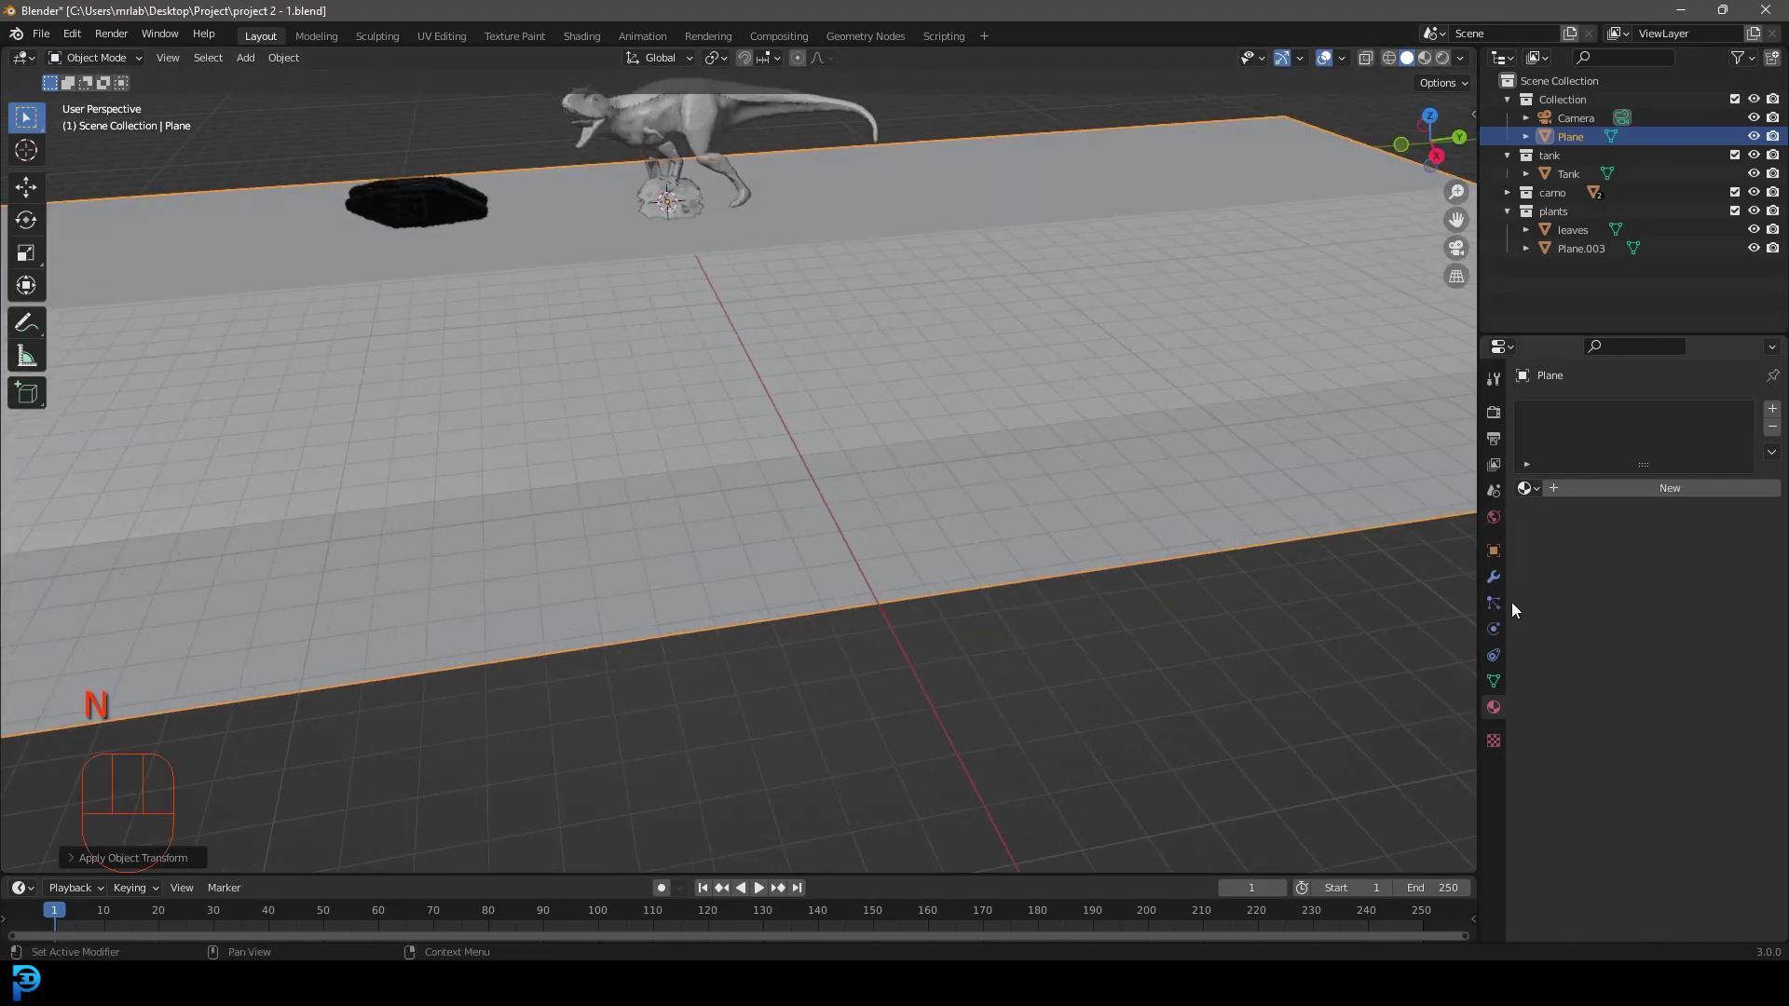
Add a Displace modifier with a new Clouds texture (size 0.25, strength -0.9) and a Subdivision modifier to the ground plane.
{"action": "left_click", "coordinate": [1498, 577]}
{"action": "left_click_drag", "start_coordinate": [1555, 413], "coordinate": [1577, 528]}
{"action": "left_click_drag", "start_coordinate": [1020, 463], "coordinate": [952, 442]}
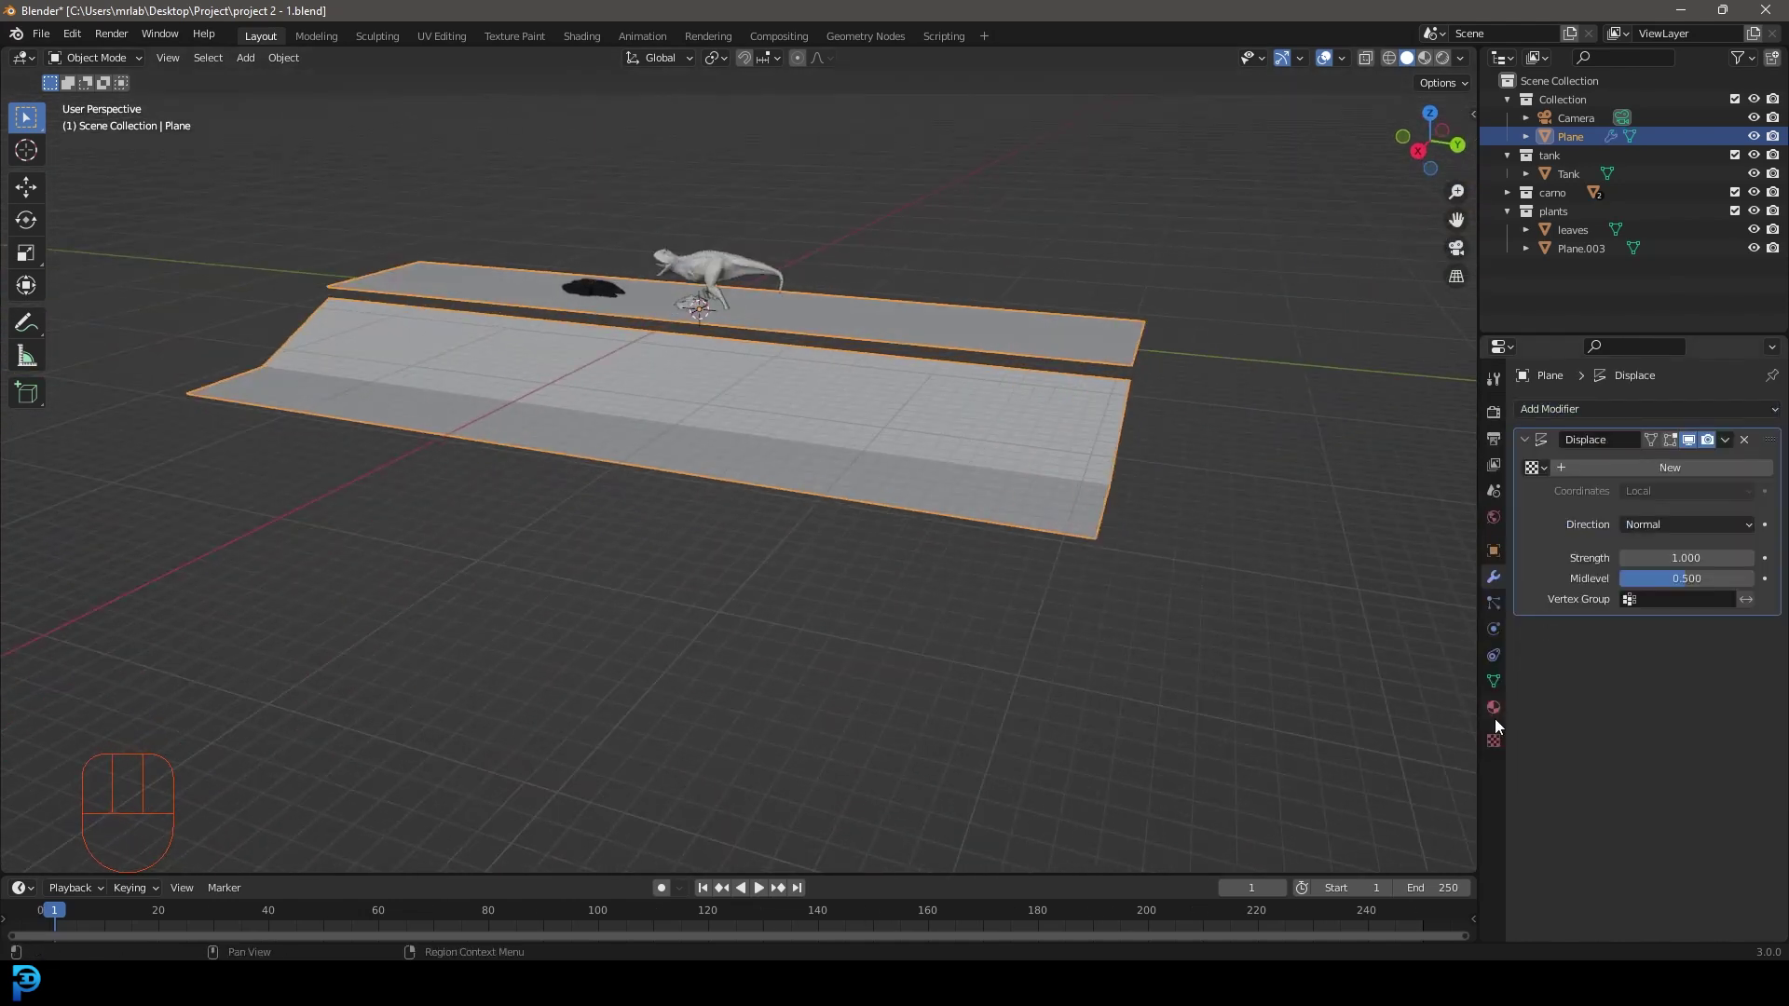
{"action": "left_click", "coordinate": [1497, 750]}
{"action": "left_click", "coordinate": [1670, 450]}
{"action": "left_click_drag", "start_coordinate": [1627, 480], "coordinate": [1644, 533]}
{"action": "left_click_drag", "start_coordinate": [845, 354], "coordinate": [955, 358]}
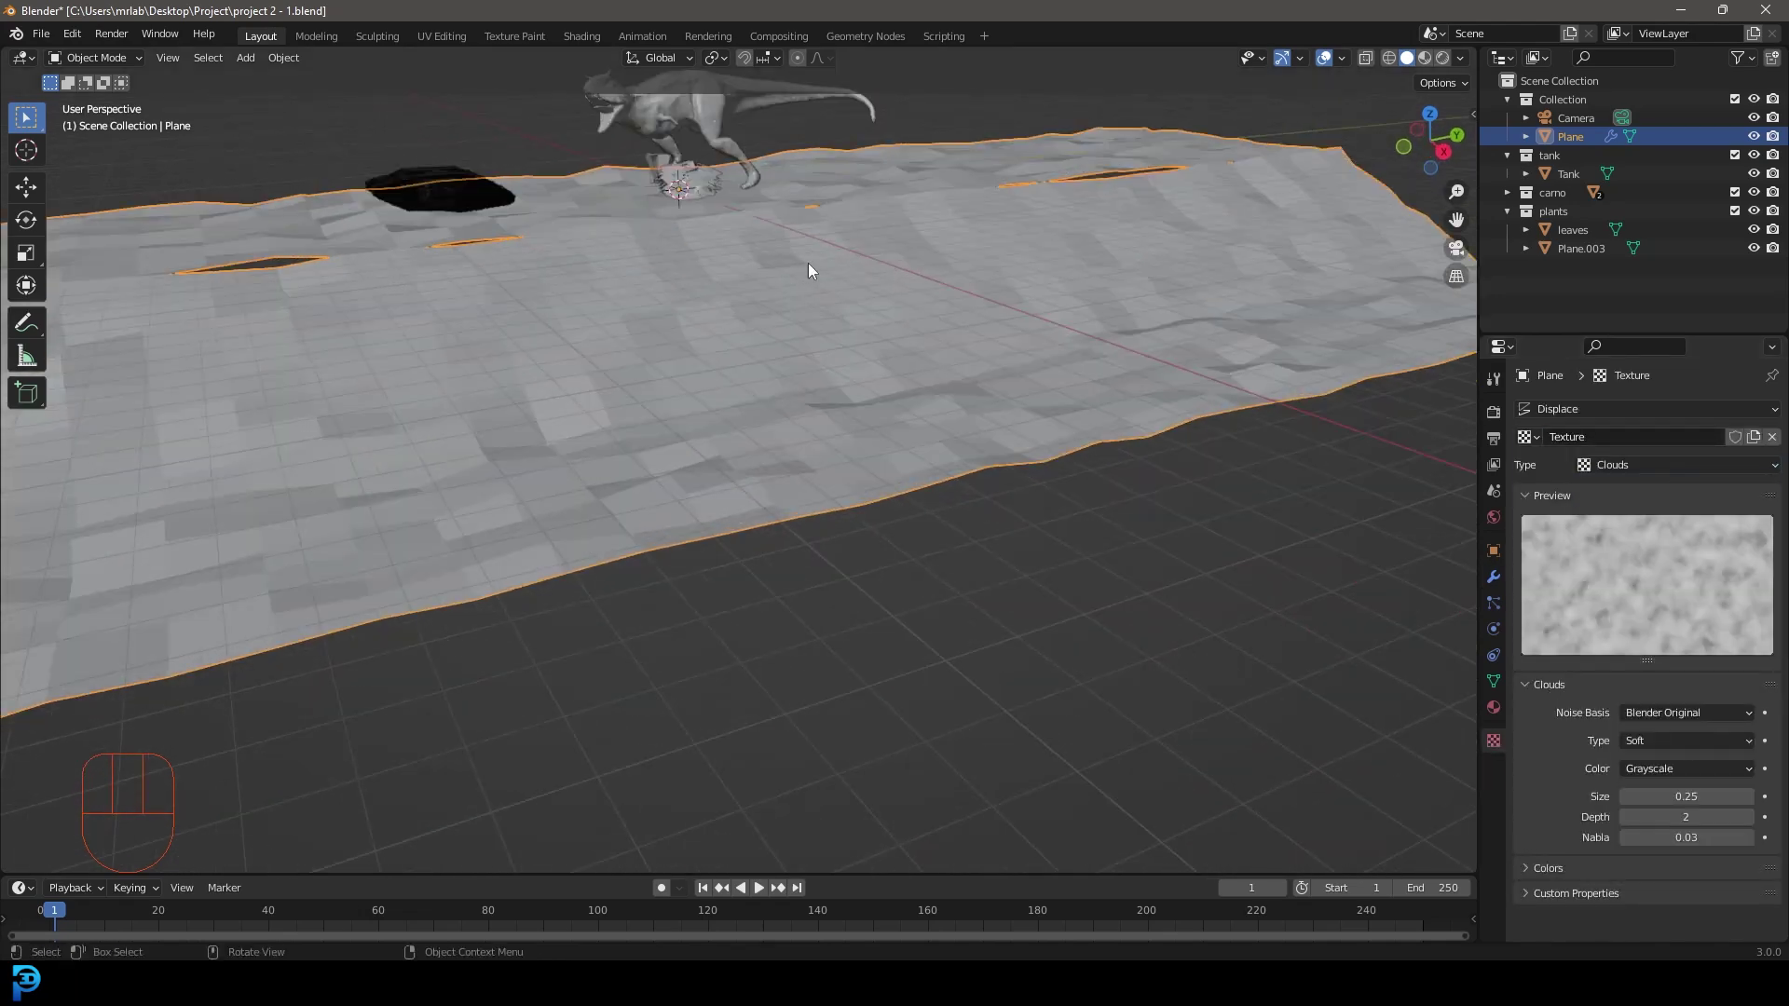
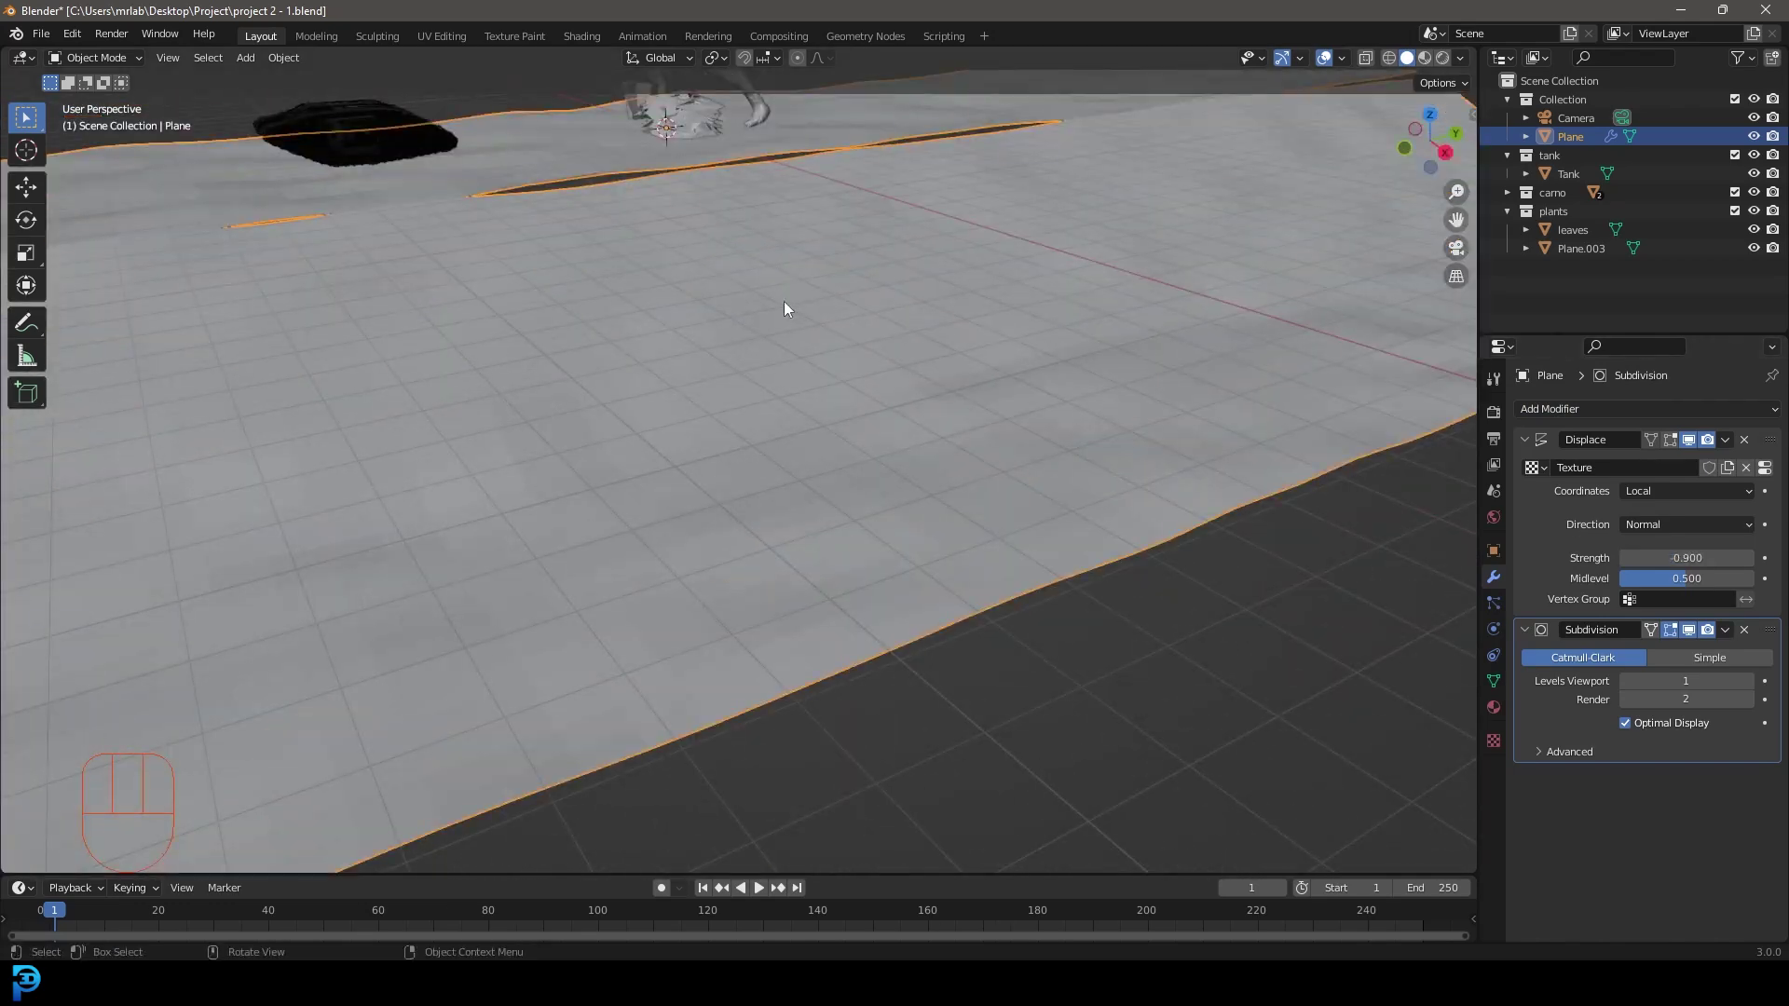
Enter Edit Mode on the ground and lower a selected area of vertices along Z.
{"action": "left_click_drag", "start_coordinate": [809, 270], "coordinate": [866, 354]}
{"action": "middle_click", "coordinate": [887, 360]}
{"action": "left_click_drag", "start_coordinate": [944, 360], "coordinate": [892, 362]}
{"action": "left_click_drag", "start_coordinate": [724, 406], "coordinate": [792, 398]}
{"action": "key", "text": "Tab"}
{"action": "middle_click", "coordinate": [888, 365]}
{"action": "key", "text": "alt+a"}
{"action": "middle_click", "coordinate": [865, 495]}
{"action": "key", "text": "g"}
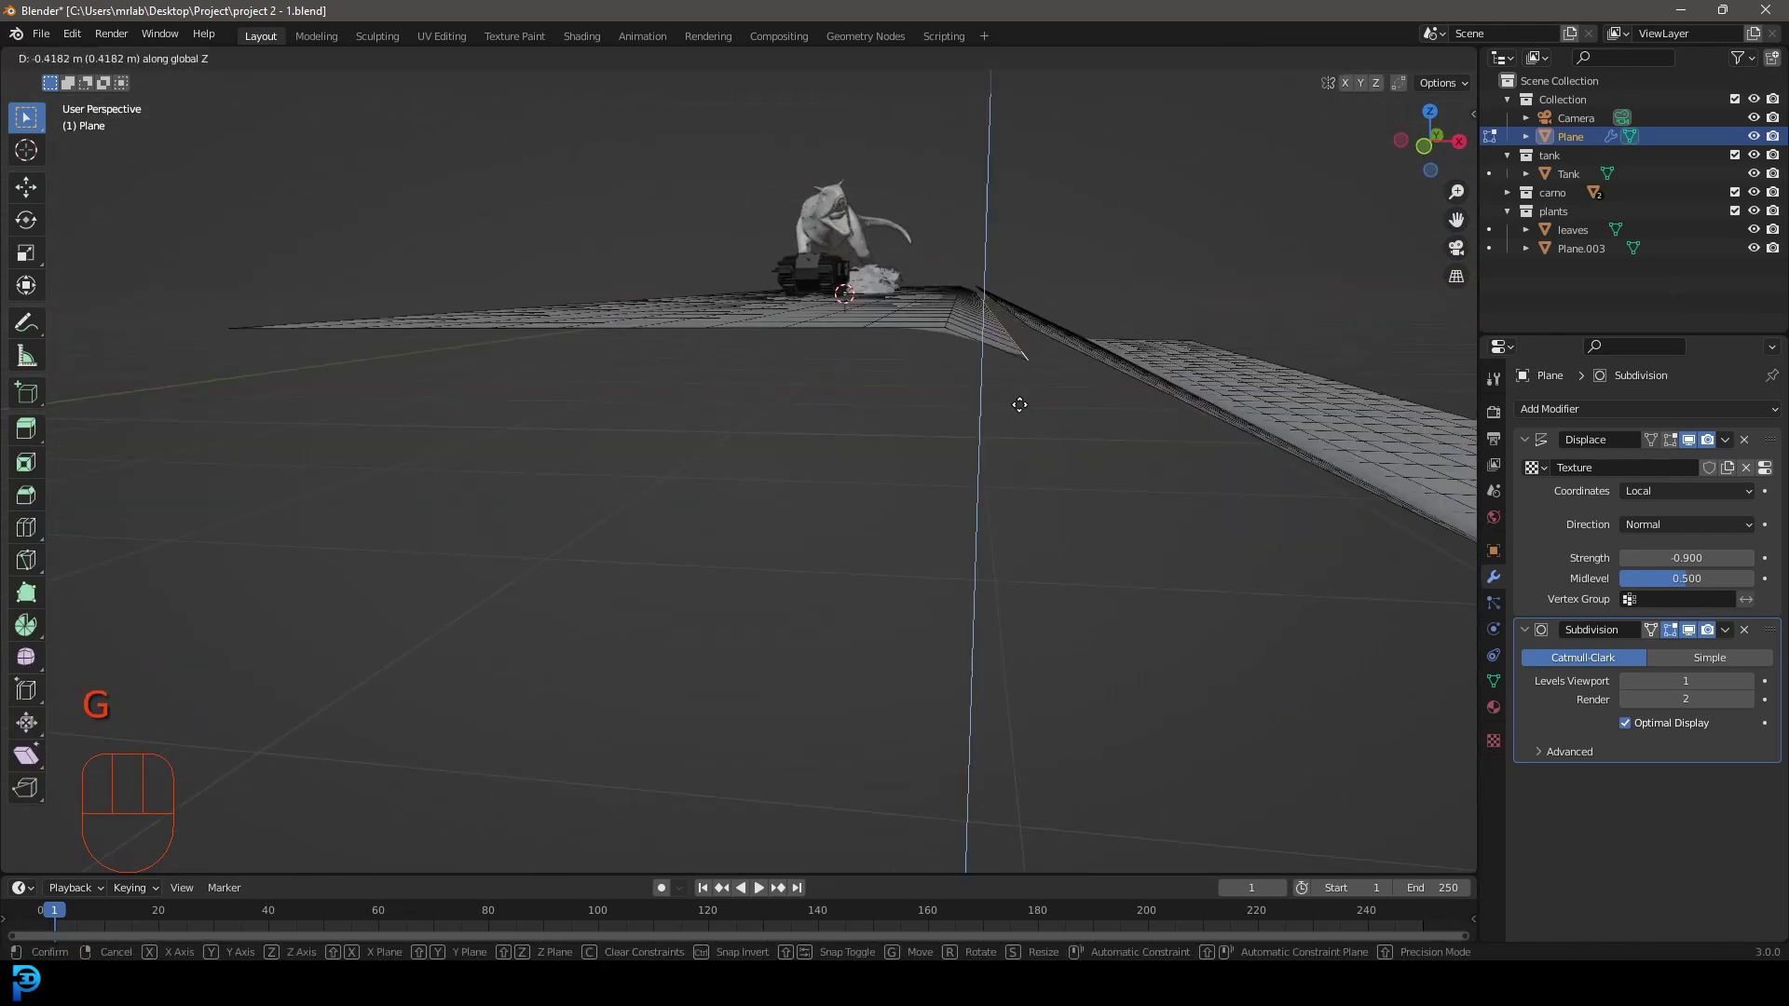
{"action": "left_click_drag", "start_coordinate": [1068, 330], "coordinate": [1017, 348]}
{"action": "left_click_drag", "start_coordinate": [900, 357], "coordinate": [932, 350]}
{"action": "key", "text": "alt+a"}
Reshape further ground vertices checked through the camera so terrain rolls under the dinosaur and tank, then leave Edit Mode.
{"action": "key", "text": "g"}
{"action": "left_click_drag", "start_coordinate": [785, 429], "coordinate": [700, 429]}
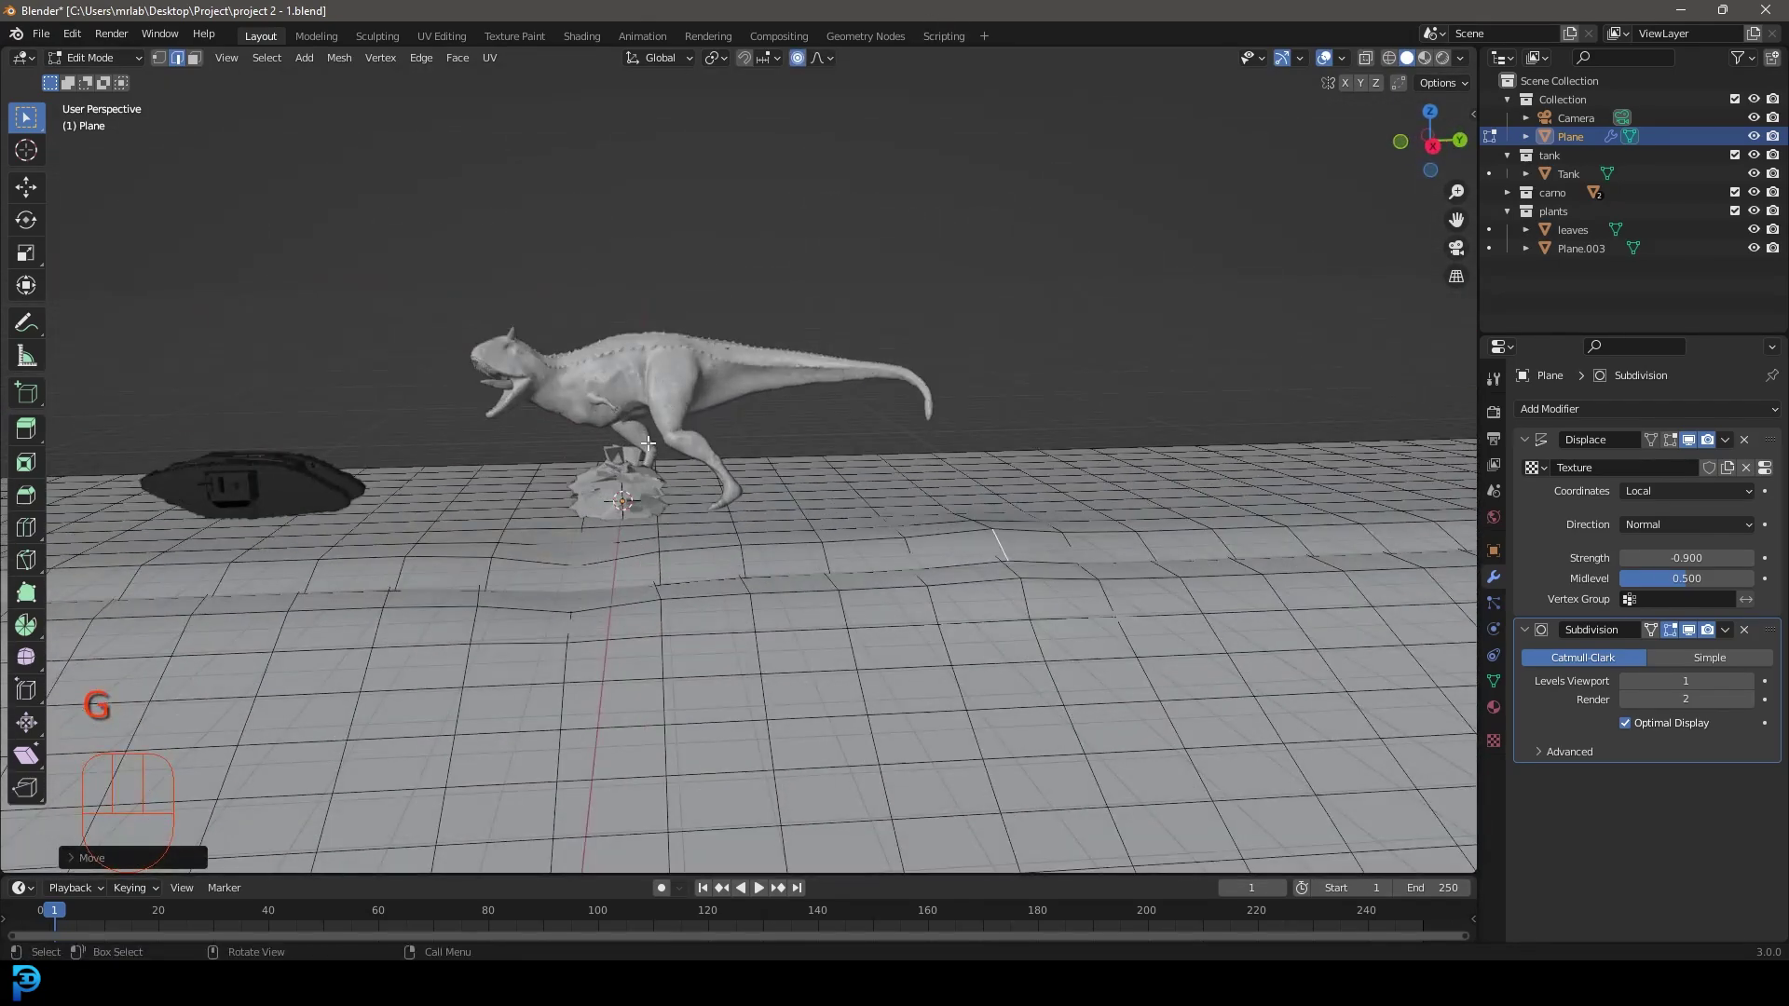
{"action": "left_click", "coordinate": [677, 442]}
{"action": "left_click_drag", "start_coordinate": [873, 407], "coordinate": [682, 423]}
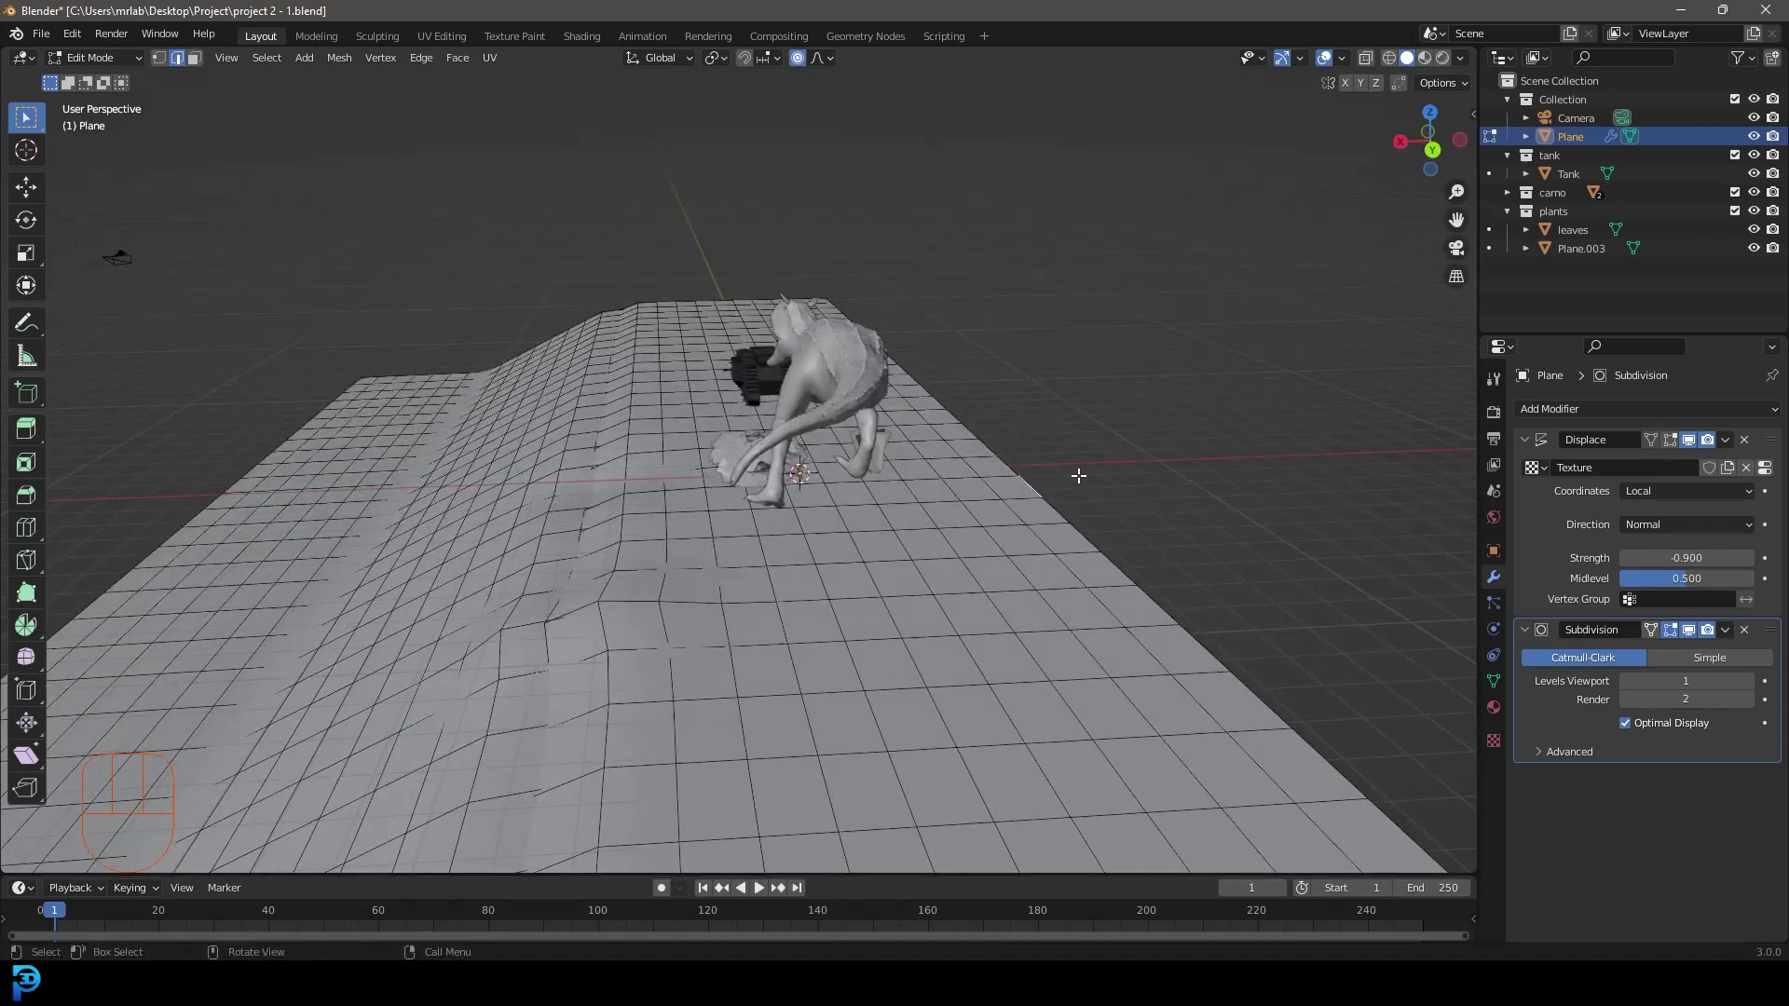
{"action": "key", "text": "KP_0"}
{"action": "key", "text": "g"}
{"action": "left_click", "coordinate": [804, 392]}
{"action": "key", "text": "g"}
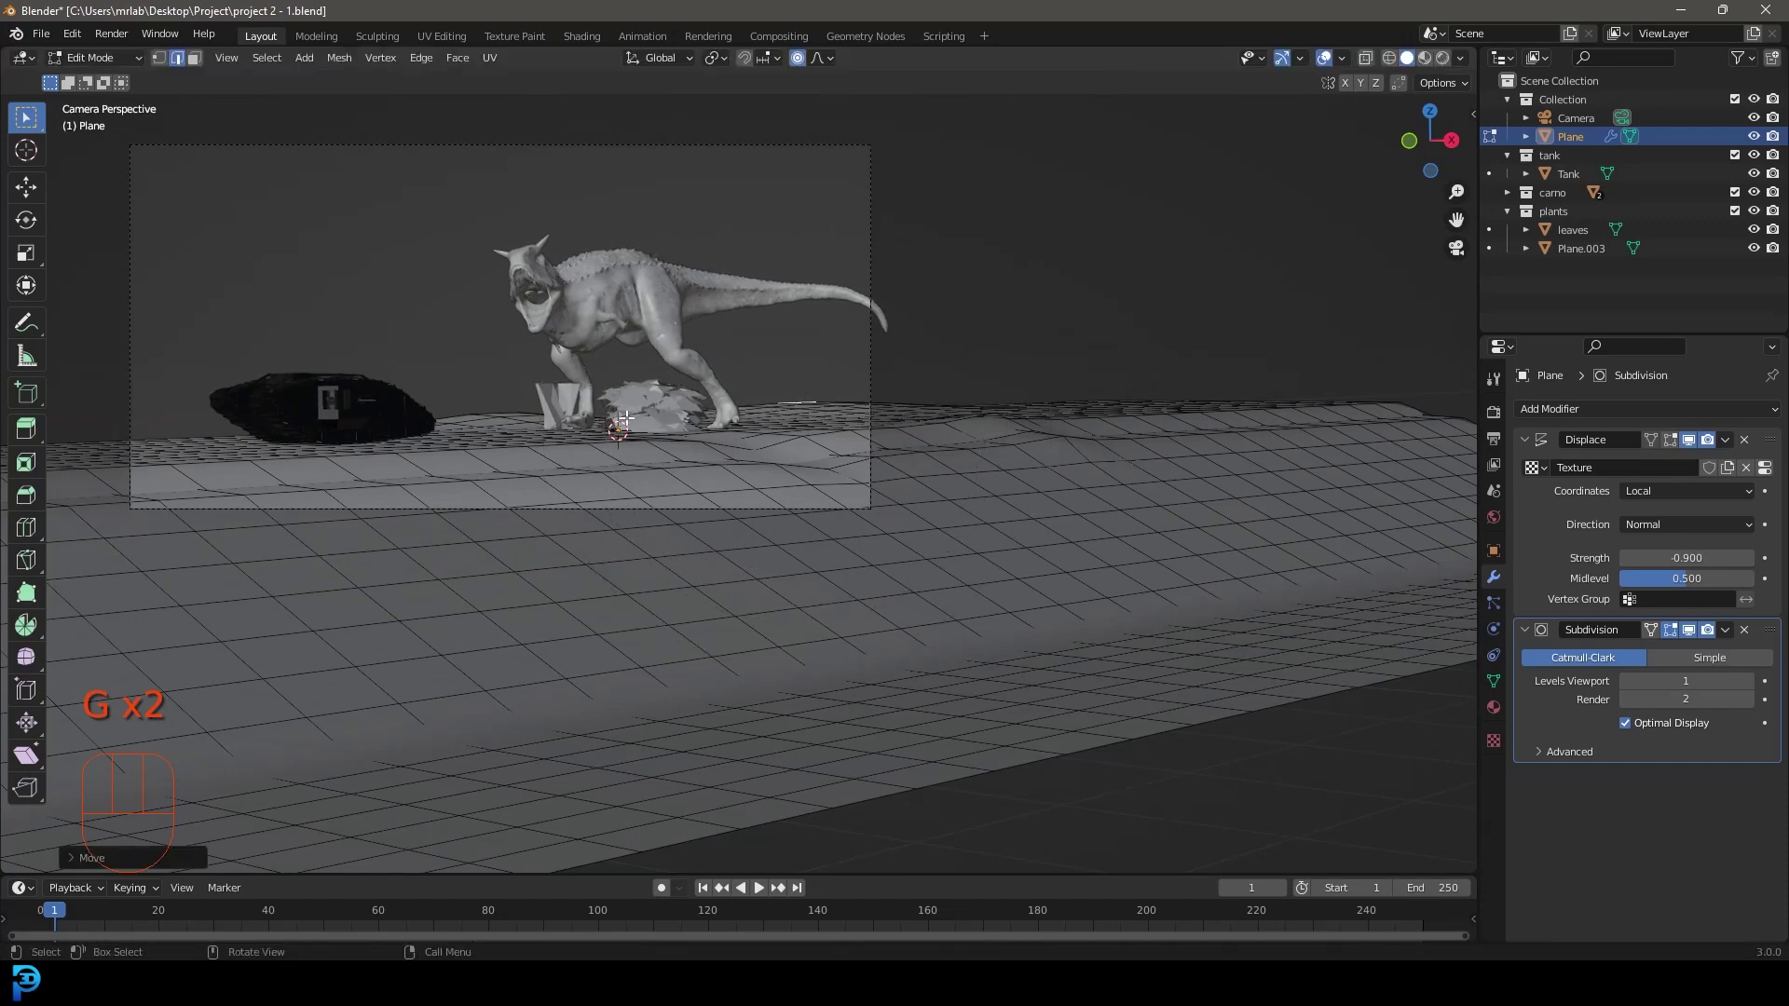
{"action": "left_click_drag", "start_coordinate": [555, 413], "coordinate": [1030, 418]}
{"action": "left_click", "coordinate": [603, 415]}
{"action": "key", "text": "g"}
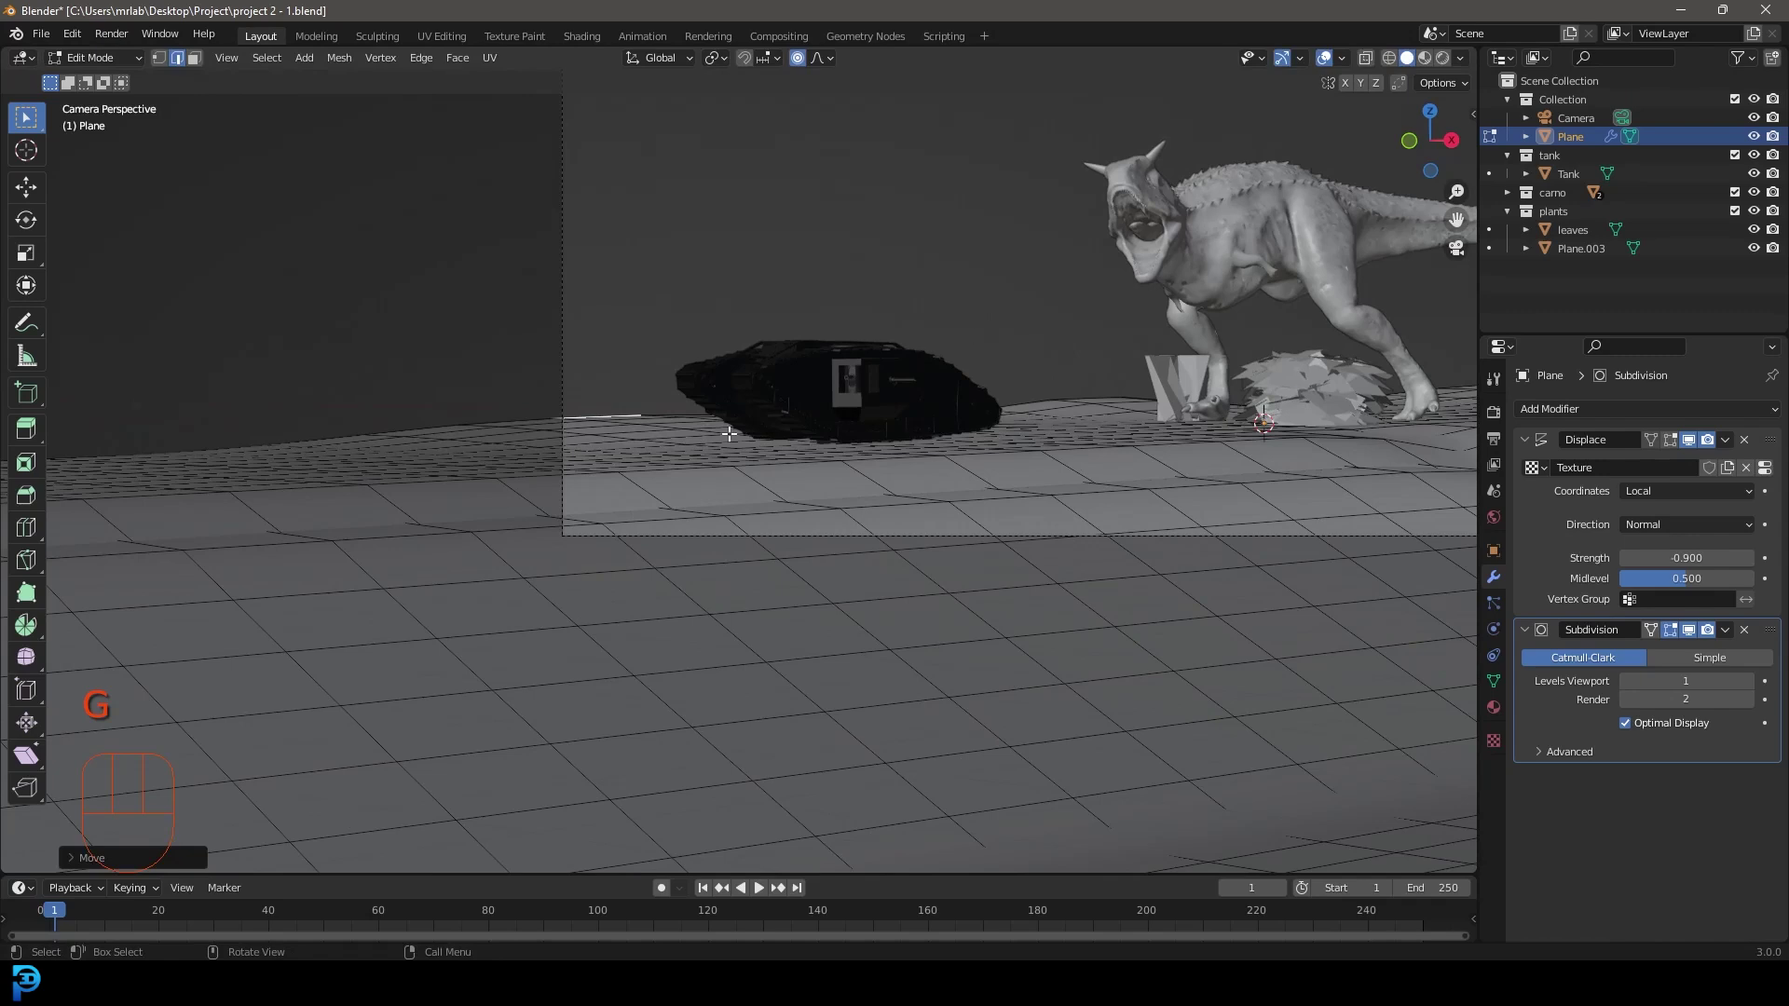
{"action": "key", "text": "Tab"}
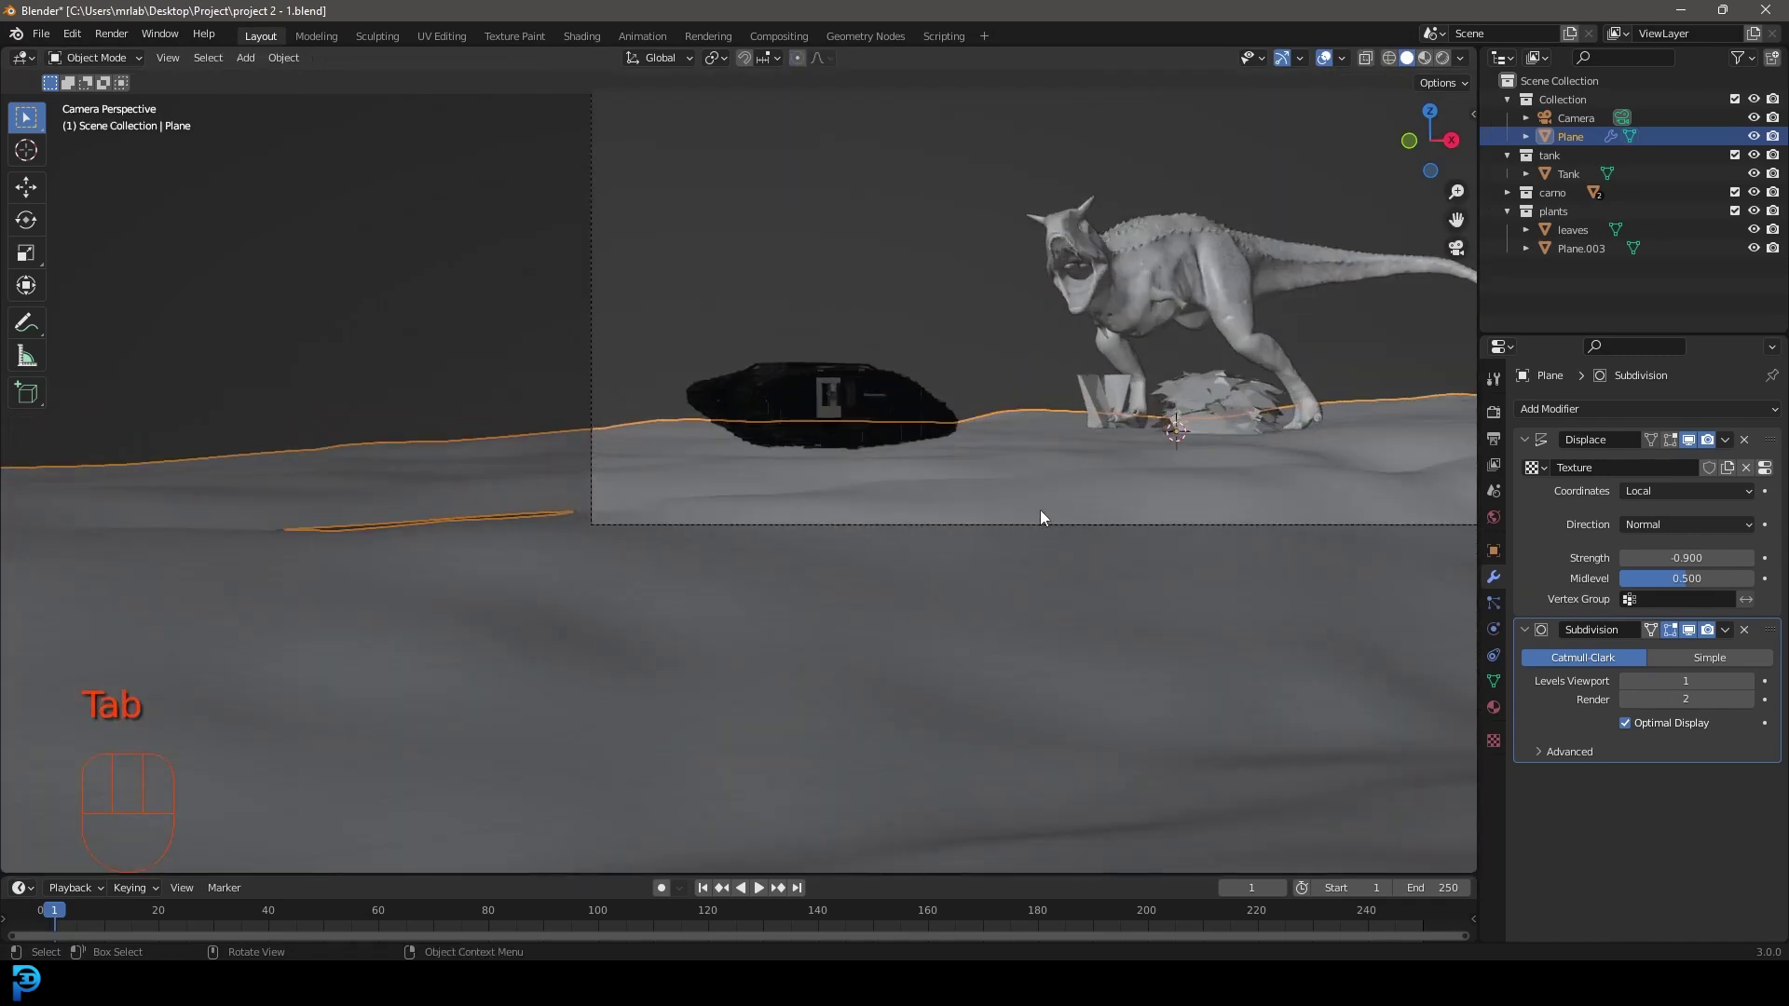
Preview the scene rendered, then move the leafy bush and small spiky plant around the dinosaur in top view.
{"action": "key", "text": "alt+a"}
{"action": "left_click_drag", "start_coordinate": [1057, 477], "coordinate": [977, 527]}
{"action": "left_click_drag", "start_coordinate": [1125, 459], "coordinate": [1026, 492]}
{"action": "key", "text": "z"}
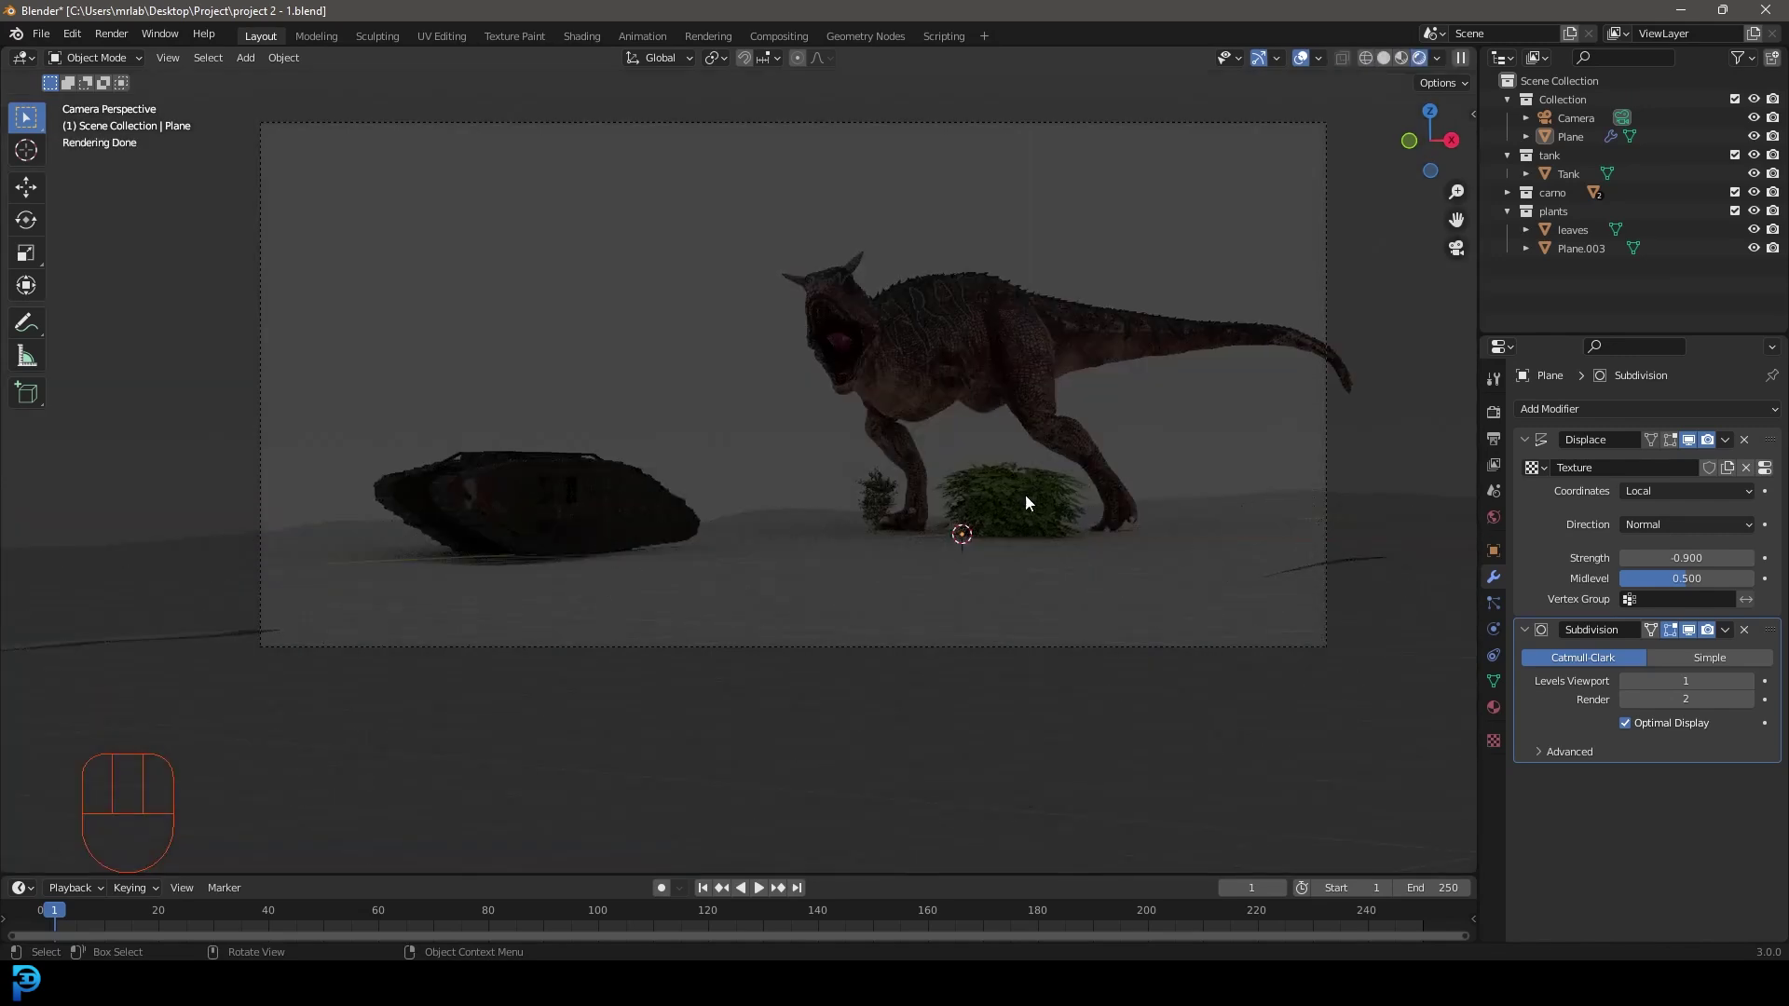
{"action": "key", "text": "z"}
{"action": "left_click", "coordinate": [1018, 498]}
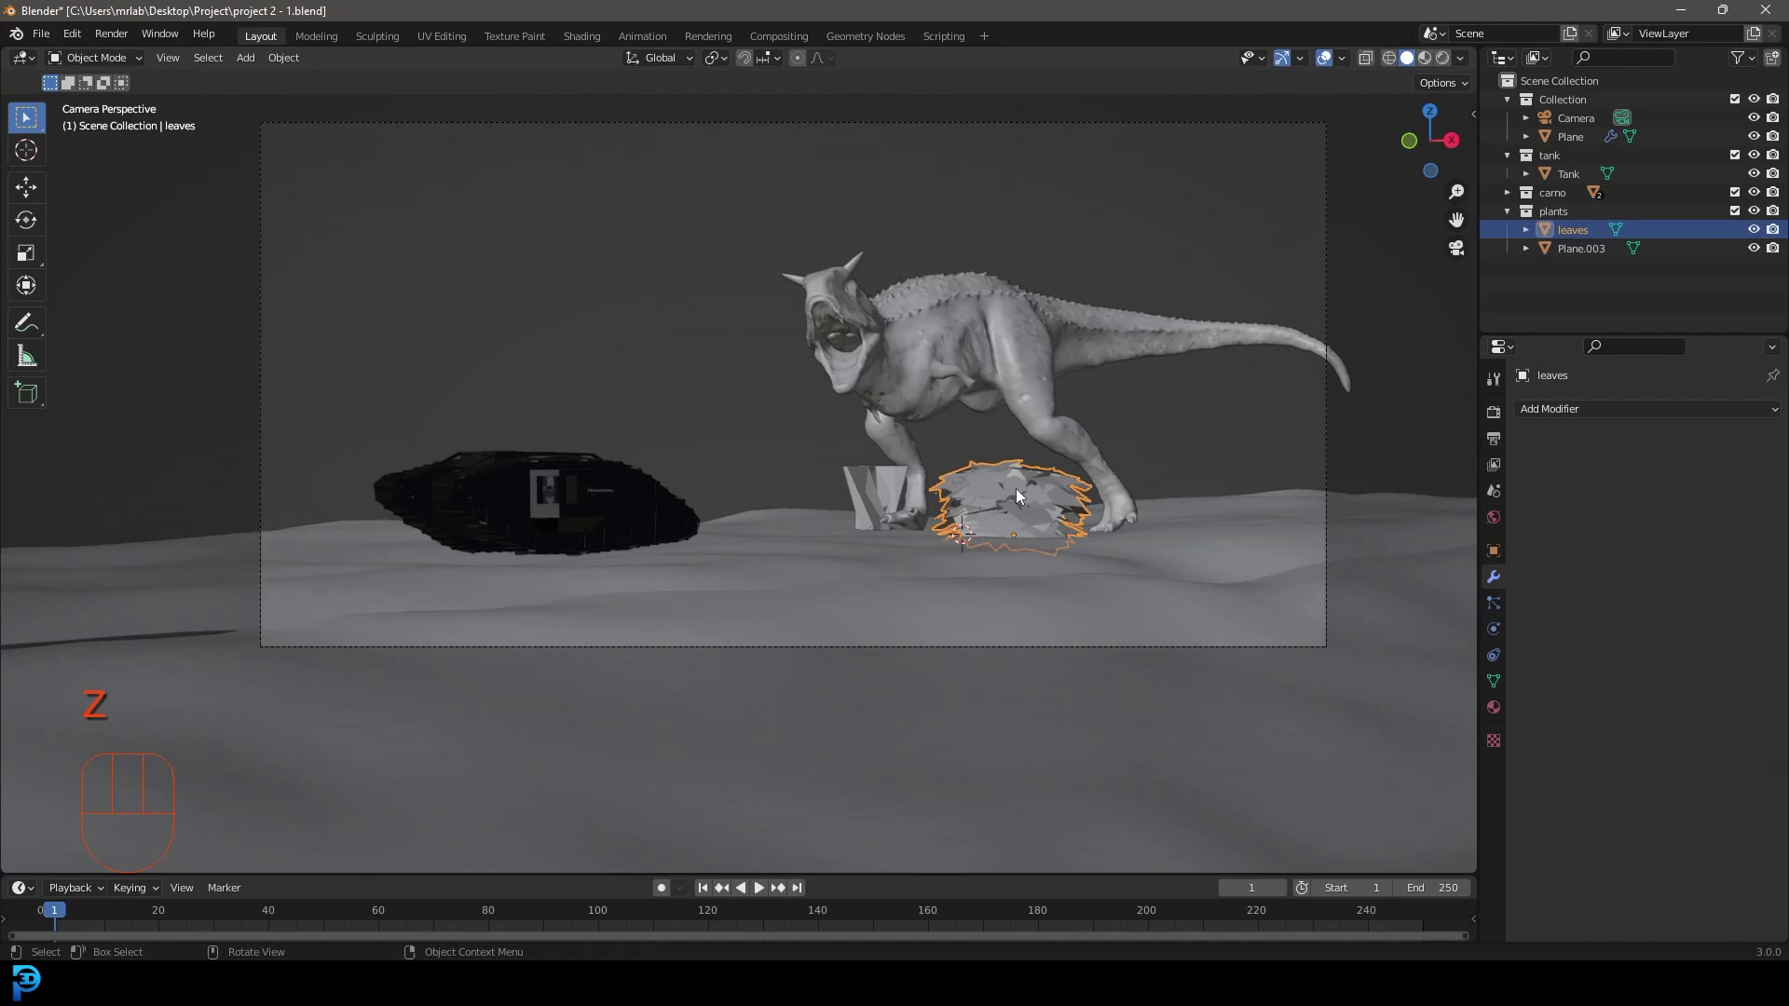
{"action": "key", "text": "KP_7"}
{"action": "left_click_drag", "start_coordinate": [672, 557], "coordinate": [650, 521]}
{"action": "key", "text": "g"}
{"action": "left_click_drag", "start_coordinate": [626, 562], "coordinate": [550, 451]}
{"action": "left_click_drag", "start_coordinate": [589, 453], "coordinate": [584, 409]}
{"action": "key", "text": "KP_7"}
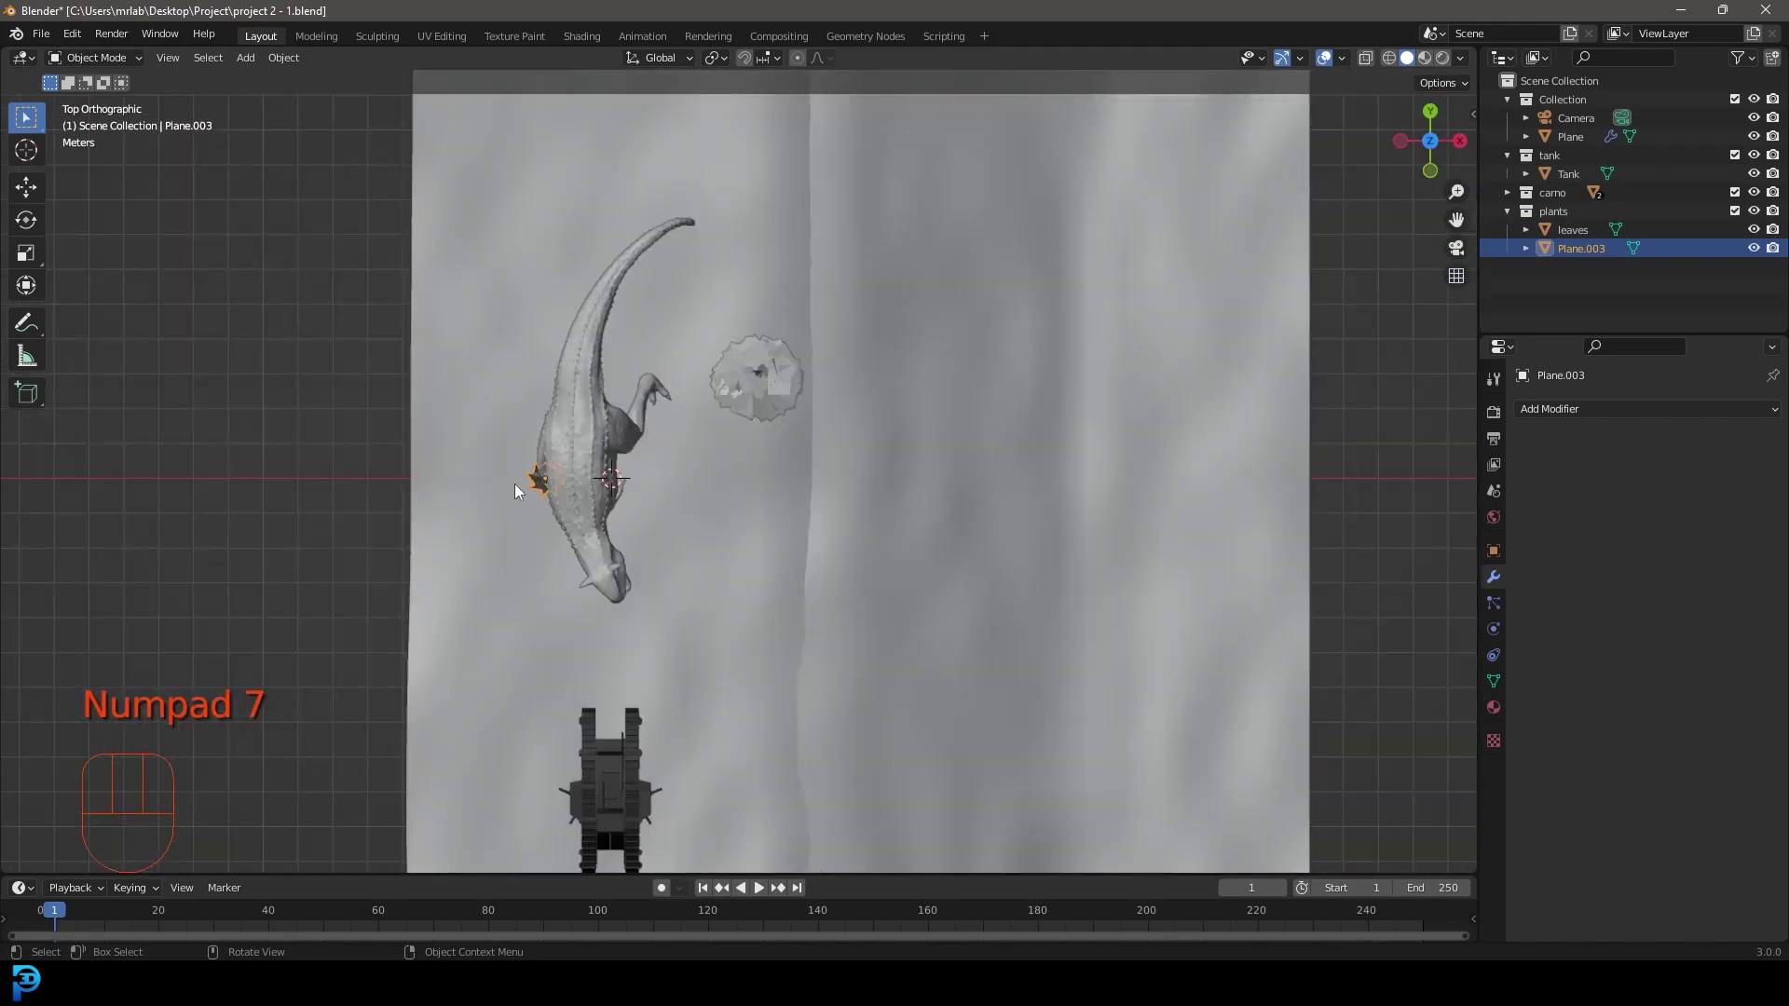
{"action": "key", "text": "g"}
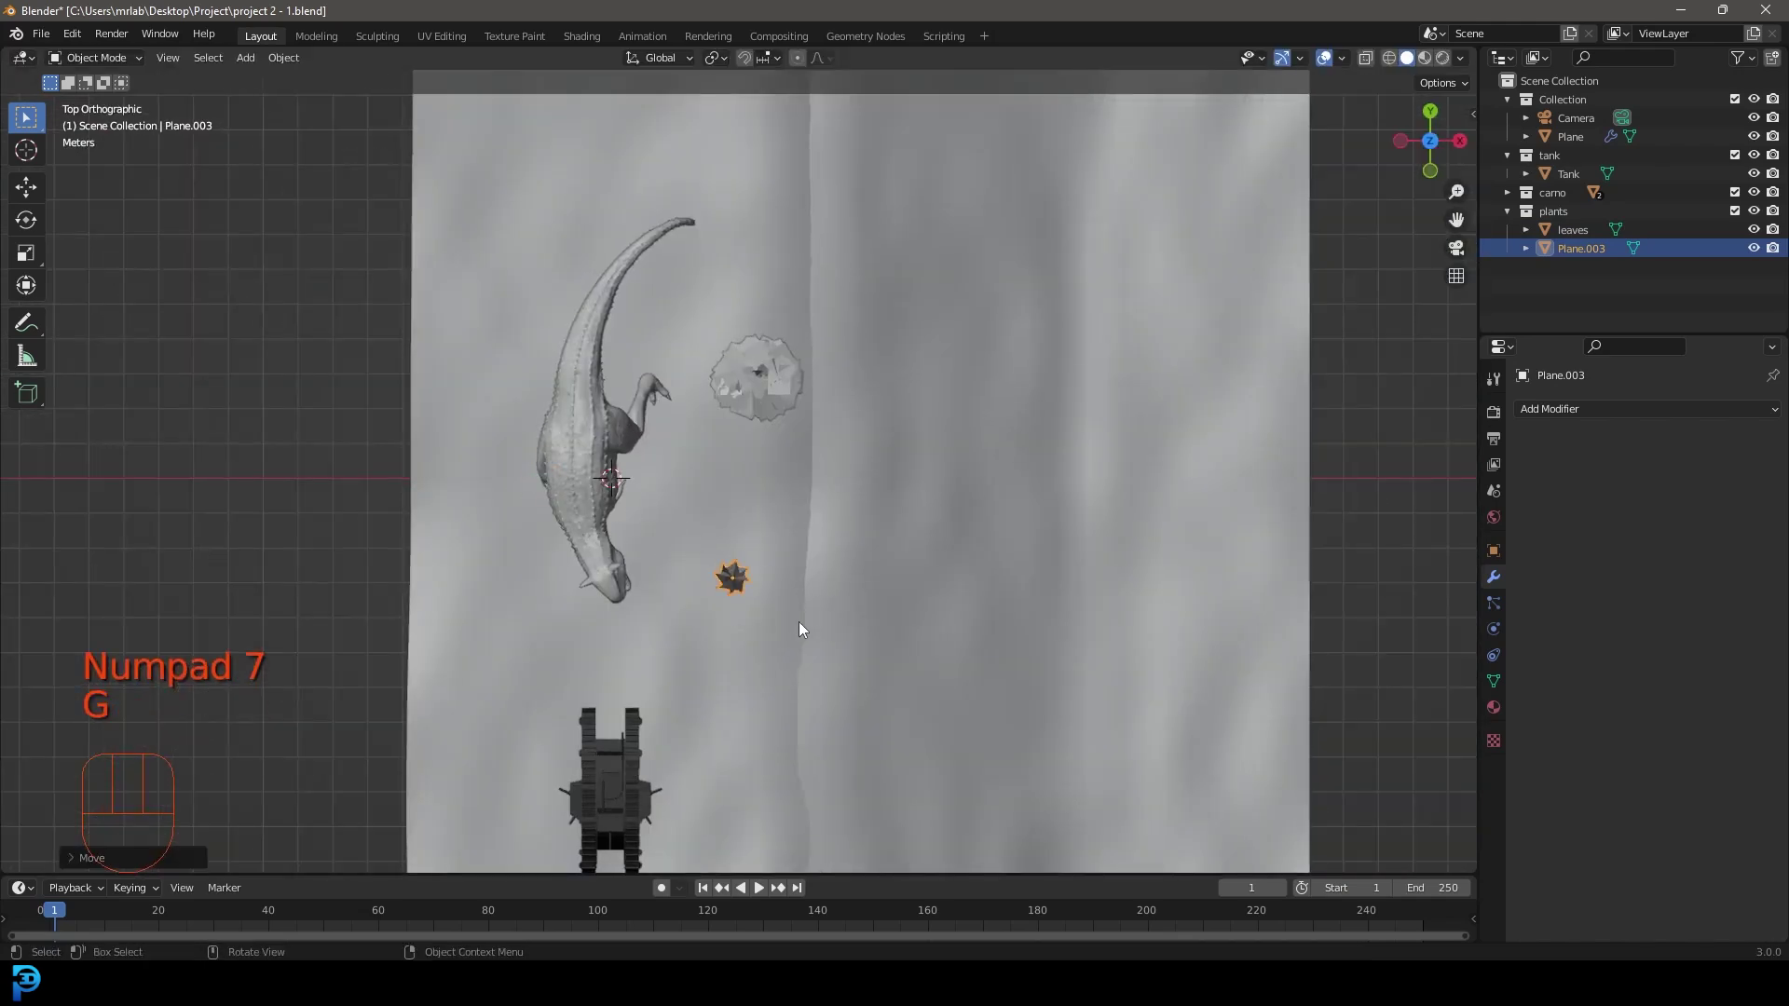
Duplicate the spiky plant and leafy bush, rotating and moving the copies beside the dinosaur's foot and near the tank.
{"action": "key", "text": "shift+d"}
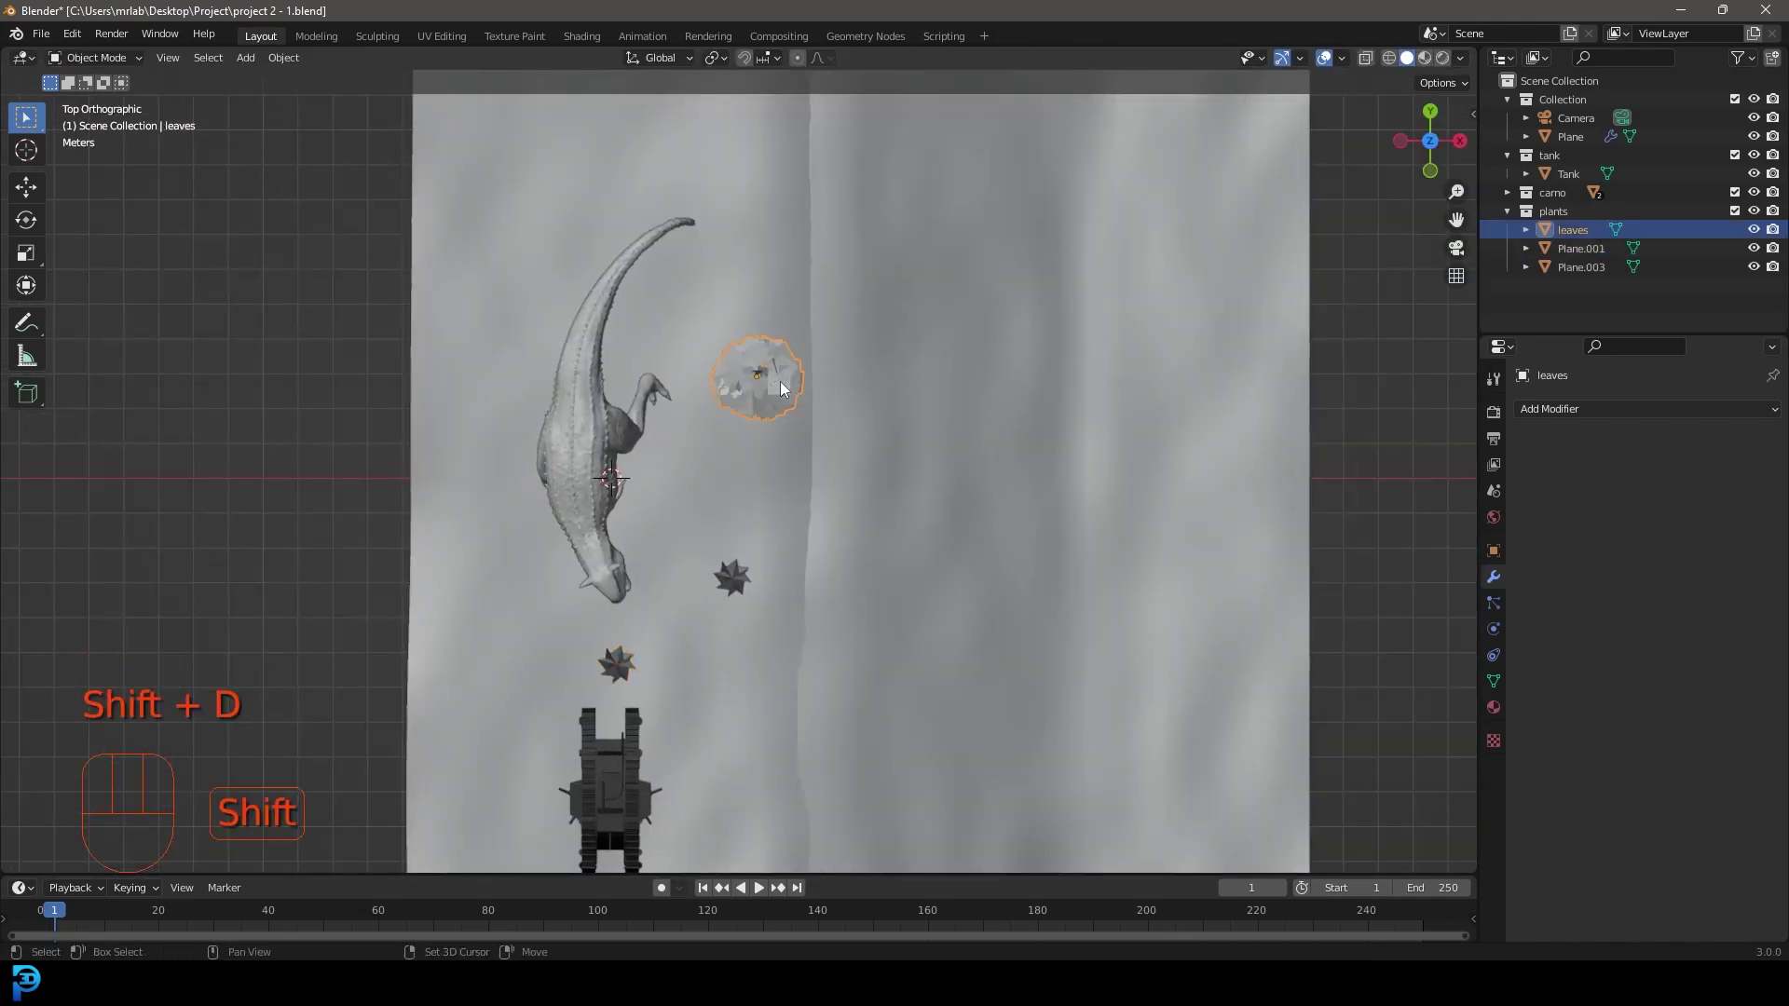
{"action": "key", "text": "shift+d"}
{"action": "key", "text": "KP_0"}
{"action": "left_click_drag", "start_coordinate": [956, 519], "coordinate": [764, 460]}
{"action": "key", "text": "r"}
{"action": "key", "text": "r"}
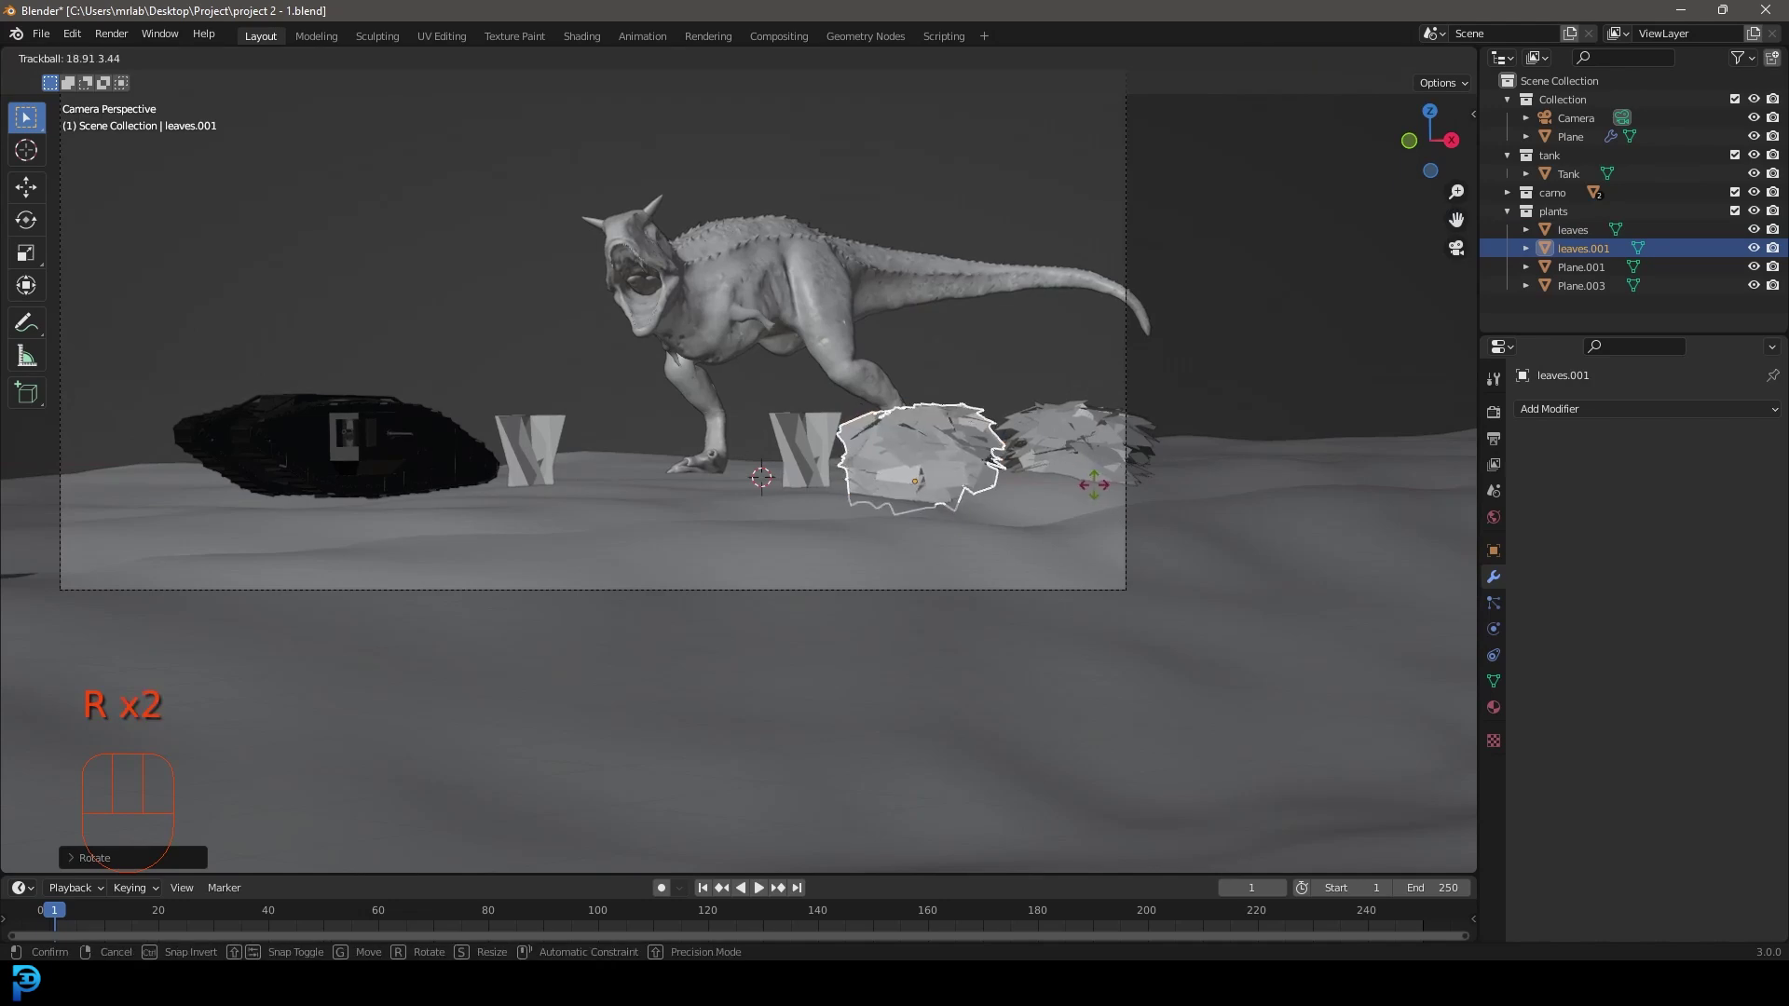
{"action": "key", "text": "g"}
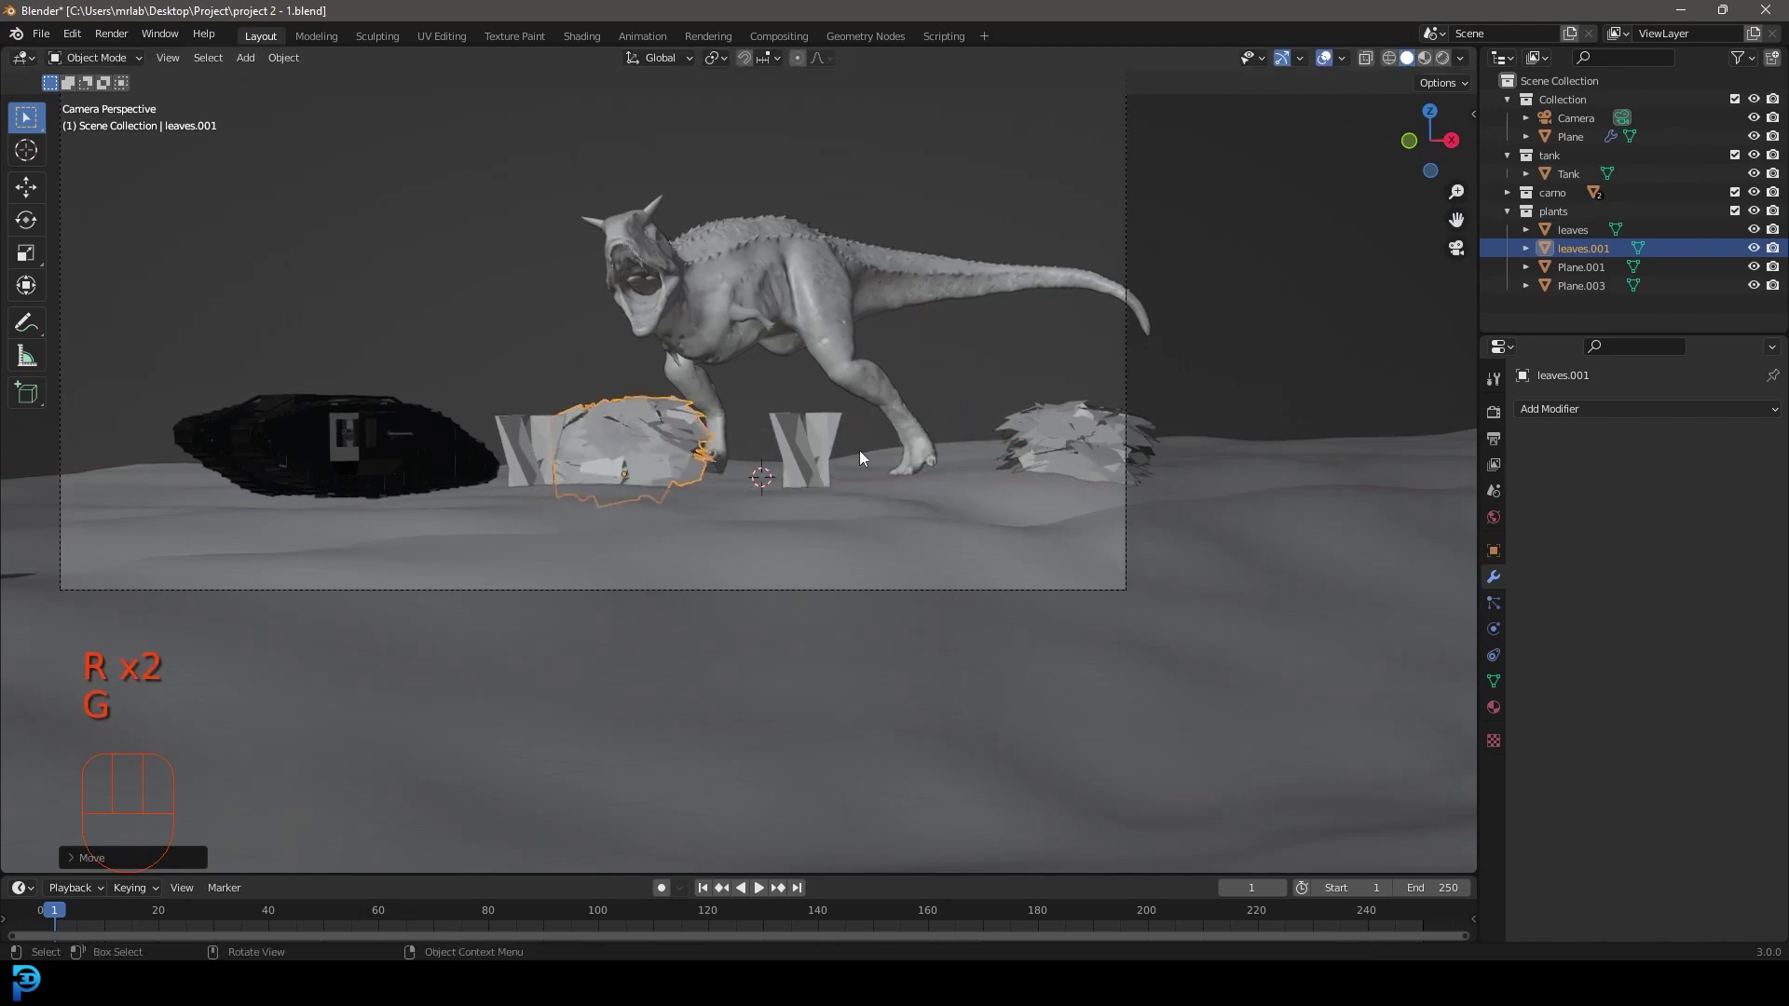
{"action": "left_click_drag", "start_coordinate": [817, 436], "coordinate": [649, 443]}
{"action": "left_click_drag", "start_coordinate": [1009, 533], "coordinate": [960, 516]}
{"action": "key", "text": "r"}
{"action": "left_click_drag", "start_coordinate": [613, 538], "coordinate": [821, 529]}
{"action": "key", "text": "r"}
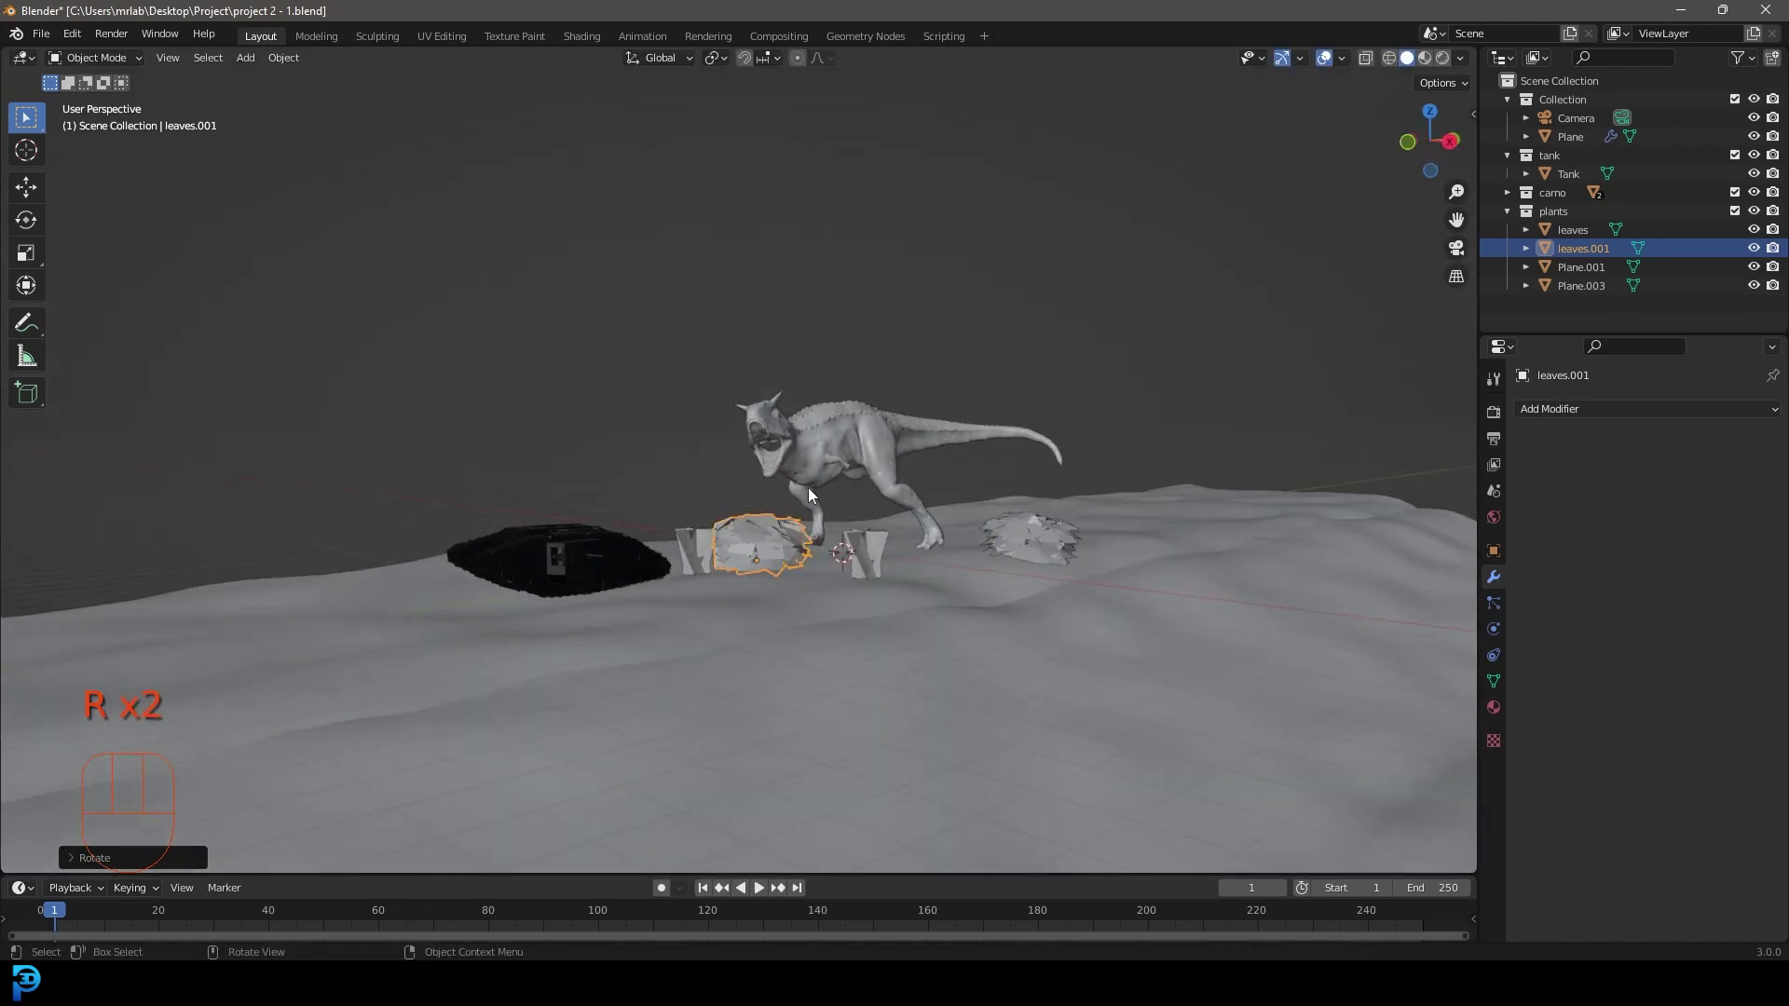
Move the spiky plant next to the copied bush and place another duplicate, checked through the camera.
{"action": "key", "text": "KP_7"}
{"action": "key", "text": "g"}
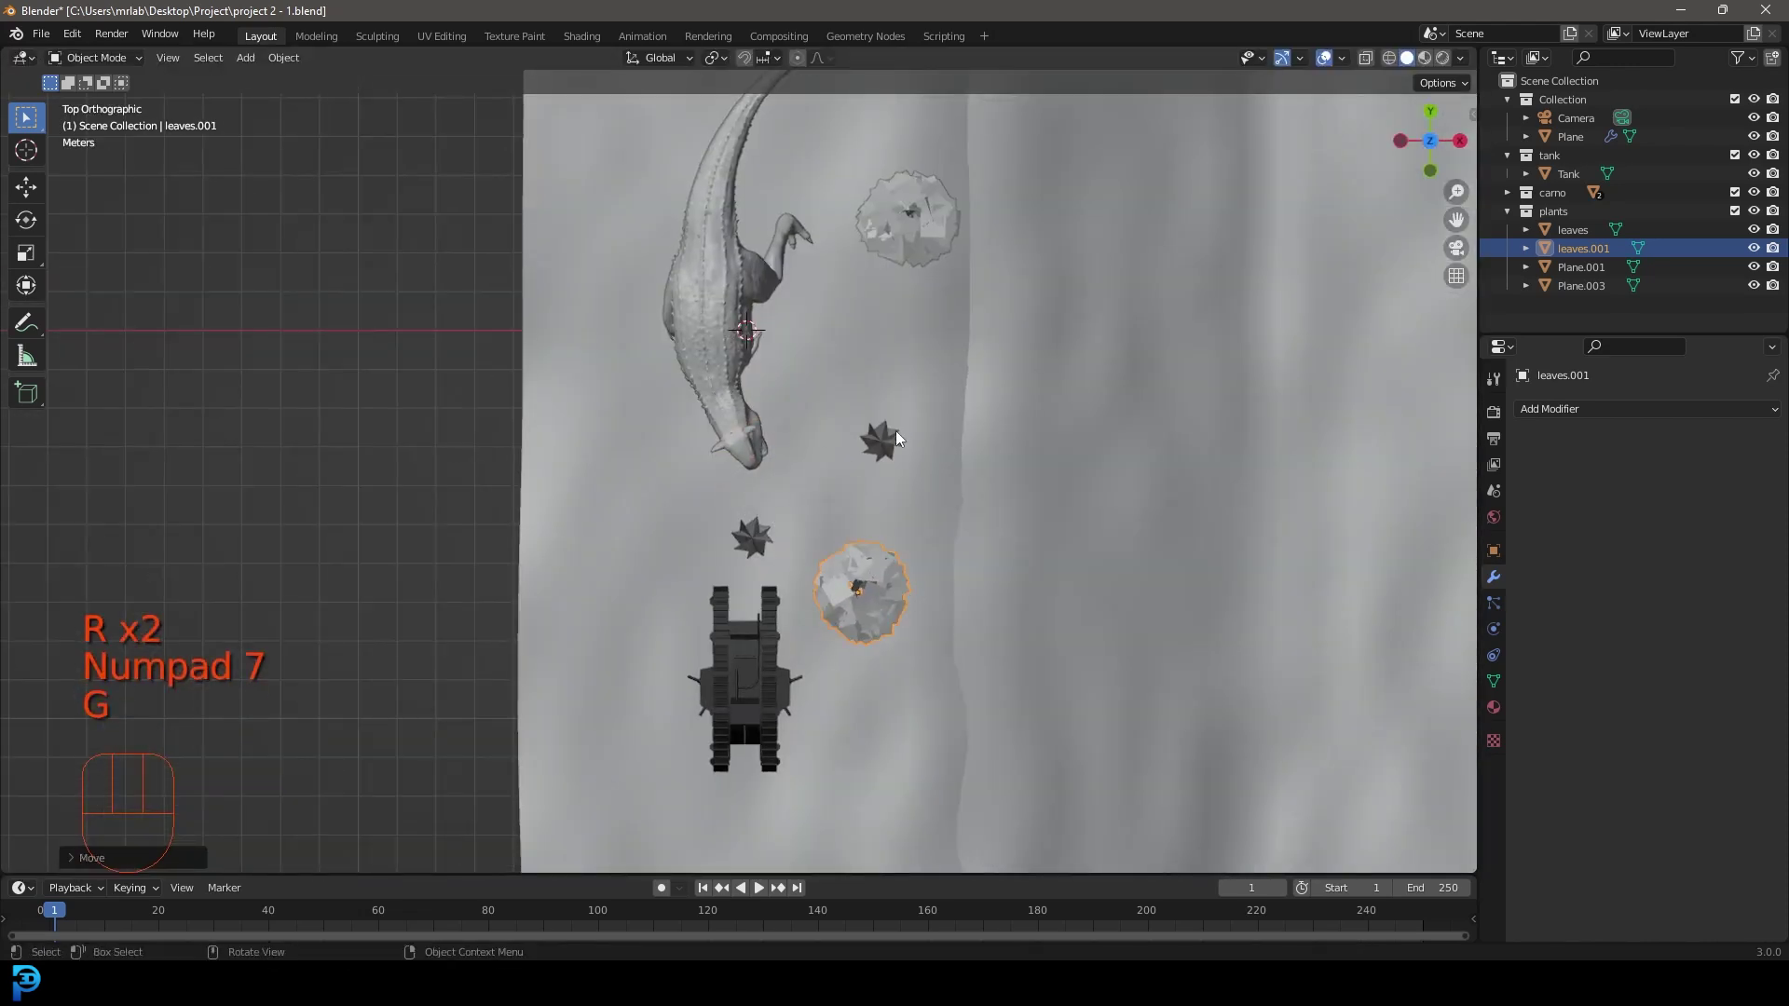
{"action": "left_click", "coordinate": [898, 445]}
{"action": "key", "text": "g"}
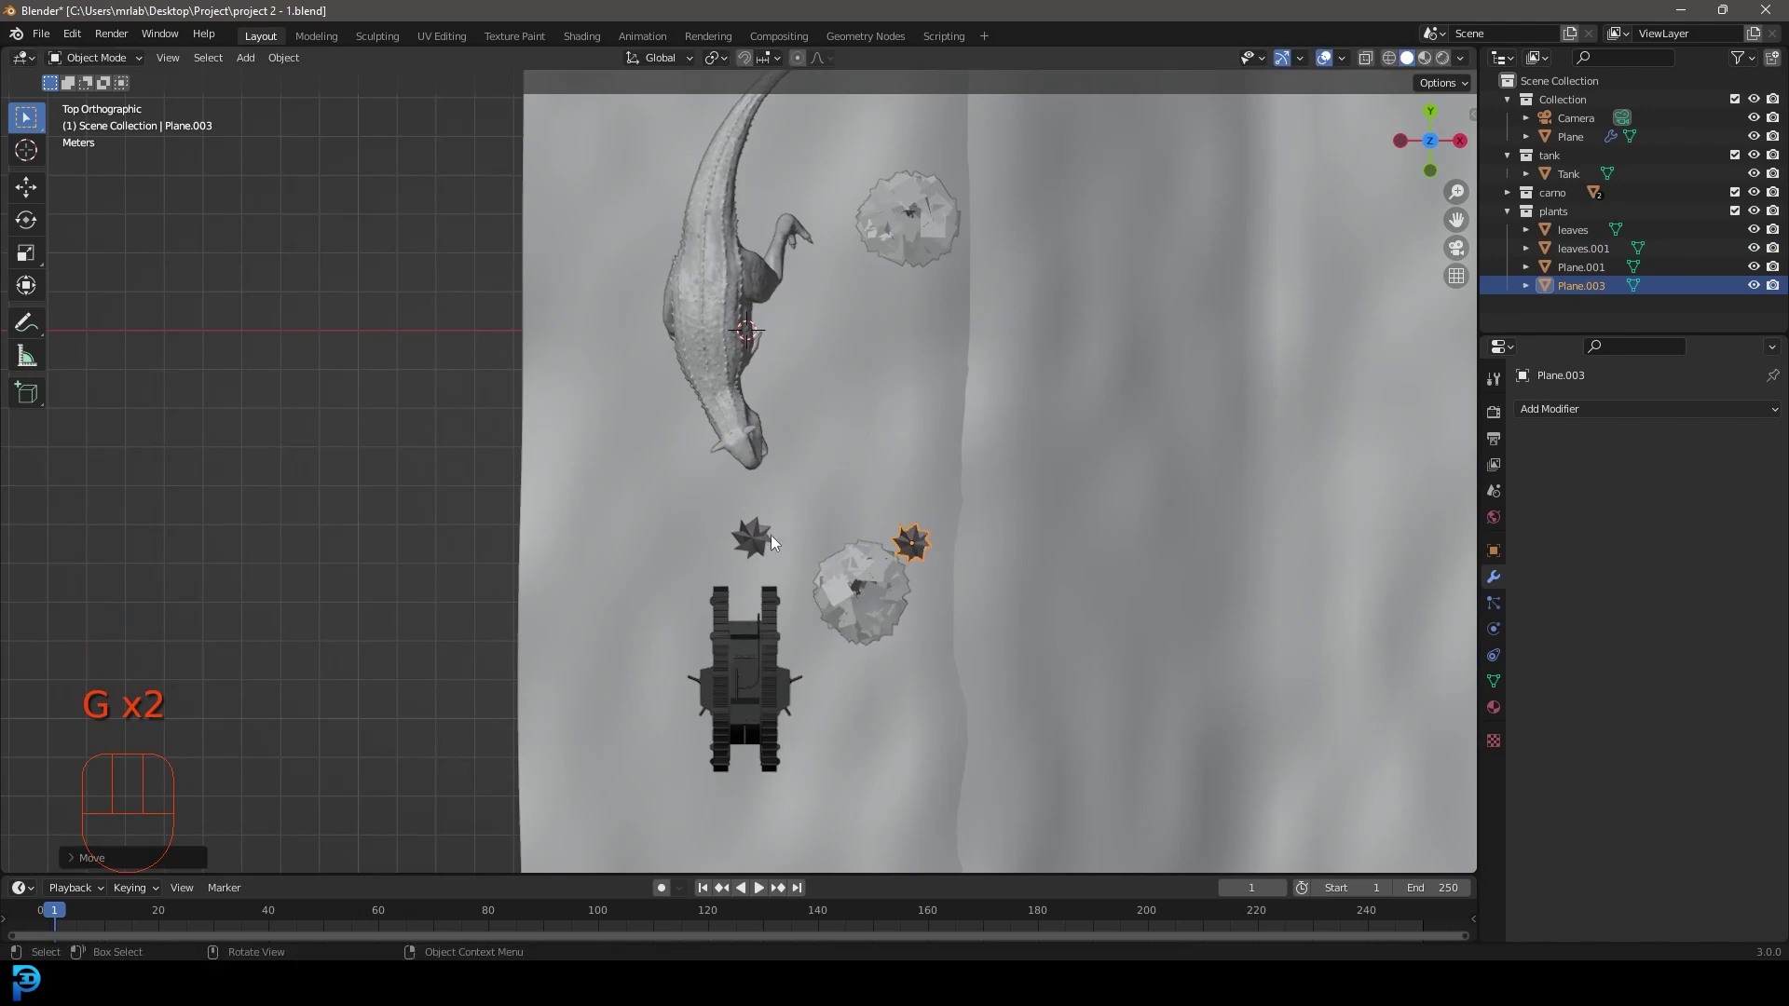
{"action": "left_click", "coordinate": [766, 539]}
{"action": "key", "text": "shift+d"}
{"action": "key", "text": "KP_0"}
{"action": "key", "text": "r"}
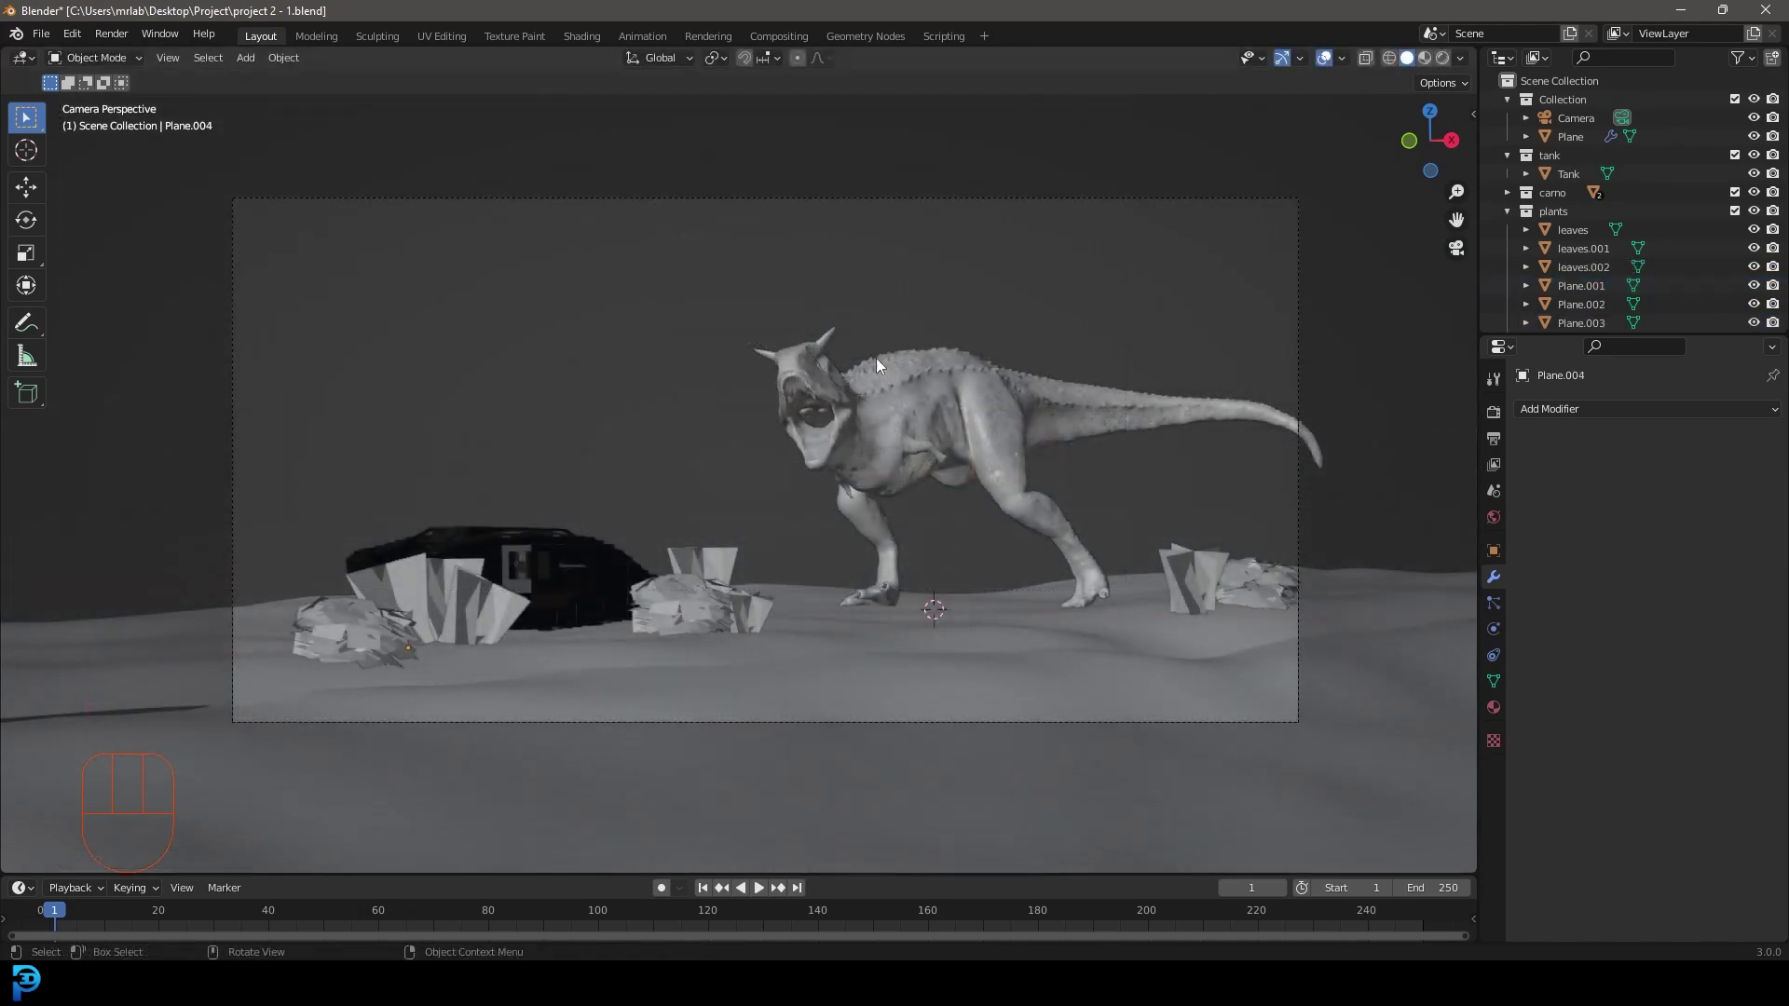
Set the world to a Nishita sky texture with sun rotation 207° and strength 0.3, and view the camera shot rendered in Cycles.
{"action": "key", "text": "ctrl+b"}
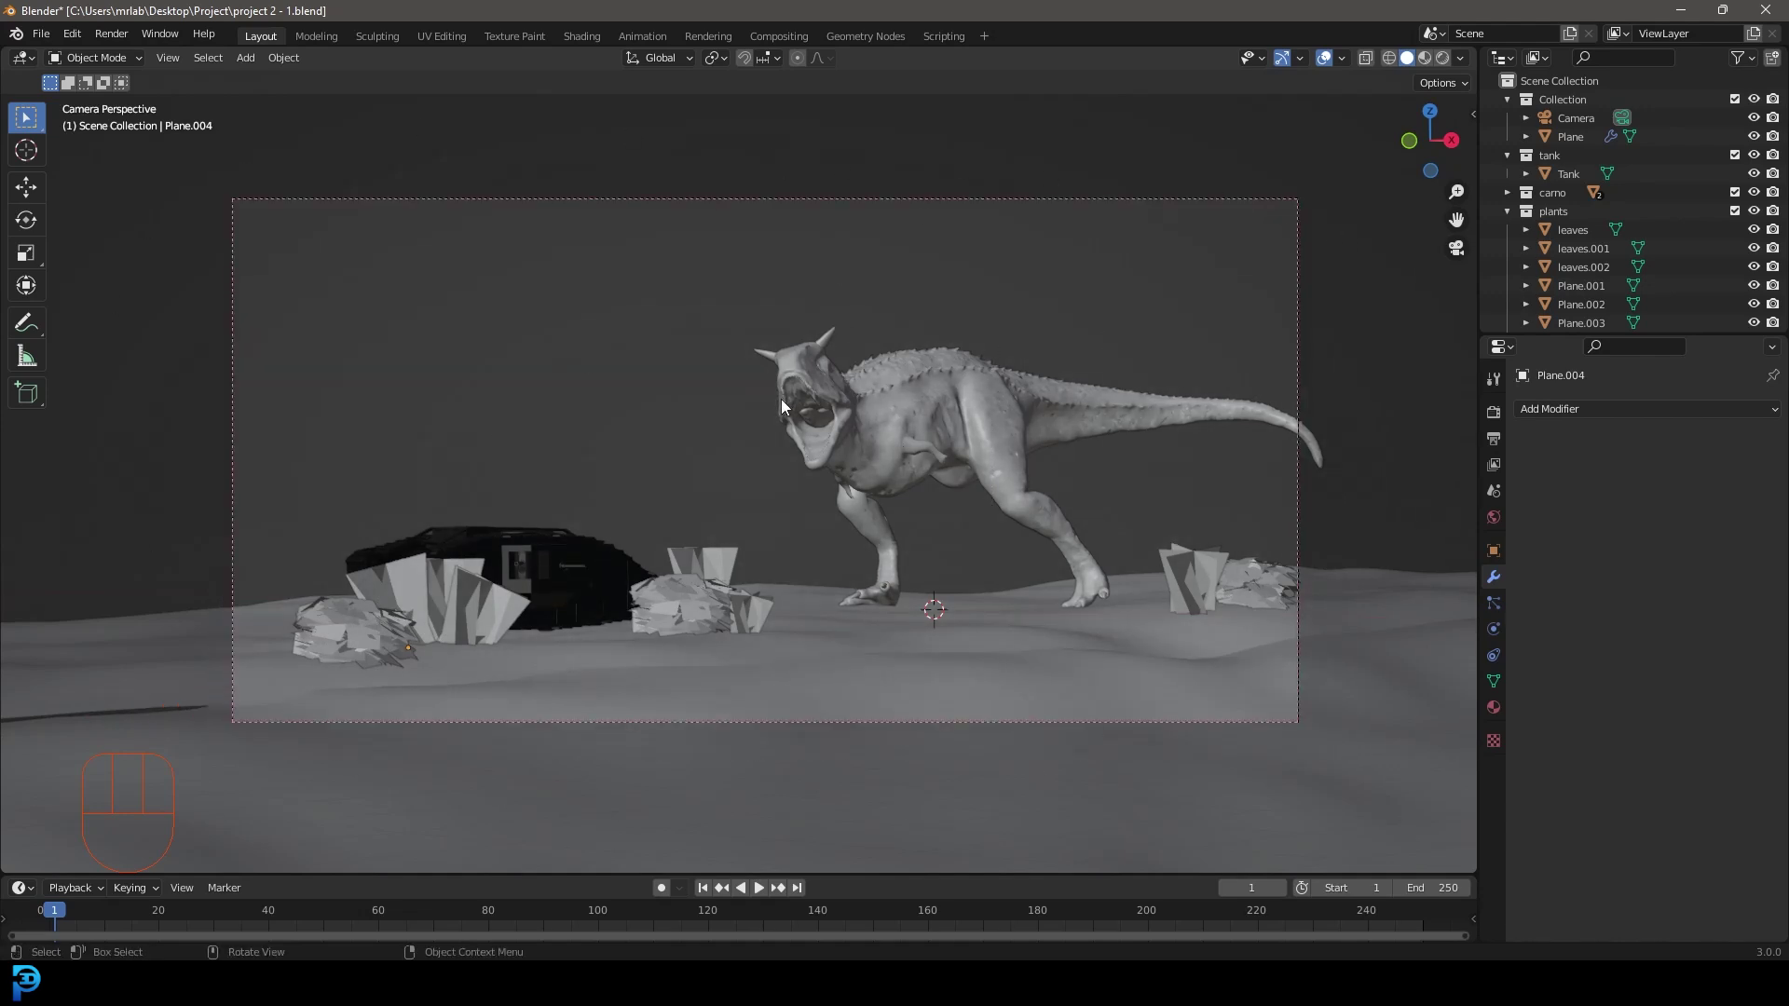
{"action": "left_click", "coordinate": [1500, 522]}
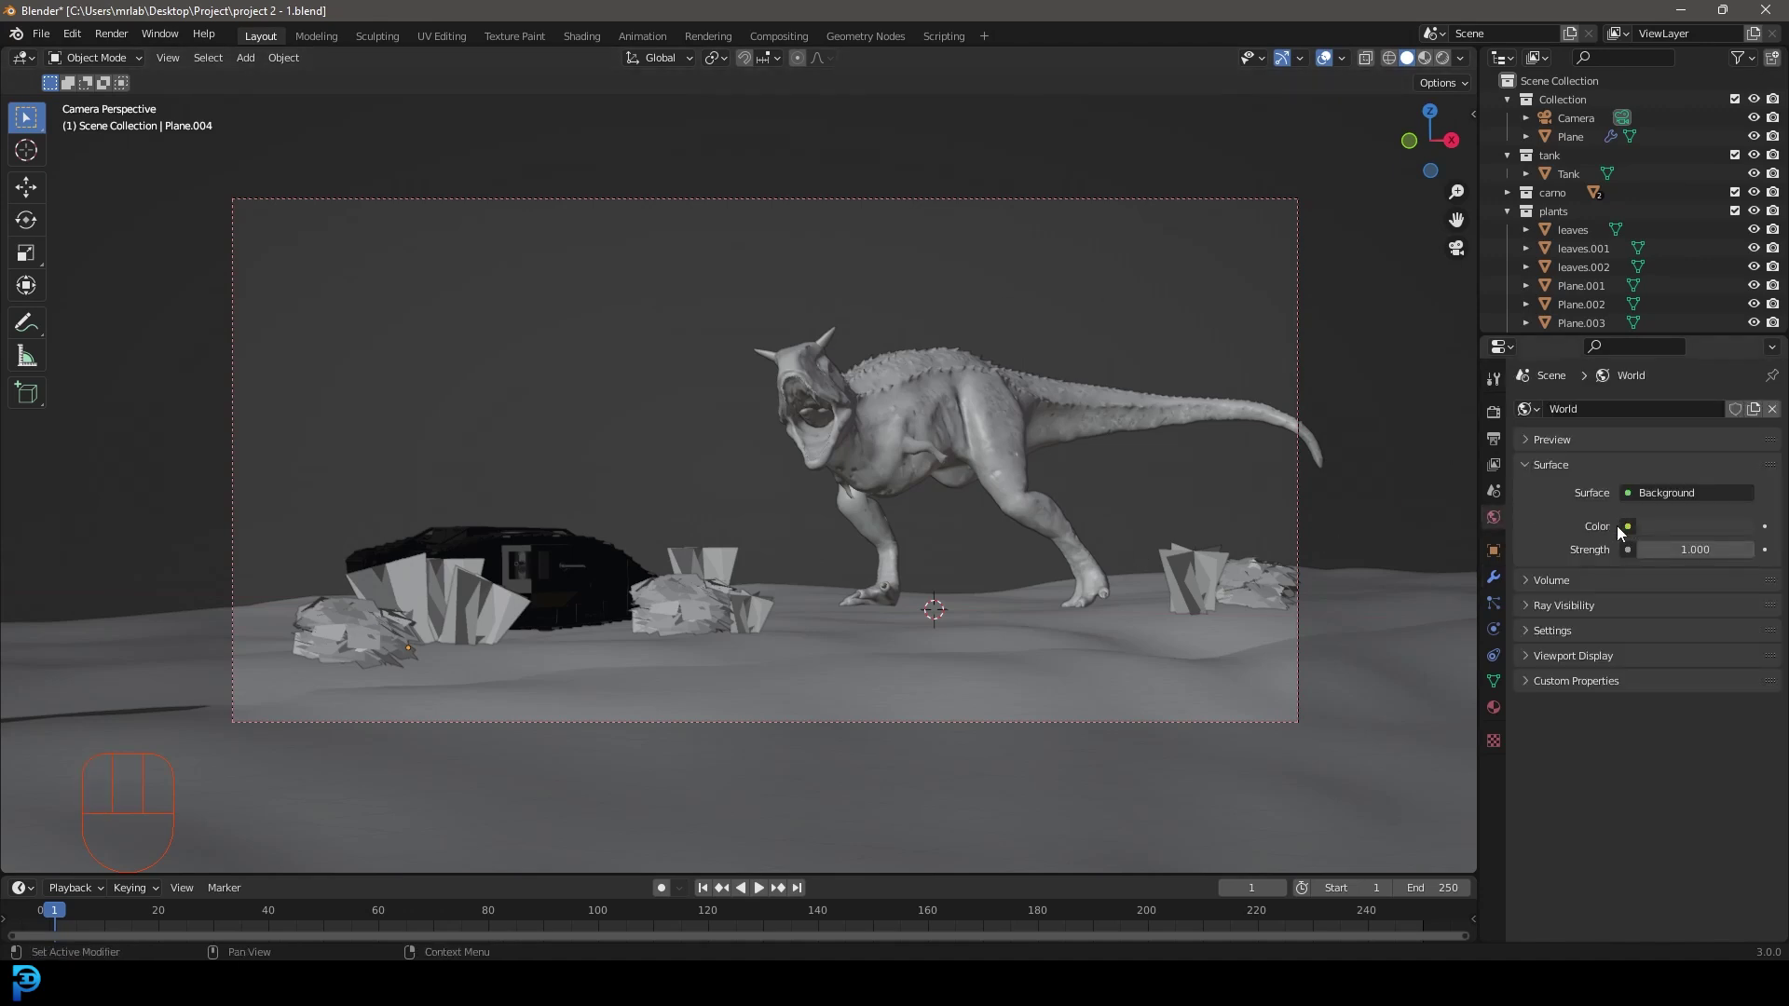
{"action": "left_click_drag", "start_coordinate": [1626, 530], "coordinate": [1271, 737]}
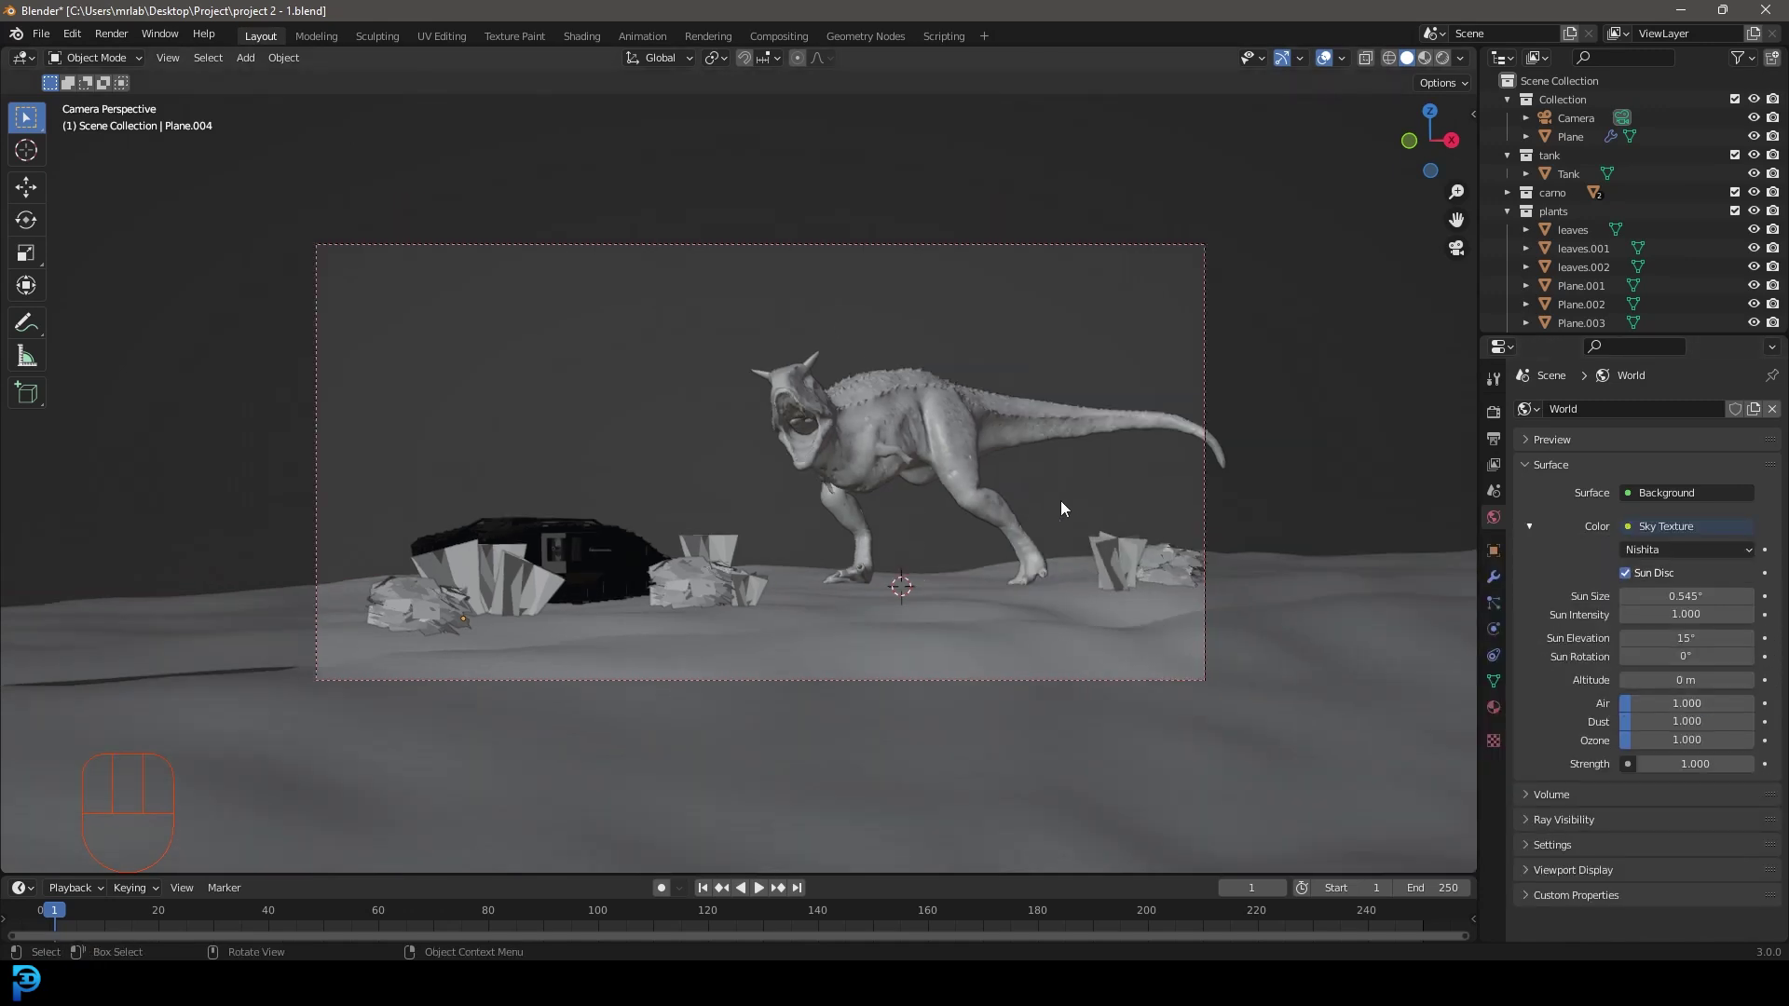
{"action": "key", "text": "z"}
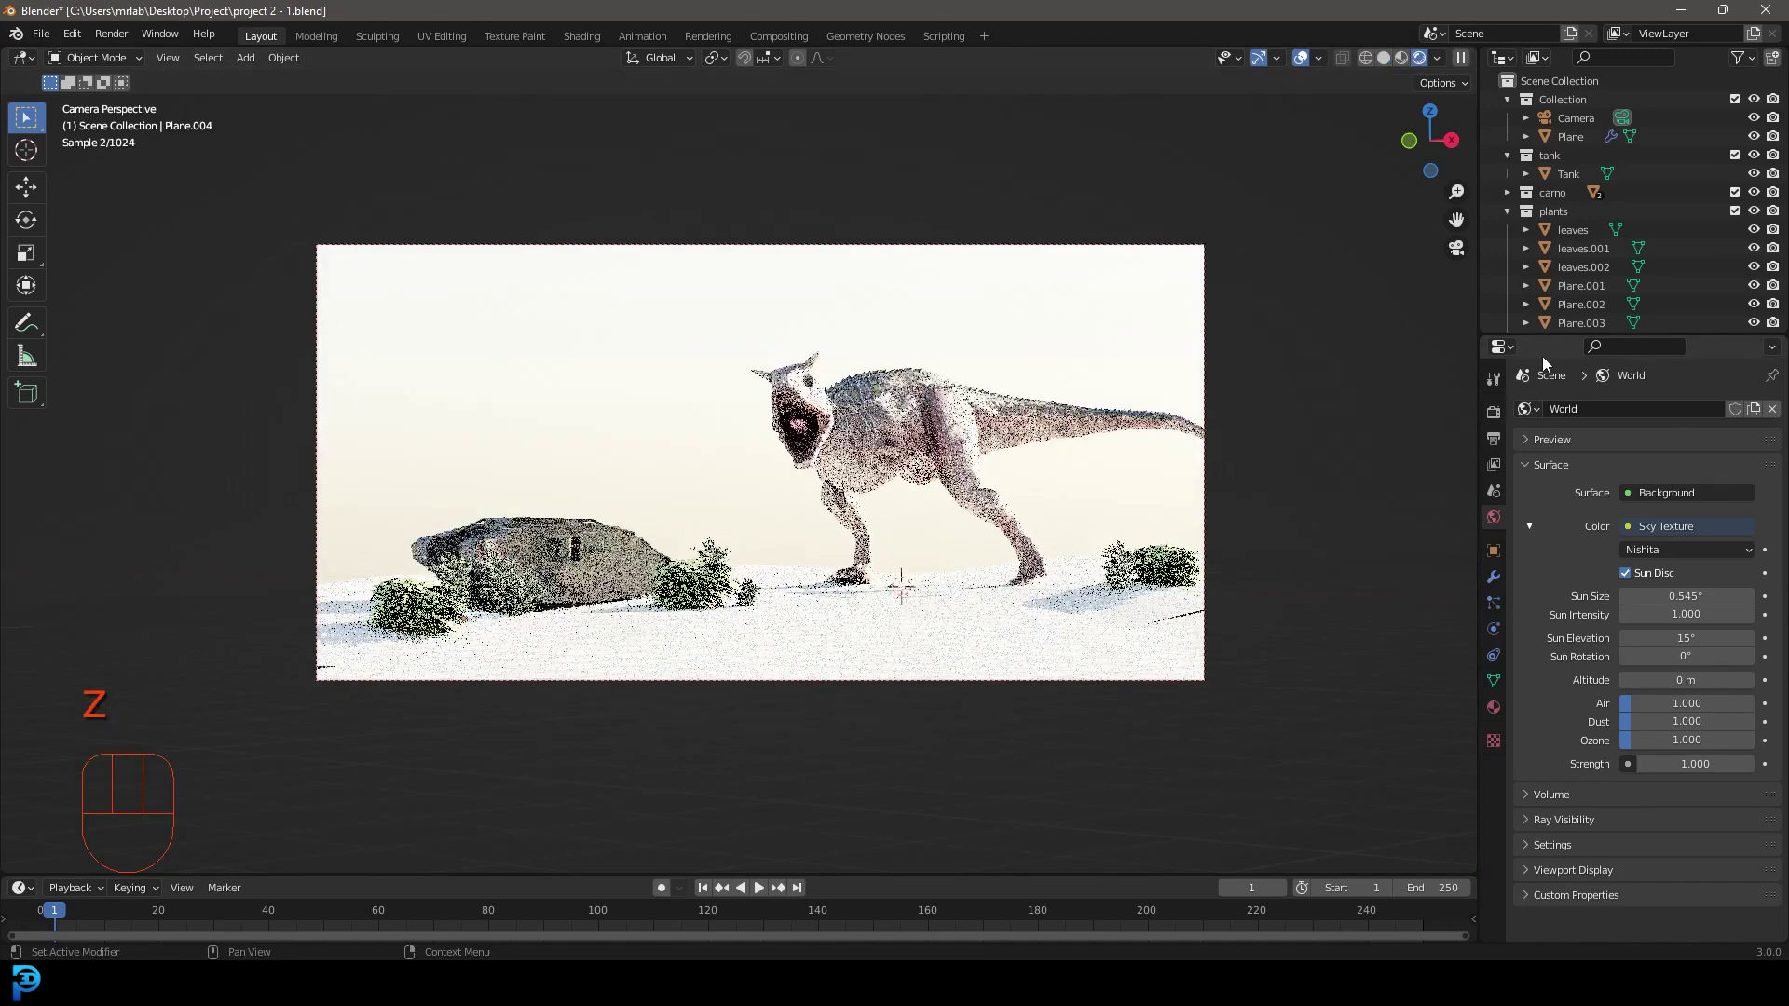
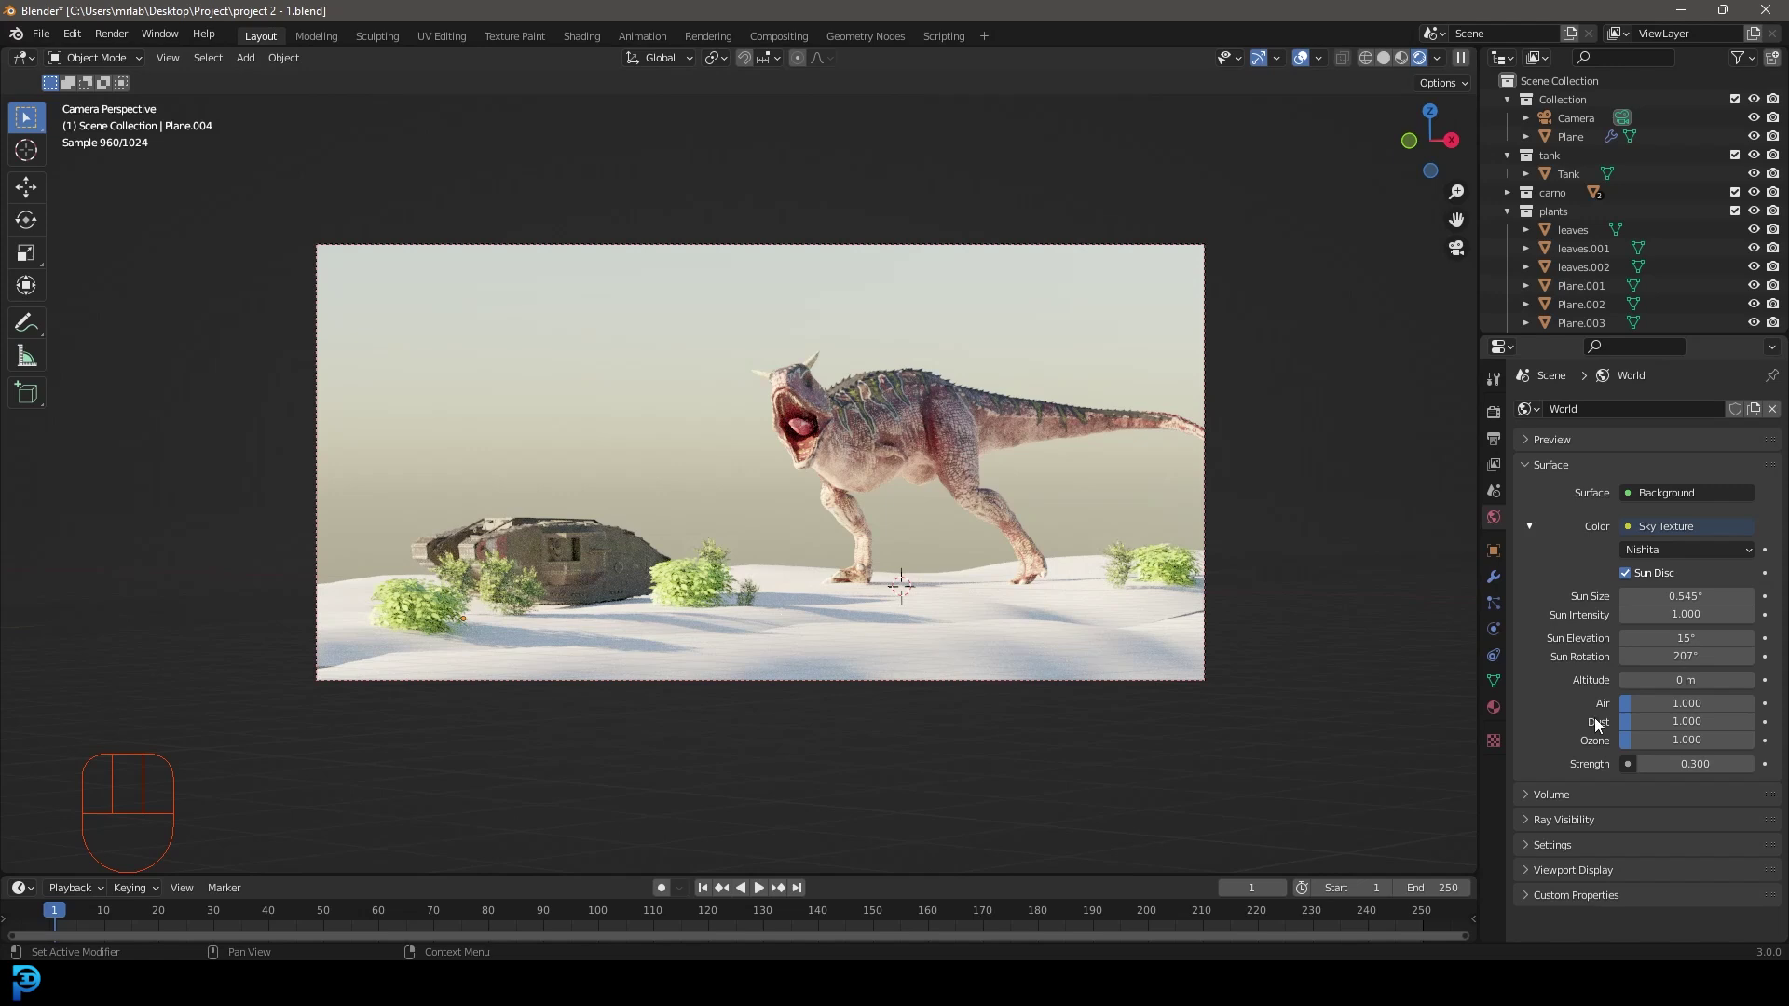
Enable transparent film in the render settings, return to solid shading and select the ground plane.
{"action": "left_click", "coordinate": [1498, 416]}
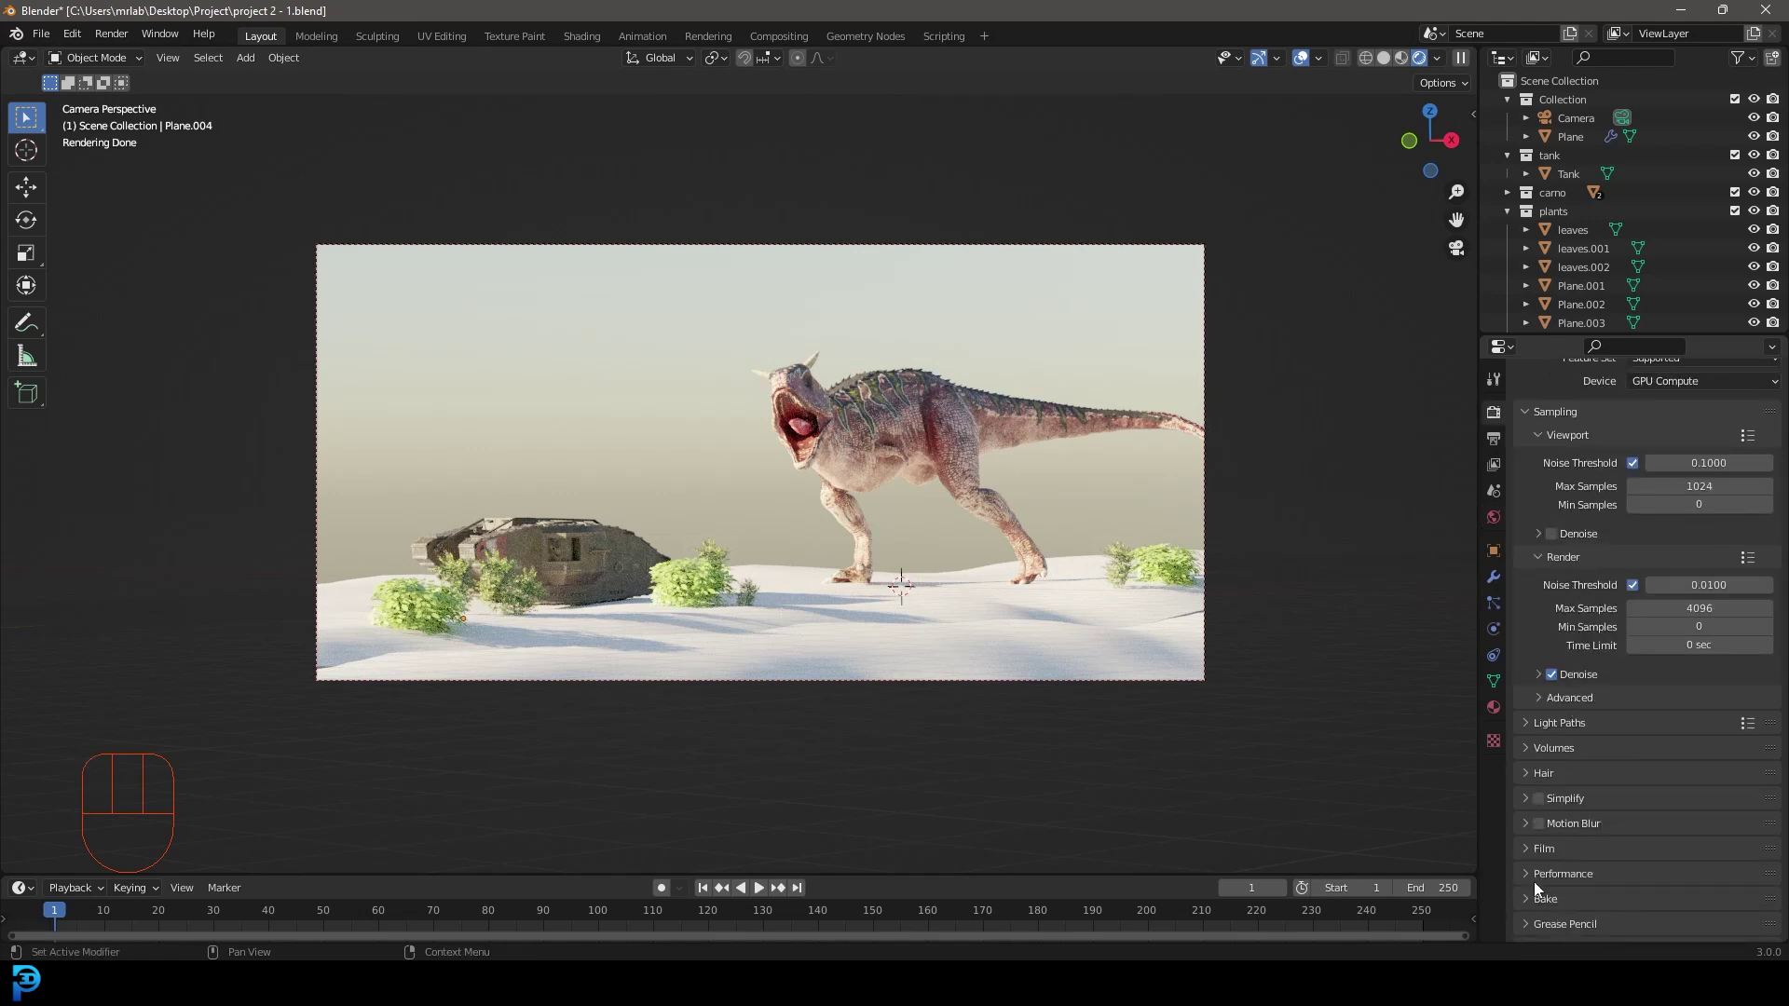
{"action": "left_click", "coordinate": [1546, 849]}
{"action": "left_click", "coordinate": [1555, 915]}
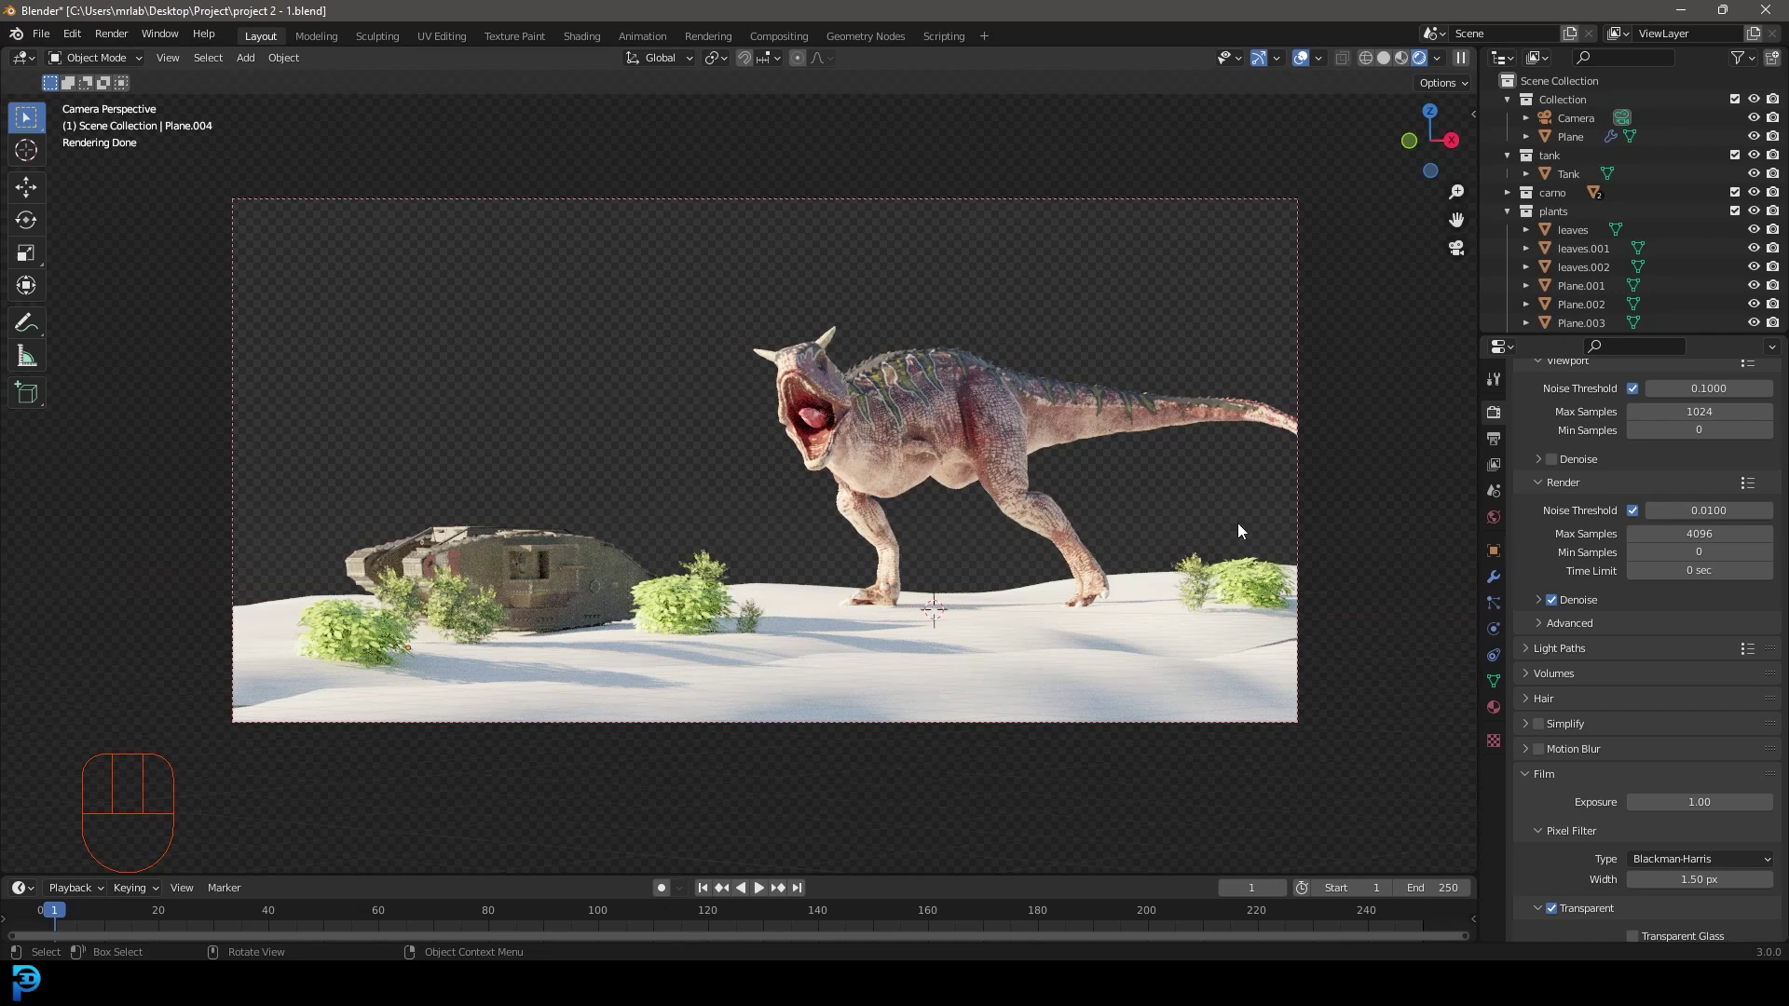
{"action": "key", "text": "z"}
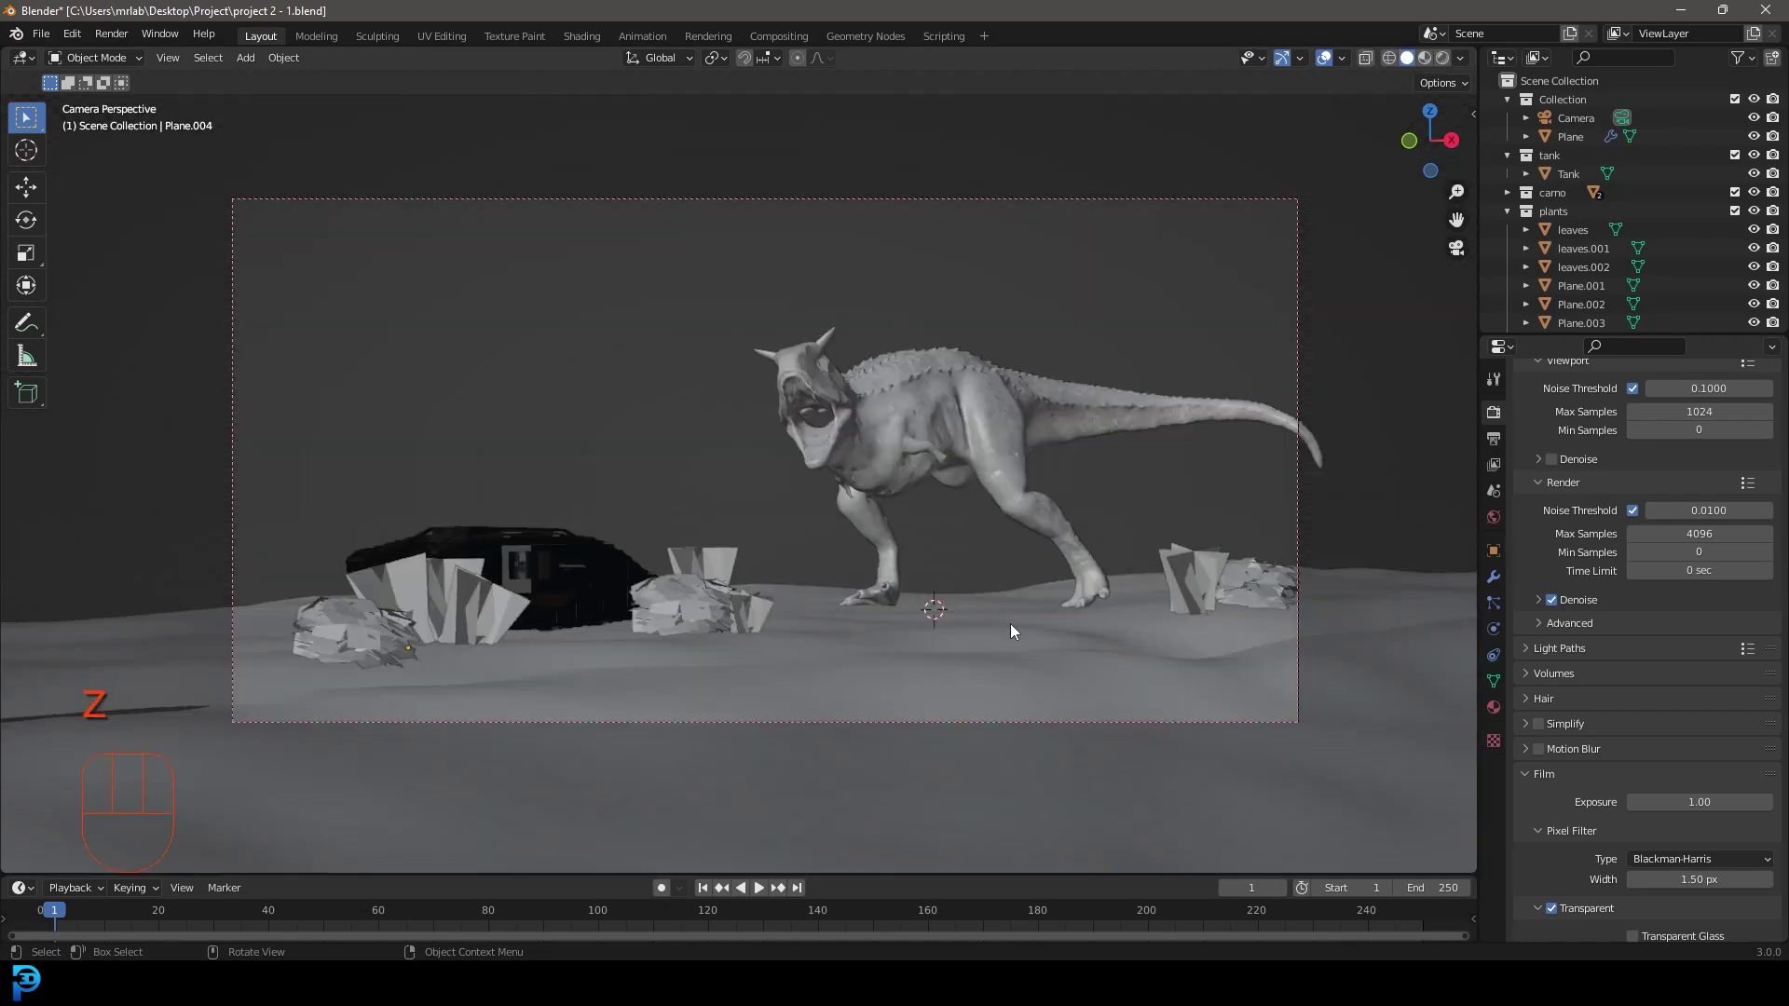
{"action": "left_click", "coordinate": [1015, 630]}
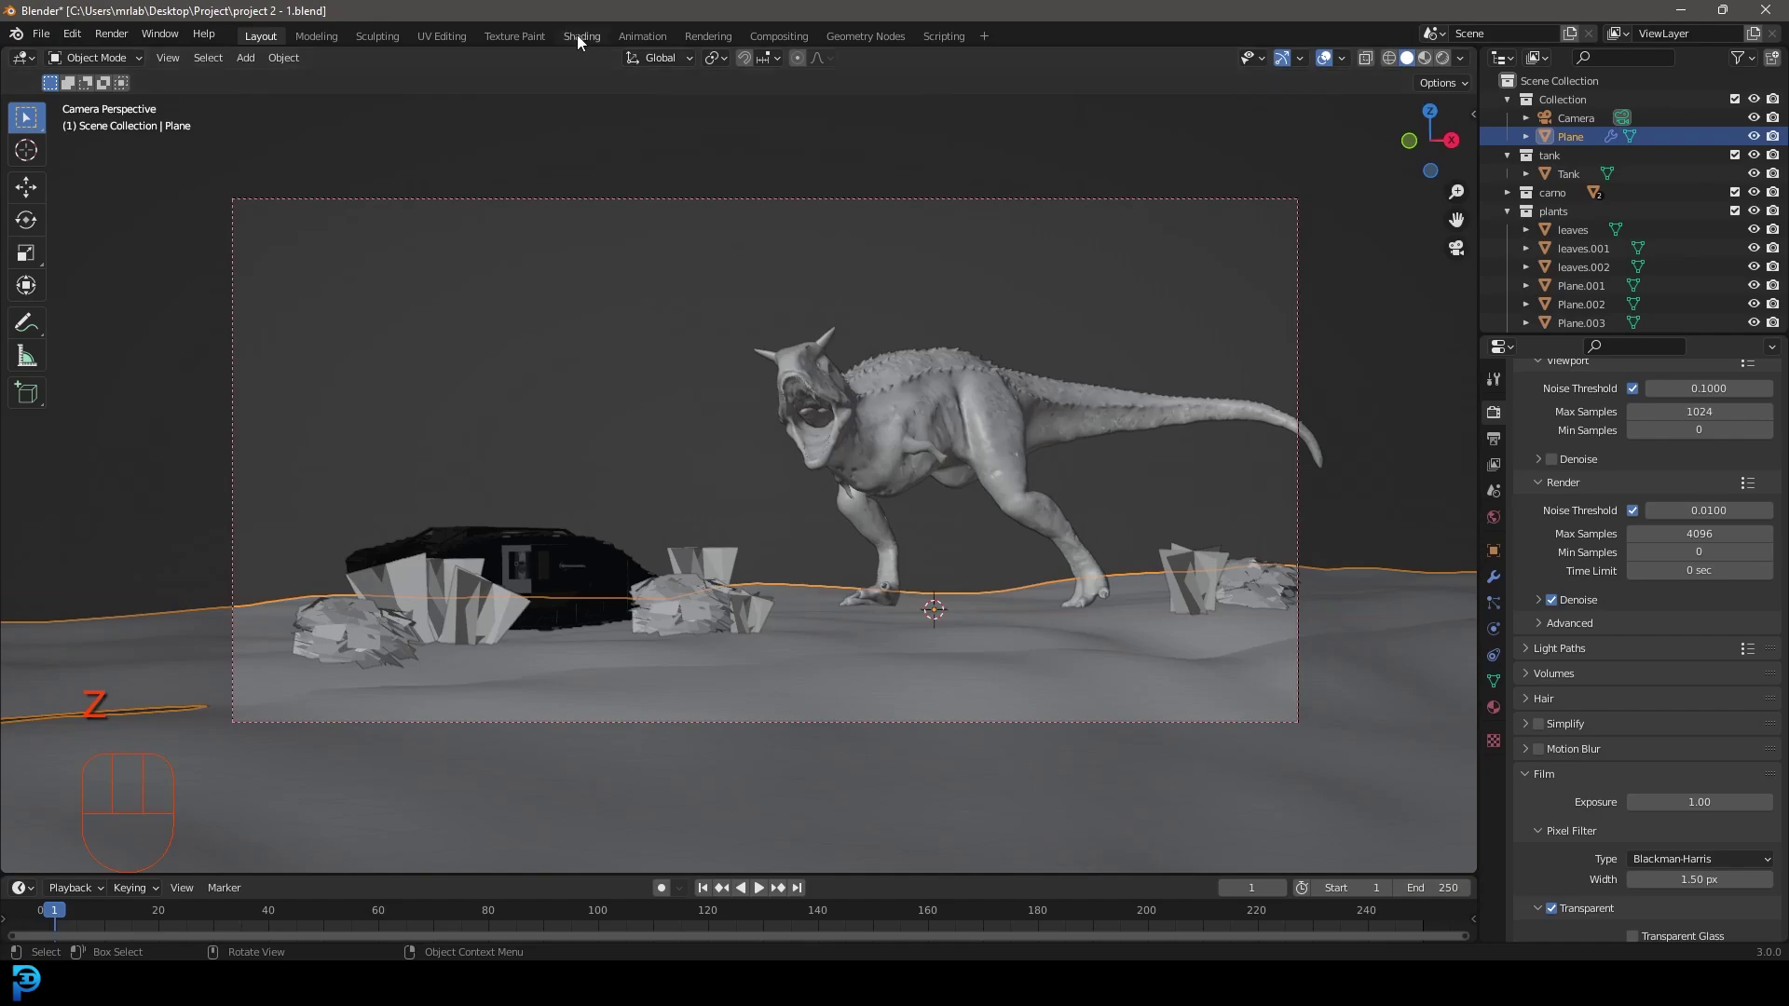
In the Shading workspace give the ground a new 'ground' material with a Noise Texture feeding a ColorRamp into Base Color.
{"action": "key", "text": "KP_0"}
{"action": "key", "text": "z"}
{"action": "left_click_drag", "start_coordinate": [1011, 463], "coordinate": [1069, 314]}
{"action": "left_click_drag", "start_coordinate": [893, 605], "coordinate": [872, 637]}
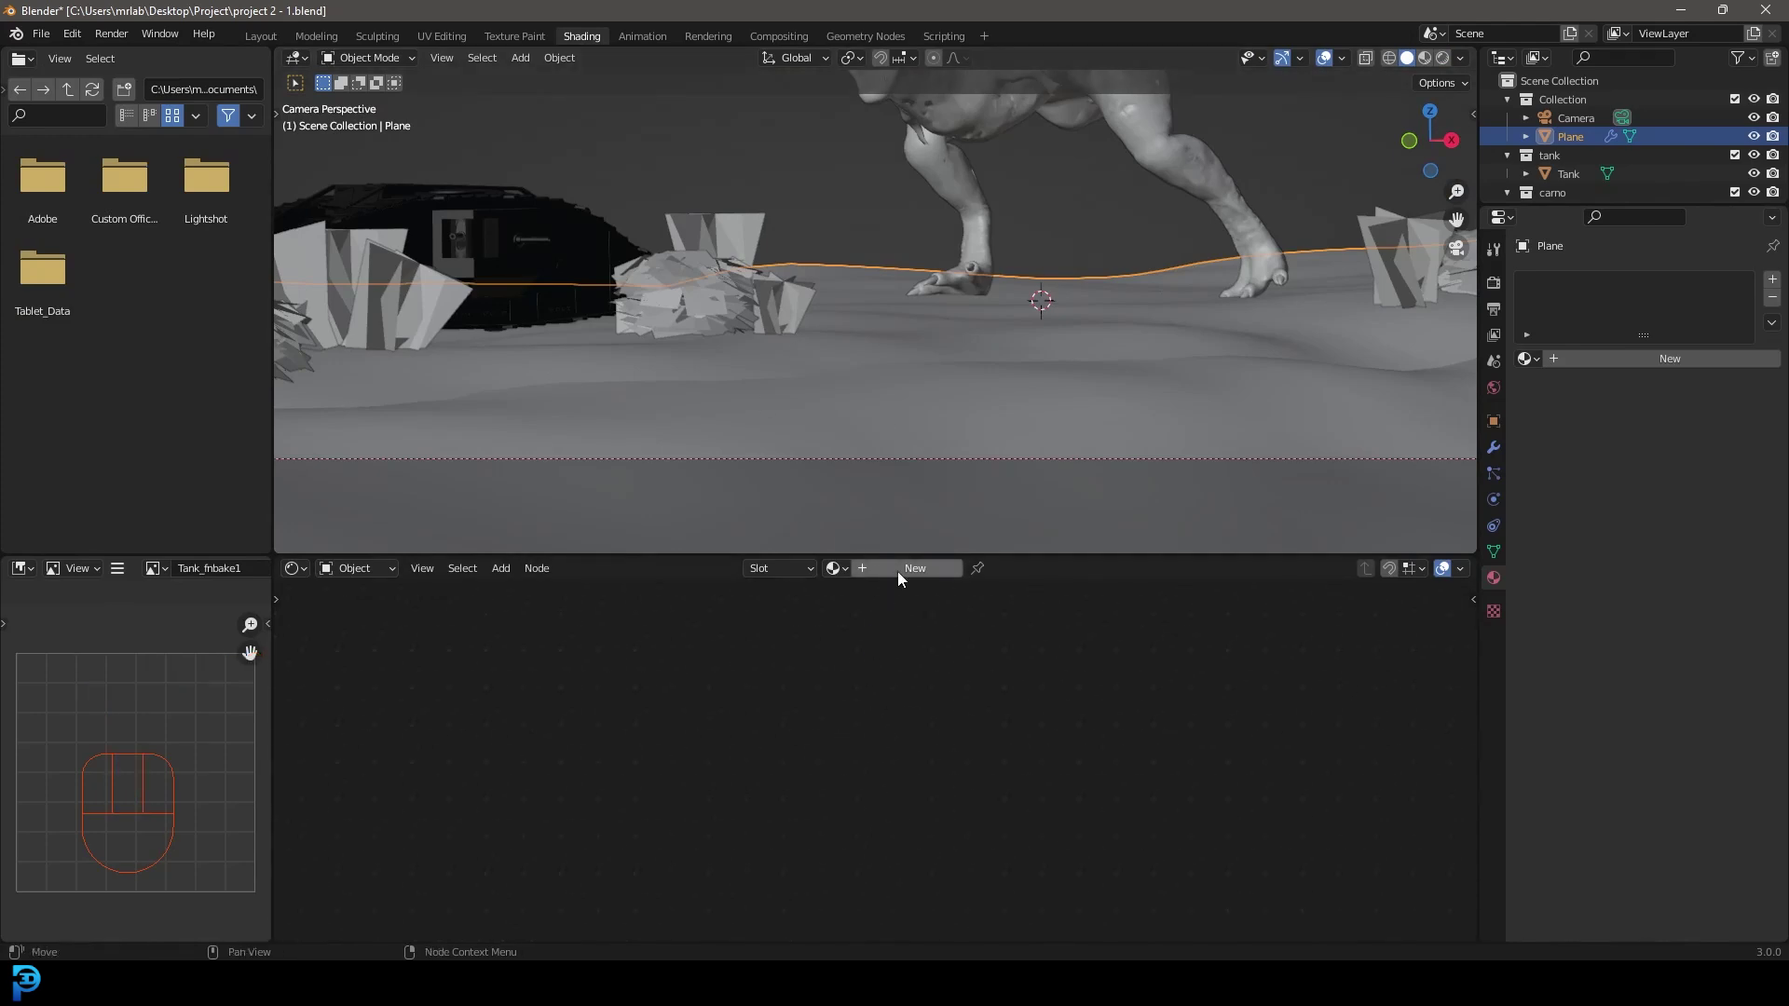
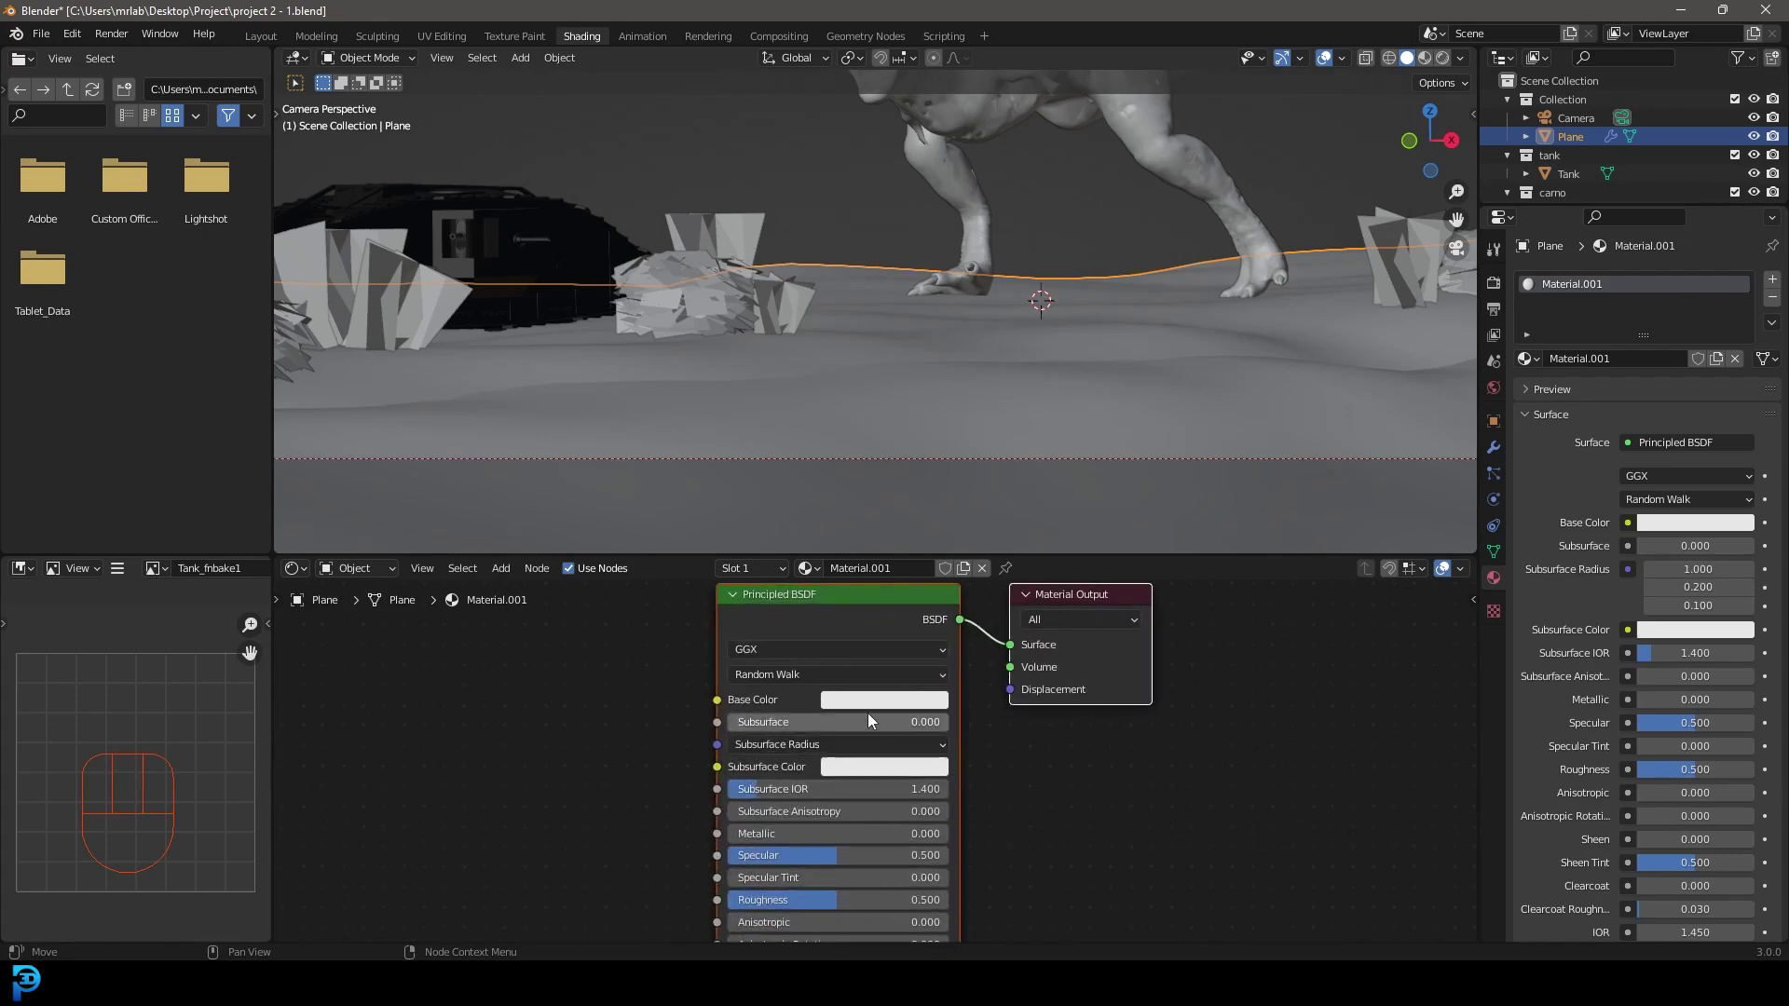
{"action": "left_click_drag", "start_coordinate": [901, 708], "coordinate": [1090, 796]}
{"action": "middle_click", "coordinate": [716, 713]}
{"action": "key", "text": "shift+a"}
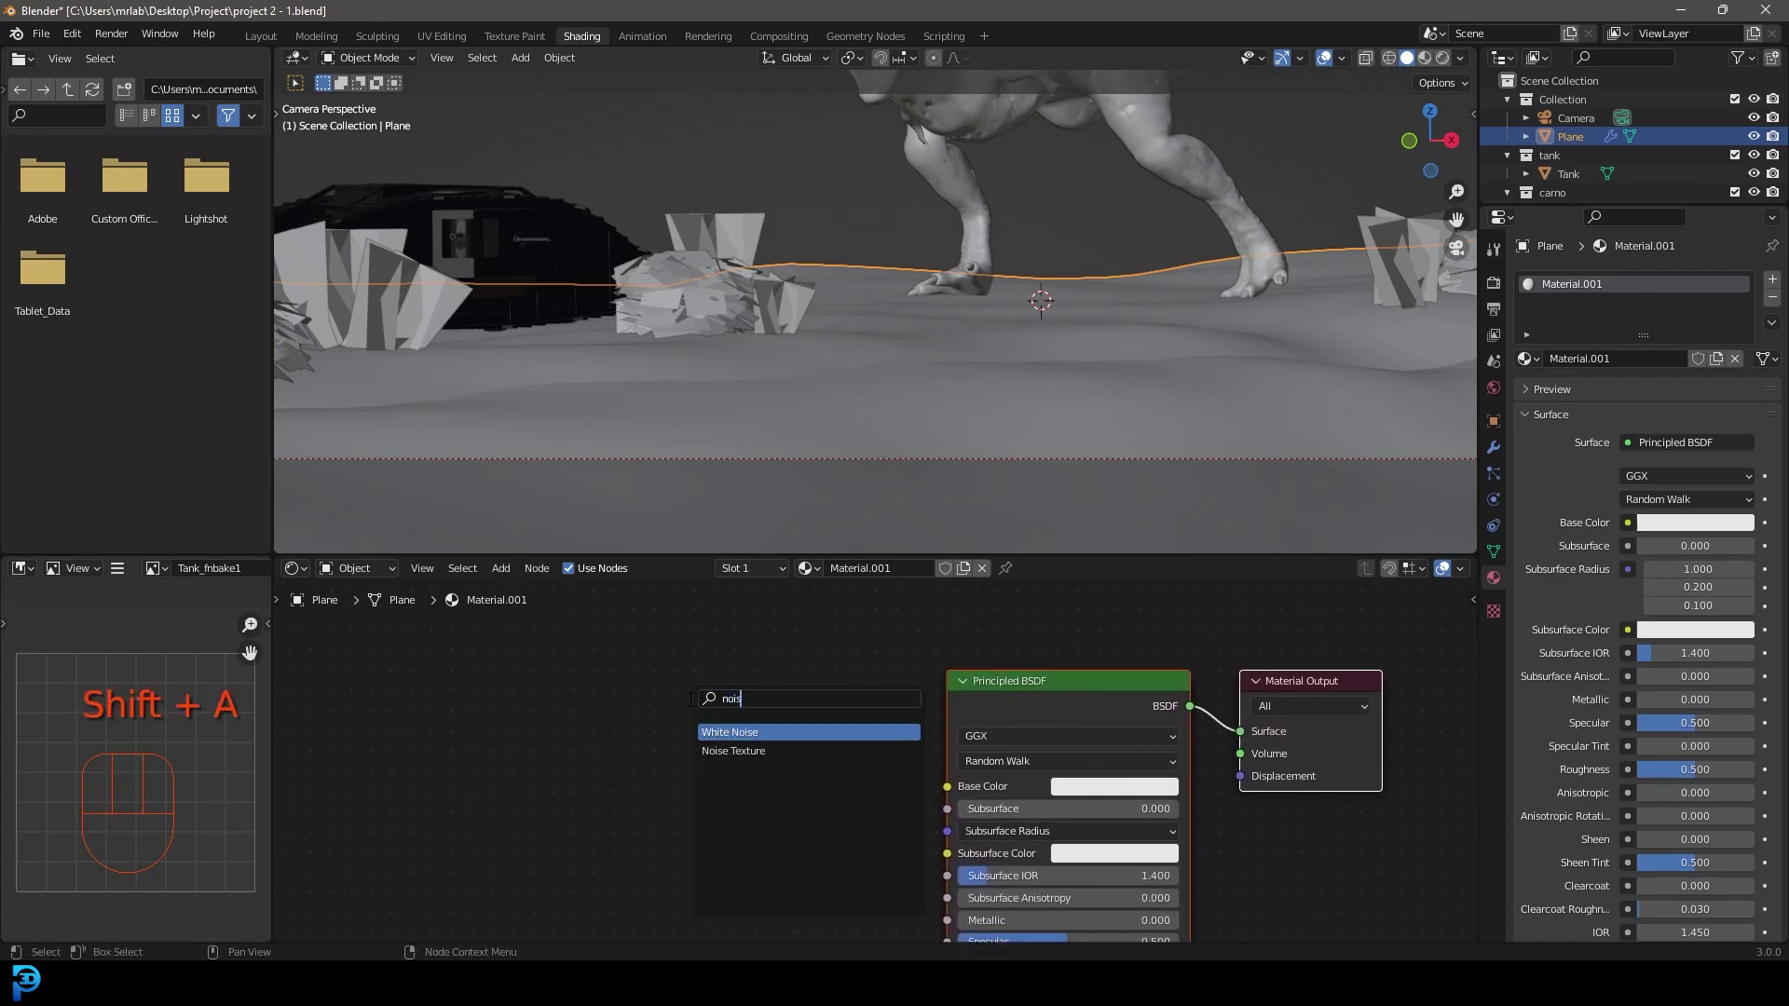
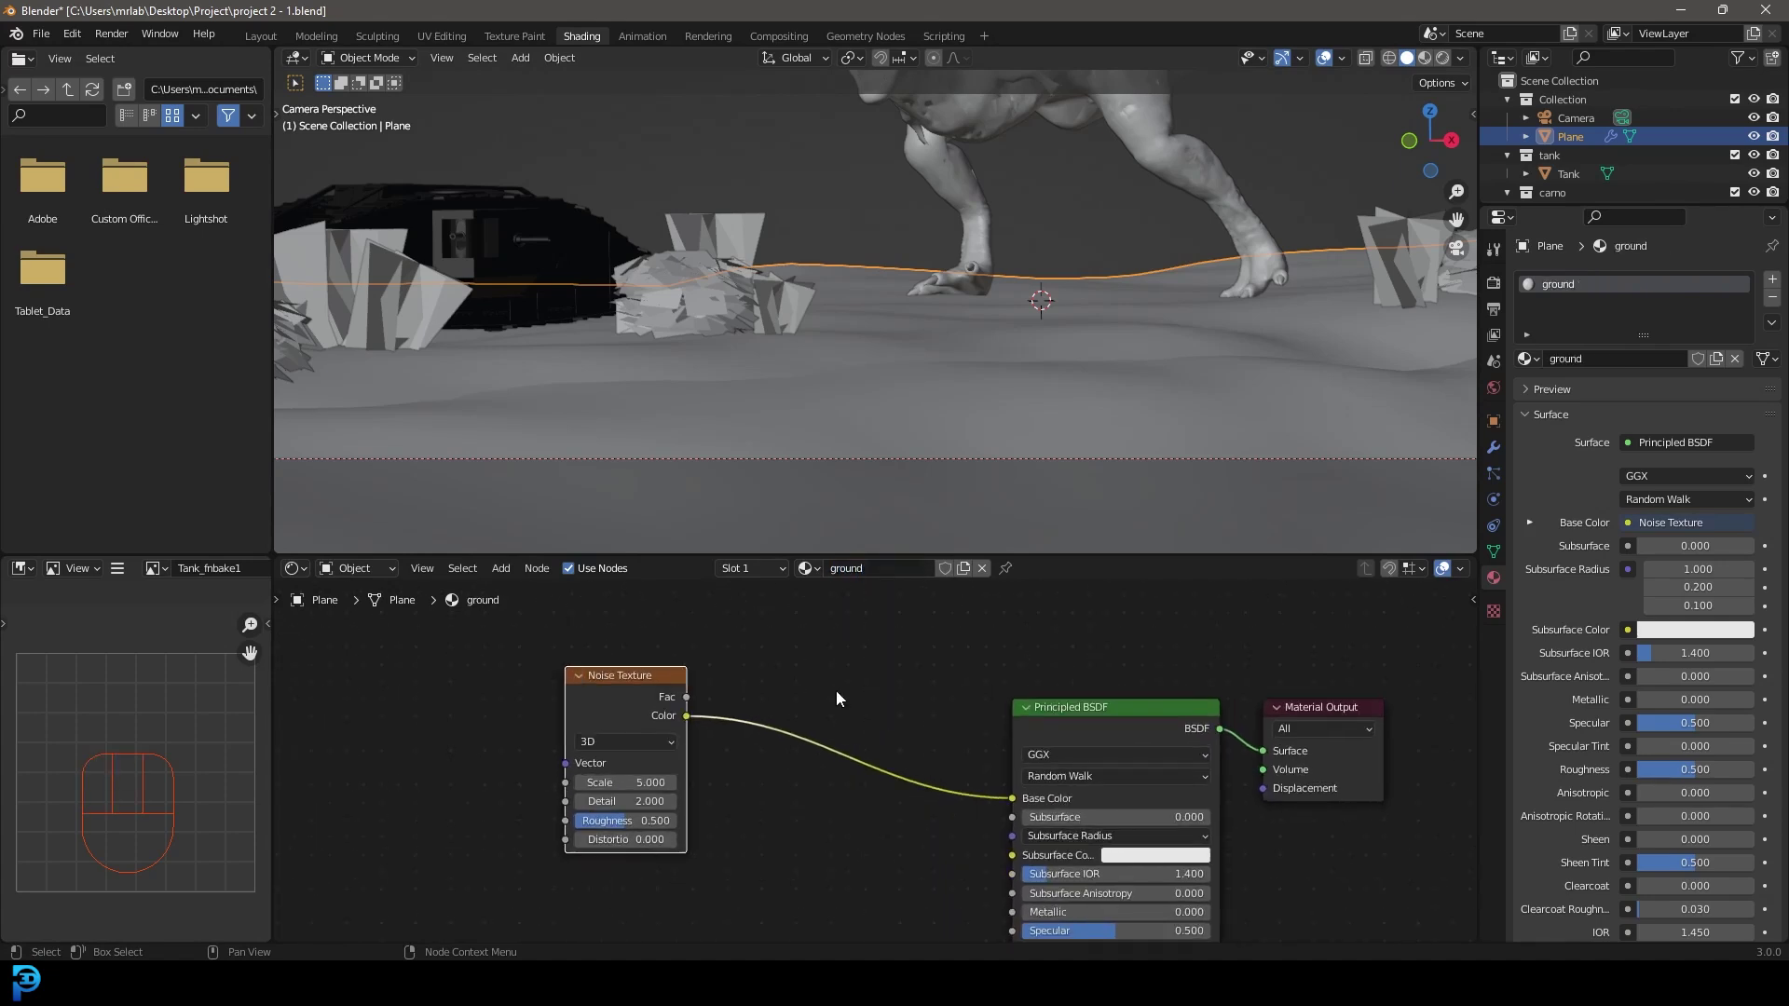
{"action": "key", "text": "shift+a"}
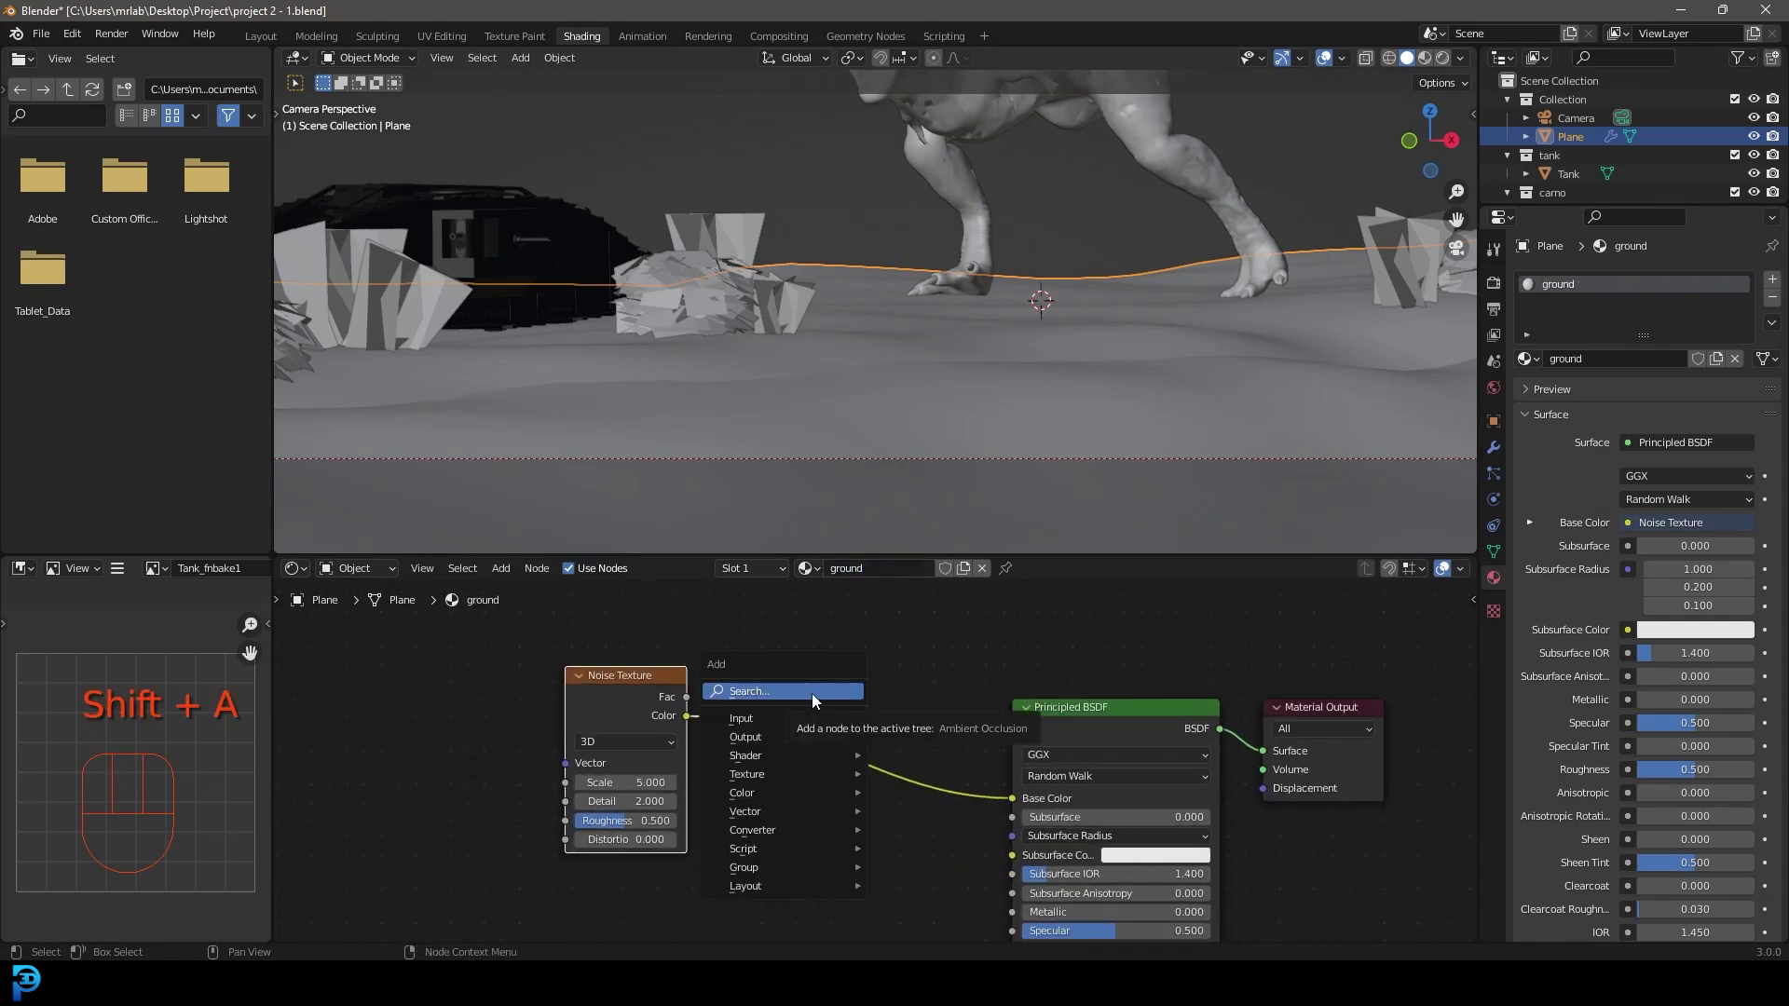
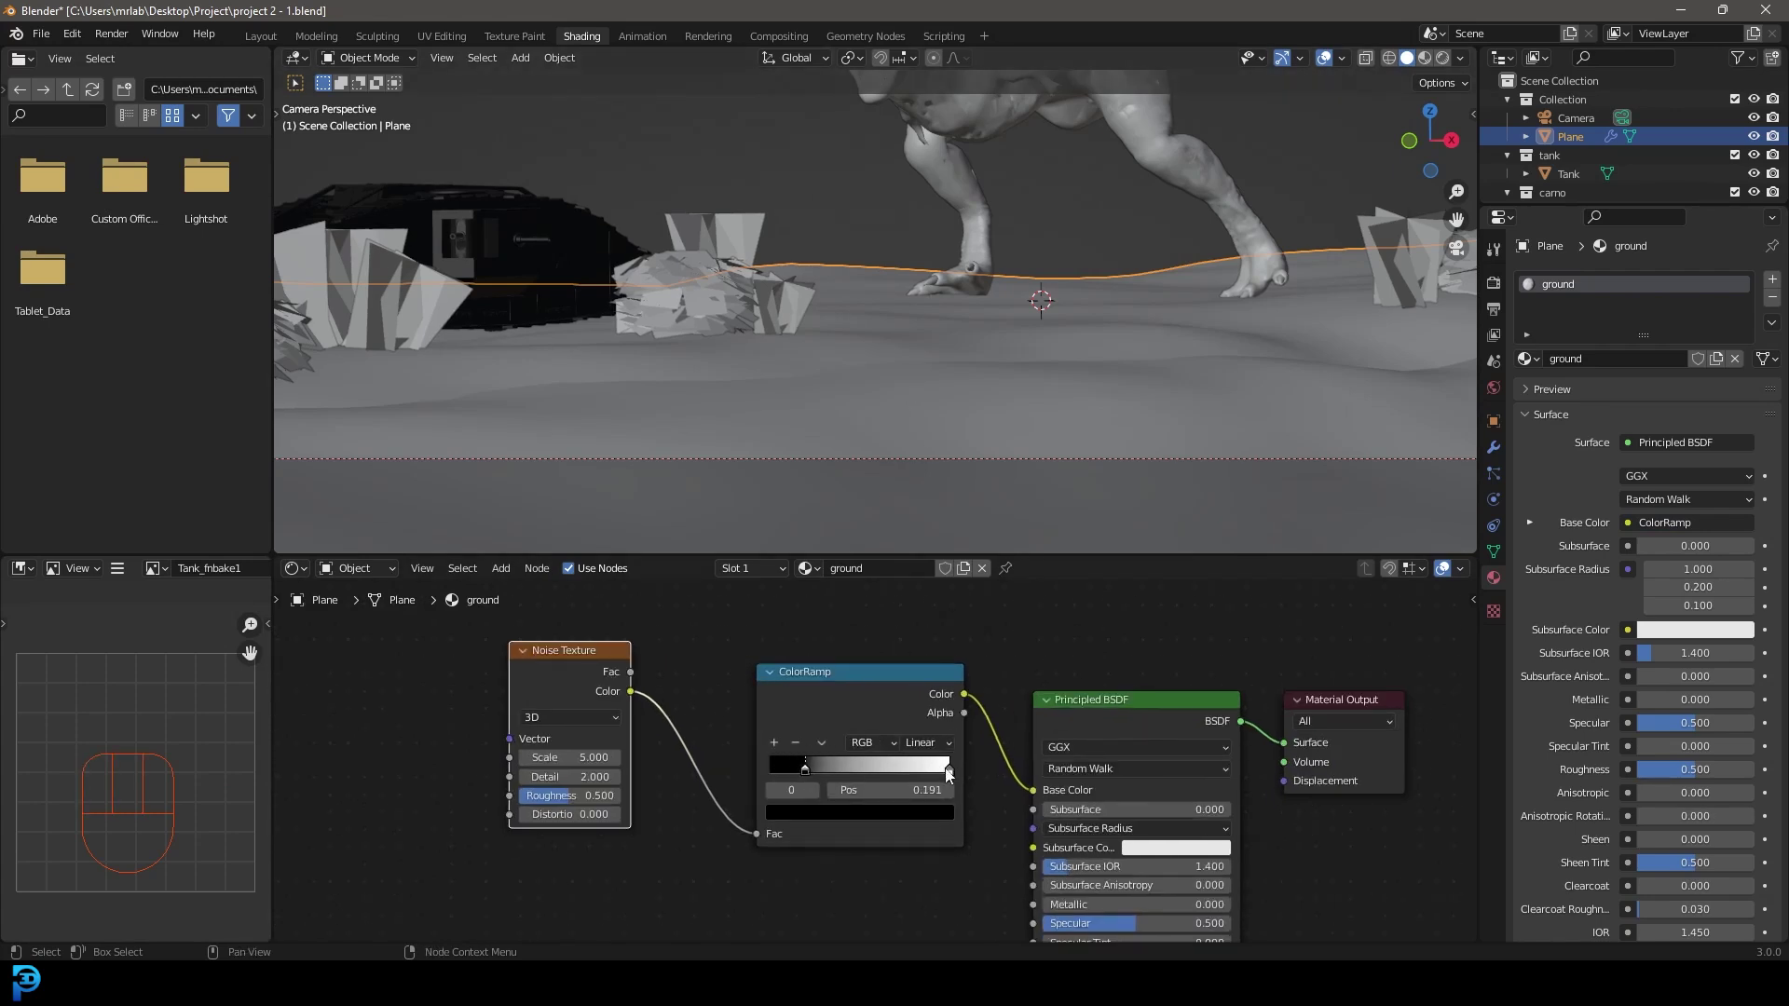
Set the colour ramp stops to a dark-to-sand gradient and check the sandy ground in rendered shading.
{"action": "left_click_drag", "start_coordinate": [949, 773], "coordinate": [918, 782]}
{"action": "left_click_drag", "start_coordinate": [920, 814], "coordinate": [889, 703]}
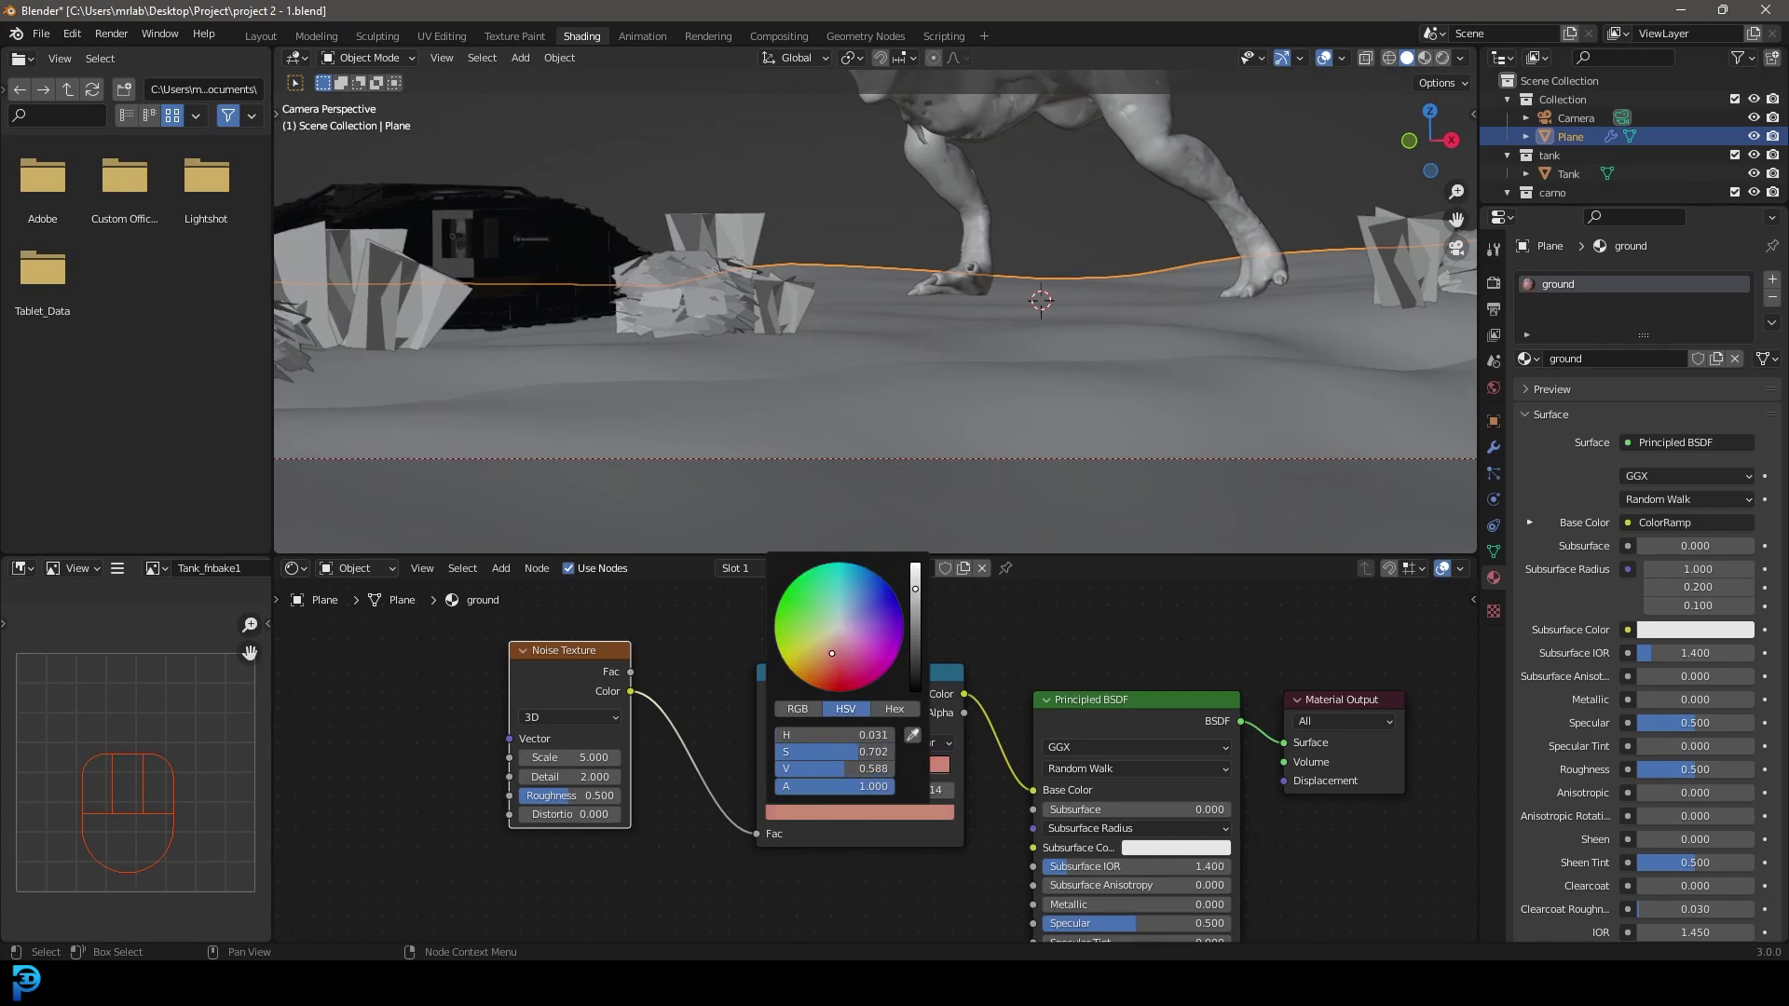
{"action": "left_click", "coordinate": [810, 775]}
{"action": "left_click_drag", "start_coordinate": [823, 817], "coordinate": [943, 727]}
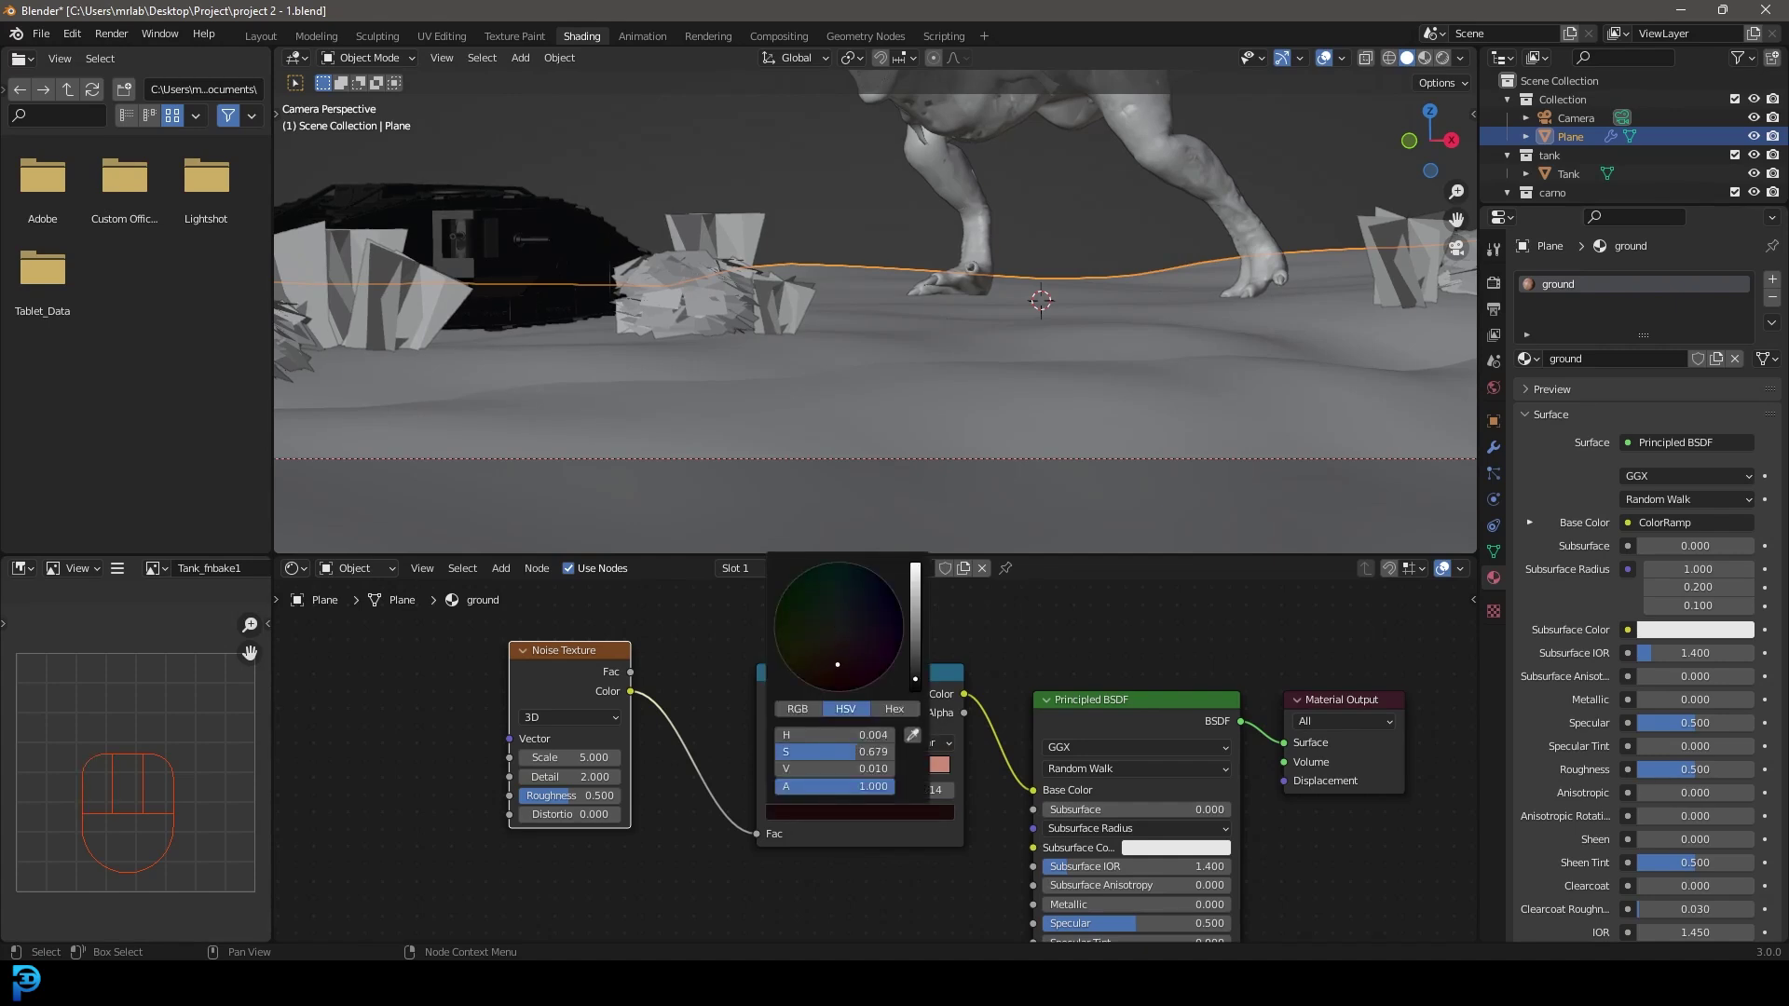
{"action": "key", "text": "z"}
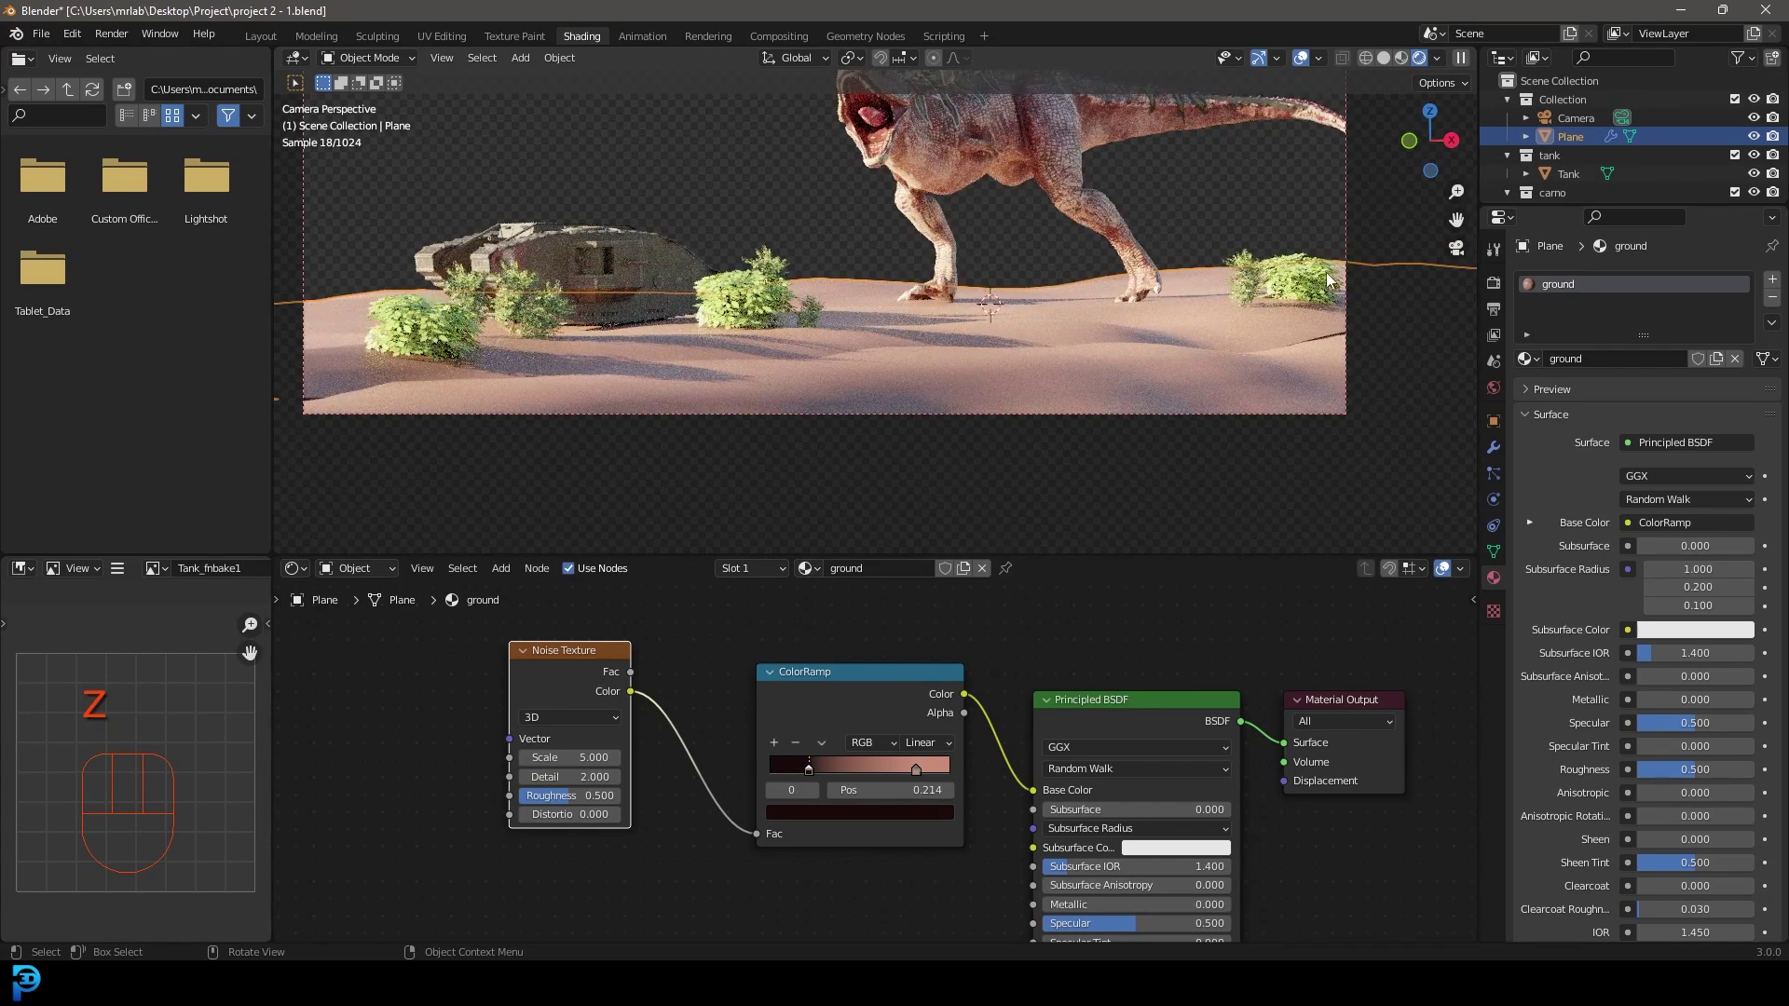
{"action": "left_click_drag", "start_coordinate": [797, 285], "coordinate": [835, 308]}
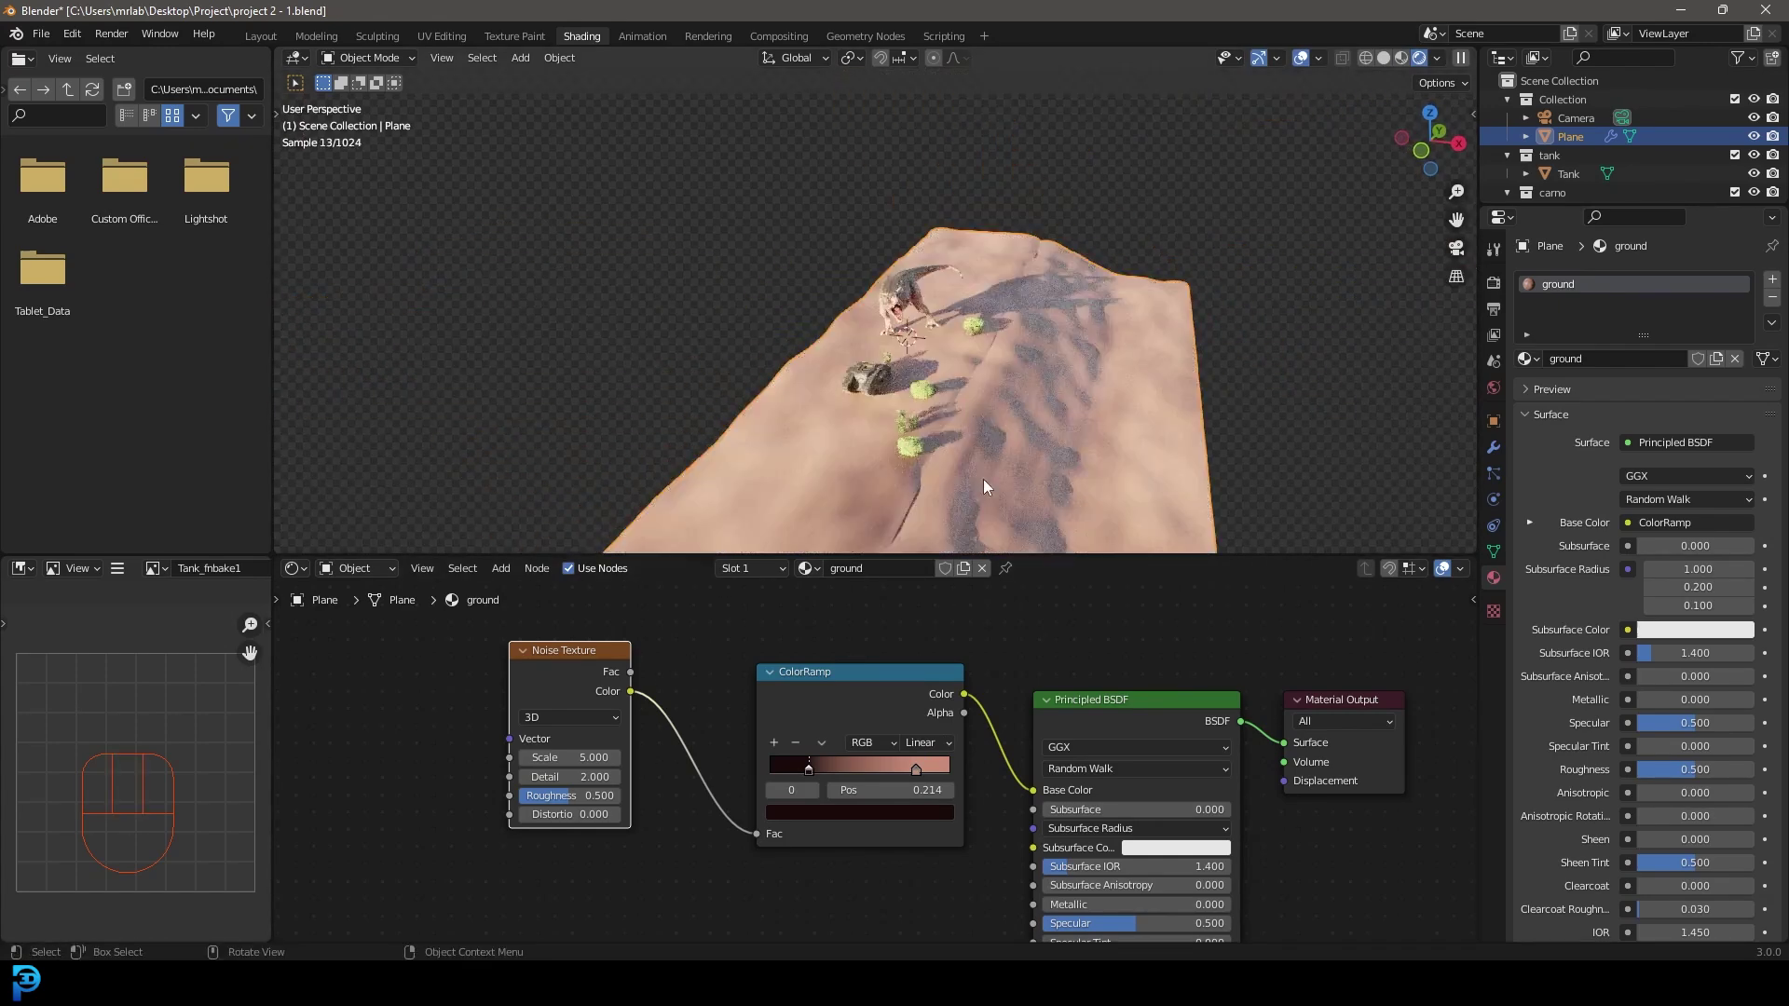
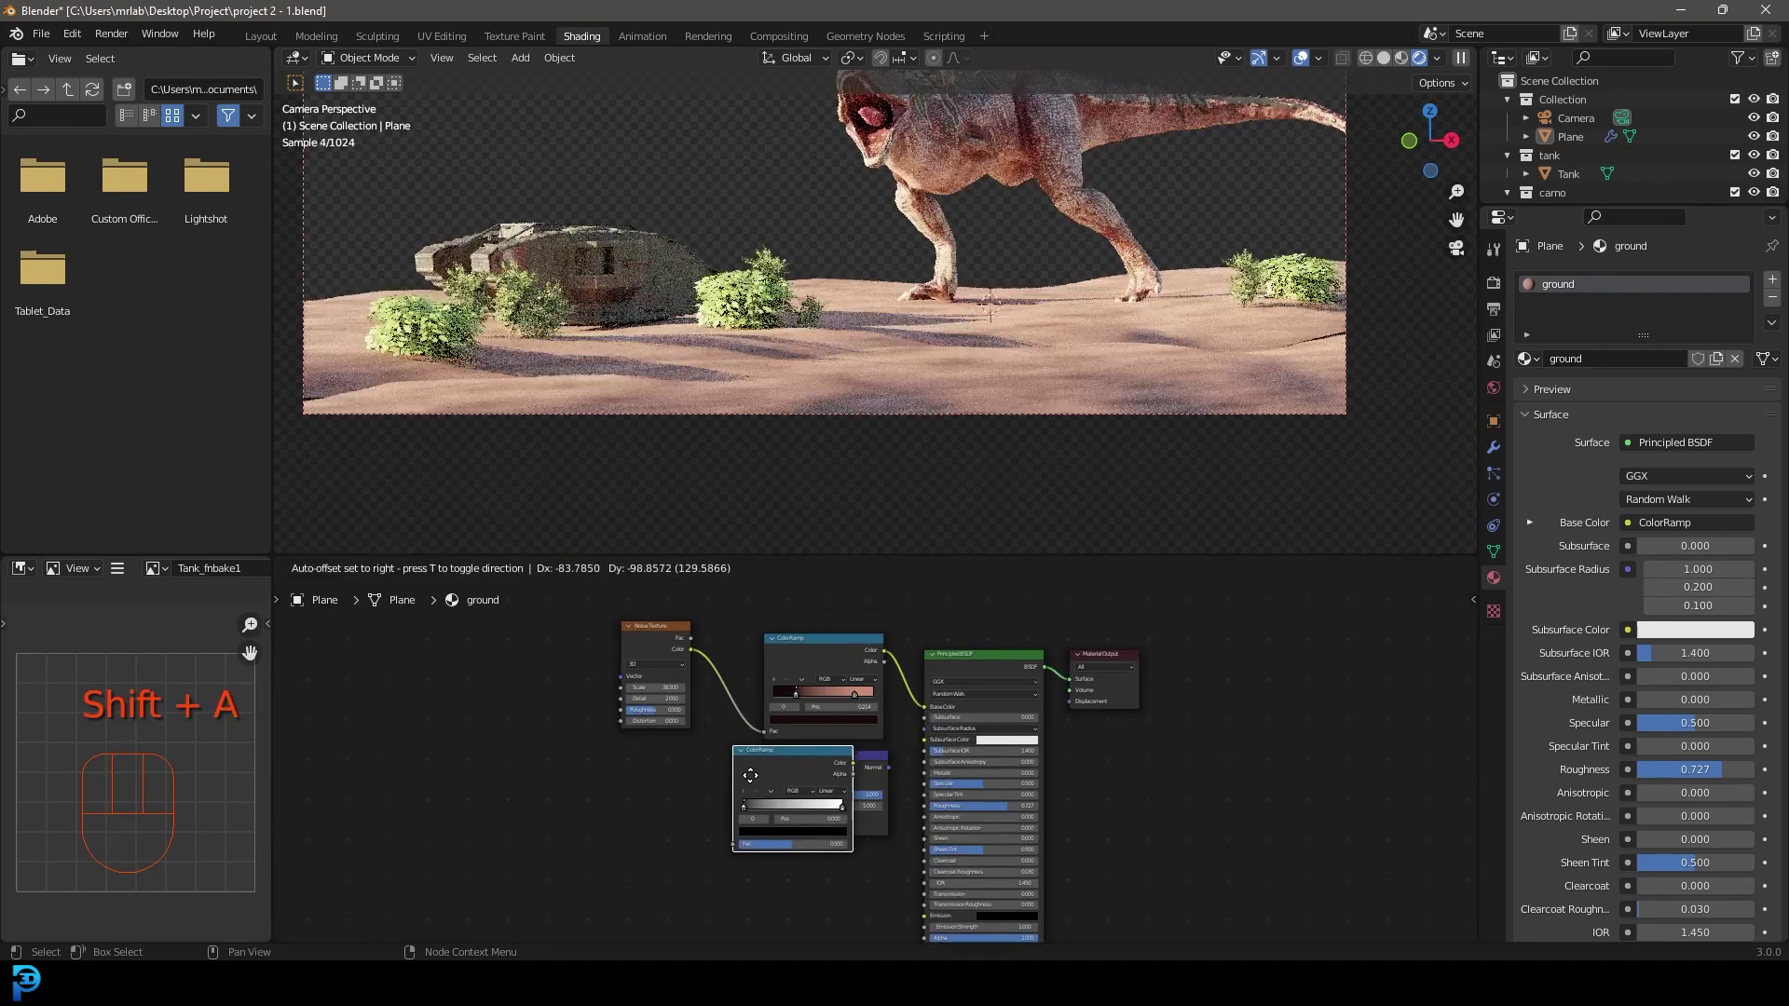
Add a second colour ramp and a Bump node to give the ground higher roughness and a subtle bump.
{"action": "left_click_drag", "start_coordinate": [694, 657], "coordinate": [691, 862]}
{"action": "middle_click", "coordinate": [814, 795]}
{"action": "left_click_drag", "start_coordinate": [684, 631], "coordinate": [749, 660]}
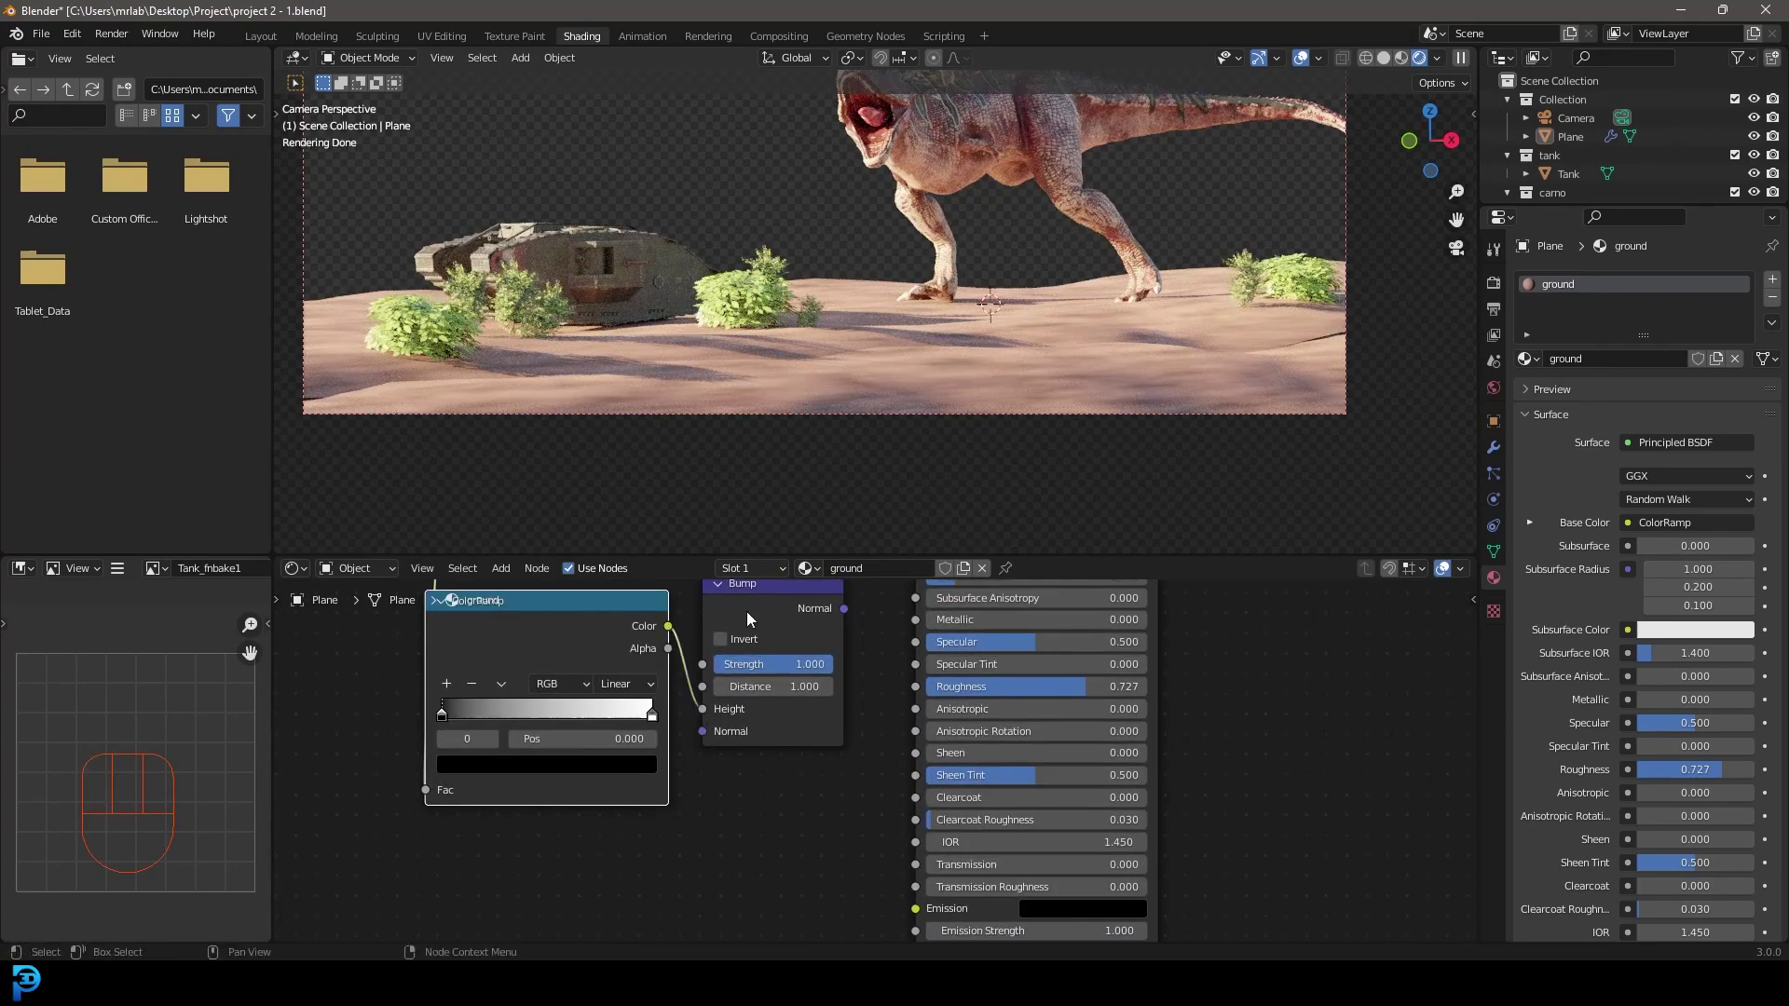
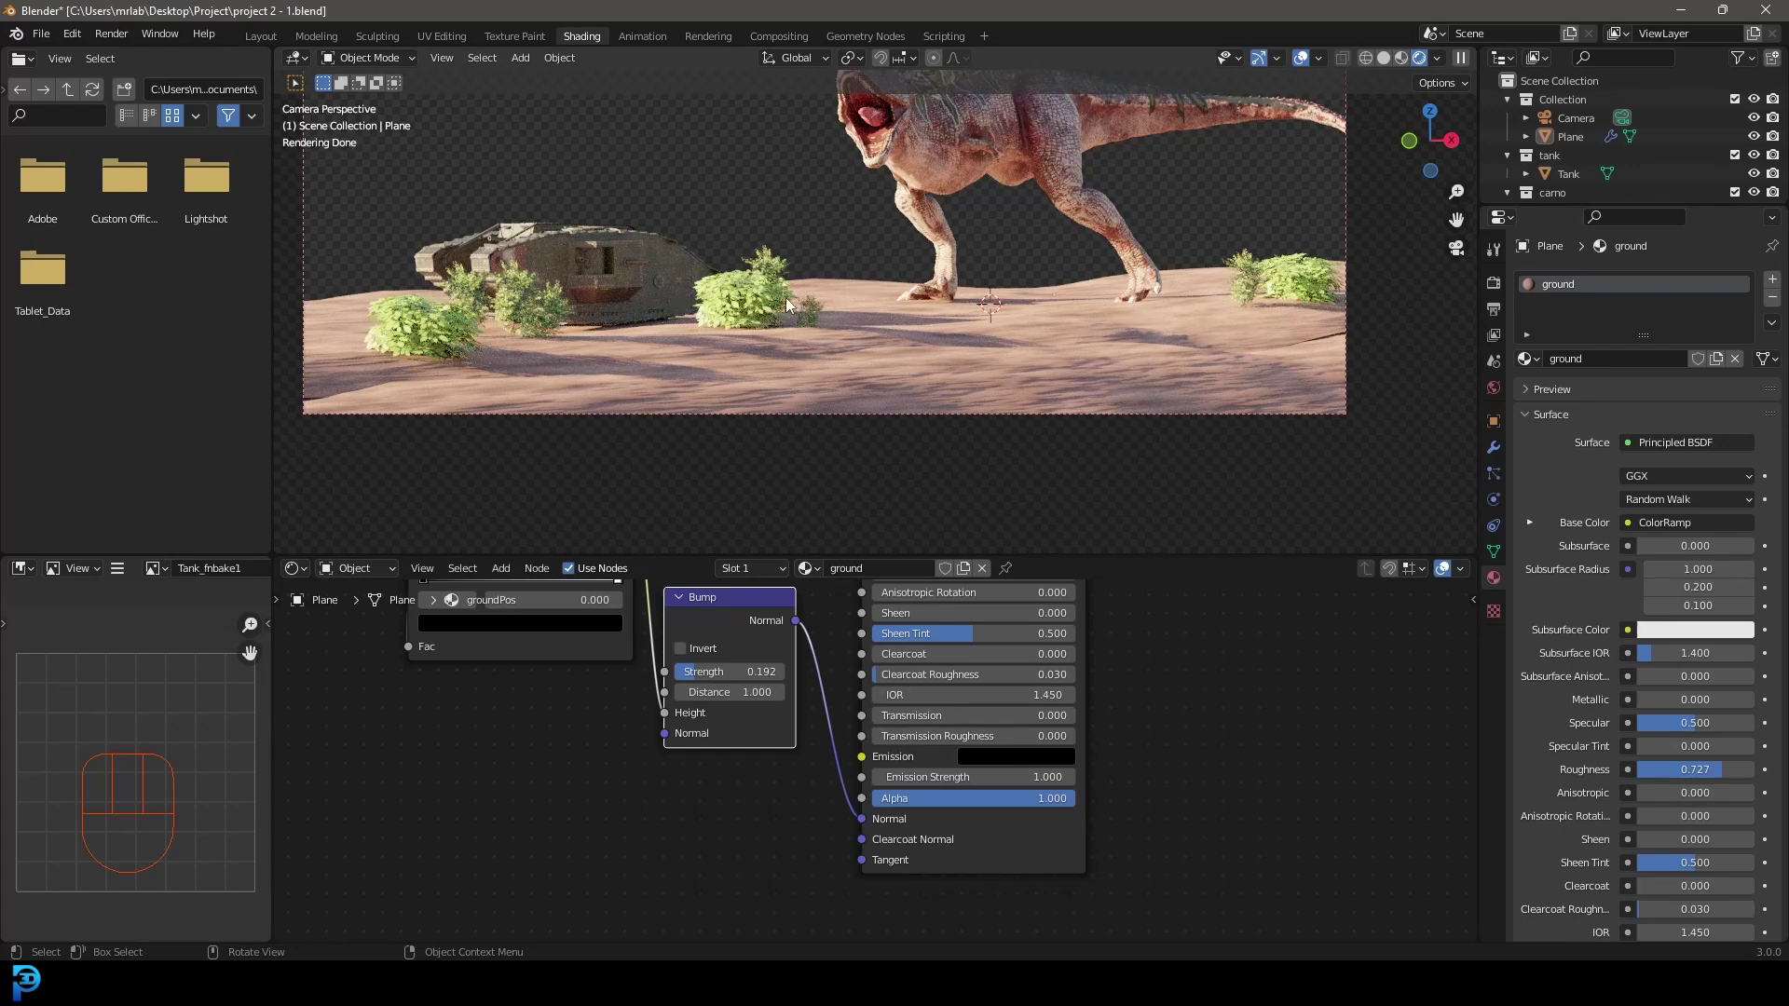
Check the scene from the top and through the camera, then return to the Layout workspace in solid shading.
{"action": "key", "text": "KP_7"}
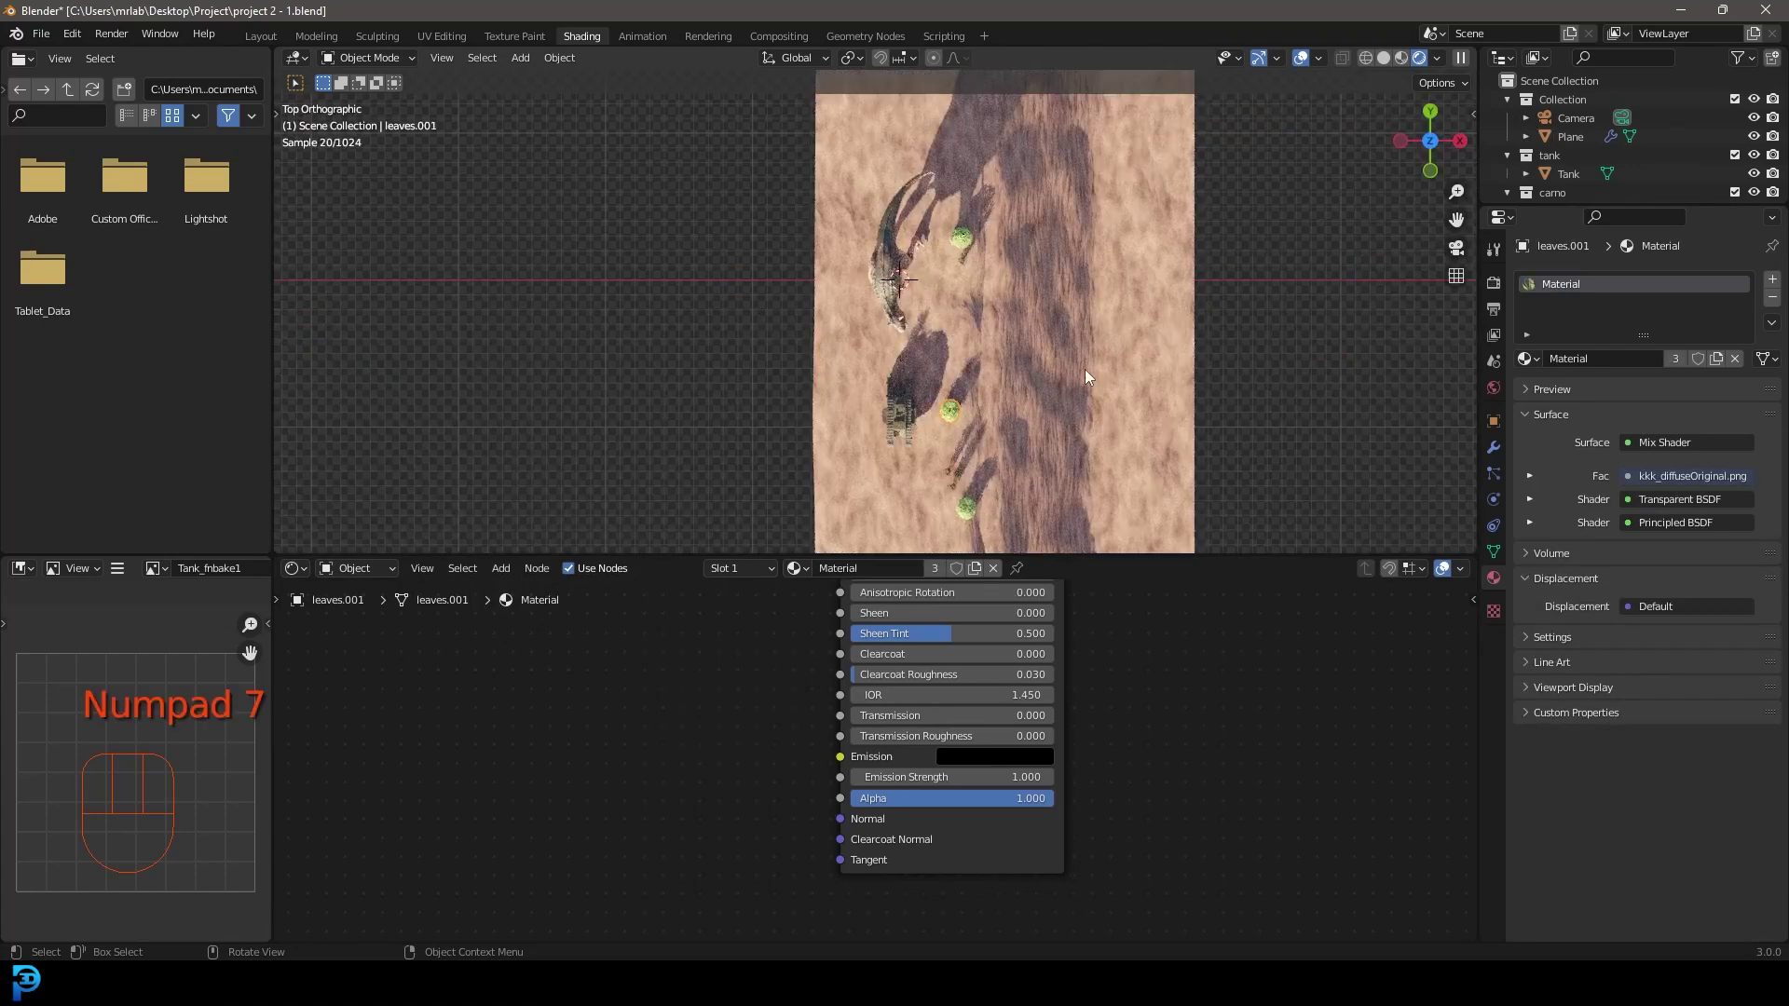
{"action": "key", "text": "g"}
{"action": "key", "text": "KP_0"}
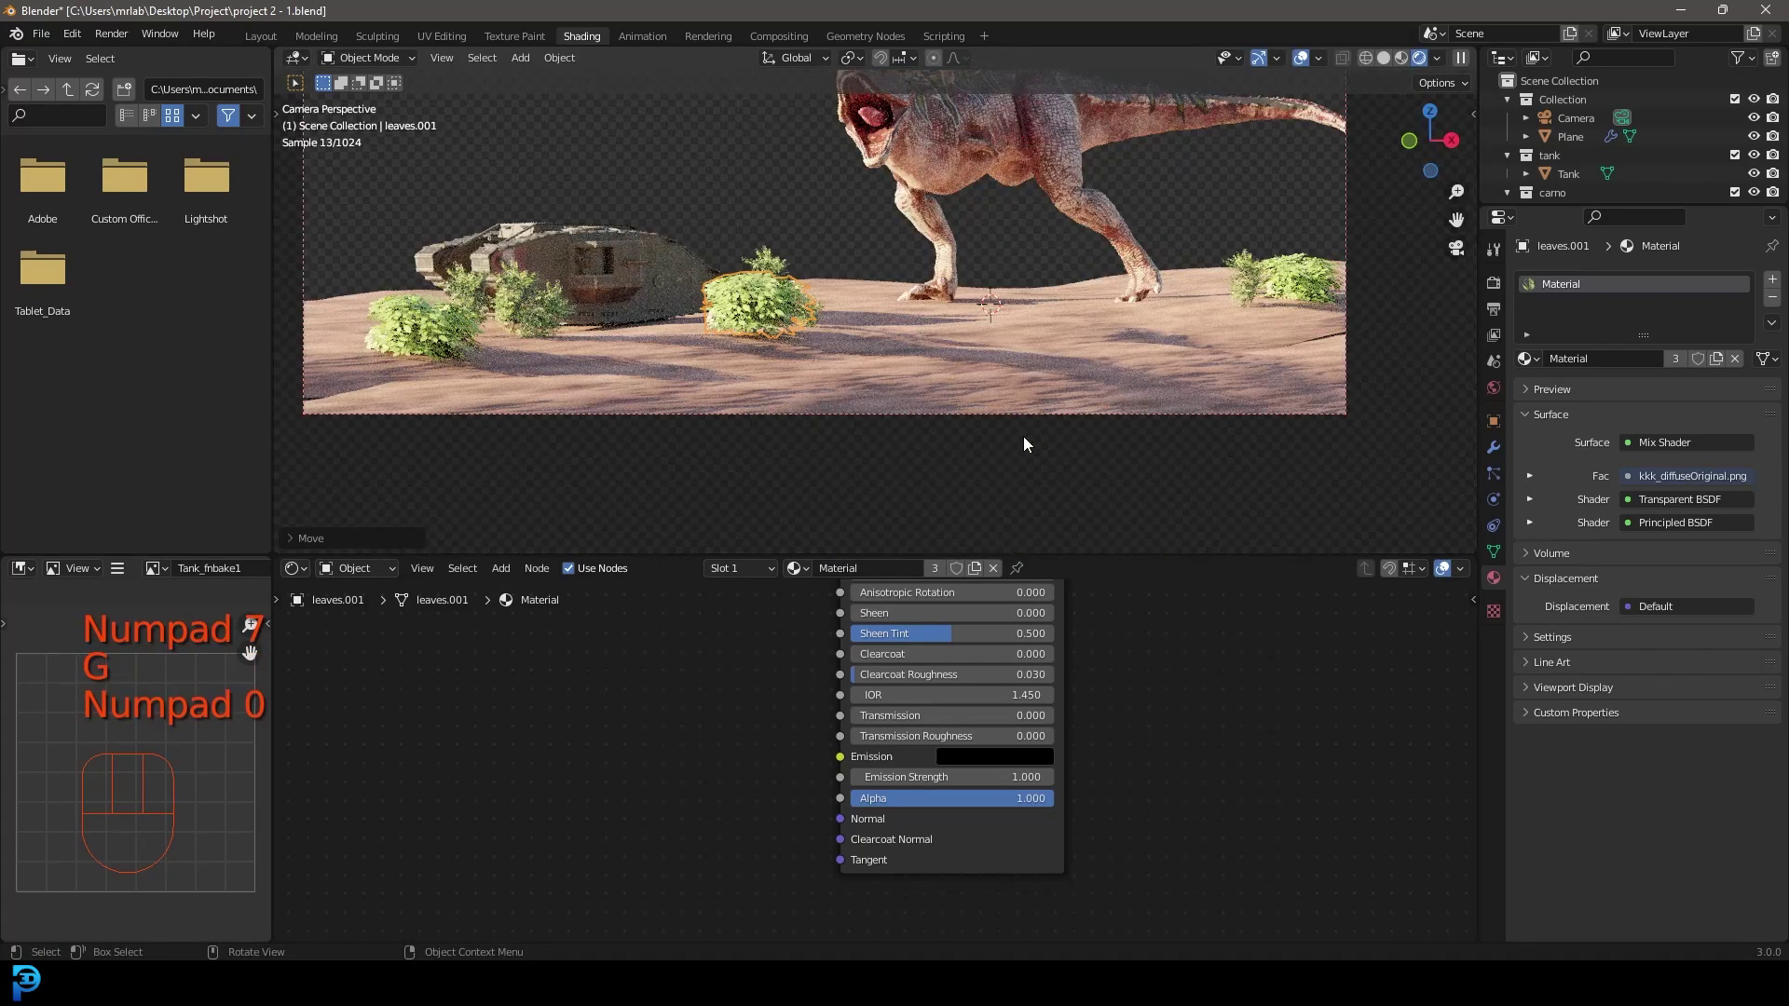
{"action": "key", "text": "alt+a"}
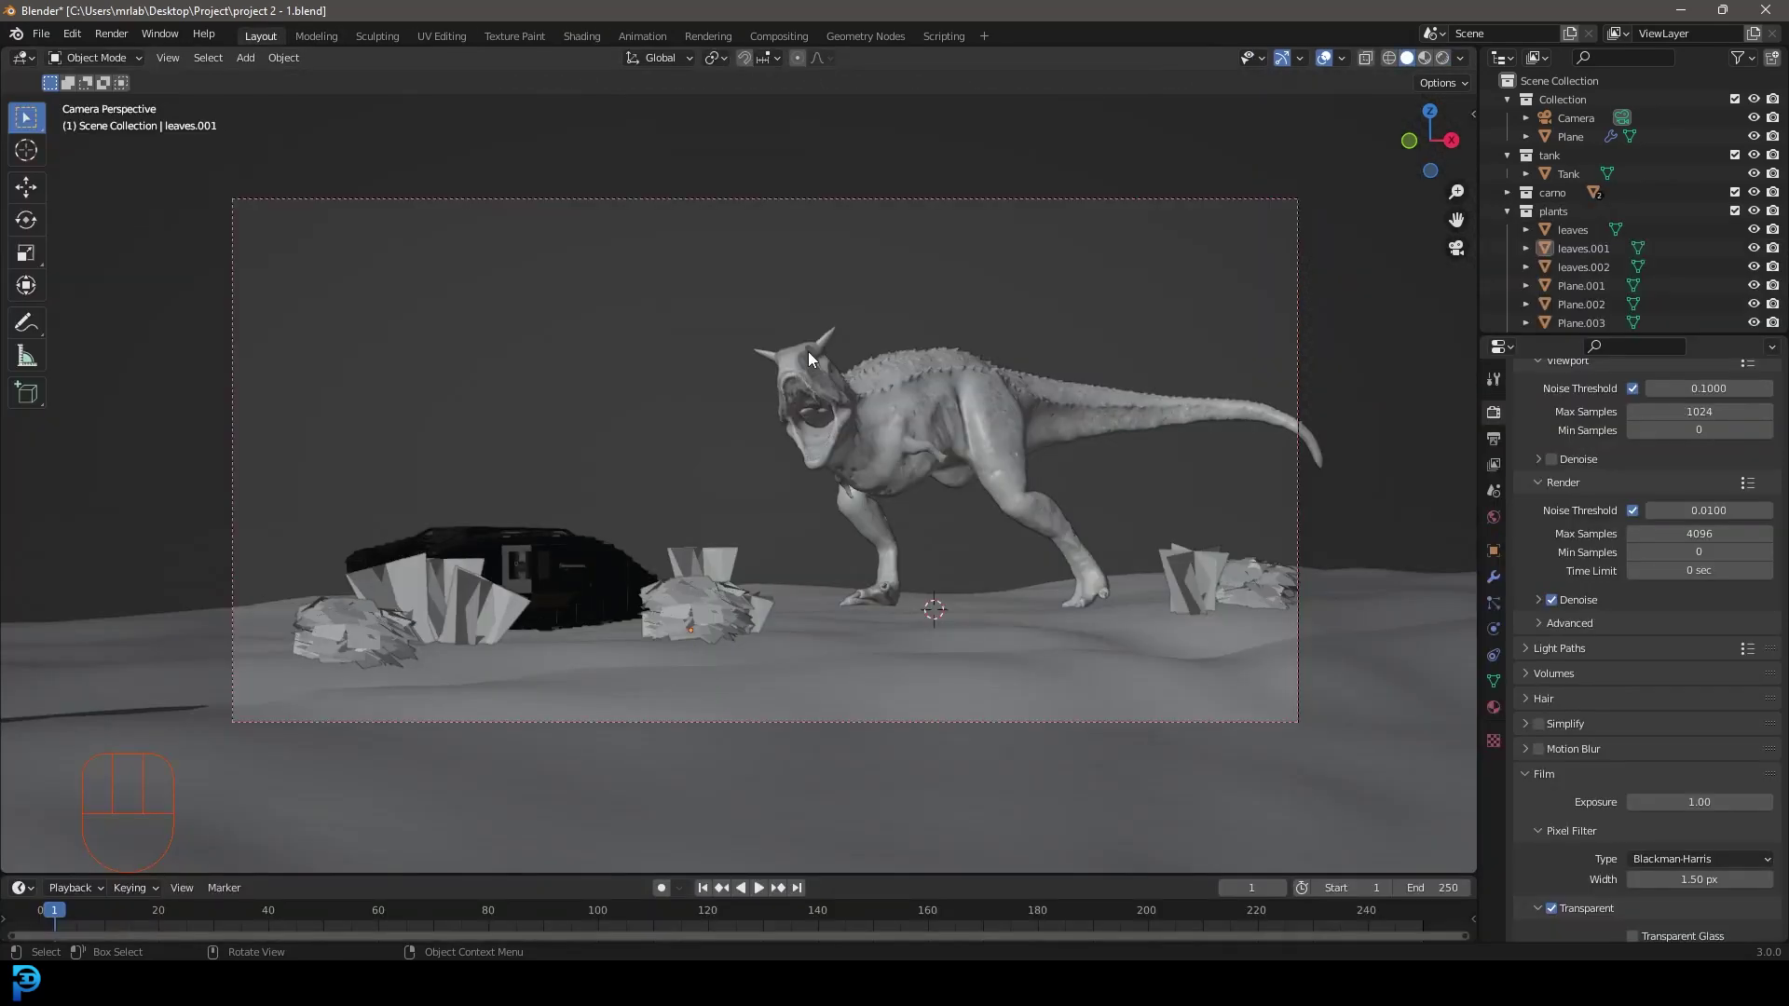
Inspect the displaced ground, select the tank and move and turn it across the ground in top view.
{"action": "key", "text": "z"}
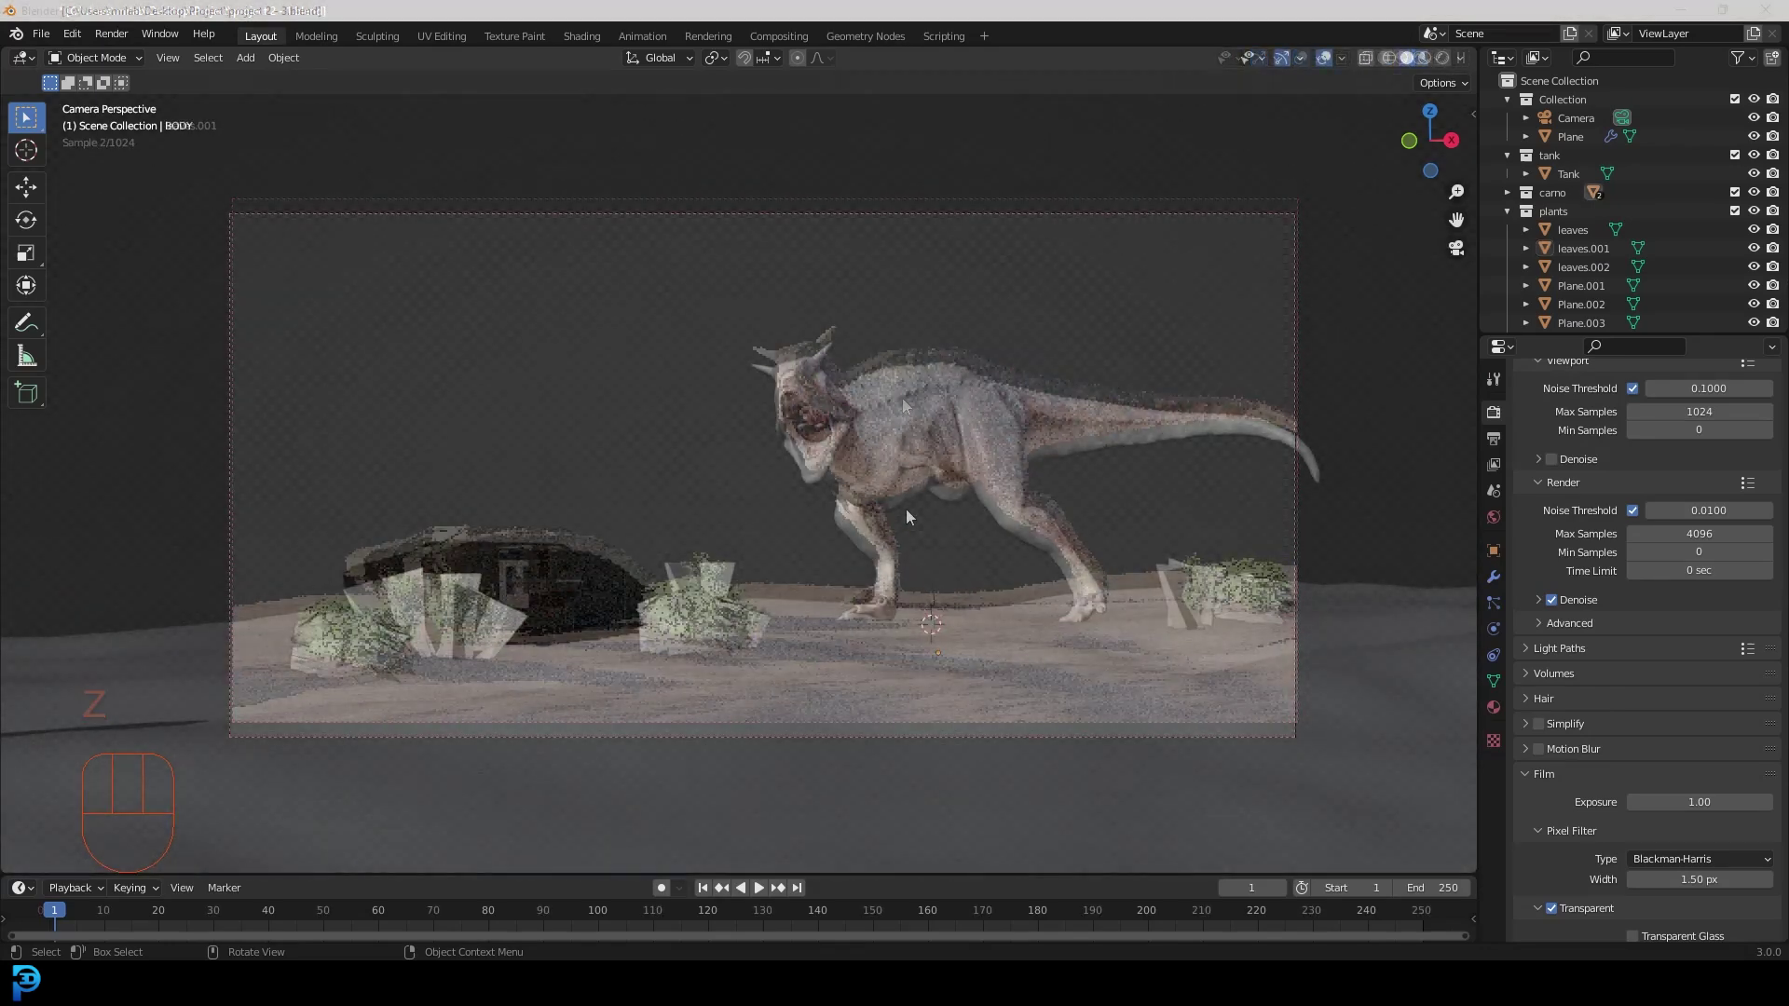
{"action": "left_click_drag", "start_coordinate": [766, 410], "coordinate": [715, 508]}
{"action": "left_click_drag", "start_coordinate": [703, 408], "coordinate": [705, 422]}
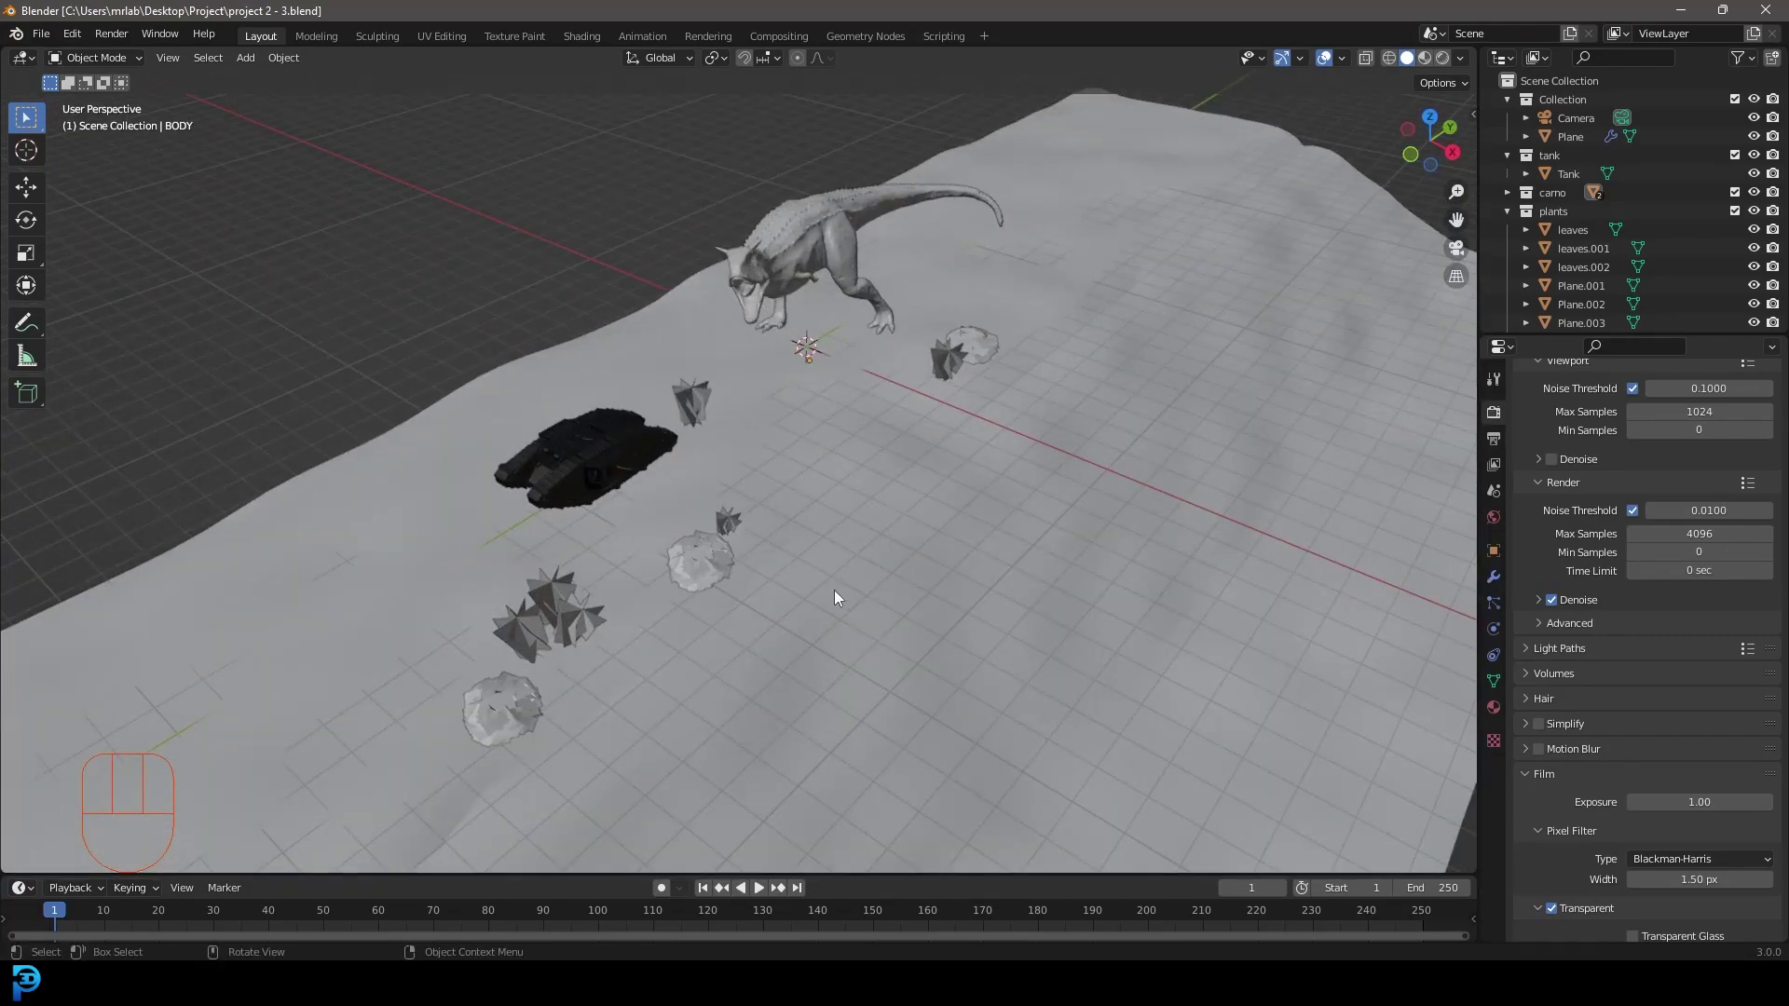
{"action": "key", "text": "KP_0"}
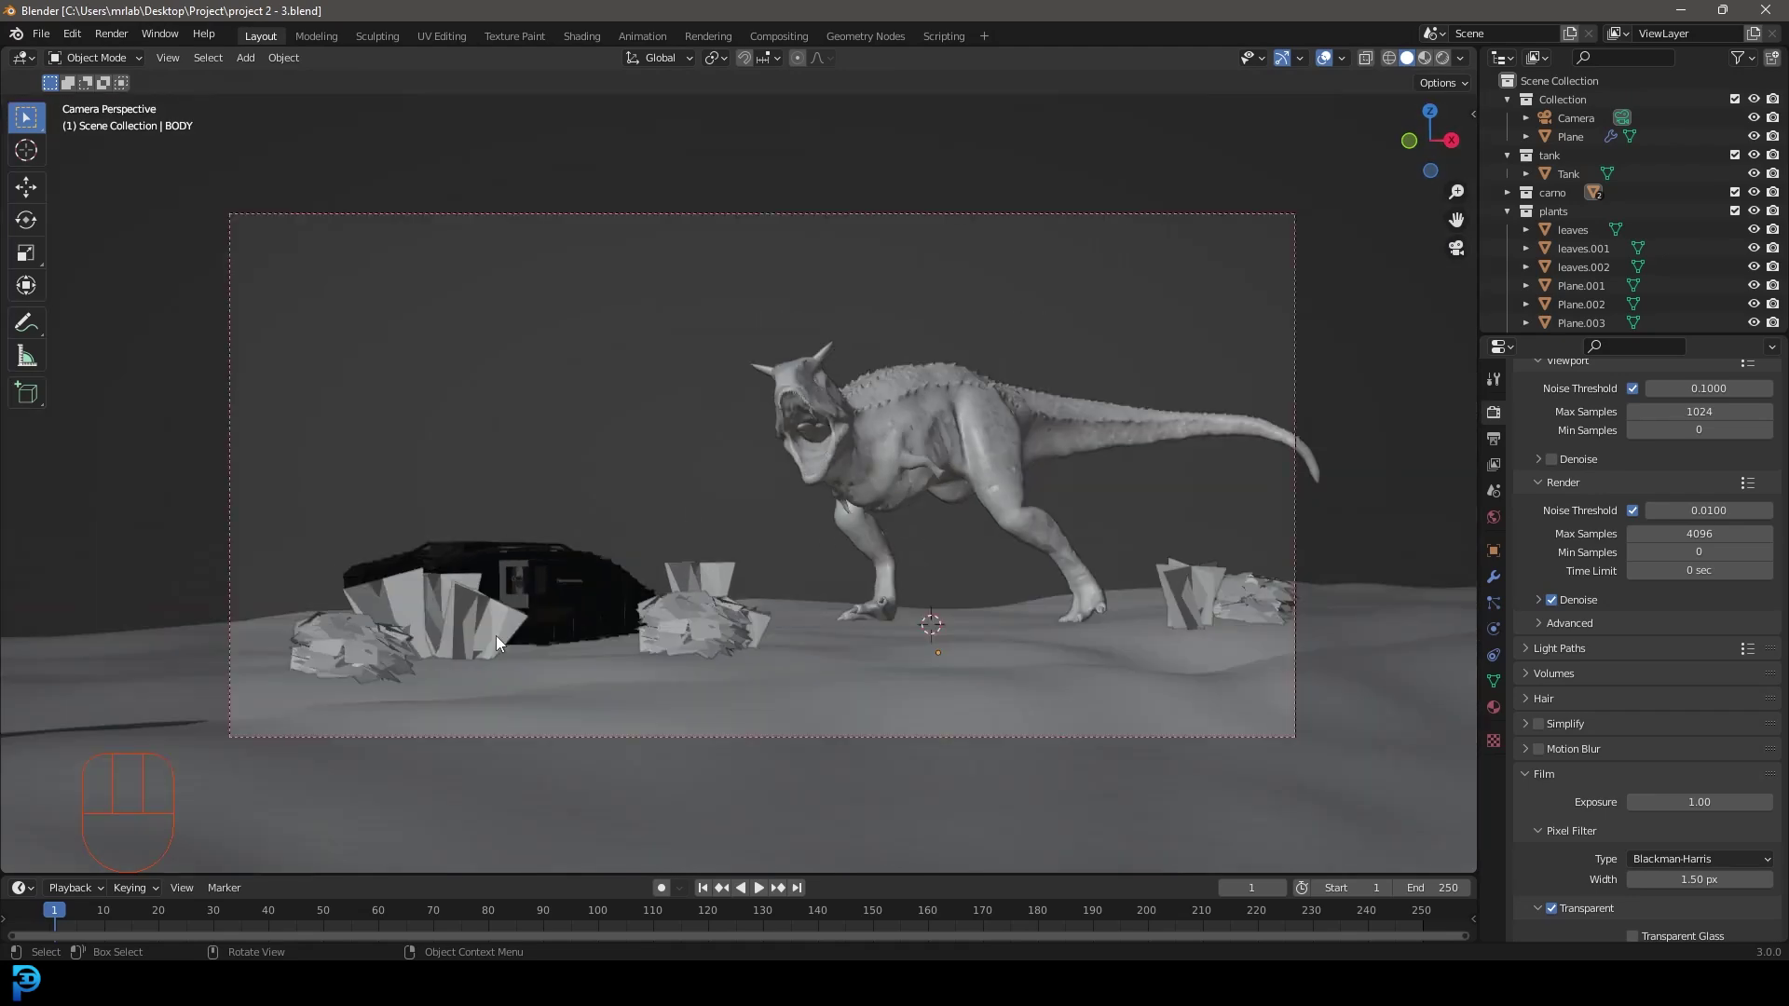
{"action": "left_click_drag", "start_coordinate": [615, 552], "coordinate": [689, 634]}
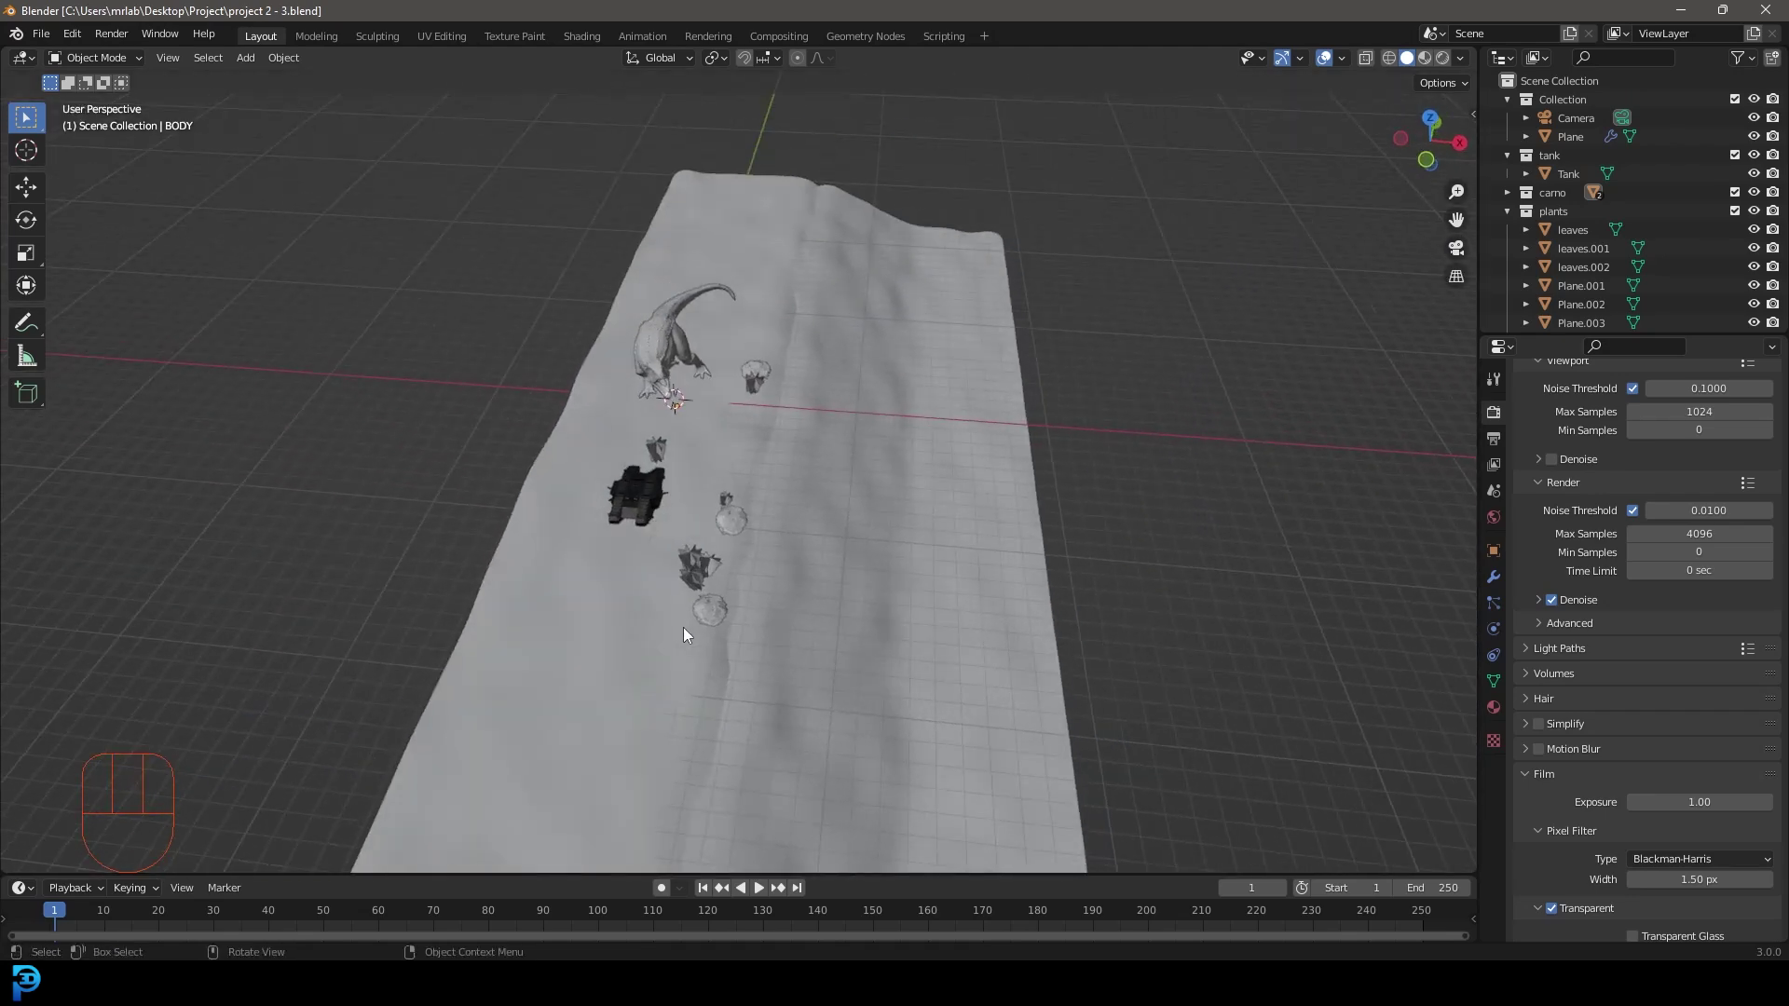
{"action": "middle_click", "coordinate": [704, 623]}
{"action": "left_click", "coordinate": [612, 528]}
{"action": "key", "text": "KP_7"}
{"action": "key", "text": "g"}
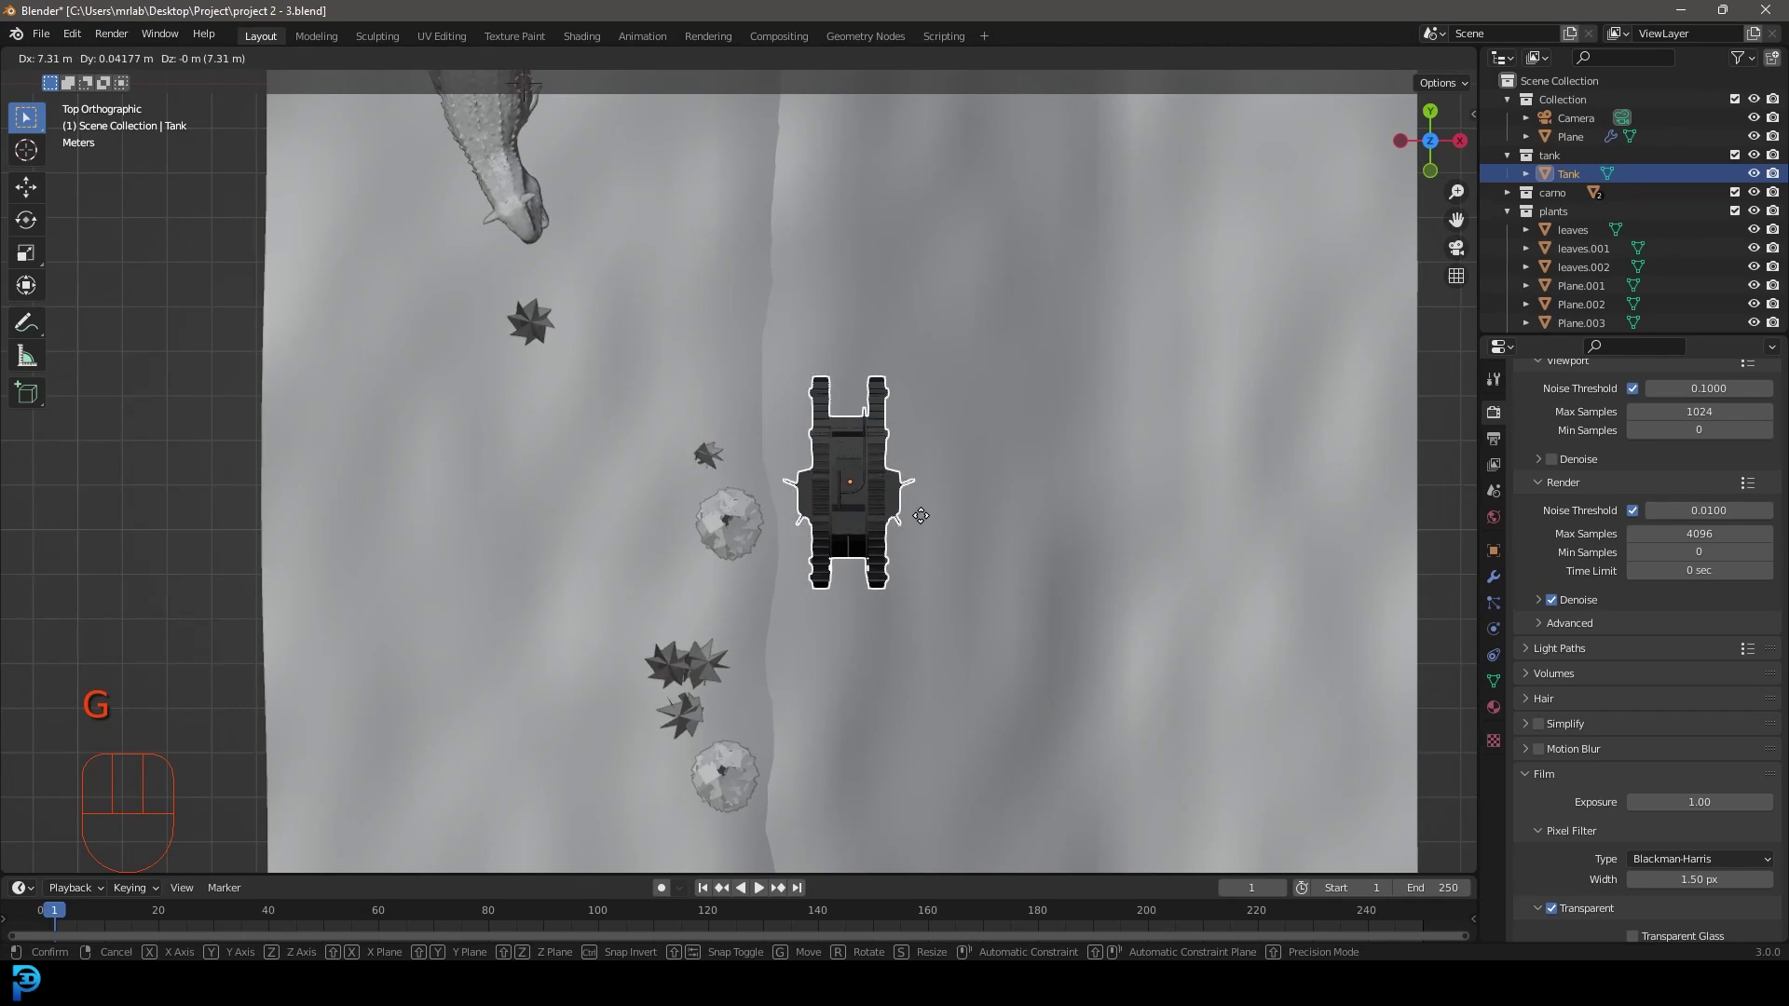
{"action": "key", "text": "r"}
Refine the tank's position and rotation alternating camera and top views until it sits behind a rise beside the dinosaur.
{"action": "key", "text": "KP_0"}
{"action": "key", "text": "g"}
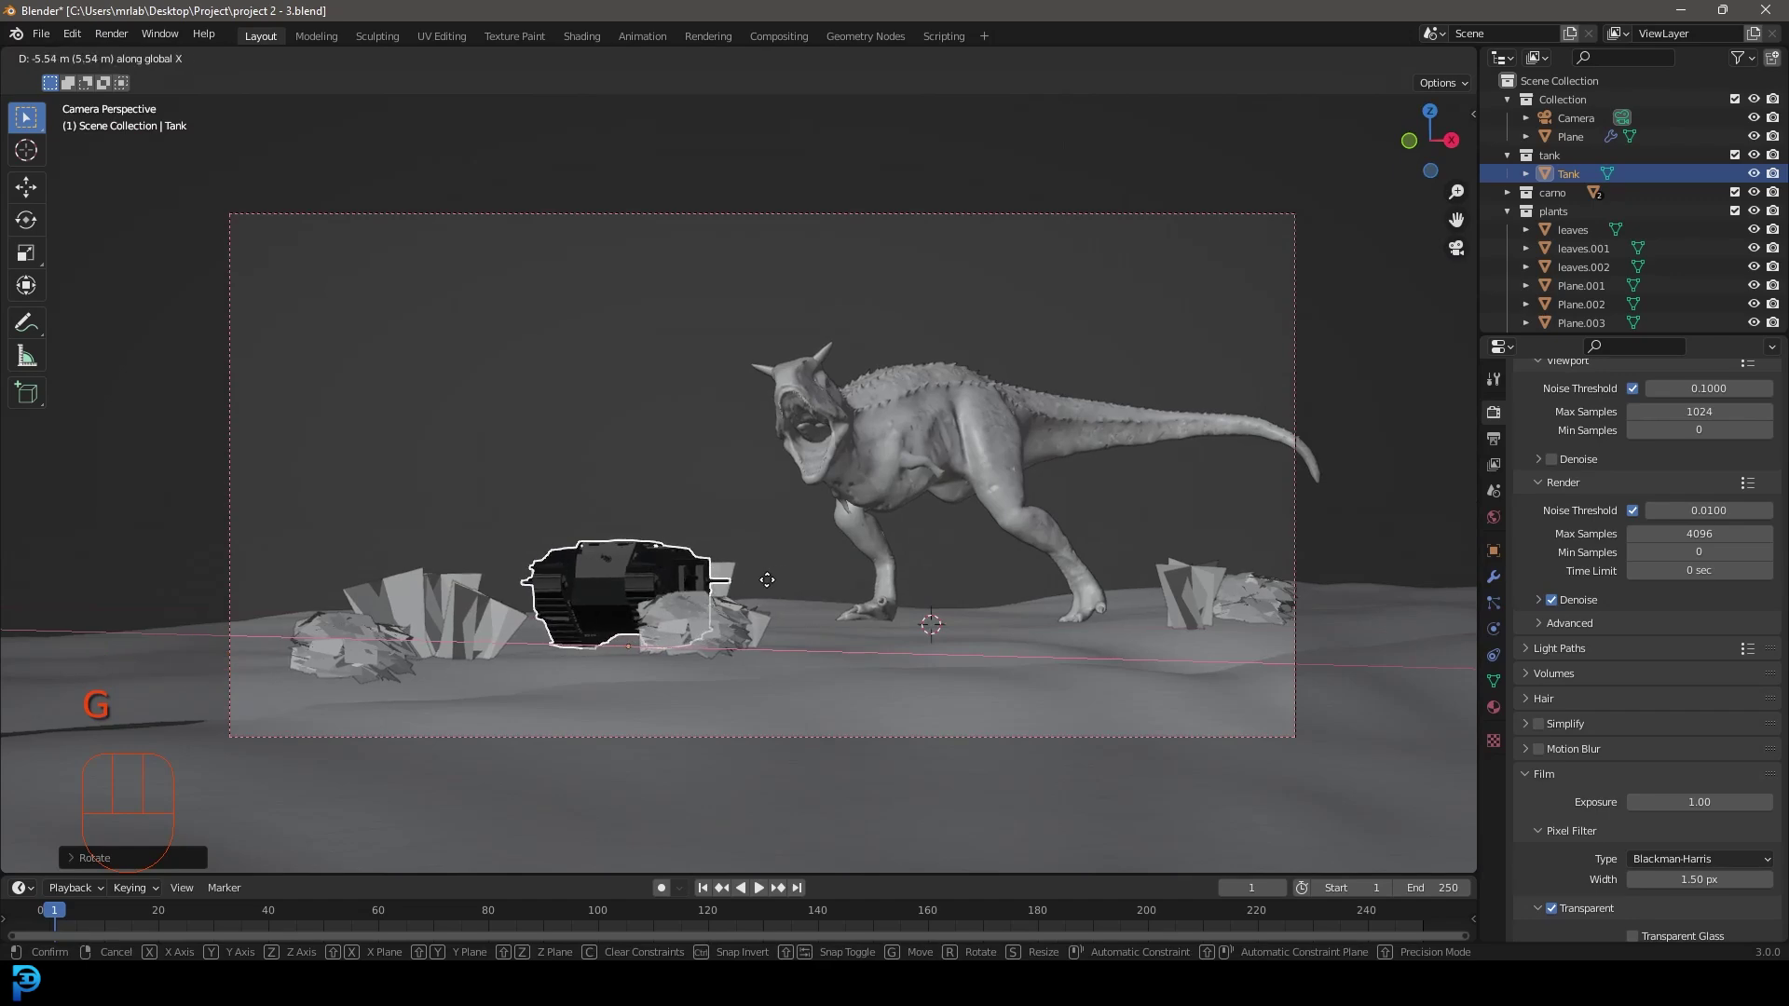
{"action": "key", "text": "r"}
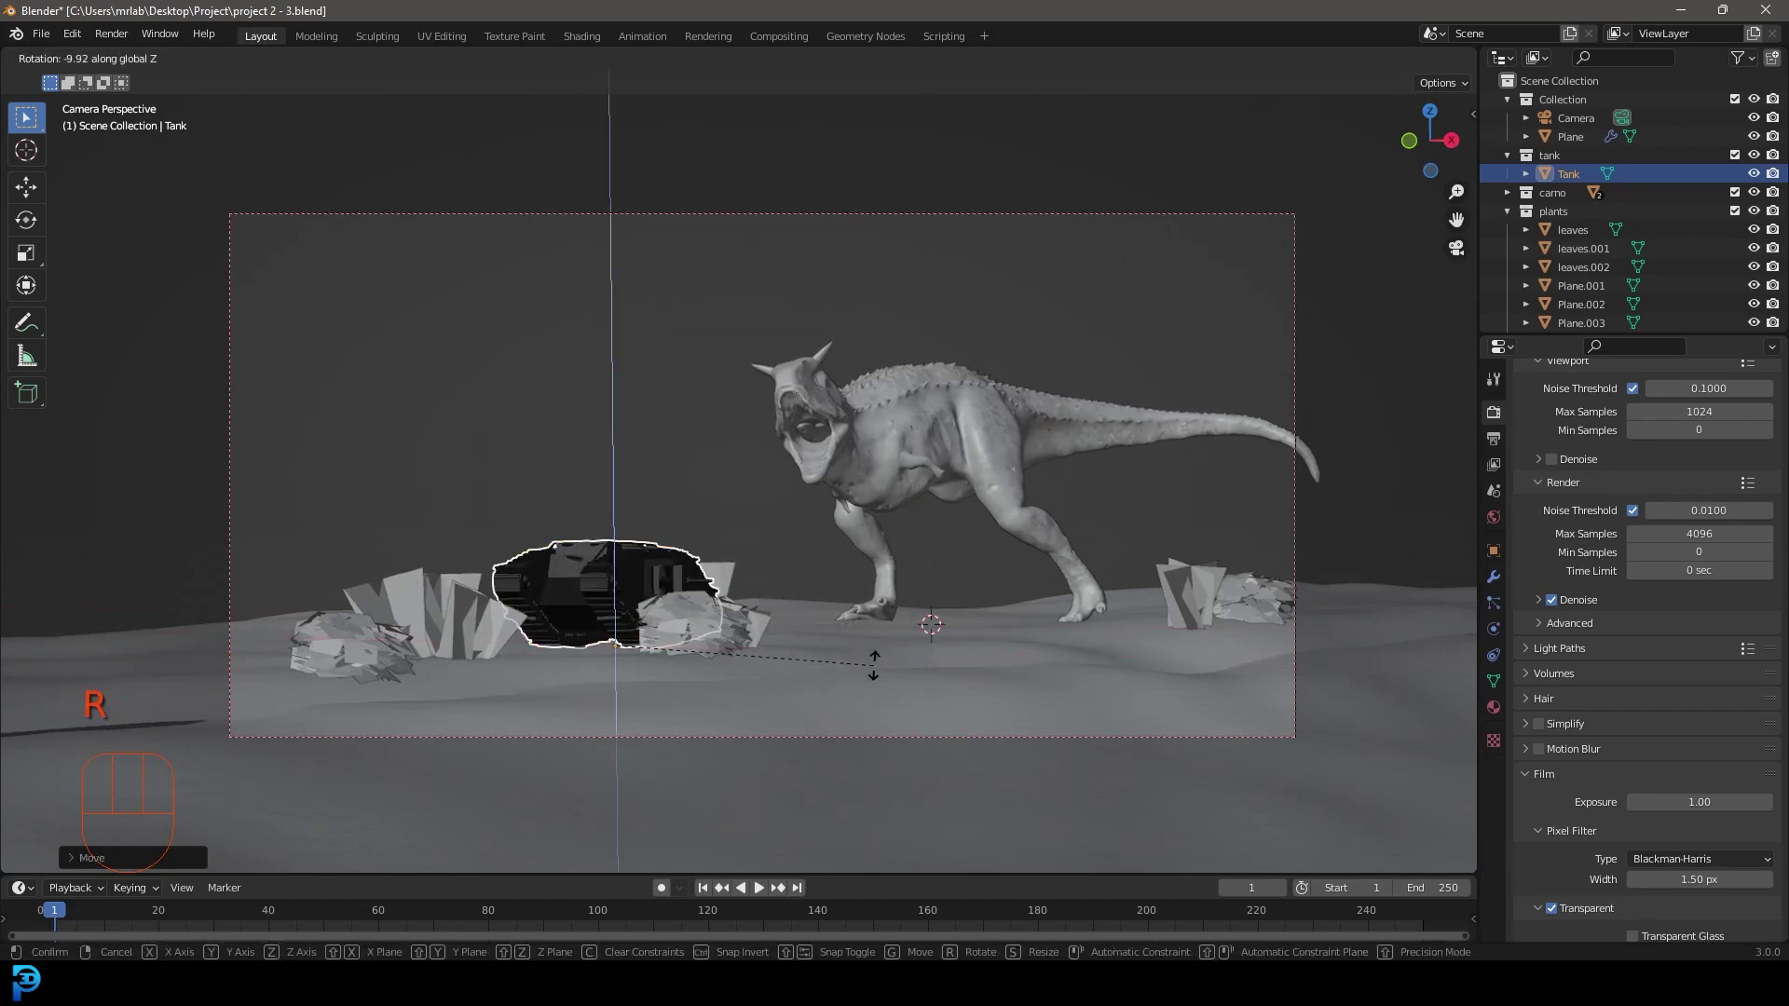
{"action": "key", "text": "KP_7"}
{"action": "key", "text": "g"}
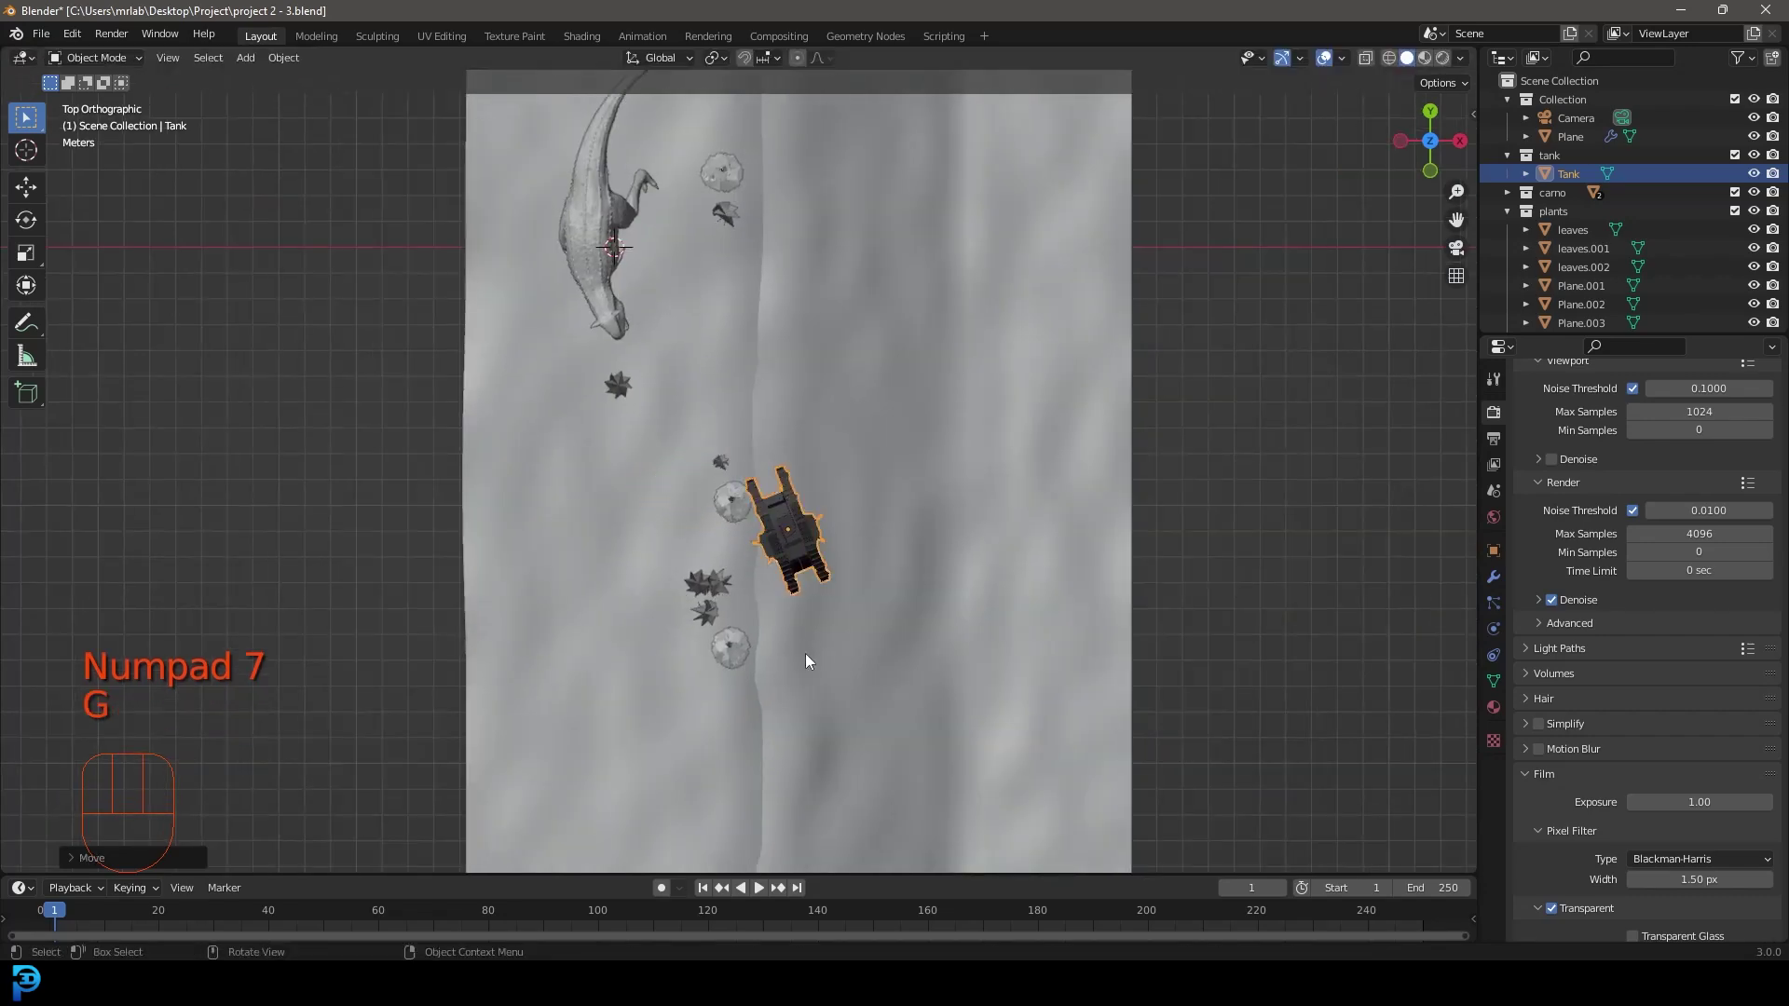
{"action": "key", "text": "r"}
{"action": "left_click_drag", "start_coordinate": [953, 643], "coordinate": [836, 470]}
{"action": "key", "text": "KP_0"}
{"action": "key", "text": "g"}
{"action": "key", "text": "r"}
{"action": "left_click_drag", "start_coordinate": [798, 544], "coordinate": [533, 533]}
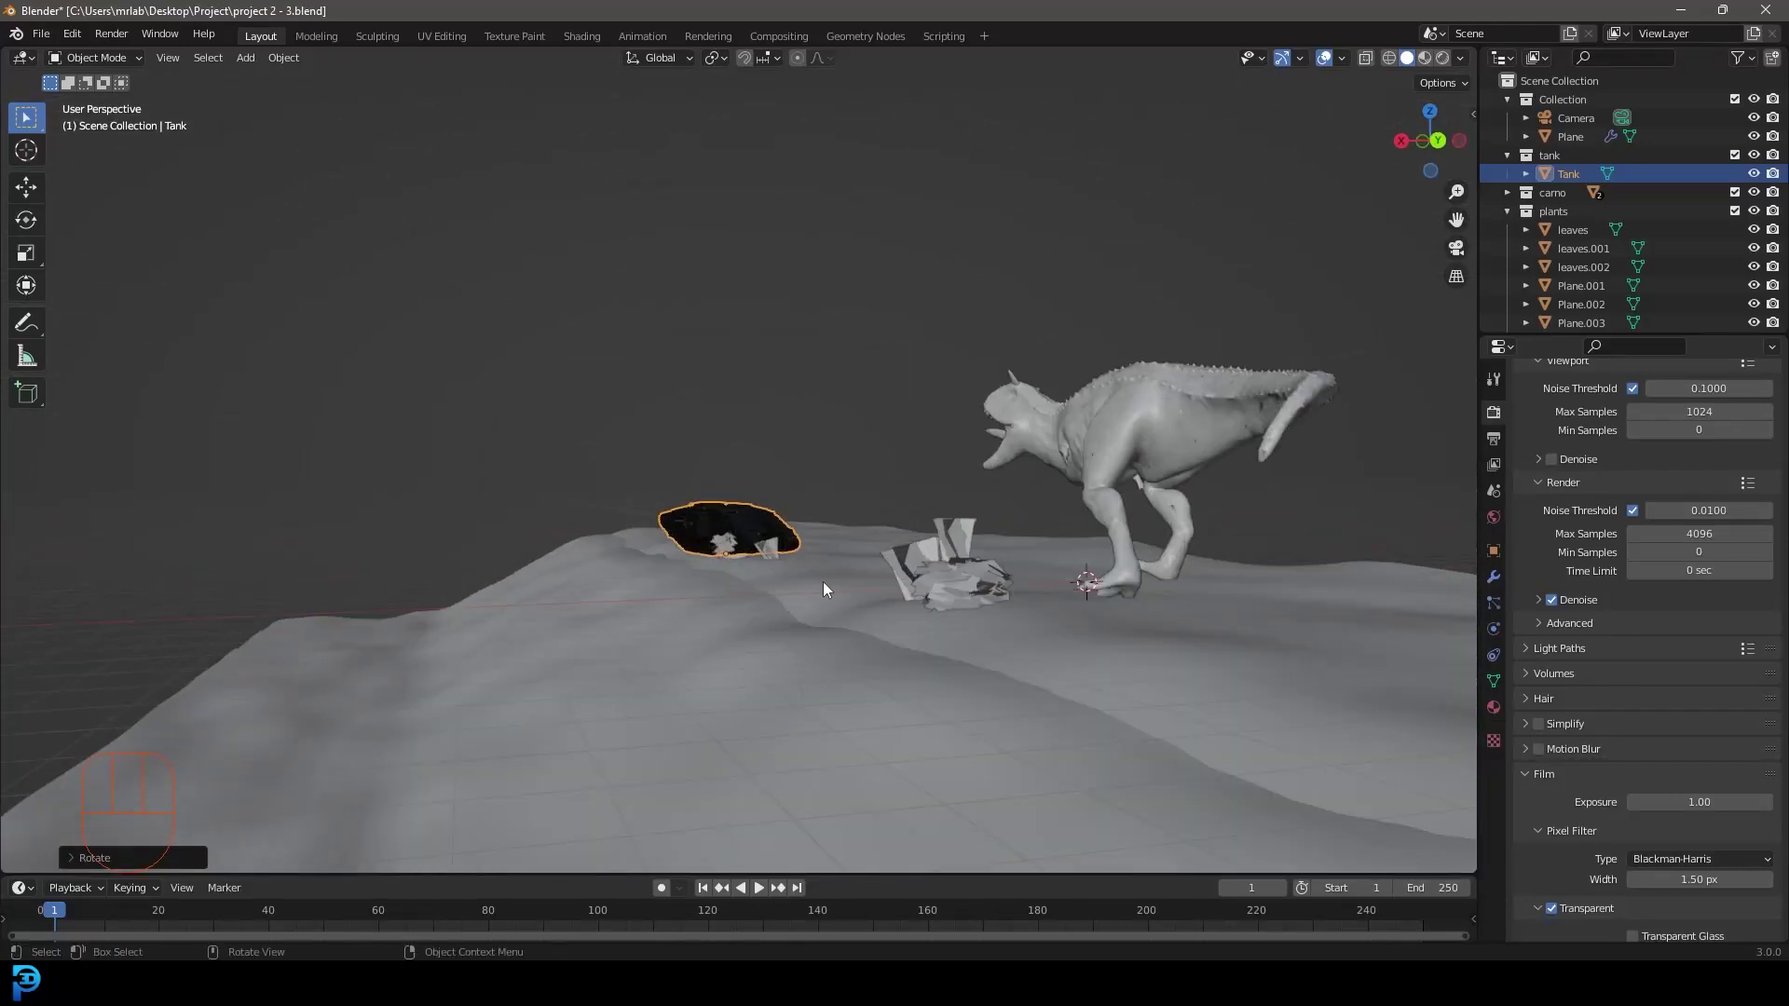
{"action": "middle_click", "coordinate": [821, 581]}
Raise a smooth slope in the ground near the tank with proportional vertex moves and return to Object Mode.
{"action": "key", "text": "Tab"}
{"action": "middle_click", "coordinate": [716, 577]}
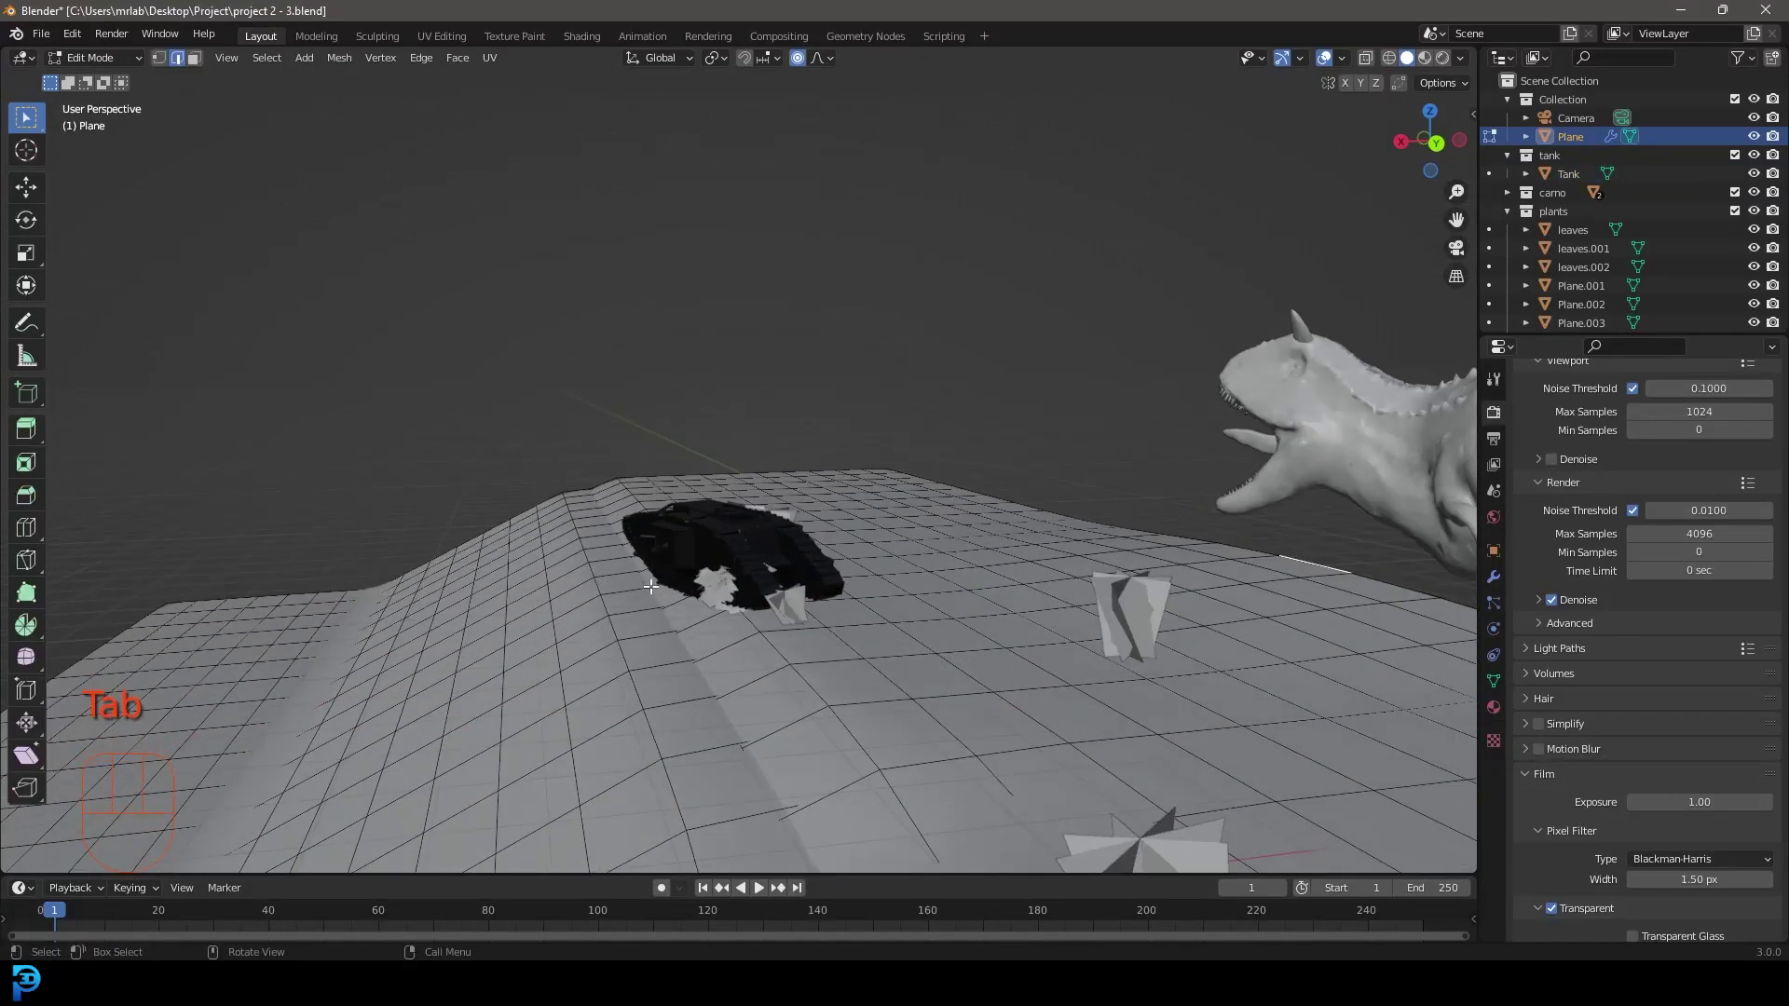
{"action": "key", "text": "g"}
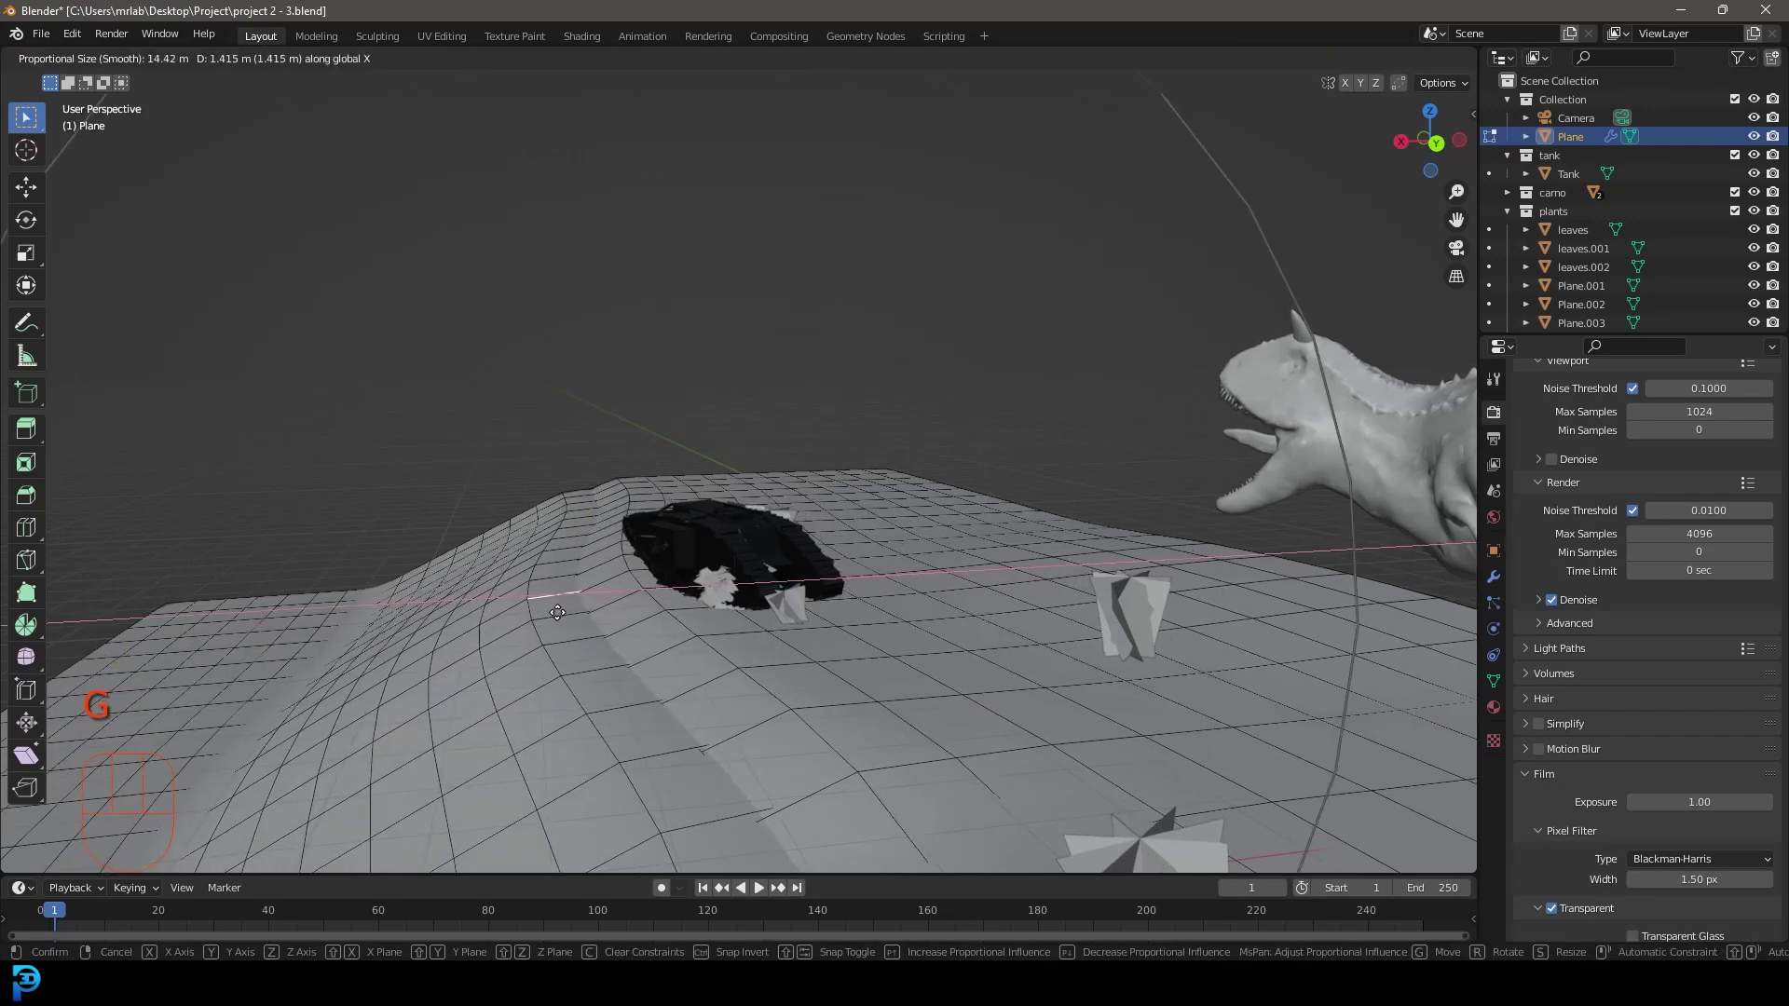
{"action": "key", "text": "Tab"}
{"action": "left_click_drag", "start_coordinate": [643, 632], "coordinate": [681, 624]}
{"action": "key", "text": "KP_0"}
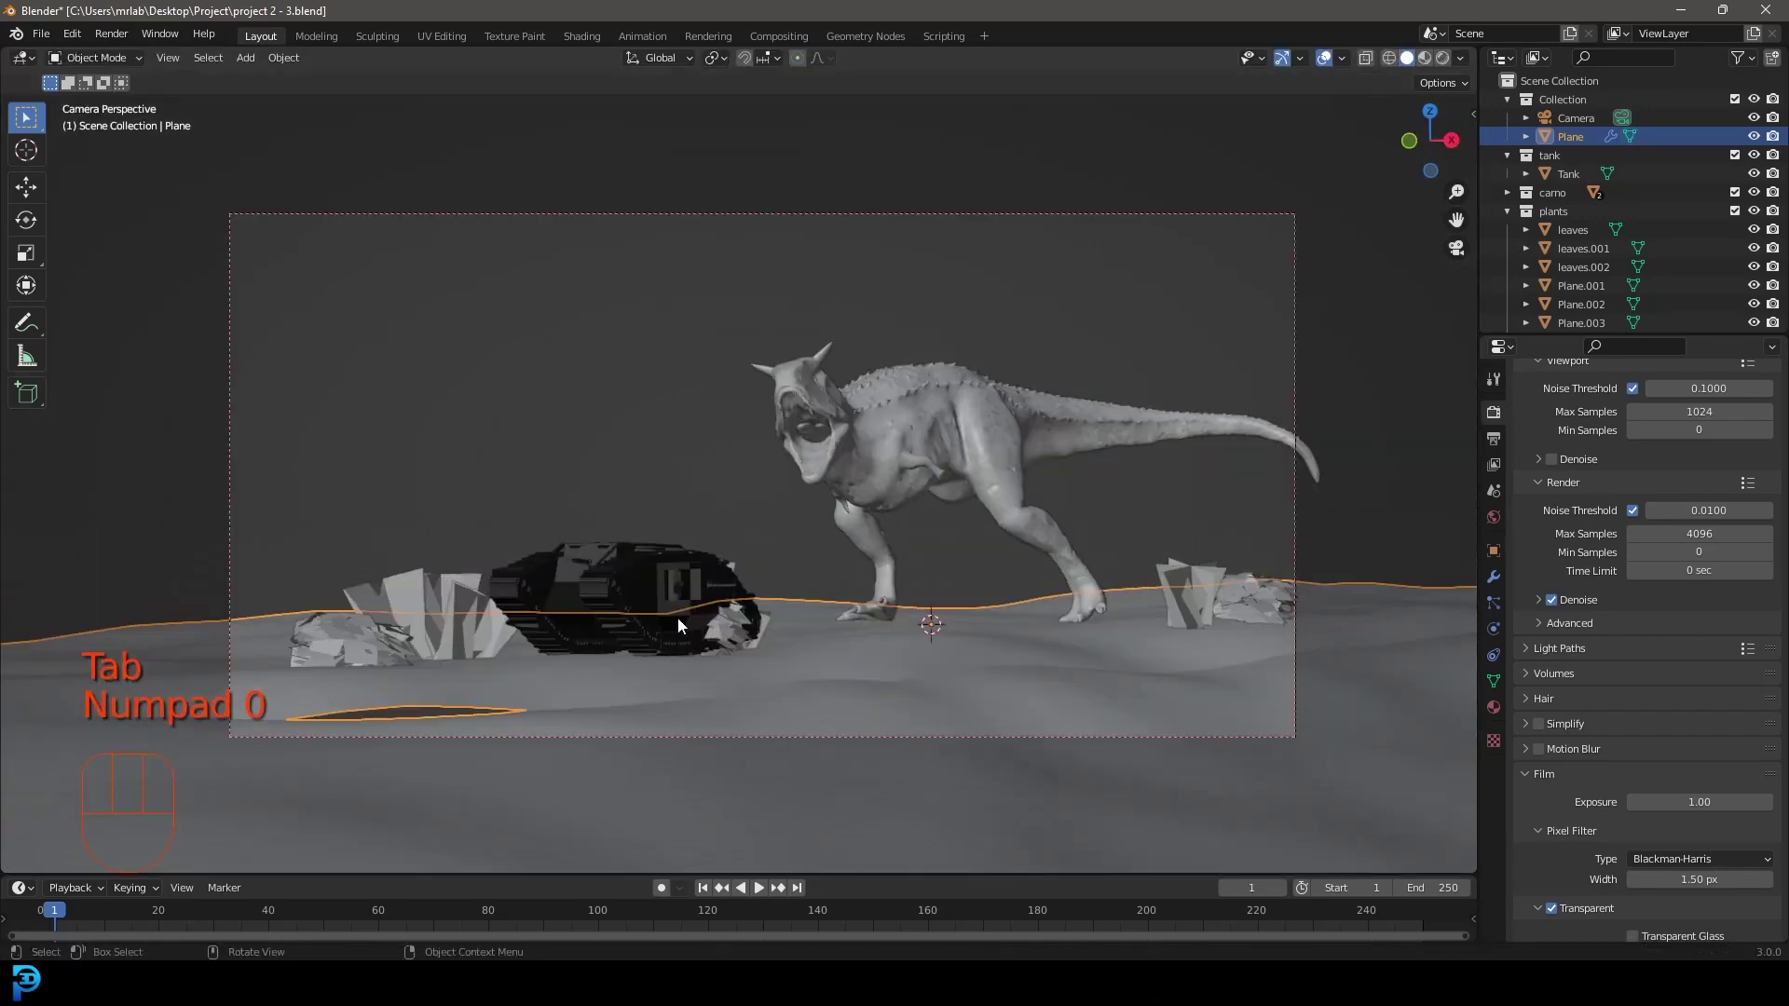
{"action": "key", "text": "alt+a"}
Move the leafy bush and spiky plants up beside the tank and near the dinosaur.
{"action": "left_click", "coordinate": [733, 632]}
{"action": "key", "text": "g"}
{"action": "left_click", "coordinate": [463, 601]}
{"action": "key", "text": "KP_7"}
{"action": "key", "text": "g"}
{"action": "key", "text": "alt+a"}
{"action": "left_click_drag", "start_coordinate": [890, 665], "coordinate": [786, 562]}
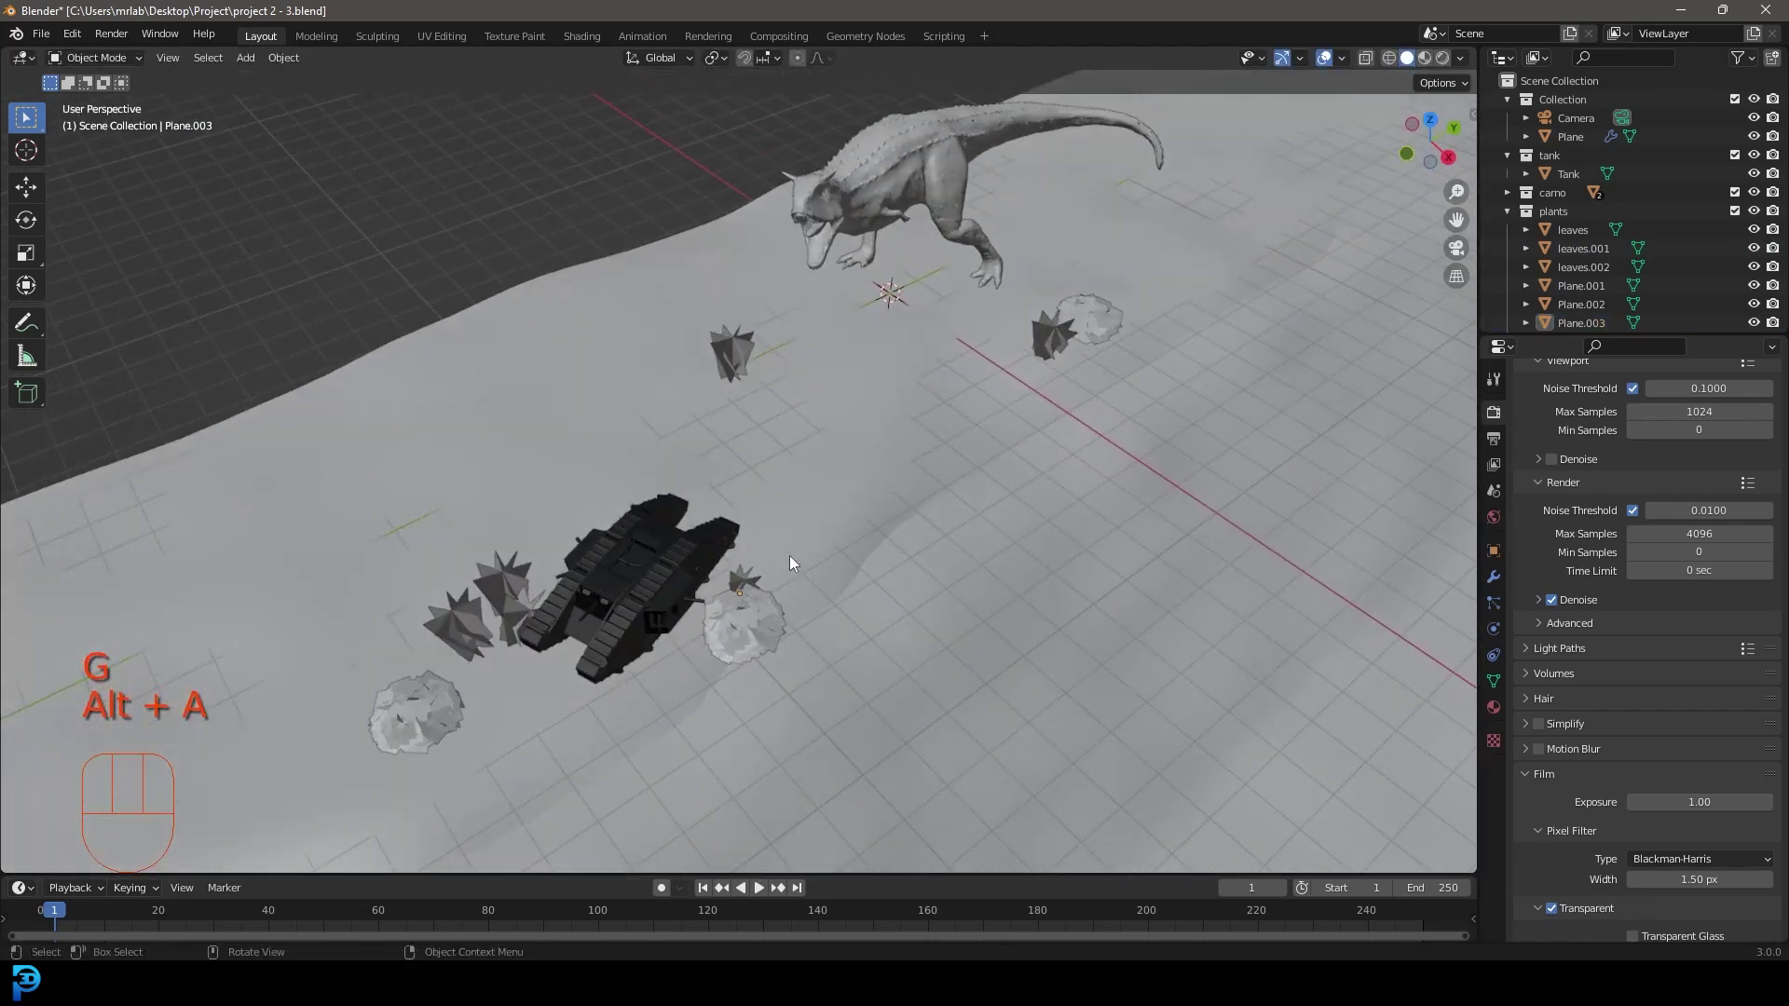
Rotate the bush beside the tank to a new angle and check it in rendered shading from the camera.
{"action": "key", "text": "KP_0"}
{"action": "left_click", "coordinate": [468, 620]}
{"action": "left_click_drag", "start_coordinate": [479, 638], "coordinate": [573, 603]}
{"action": "key", "text": "r"}
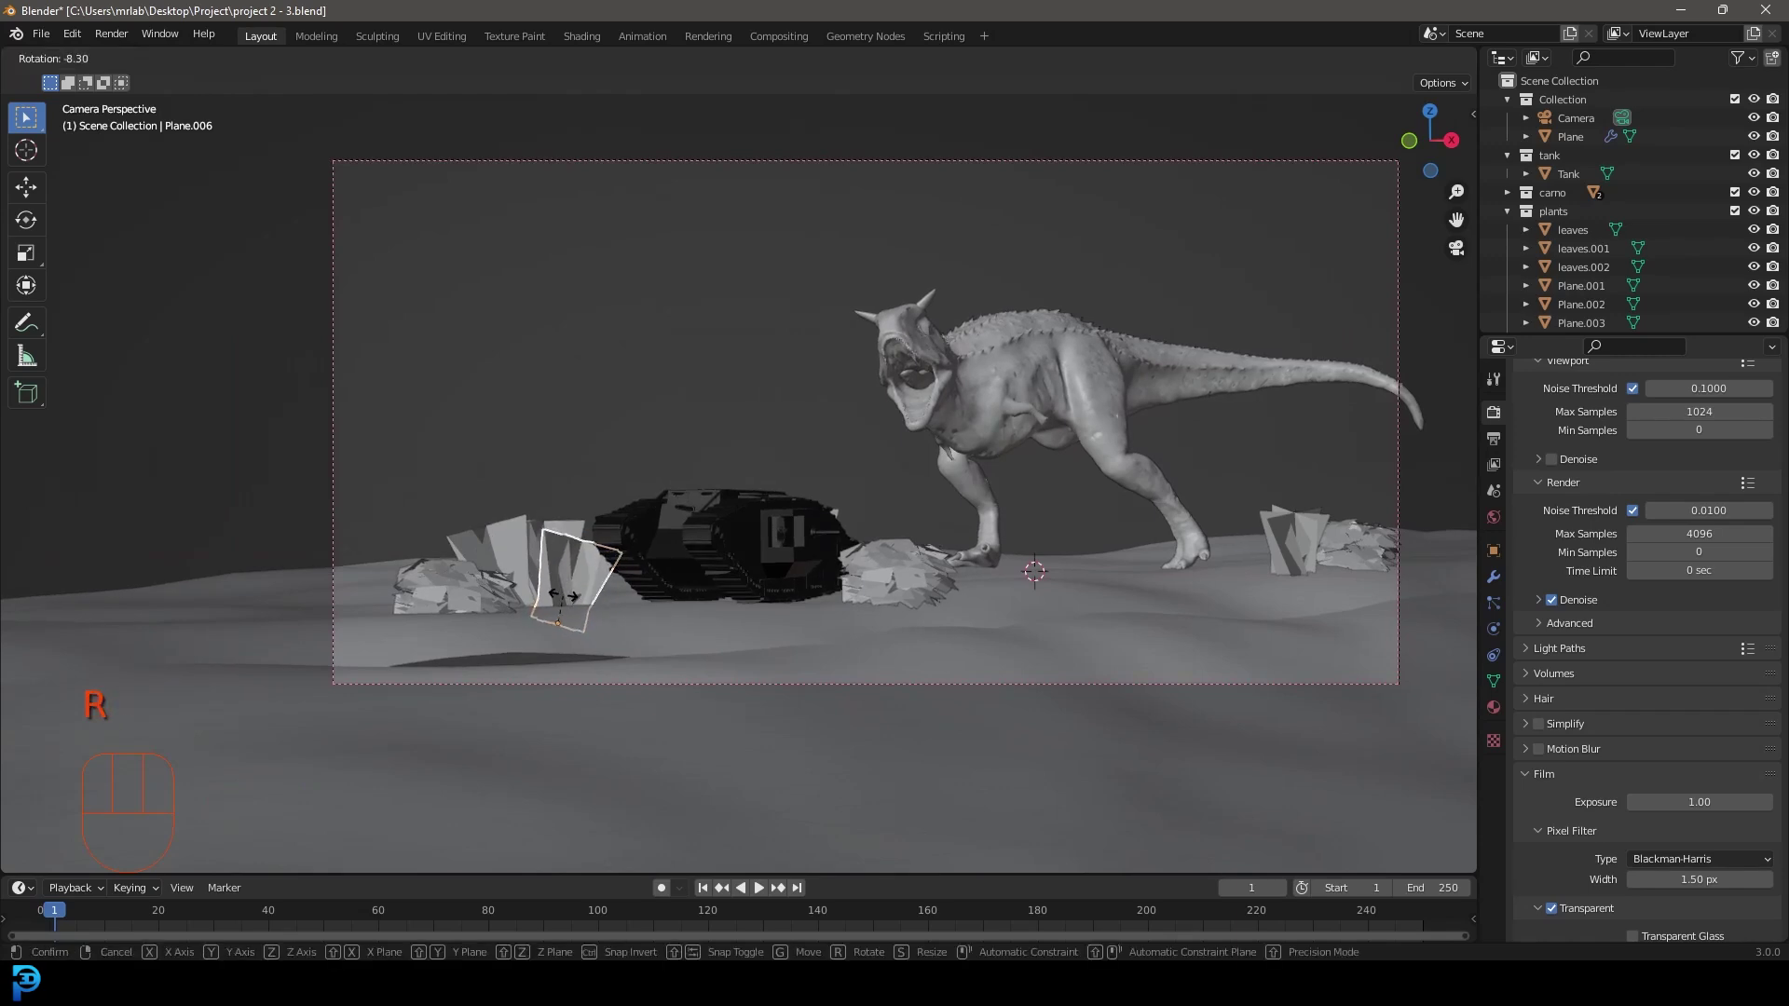
{"action": "key", "text": "r"}
{"action": "key", "text": "z"}
{"action": "key", "text": "alt+a"}
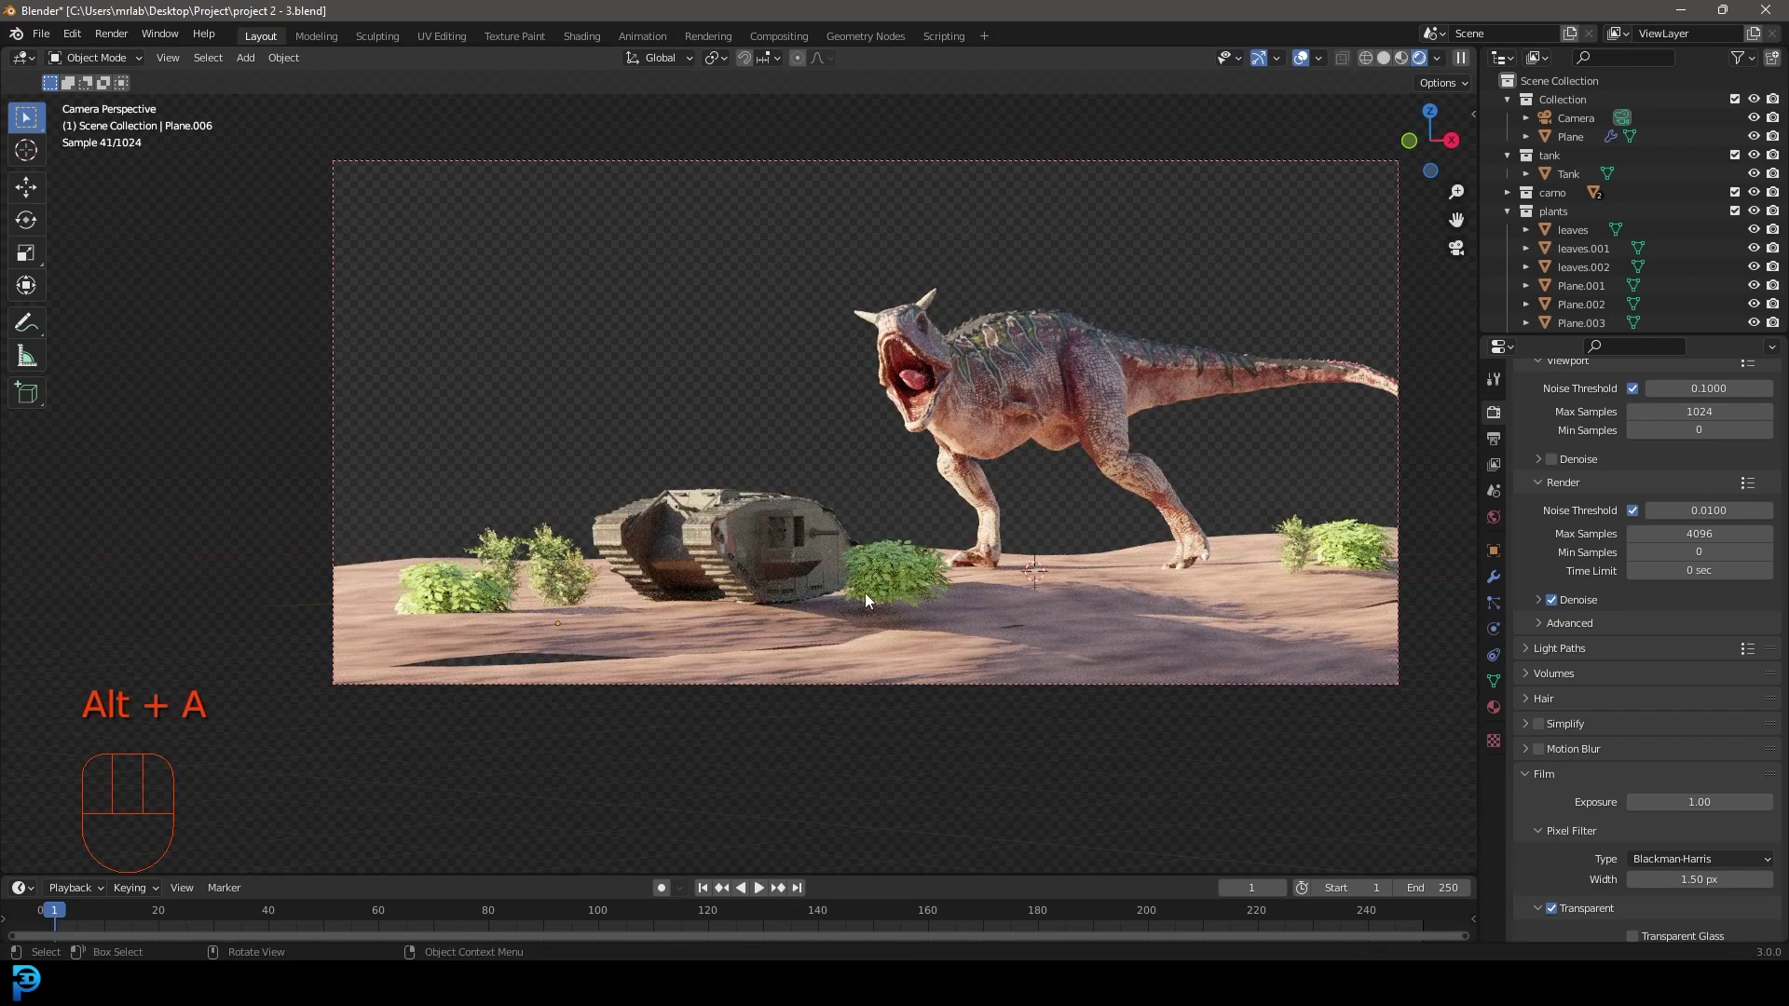
{"action": "key", "text": "z"}
Move and rotate another bush into place in front of the dinosaur.
{"action": "left_click", "coordinate": [1013, 642]}
{"action": "key", "text": "g"}
{"action": "left_click_drag", "start_coordinate": [1094, 699], "coordinate": [1111, 700]}
{"action": "middle_click", "coordinate": [947, 589]}
{"action": "key", "text": "r"}
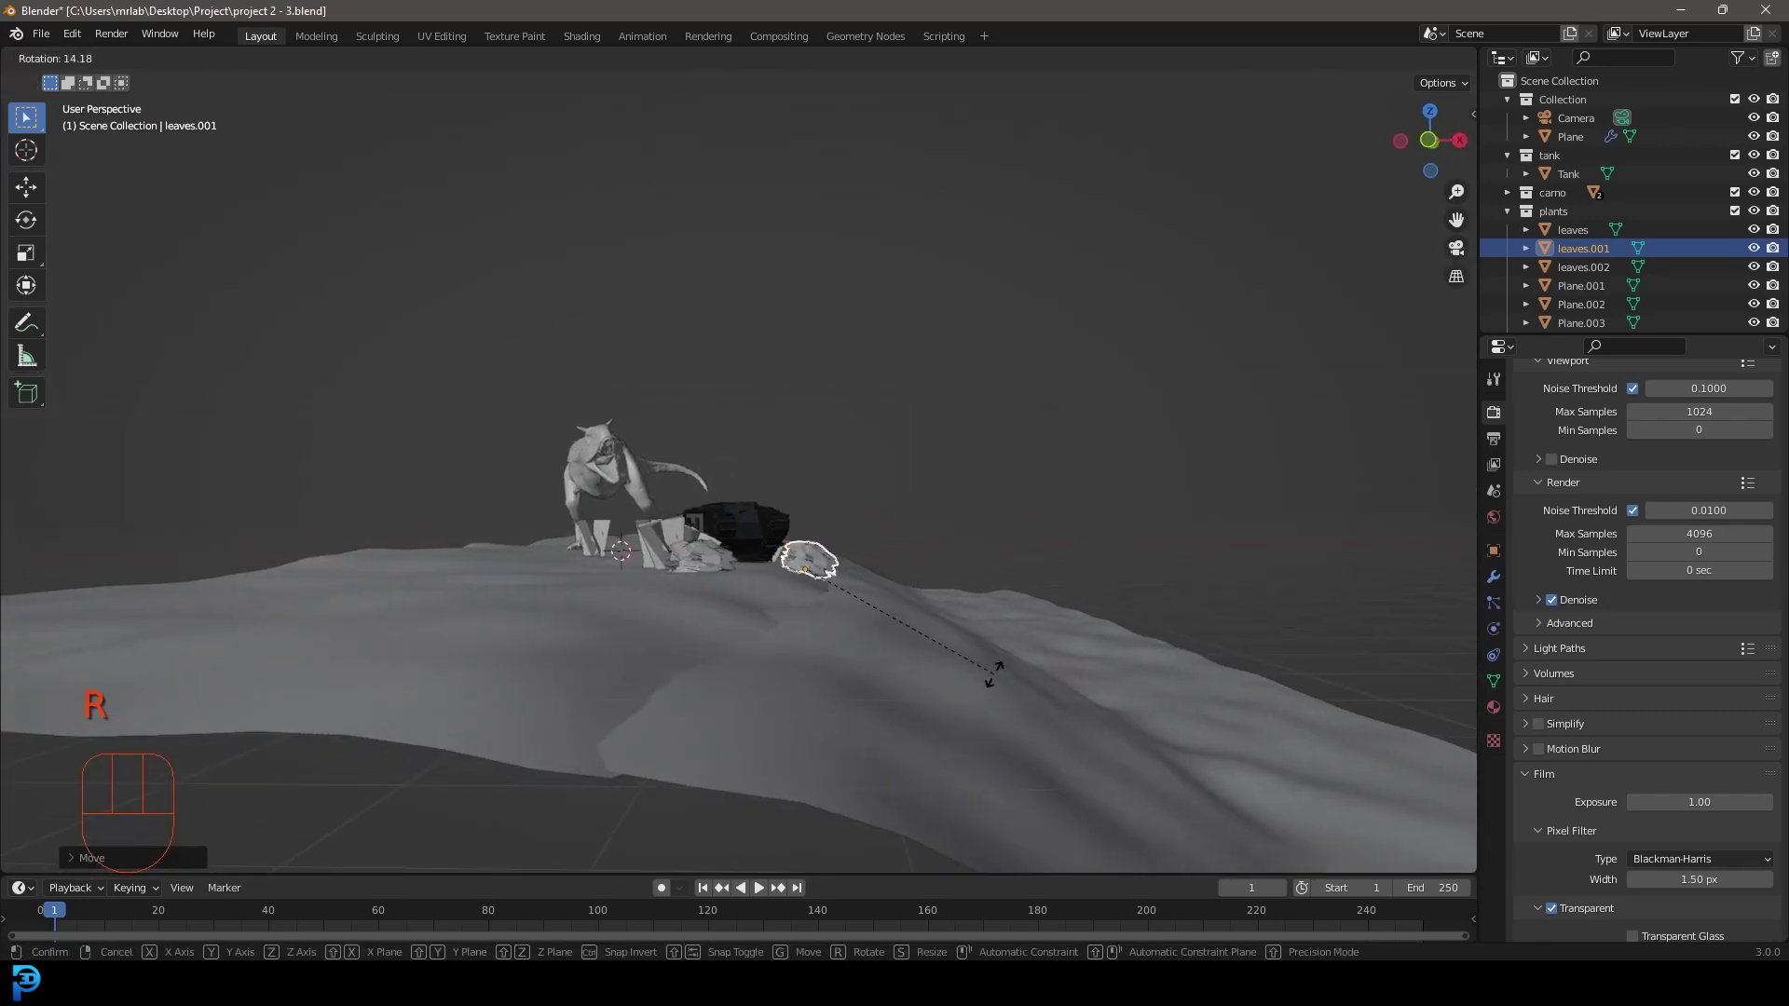
{"action": "key", "text": "g"}
{"action": "middle_click", "coordinate": [746, 569]}
Return to the camera view in rendered preview and select the bush in front of the tank.
{"action": "key", "text": "KP_0"}
{"action": "key", "text": "z"}
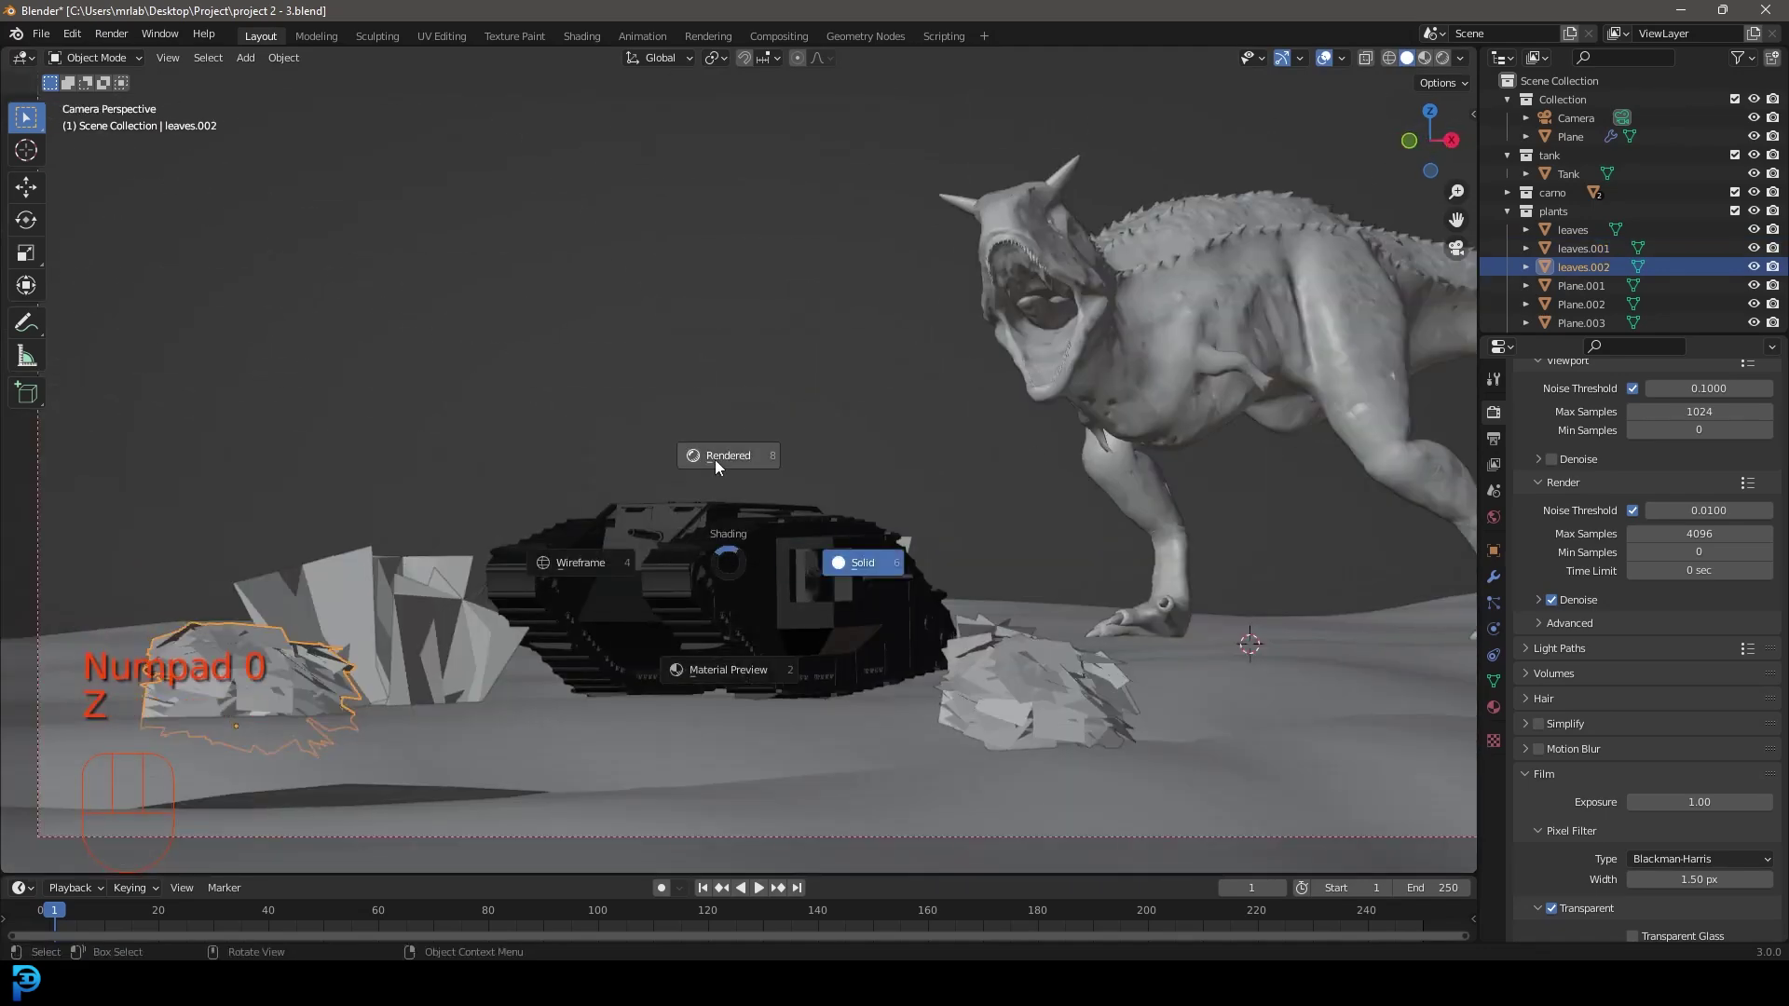
{"action": "key", "text": "alt+a"}
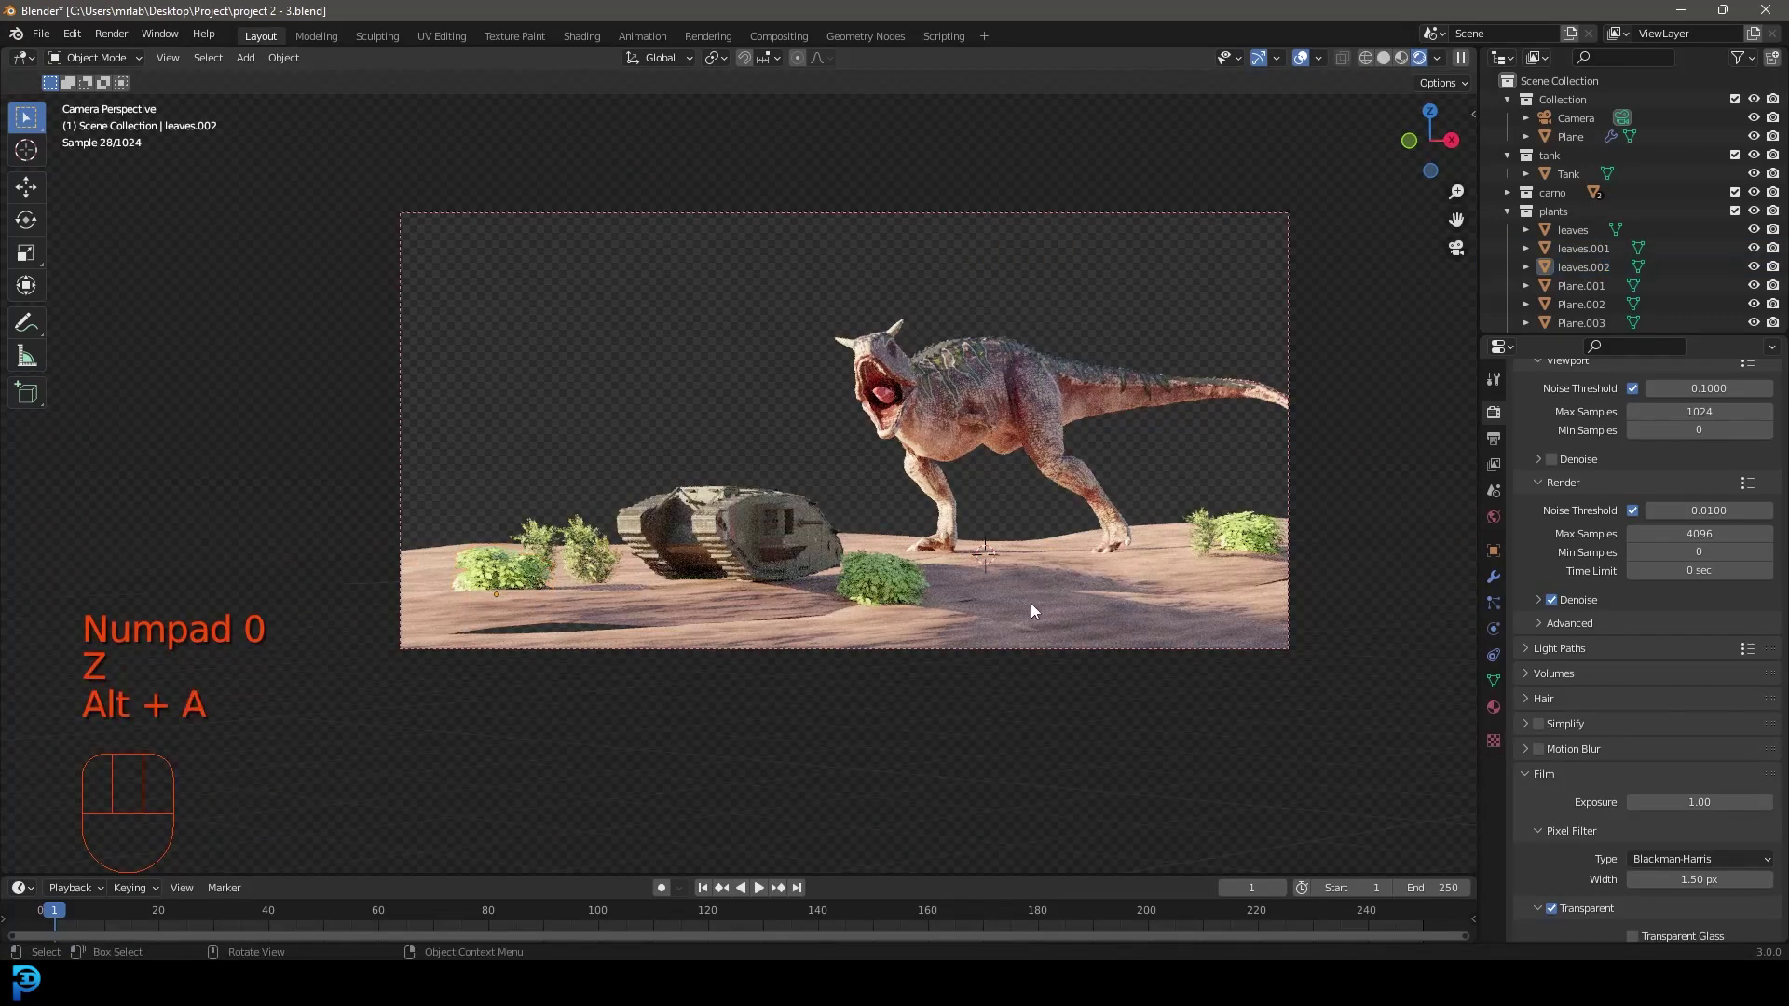
{"action": "left_click", "coordinate": [901, 584]}
Reshape the foreground ground by moving selected Plane vertices with proportional smooth falloff.
{"action": "key", "text": "z"}
{"action": "left_click_drag", "start_coordinate": [537, 652], "coordinate": [603, 569]}
{"action": "key", "text": "Tab"}
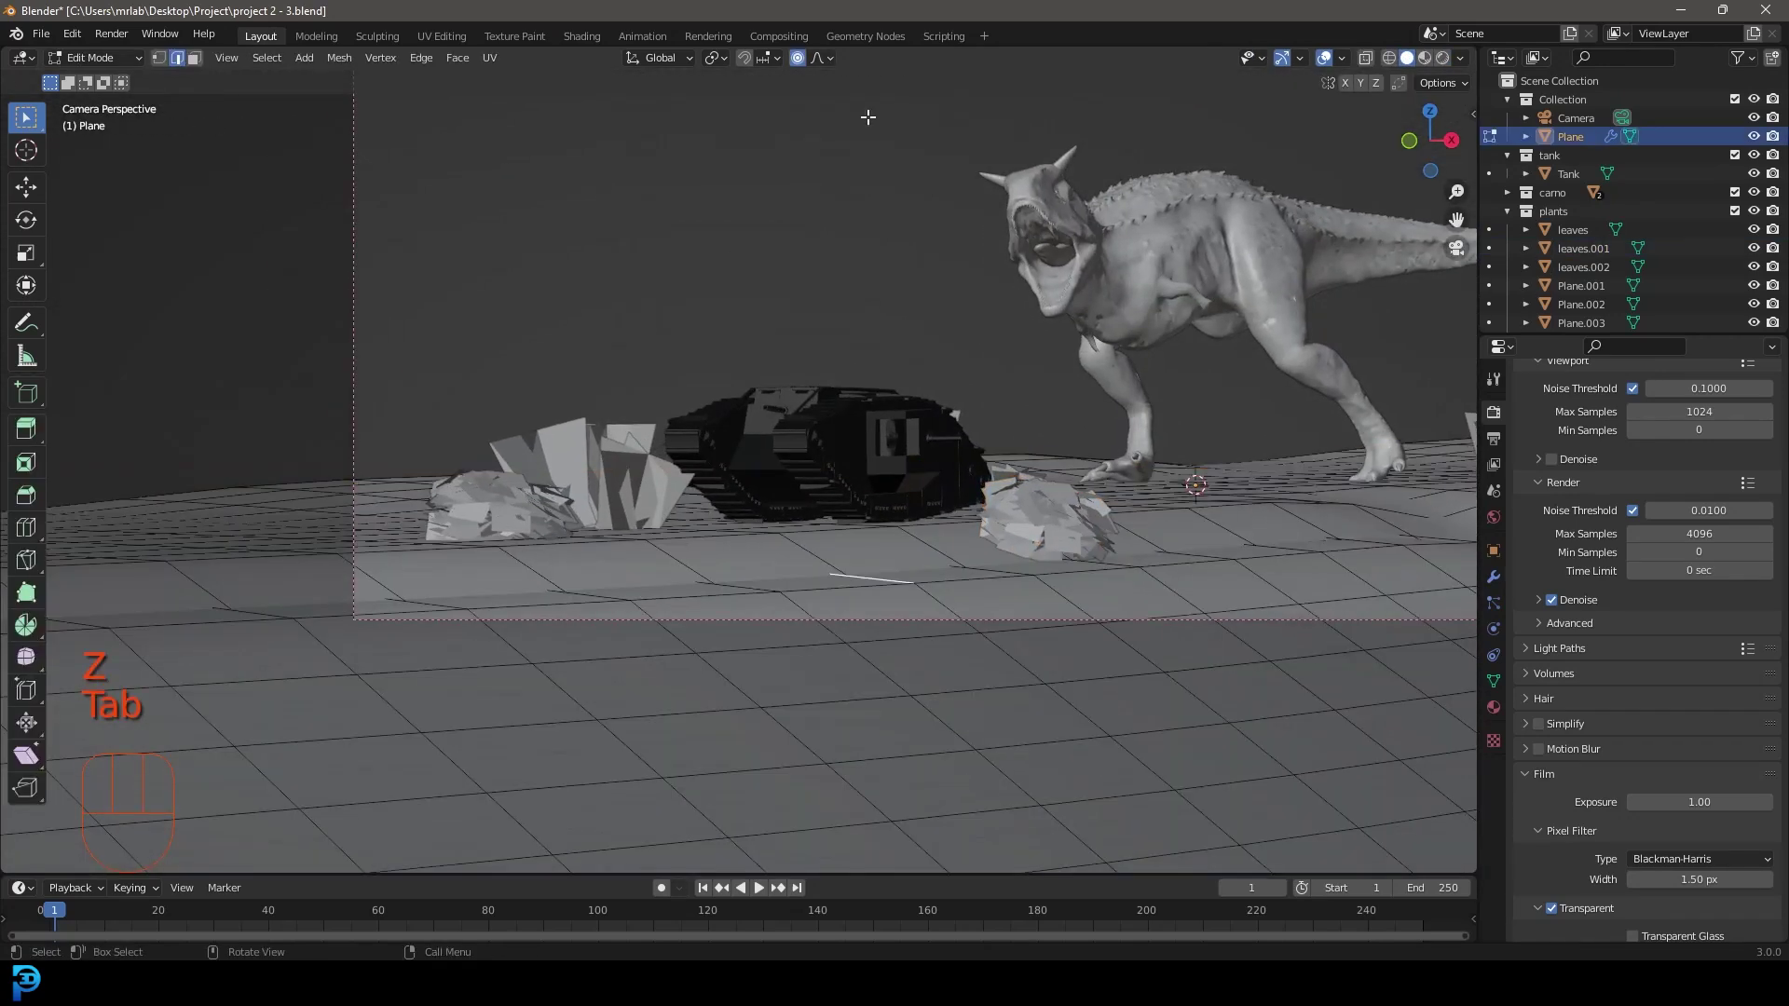
{"action": "left_click_drag", "start_coordinate": [830, 67], "coordinate": [610, 368]}
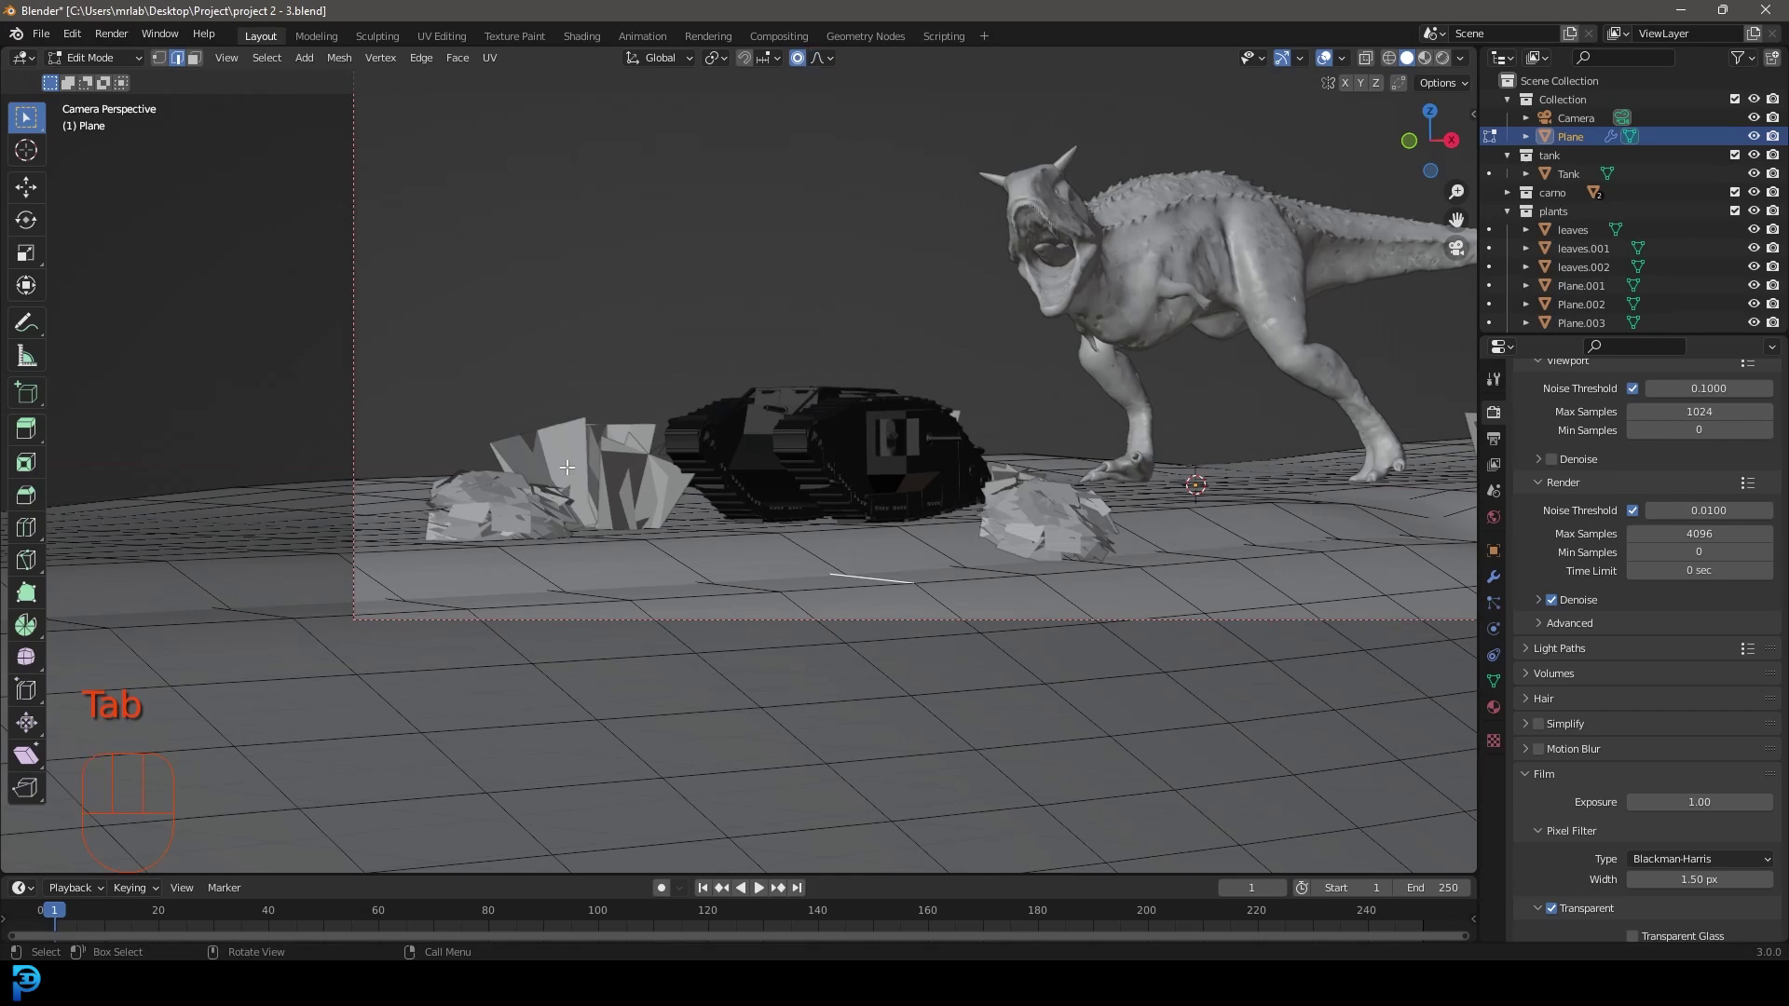
{"action": "key", "text": "g"}
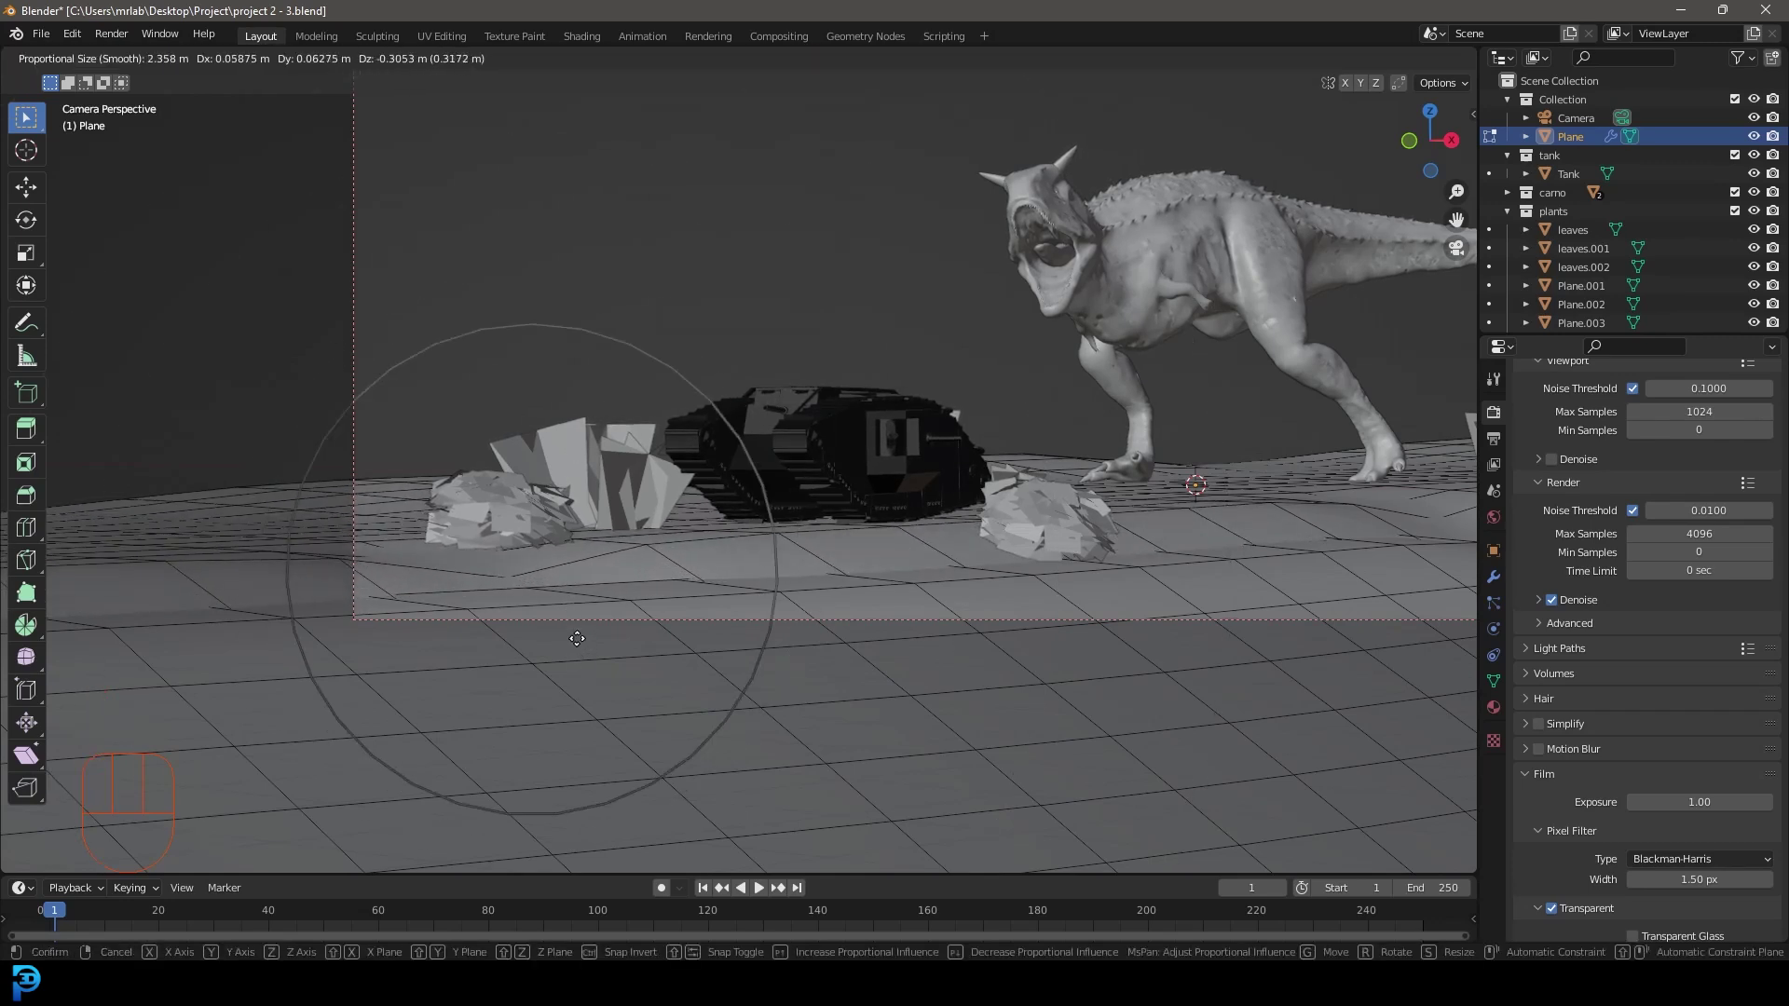
{"action": "key", "text": "Tab"}
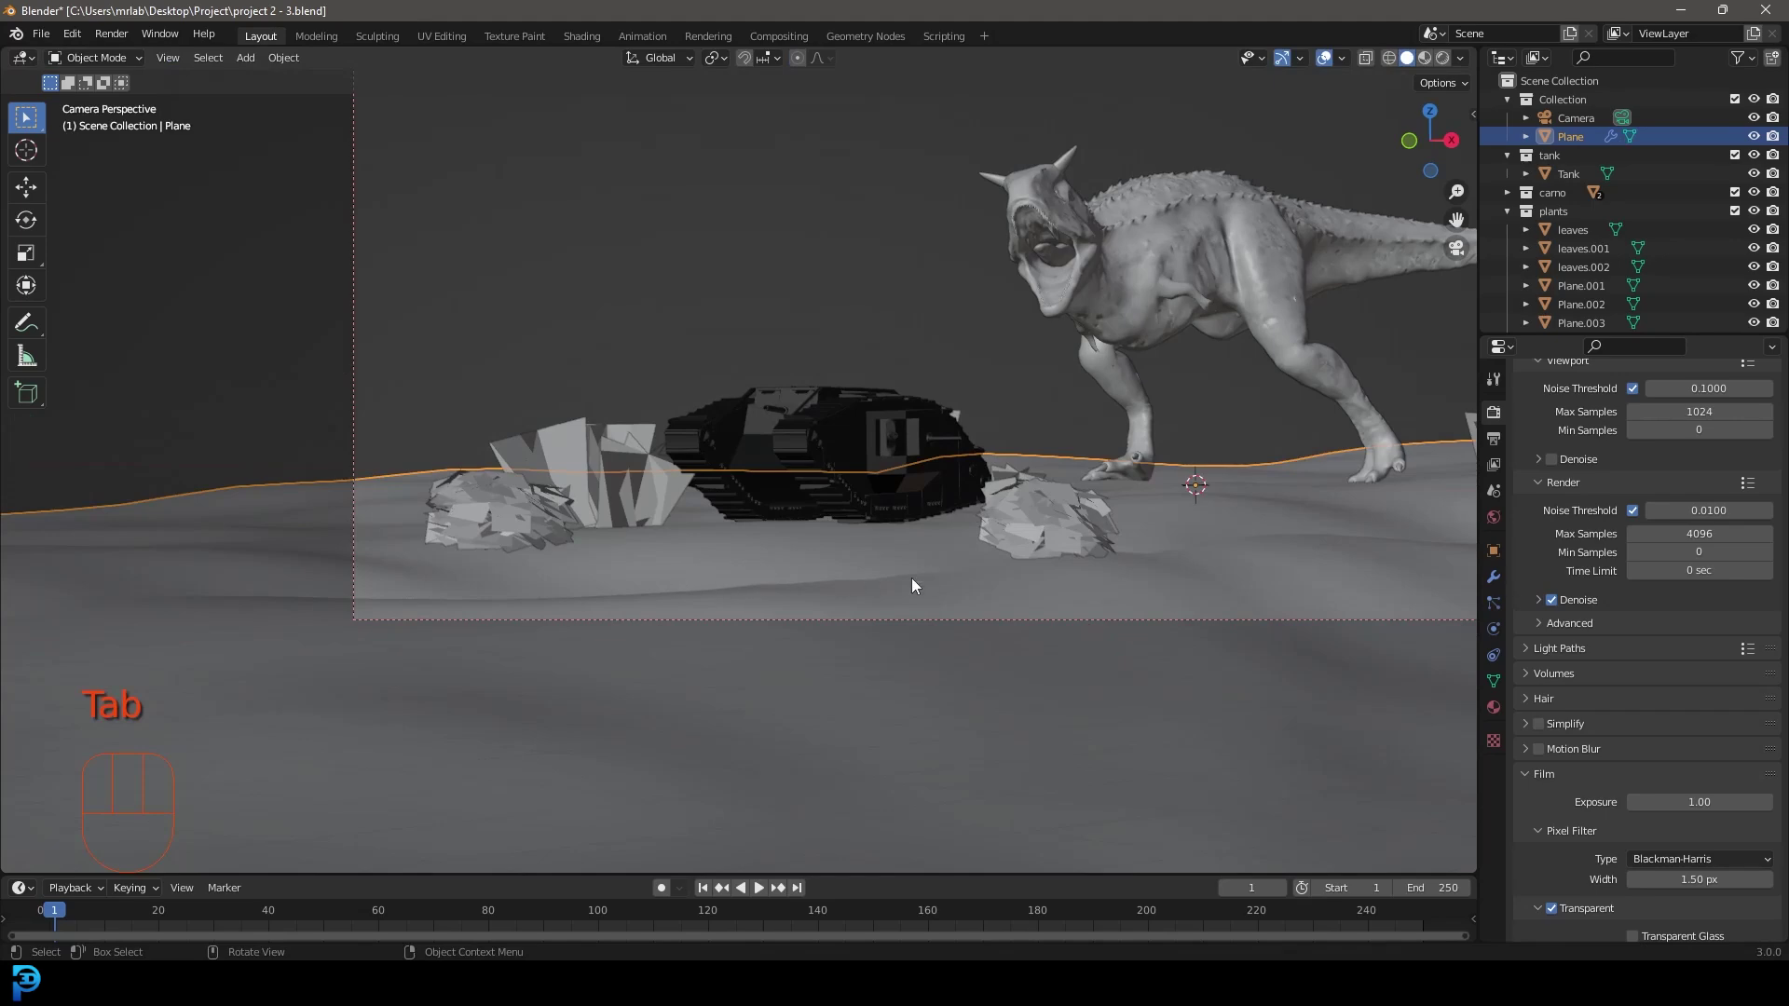
Check the shot through the camera, then select the leaves.001 bush in front of the tank and look down over the scene.
{"action": "left_click_drag", "start_coordinate": [1133, 542], "coordinate": [927, 562]}
{"action": "key", "text": "KP_0"}
{"action": "key", "text": "z"}
{"action": "left_click_drag", "start_coordinate": [1187, 431], "coordinate": [1075, 479]}
{"action": "key", "text": "z"}
{"action": "left_click", "coordinate": [880, 594]}
{"action": "left_click_drag", "start_coordinate": [884, 569], "coordinate": [804, 636]}
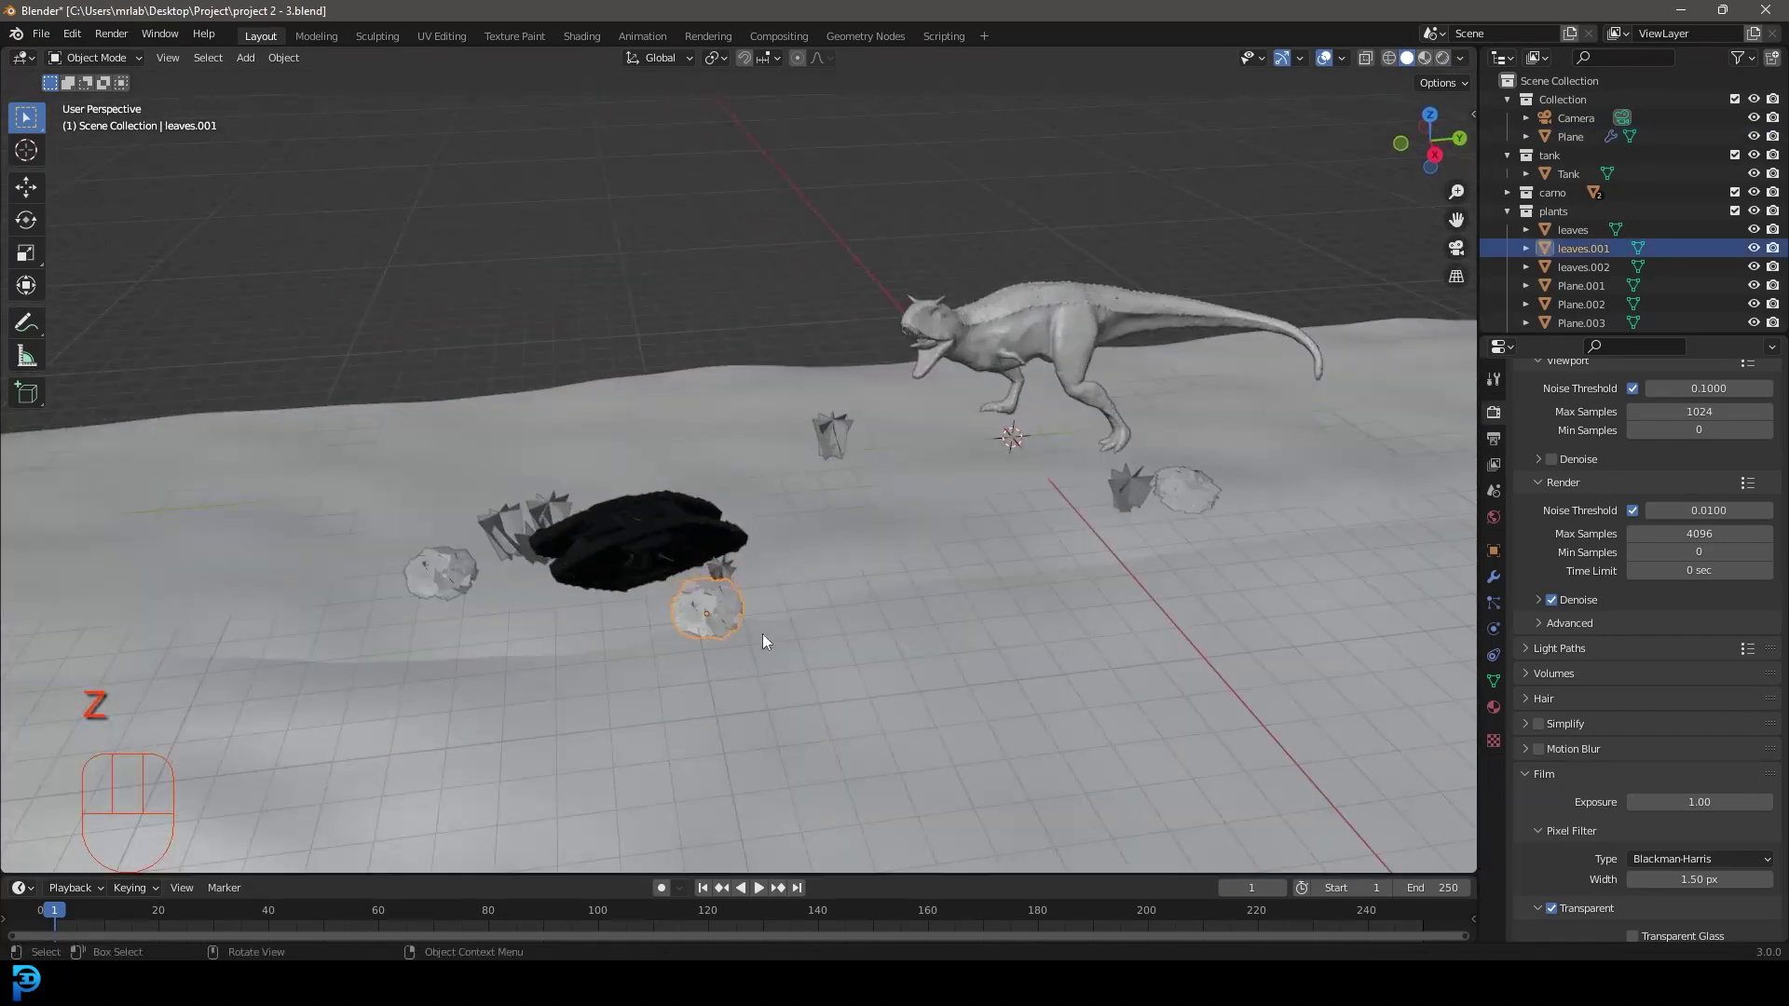
Duplicate a bush (Shift+D), scale it and set it beside the tank, checking the camera view.
{"action": "left_click_drag", "start_coordinate": [712, 609], "coordinate": [832, 486]}
{"action": "middle_click", "coordinate": [825, 498]}
{"action": "key", "text": "shift+d"}
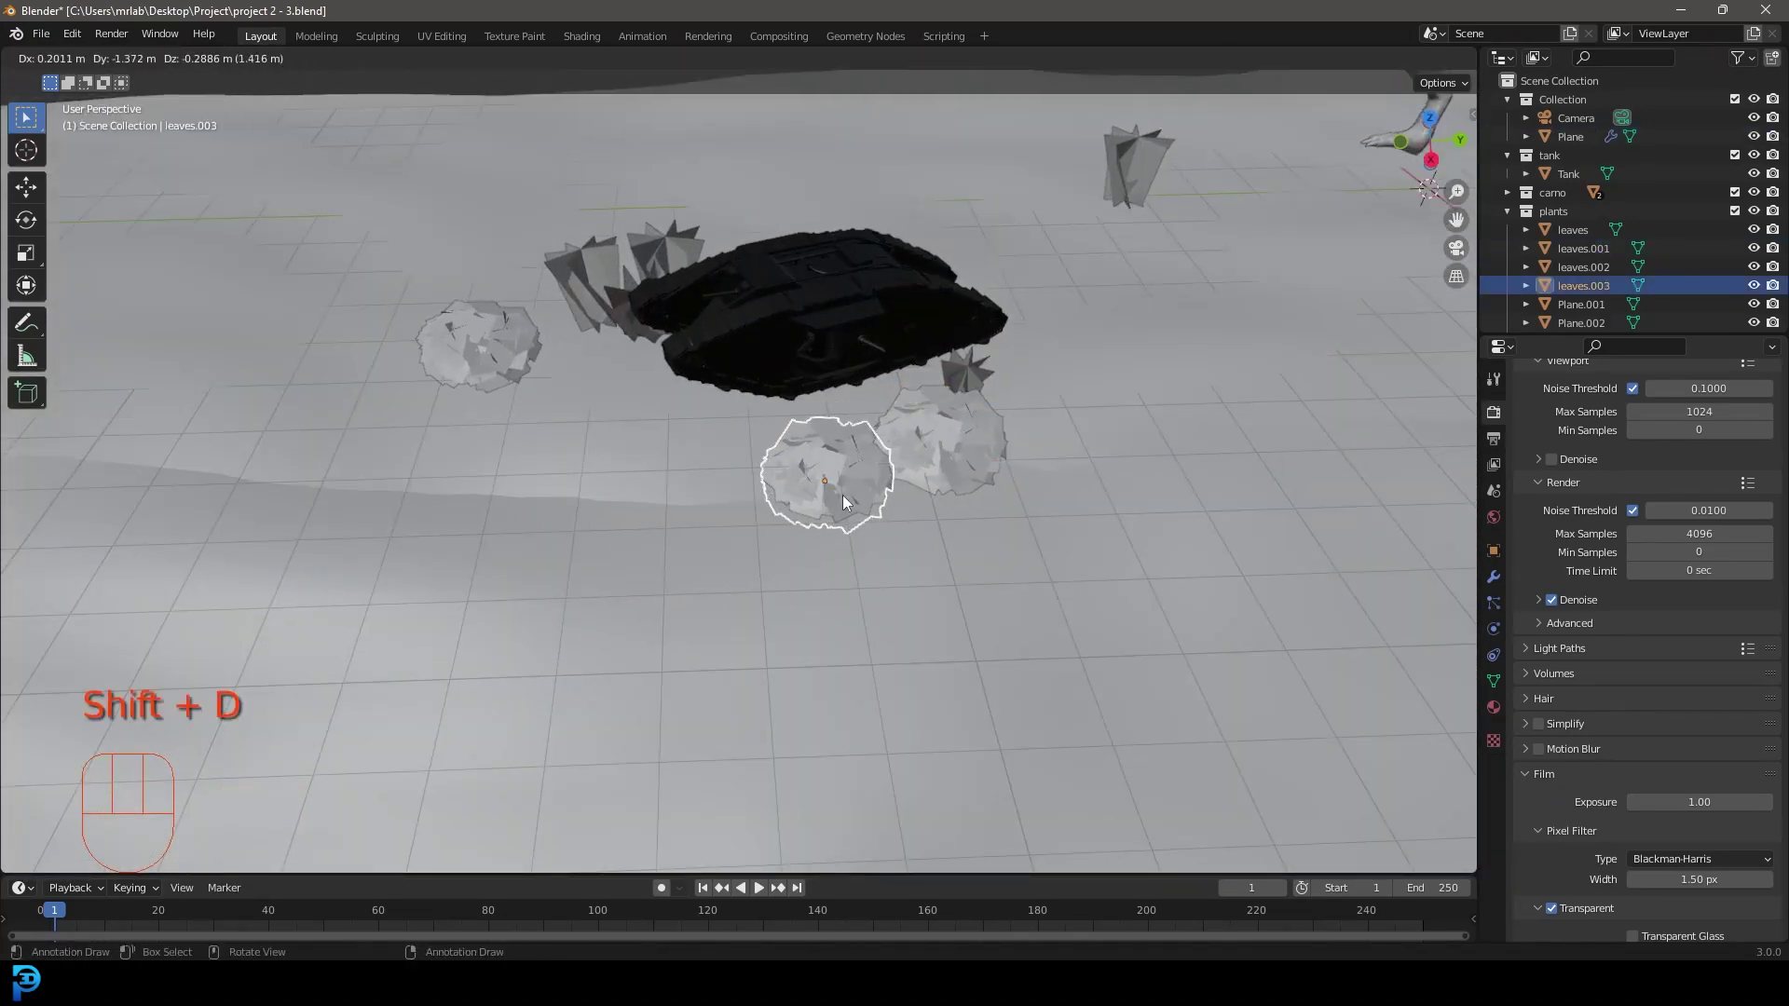
{"action": "key", "text": "s"}
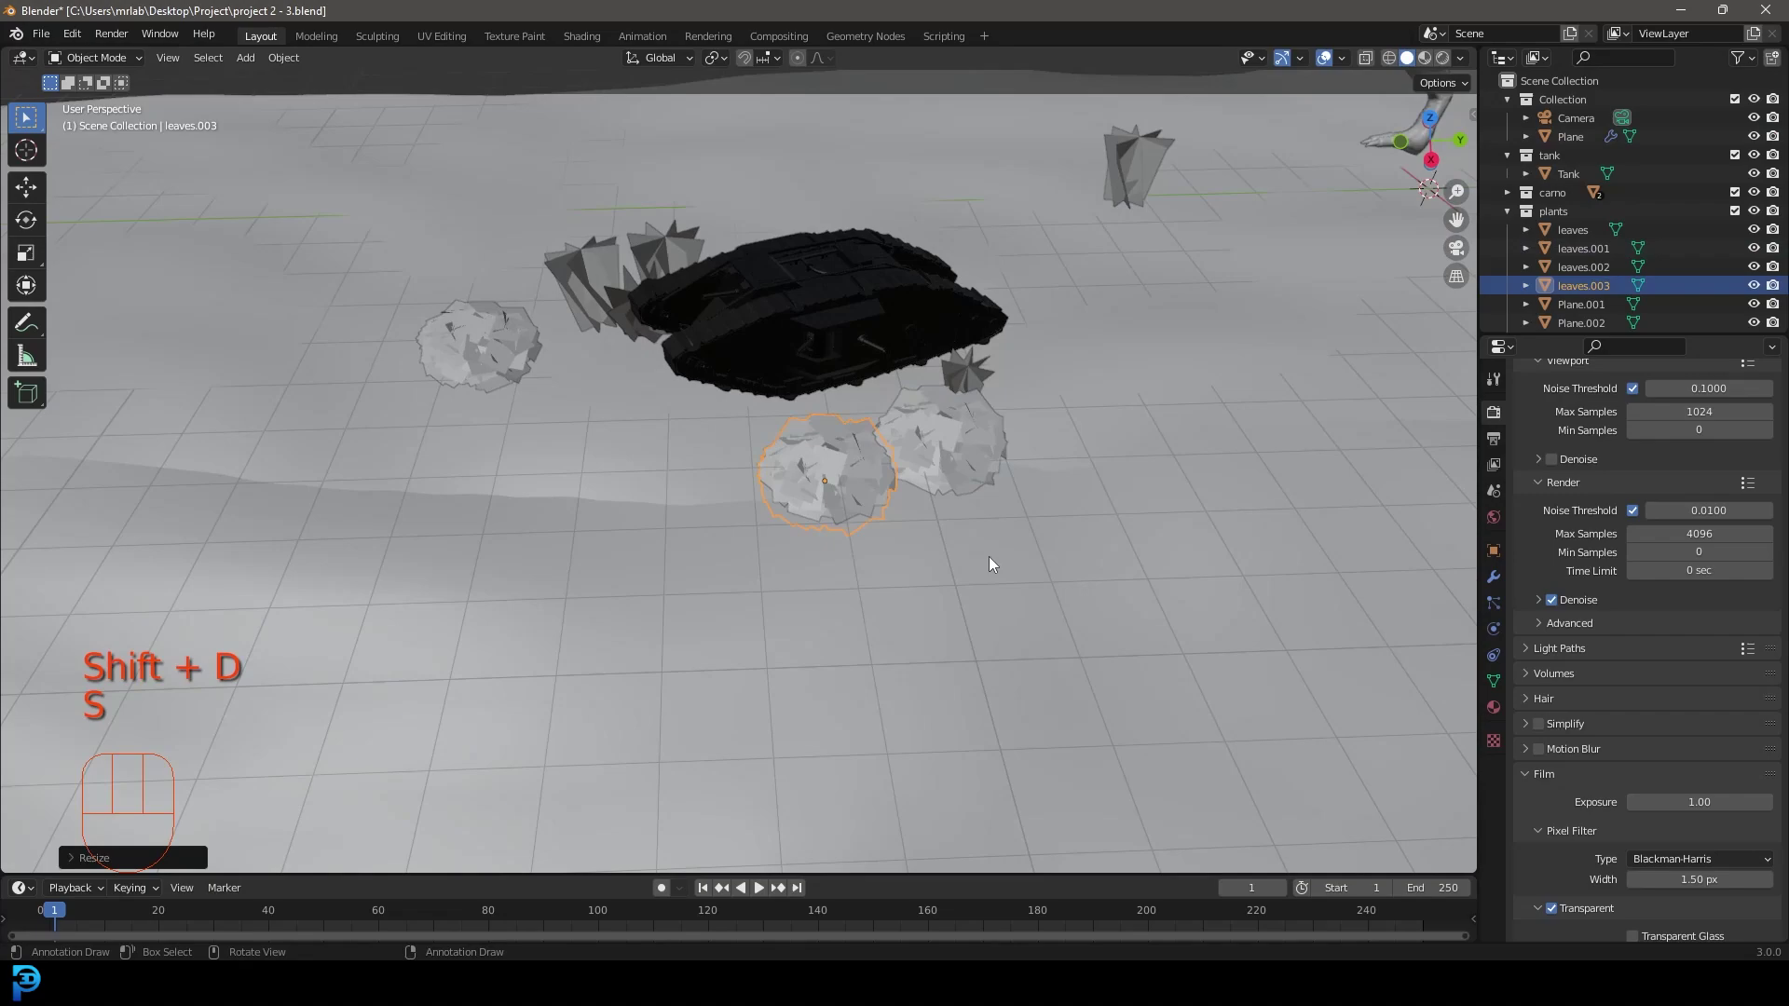
{"action": "key", "text": "KP_0"}
{"action": "key", "text": "z"}
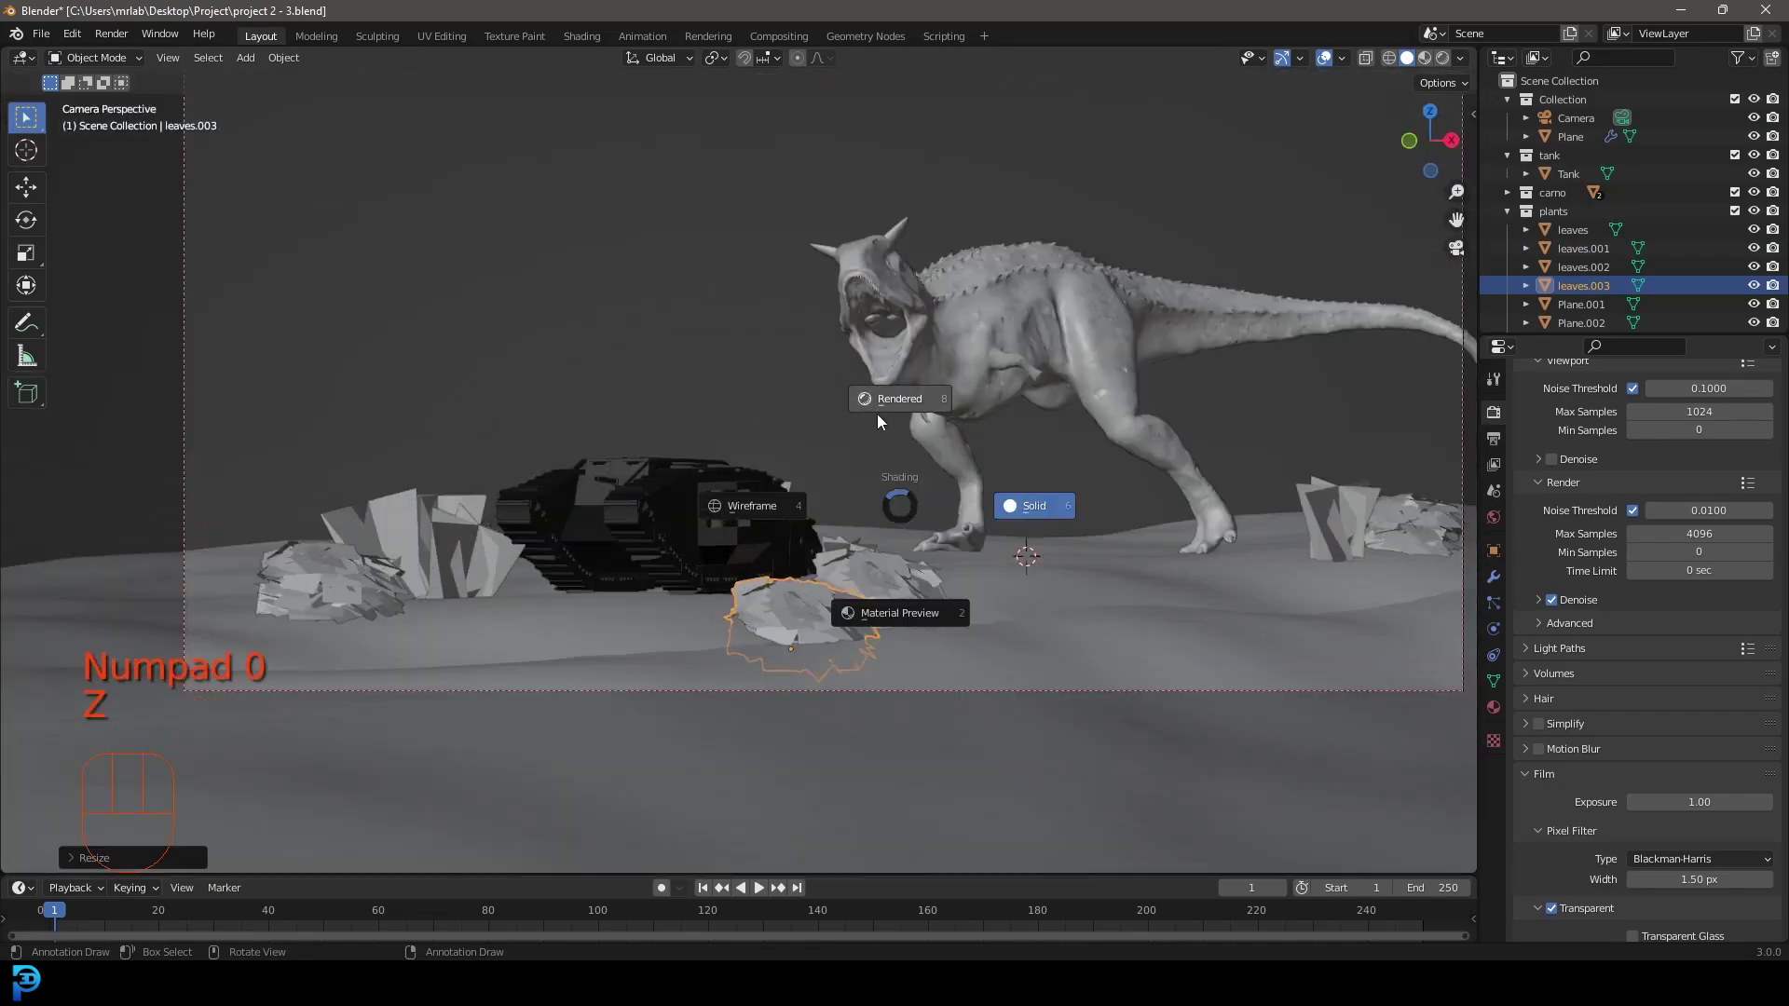
{"action": "key", "text": "g"}
{"action": "key", "text": "z"}
{"action": "middle_click", "coordinate": [904, 571]}
{"action": "key", "text": "KP_7"}
Duplicate a second bush, scale and move it into place, previewing it through the camera in rendered shading.
{"action": "key", "text": "shift+d"}
{"action": "left_click_drag", "start_coordinate": [809, 533], "coordinate": [799, 492]}
{"action": "key", "text": "s"}
{"action": "key", "text": "g"}
{"action": "middle_click", "coordinate": [770, 660]}
{"action": "key", "text": "KP_0"}
{"action": "key", "text": "z"}
{"action": "key", "text": "alt+a"}
{"action": "left_click", "coordinate": [772, 564]}
{"action": "key", "text": "z"}
Rotate and shift that bush along Y and Z until it sits well in the rendered camera framing.
{"action": "key", "text": "r"}
{"action": "key", "text": "g"}
{"action": "key", "text": "y"}
{"action": "key", "text": "z"}
{"action": "key", "text": "alt+a"}
{"action": "left_click", "coordinate": [736, 724]}
{"action": "key", "text": "z"}
{"action": "left_click_drag", "start_coordinate": [807, 650], "coordinate": [715, 675]}
{"action": "key", "text": "g"}
{"action": "left_click_drag", "start_coordinate": [699, 602], "coordinate": [908, 520]}
{"action": "key", "text": "g"}
{"action": "key", "text": "KP_0"}
{"action": "key", "text": "z"}
{"action": "key", "text": "alt+a"}
{"action": "key", "text": "z"}
Duplicate a third bush and nudge its position, rechecking the rendered camera shot after each move.
{"action": "key", "text": "shift+d"}
{"action": "middle_click", "coordinate": [703, 689]}
{"action": "middle_click", "coordinate": [701, 595]}
{"action": "key", "text": "g"}
{"action": "key", "text": "KP_0"}
{"action": "key", "text": "z"}
{"action": "key", "text": "alt+a"}
{"action": "key", "text": "z"}
{"action": "key", "text": "g"}
{"action": "key", "text": "z"}
{"action": "key", "text": "alt+a"}
{"action": "key", "text": "z"}
{"action": "left_click_drag", "start_coordinate": [889, 566], "coordinate": [863, 596]}
{"action": "key", "text": "KP_7"}
Duplicate a fourth bush from top view, move and rotate it several times, then verify it in the camera.
{"action": "key", "text": "shift+d"}
{"action": "left_click_drag", "start_coordinate": [867, 486], "coordinate": [765, 246]}
{"action": "middle_click", "coordinate": [765, 246]}
{"action": "key", "text": "g"}
{"action": "key", "text": "r"}
{"action": "key", "text": "r"}
{"action": "key", "text": "e"}
{"action": "key", "text": "r"}
{"action": "key", "text": "r"}
{"action": "key", "text": "KP_0"}
{"action": "key", "text": "z"}
{"action": "key", "text": "alt+a"}
{"action": "middle_click", "coordinate": [1114, 581]}
{"action": "key", "text": "z"}
{"action": "key", "text": "KP_7"}
{"action": "middle_click", "coordinate": [878, 641]}
{"action": "middle_click", "coordinate": [733, 505]}
Duplicate a fifth bush, rotate and place it near the tank, and review the rendered camera view.
{"action": "key", "text": "shift+d"}
{"action": "left_click_drag", "start_coordinate": [813, 485], "coordinate": [701, 376]}
{"action": "middle_click", "coordinate": [935, 521]}
{"action": "middle_click", "coordinate": [855, 551]}
{"action": "key", "text": "r"}
{"action": "key", "text": "g"}
{"action": "left_click", "coordinate": [749, 505]}
{"action": "key", "text": "r"}
{"action": "key", "text": "g"}
{"action": "key", "text": "KP_0"}
{"action": "key", "text": "alt+a"}
{"action": "key", "text": "z"}
{"action": "key", "text": "z"}
Select and reposition another bush, confirming the arrangement in rendered shading before returning to top view.
{"action": "left_click", "coordinate": [1222, 552]}
{"action": "key", "text": "g"}
{"action": "key", "text": "z"}
{"action": "key", "text": "alt+a"}
{"action": "key", "text": "z"}
{"action": "middle_click", "coordinate": [633, 597]}
{"action": "left_click_drag", "start_coordinate": [1014, 651], "coordinate": [1069, 633]}
{"action": "key", "text": "KP_7"}
{"action": "middle_click", "coordinate": [791, 746]}
Duplicate a sixth bush, rotate and move it in front of the dinosaur, checking the rendered camera shot.
{"action": "key", "text": "shift+d"}
{"action": "key", "text": "r"}
{"action": "middle_click", "coordinate": [710, 556]}
{"action": "middle_click", "coordinate": [710, 553]}
{"action": "key", "text": "g"}
{"action": "key", "text": "r"}
{"action": "key", "text": "KP_0"}
{"action": "key", "text": "alt+a"}
{"action": "key", "text": "z"}
{"action": "middle_click", "coordinate": [1053, 573]}
{"action": "middle_click", "coordinate": [1043, 585]}
{"action": "key", "text": "z"}
{"action": "key", "text": "KP_7"}
{"action": "middle_click", "coordinate": [911, 687]}
{"action": "key", "text": "shift+g"}
Duplicate a final bush, rotate and place it, leaving the camera view in Cycles rendered shading.
{"action": "key", "text": "shift+d"}
{"action": "key", "text": "KP_0"}
{"action": "left_click_drag", "start_coordinate": [568, 664], "coordinate": [309, 656]}
{"action": "key", "text": "r"}
{"action": "key", "text": "g"}
{"action": "key", "text": "KP_0"}
{"action": "key", "text": "alt+a"}
{"action": "key", "text": "z"}
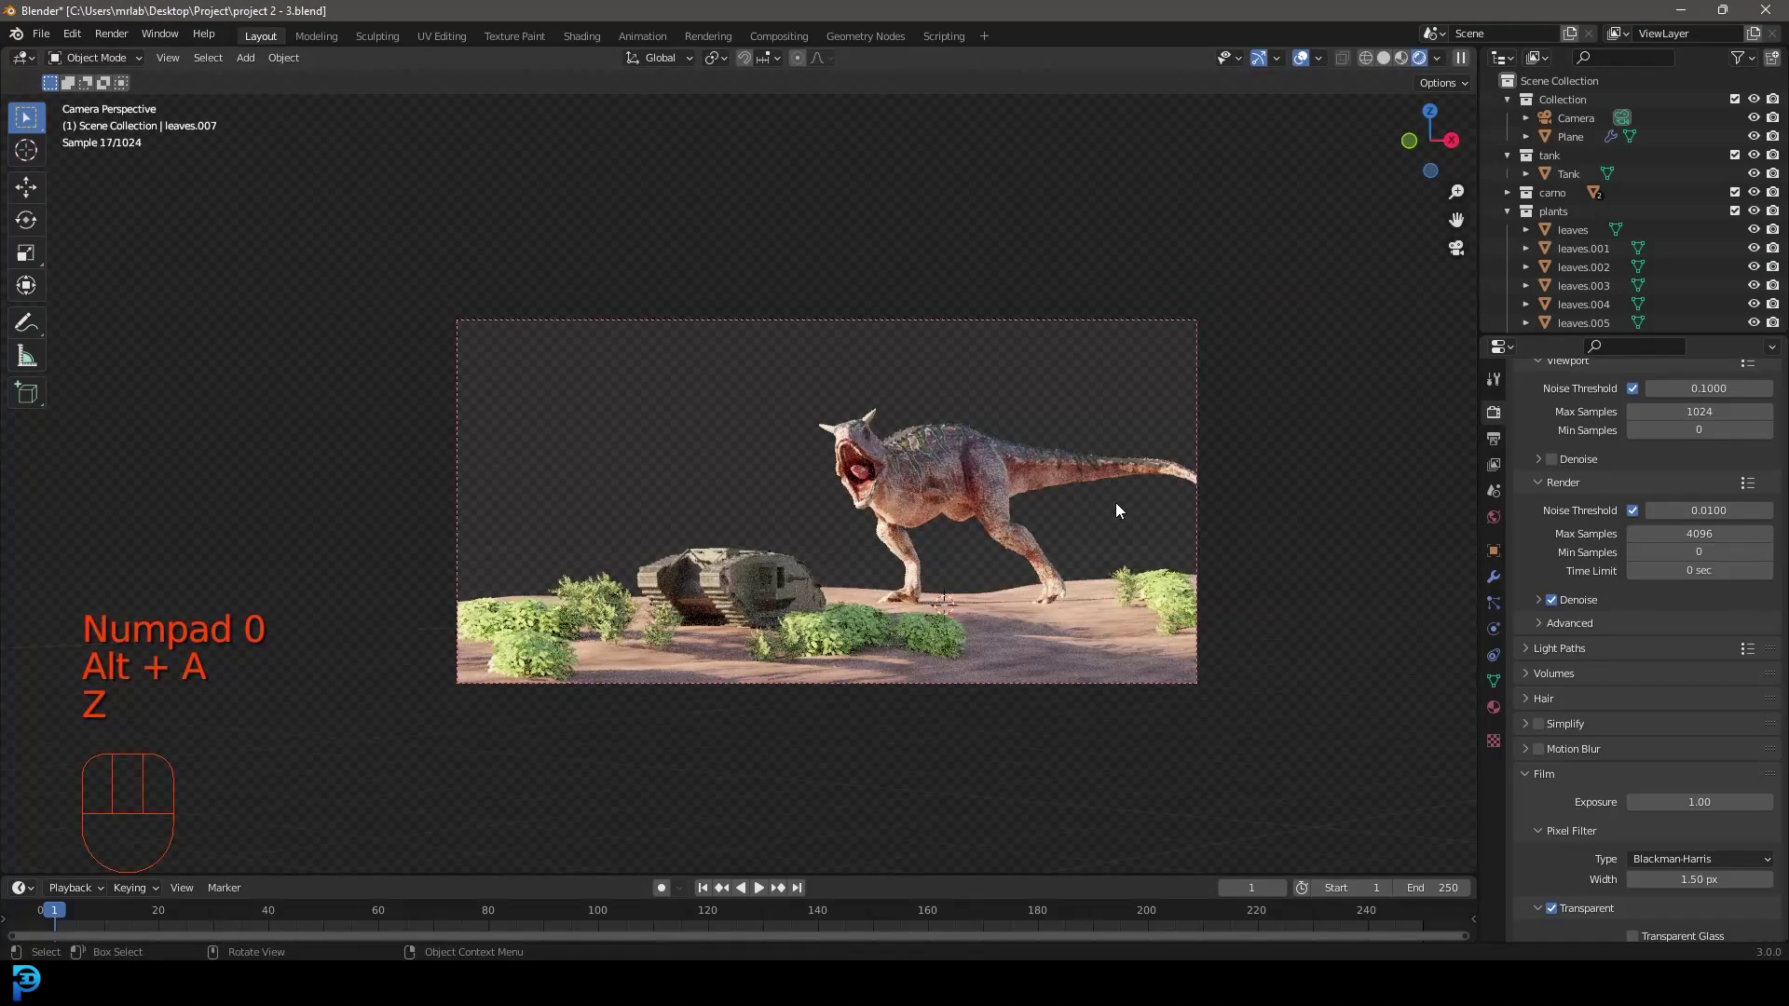
{"action": "key", "text": "z"}
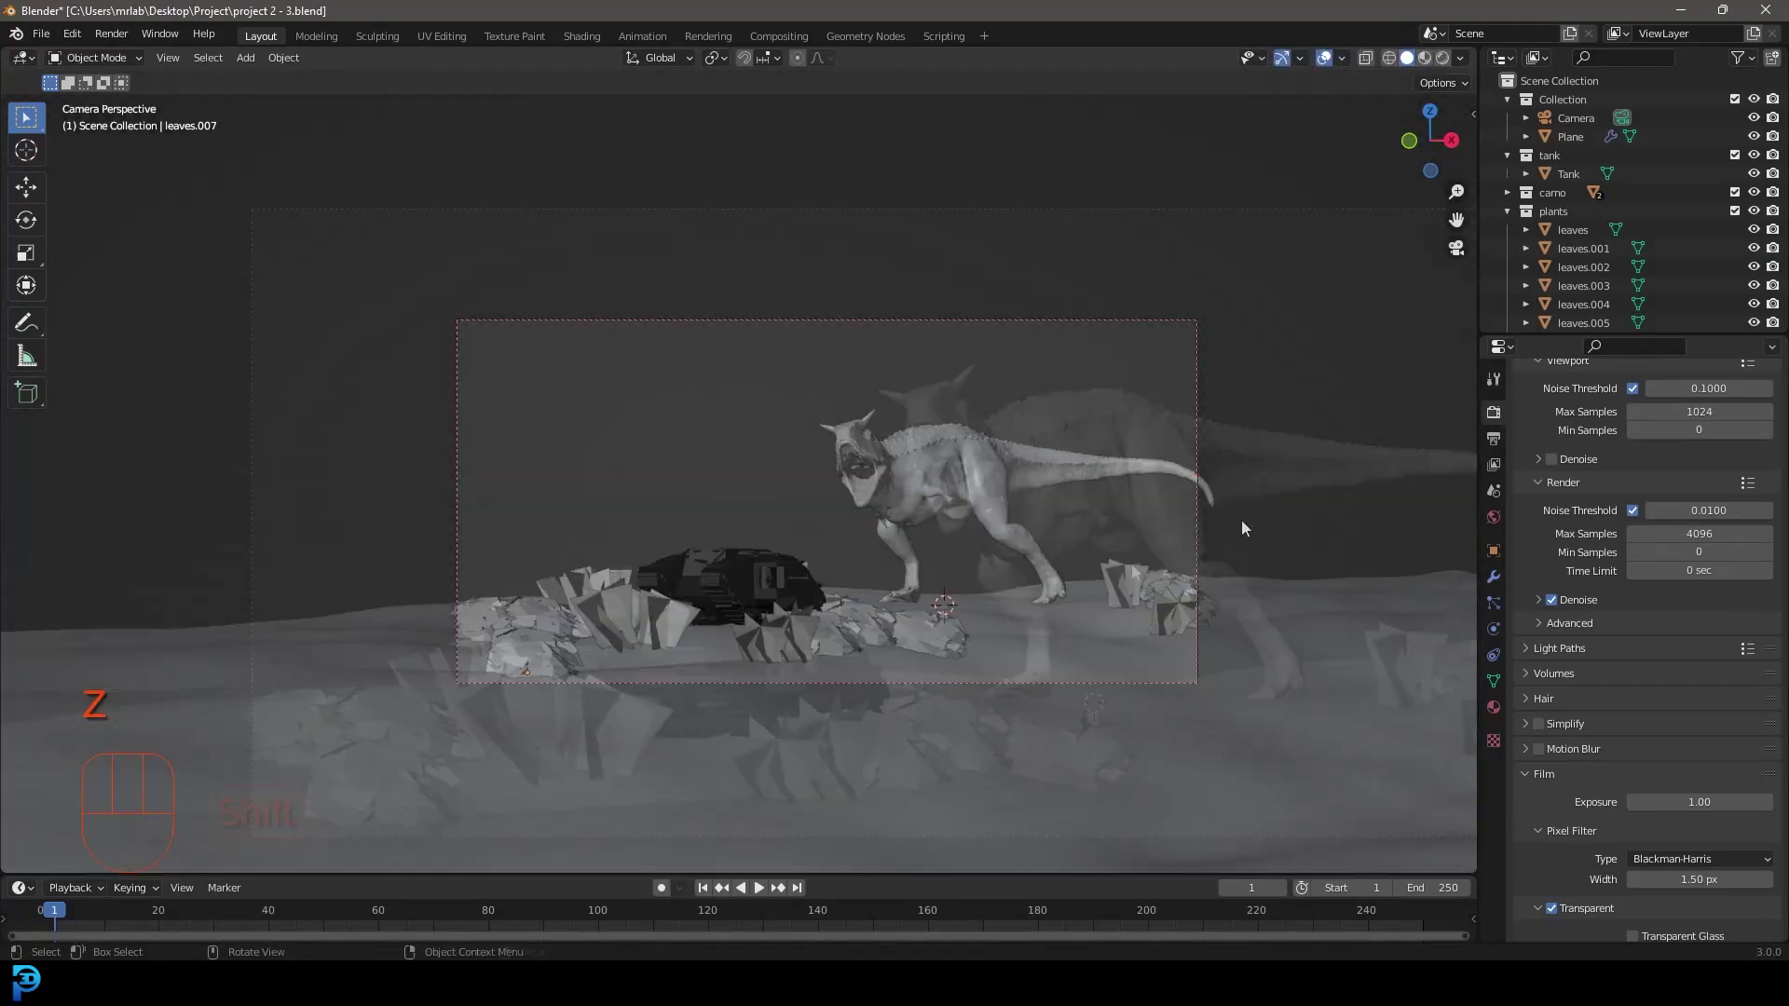
{"action": "left_click_drag", "start_coordinate": [1123, 565], "coordinate": [977, 472]}
{"action": "key", "text": "z"}
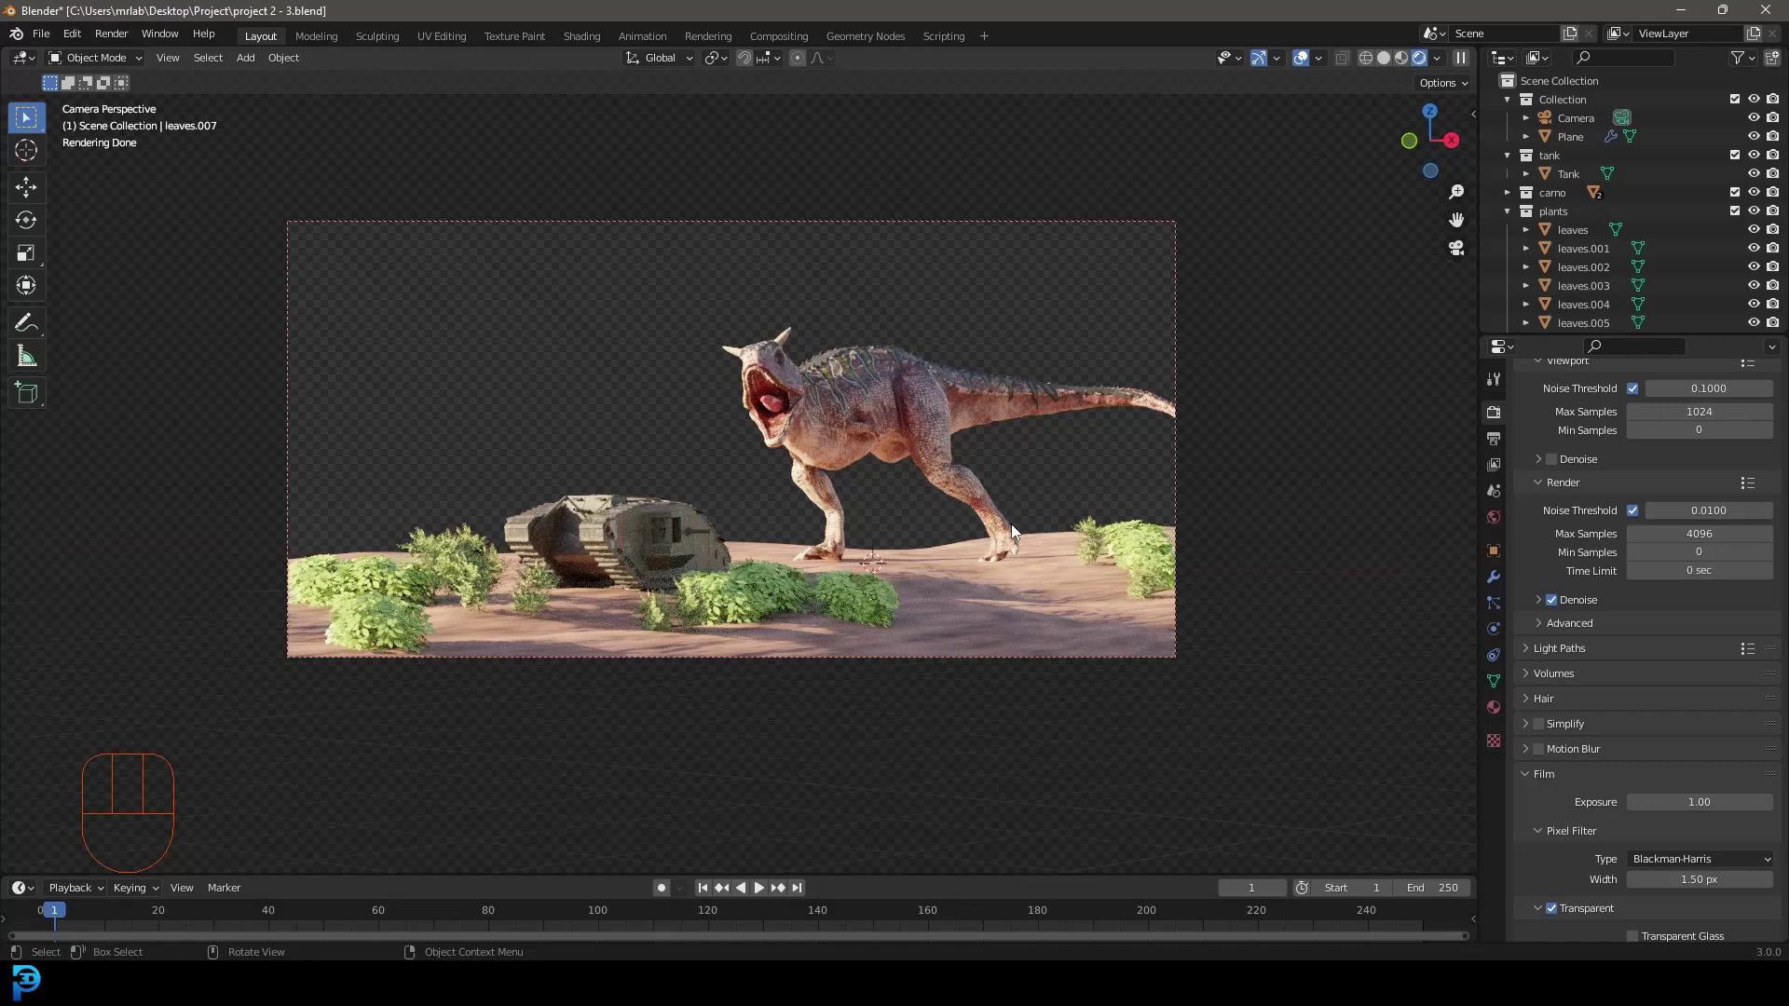
{"action": "key", "text": "z"}
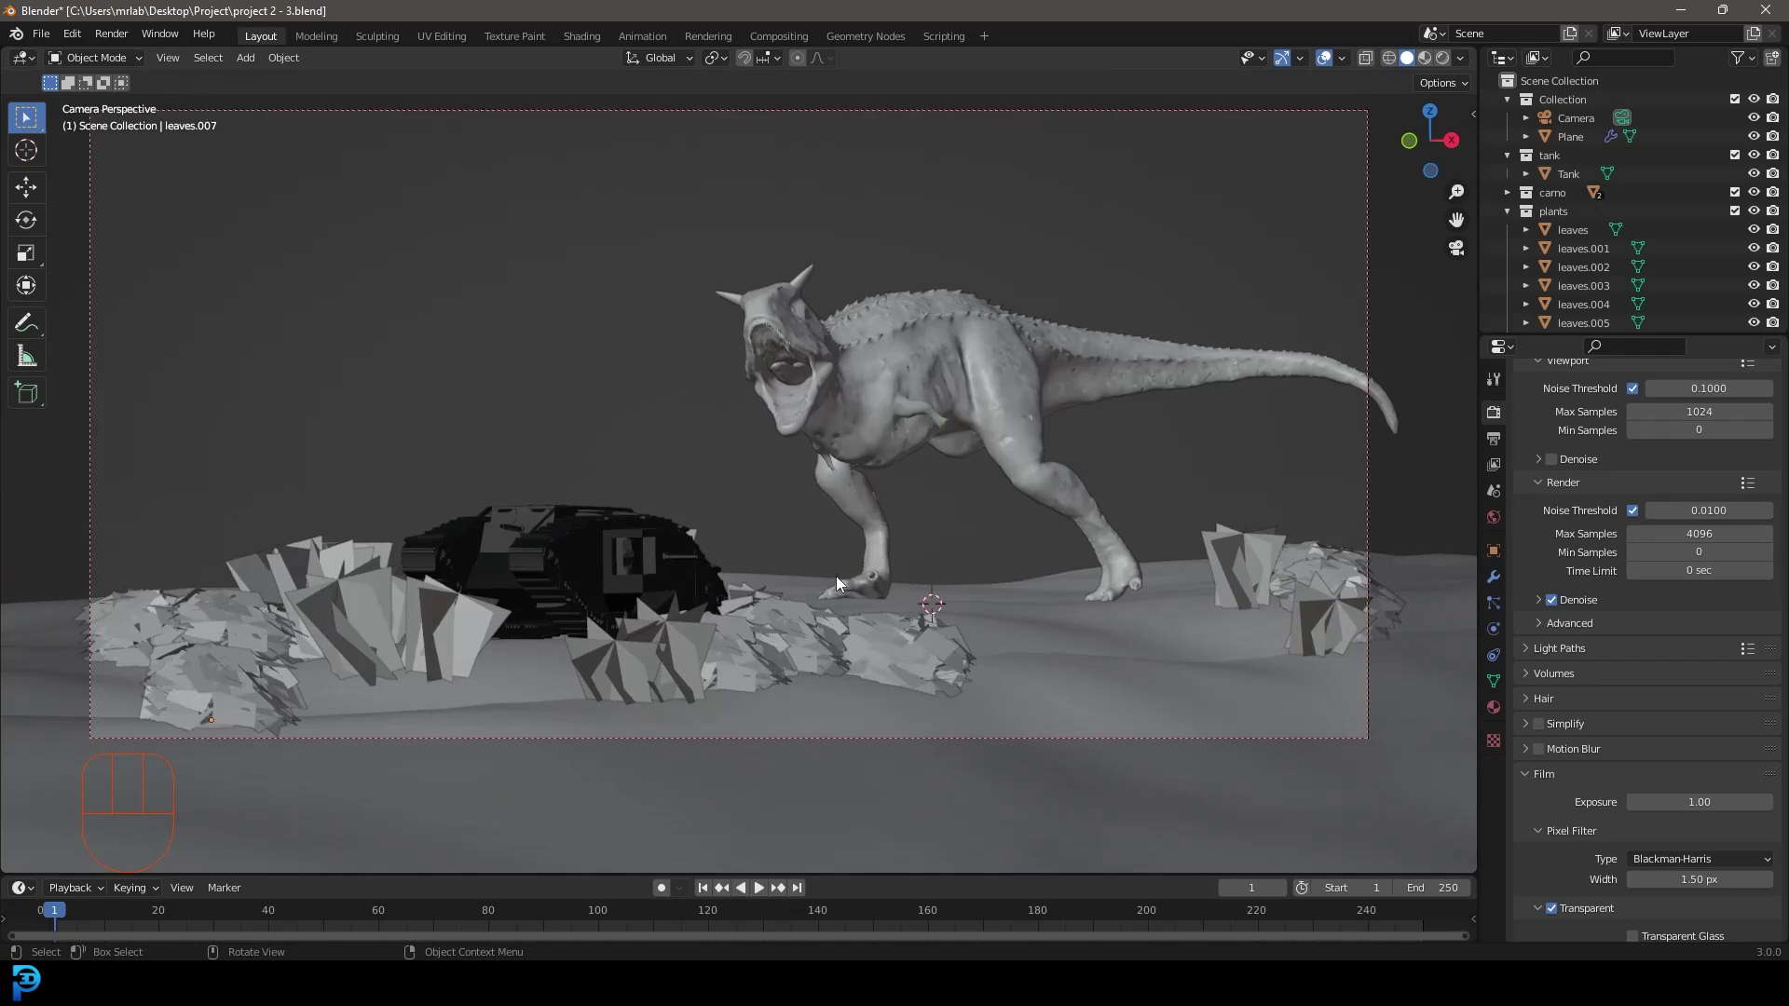
{"action": "key", "text": "z"}
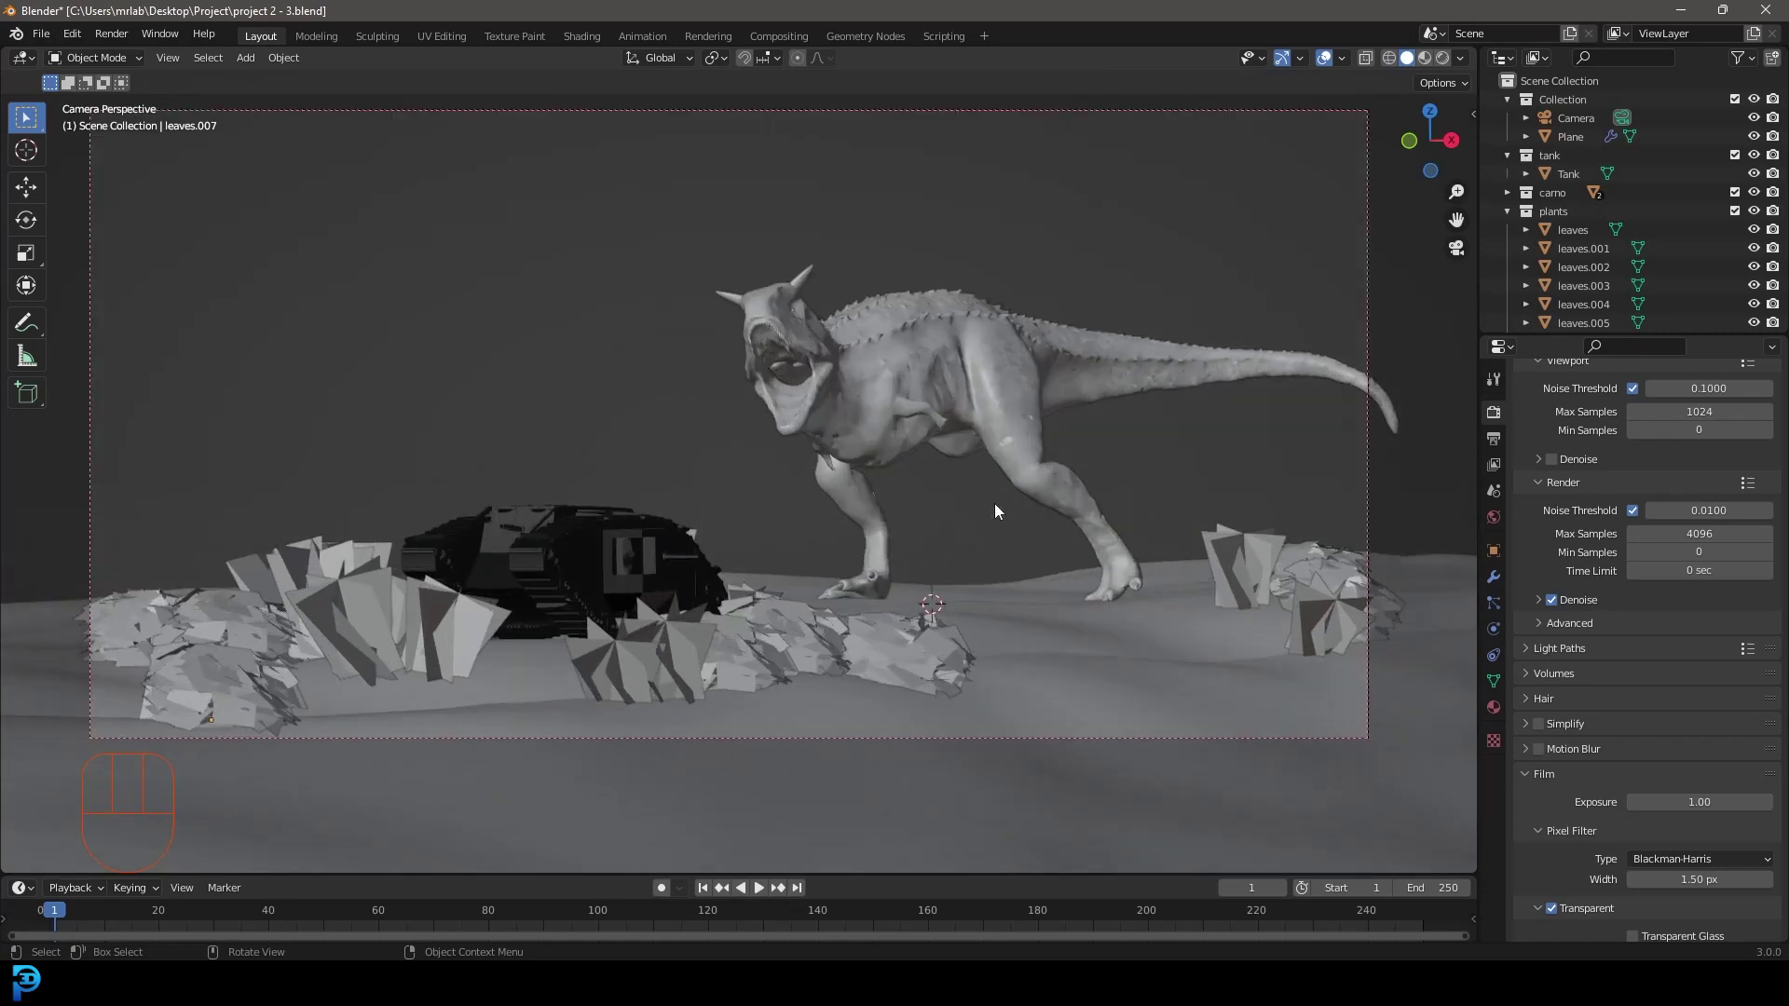
{"action": "left_click_drag", "start_coordinate": [1063, 441], "coordinate": [981, 514]}
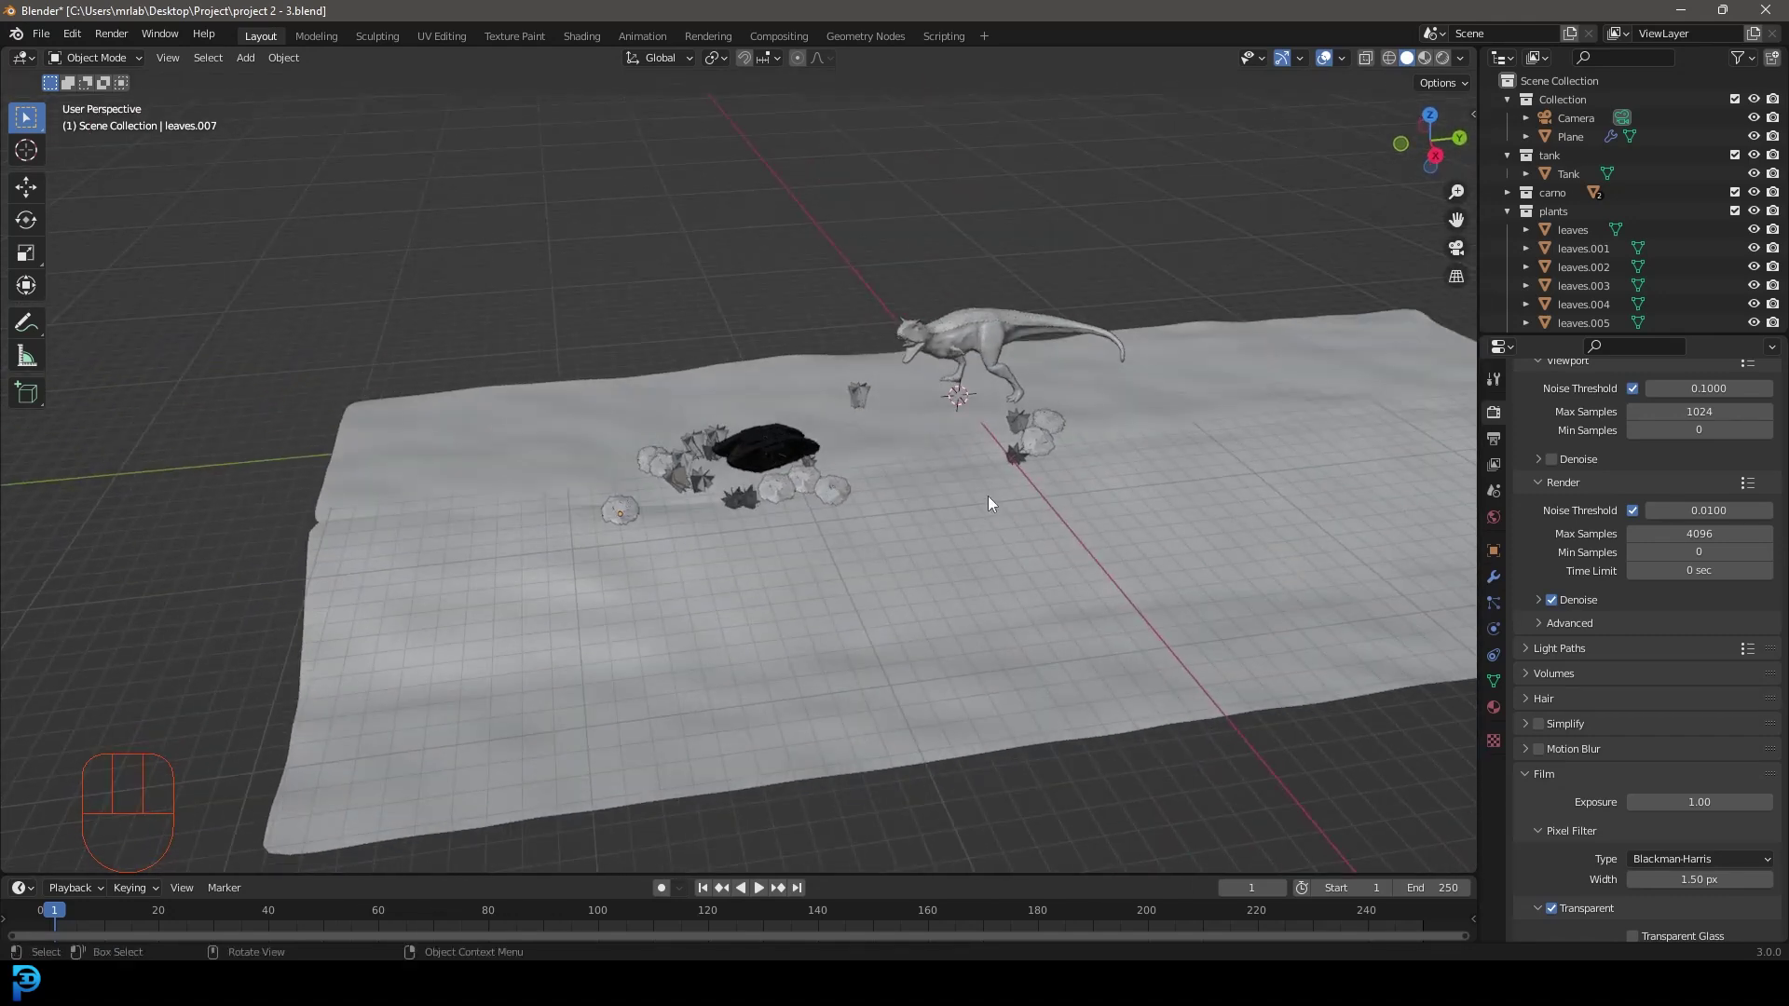
{"action": "key", "text": "KP_0"}
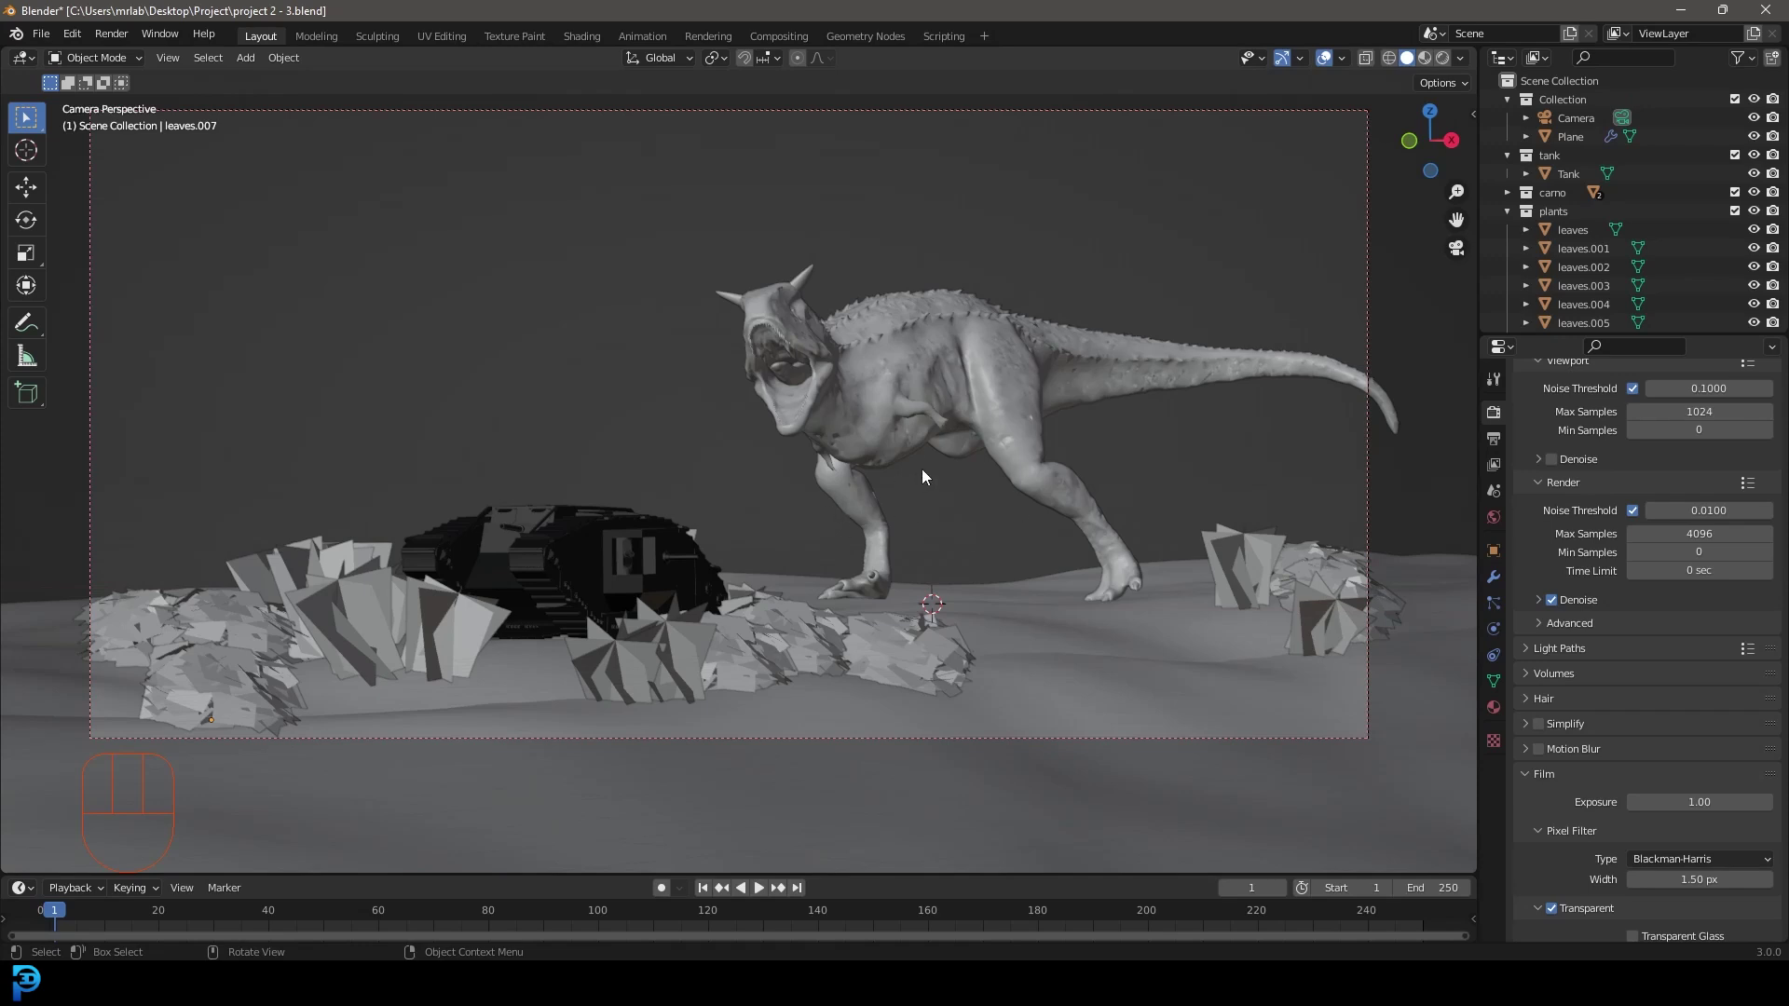
{"action": "left_click_drag", "start_coordinate": [917, 469], "coordinate": [922, 539]}
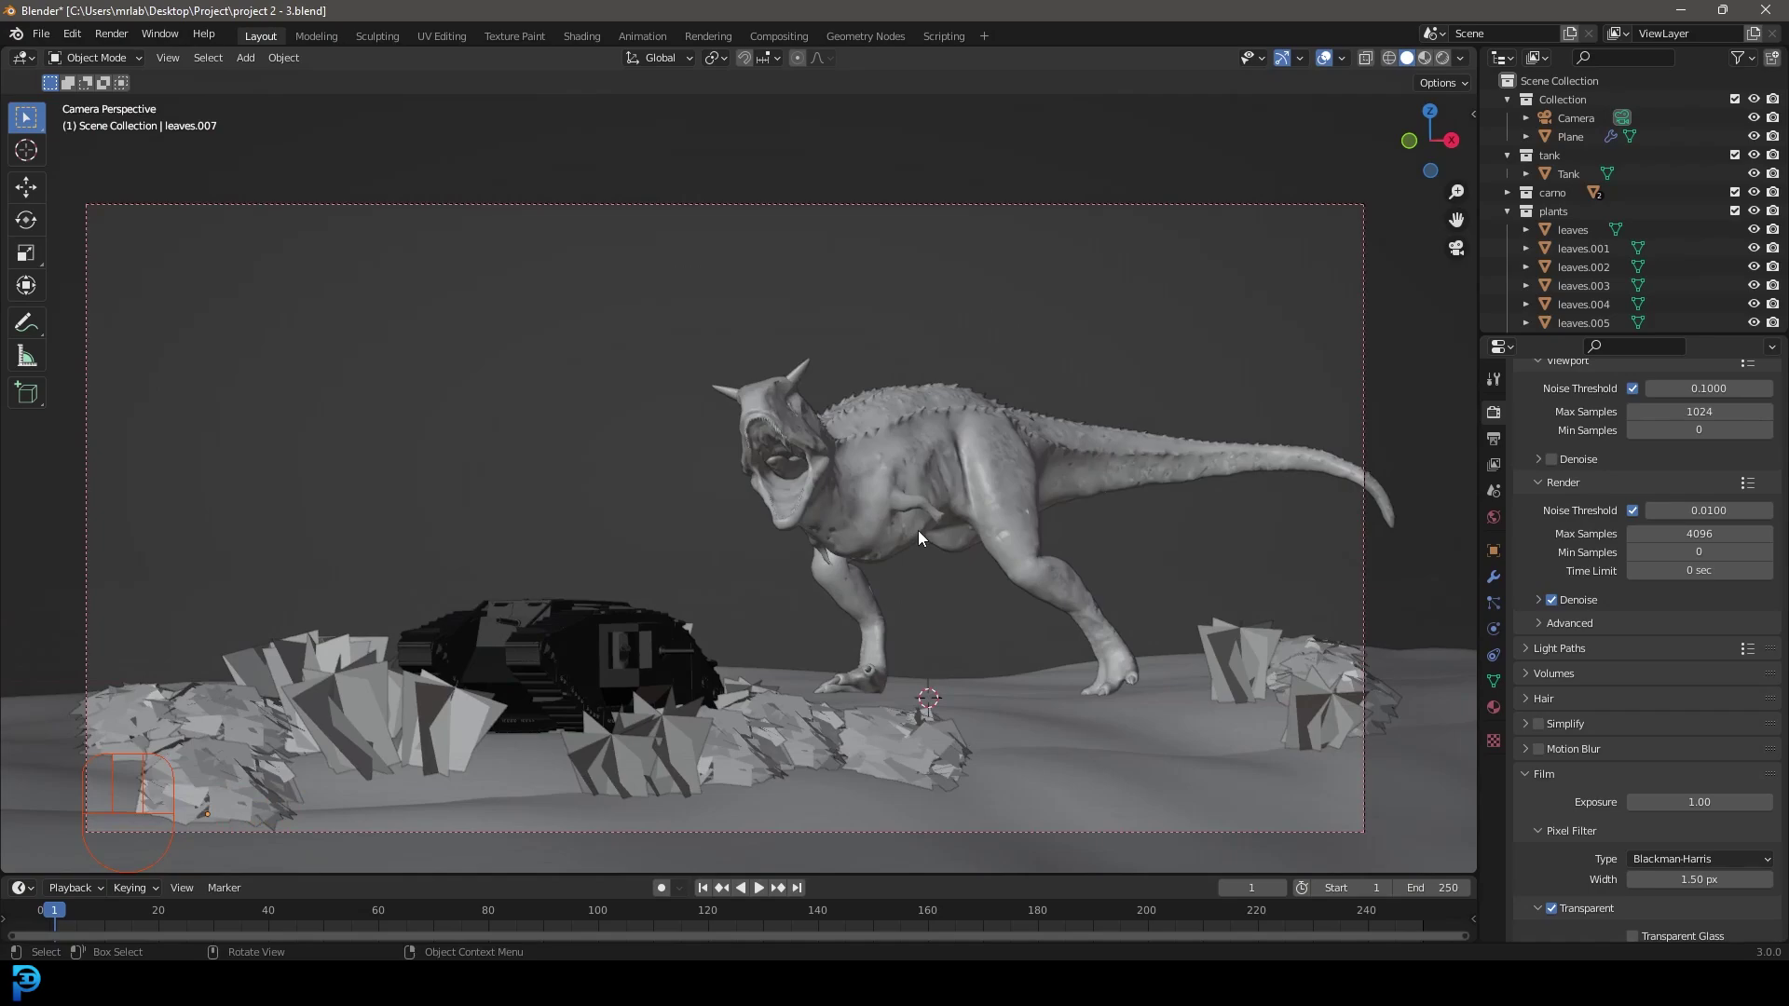